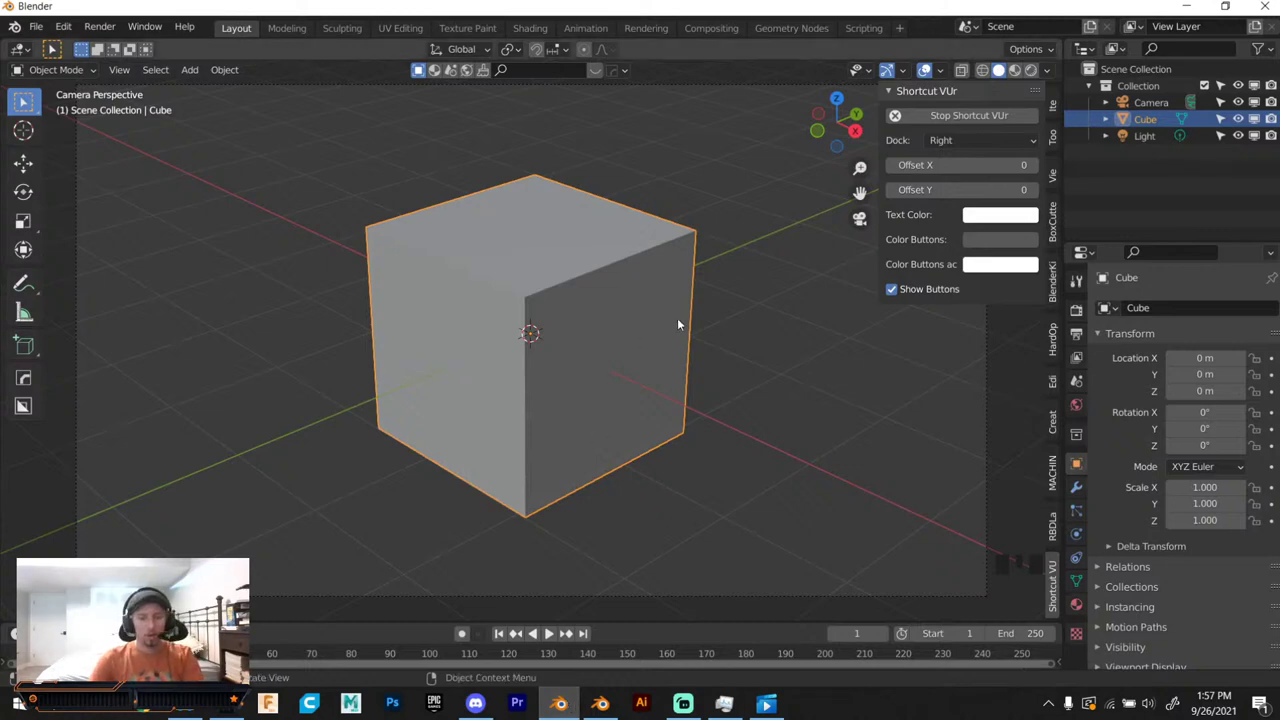
Orbit around the default cube and select it for editing.
{"action": "scroll", "scroll_direction": "down", "scroll_amount": 3}
{"action": "middle_click", "coordinate": [697, 318]}
{"action": "left_click_drag", "start_coordinate": [641, 303], "coordinate": [755, 248]}
{"action": "left_click", "coordinate": [755, 248]}
{"action": "left_click_drag", "start_coordinate": [703, 336], "coordinate": [594, 318]}
{"action": "left_click", "coordinate": [594, 318]}
Scale the cube along Z into a tall rectangular box for the machine body.
{"action": "key", "text": "d"}
{"action": "key", "text": "s"}
{"action": "key", "text": "s"}
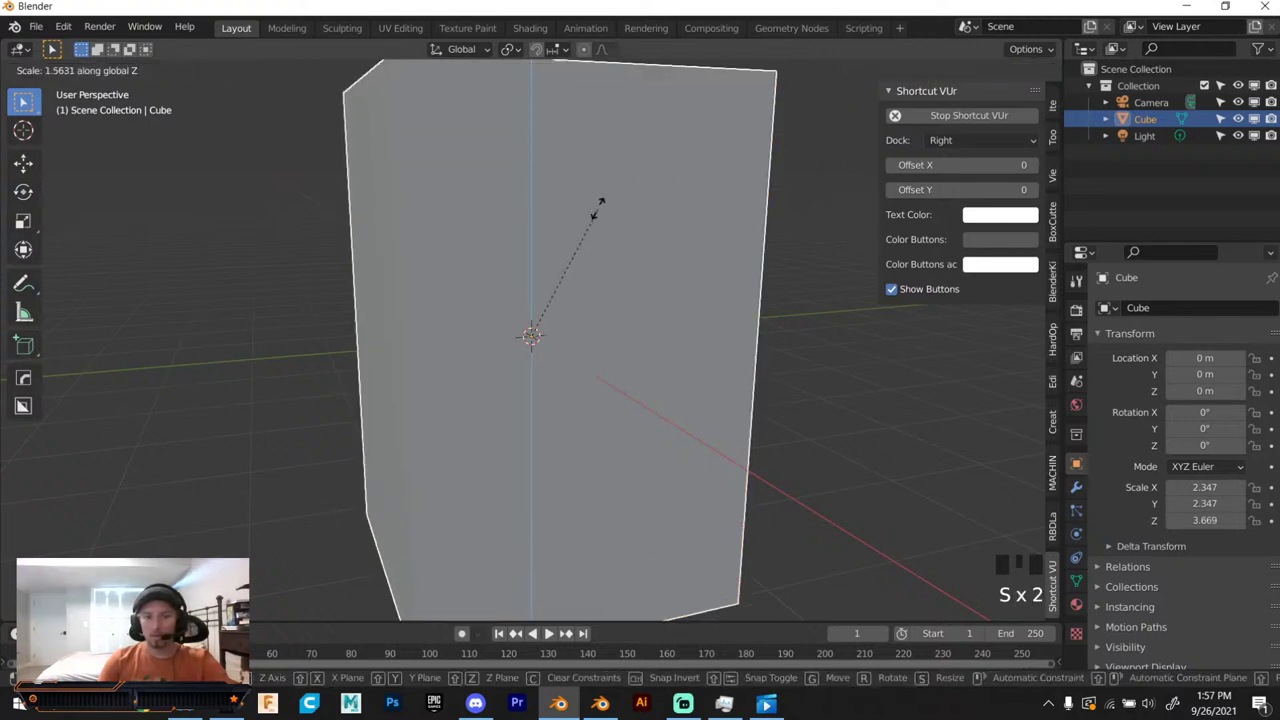
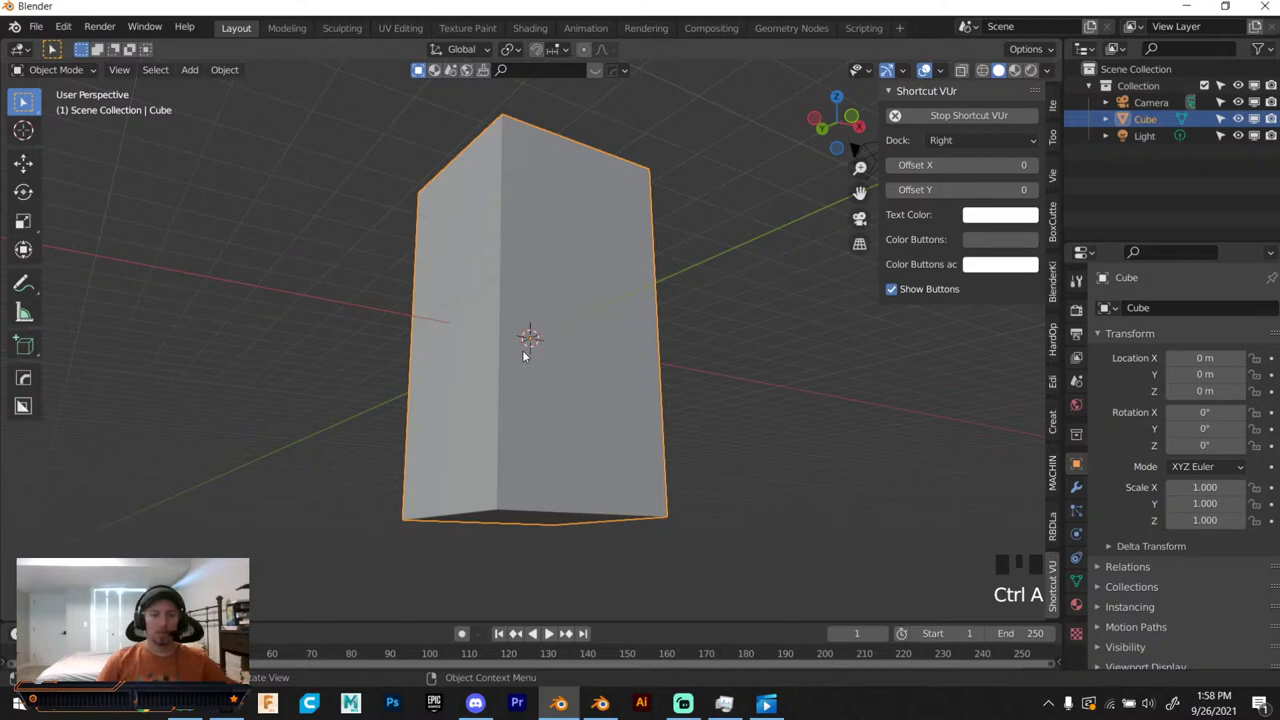
{"action": "left_click_drag", "start_coordinate": [526, 352], "coordinate": [597, 264]}
{"action": "left_click_drag", "start_coordinate": [597, 264], "coordinate": [507, 312]}
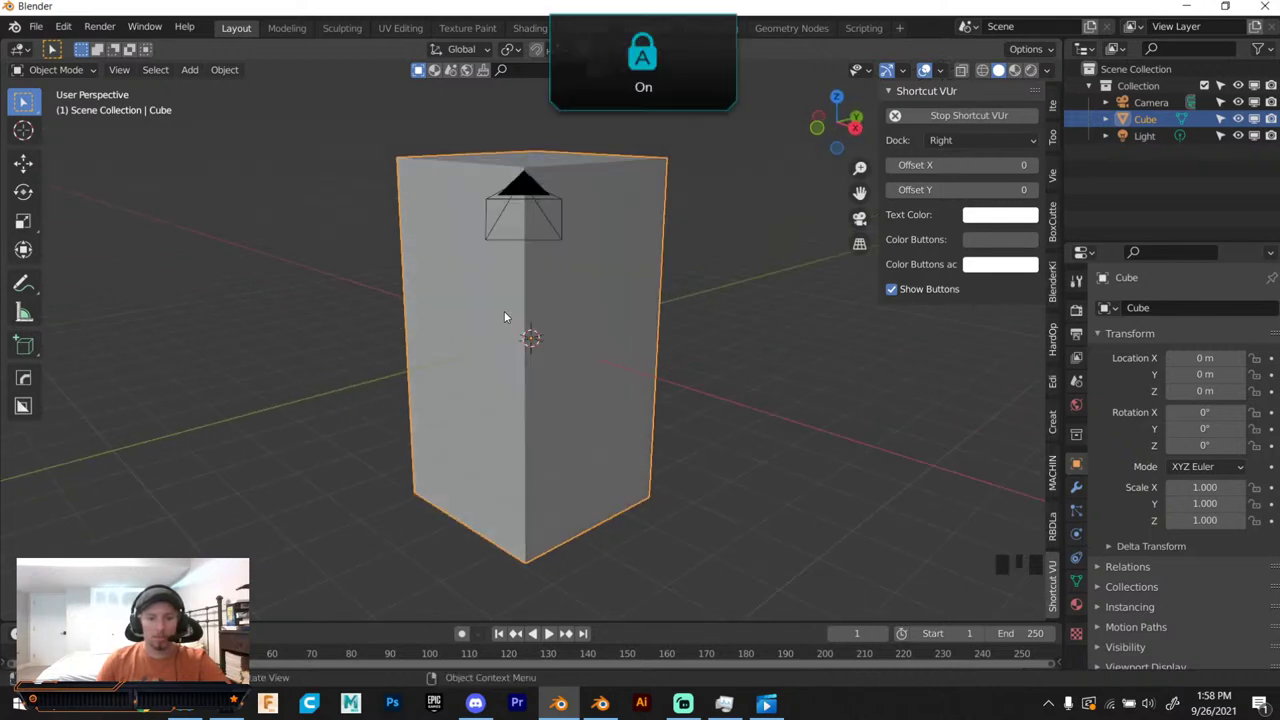
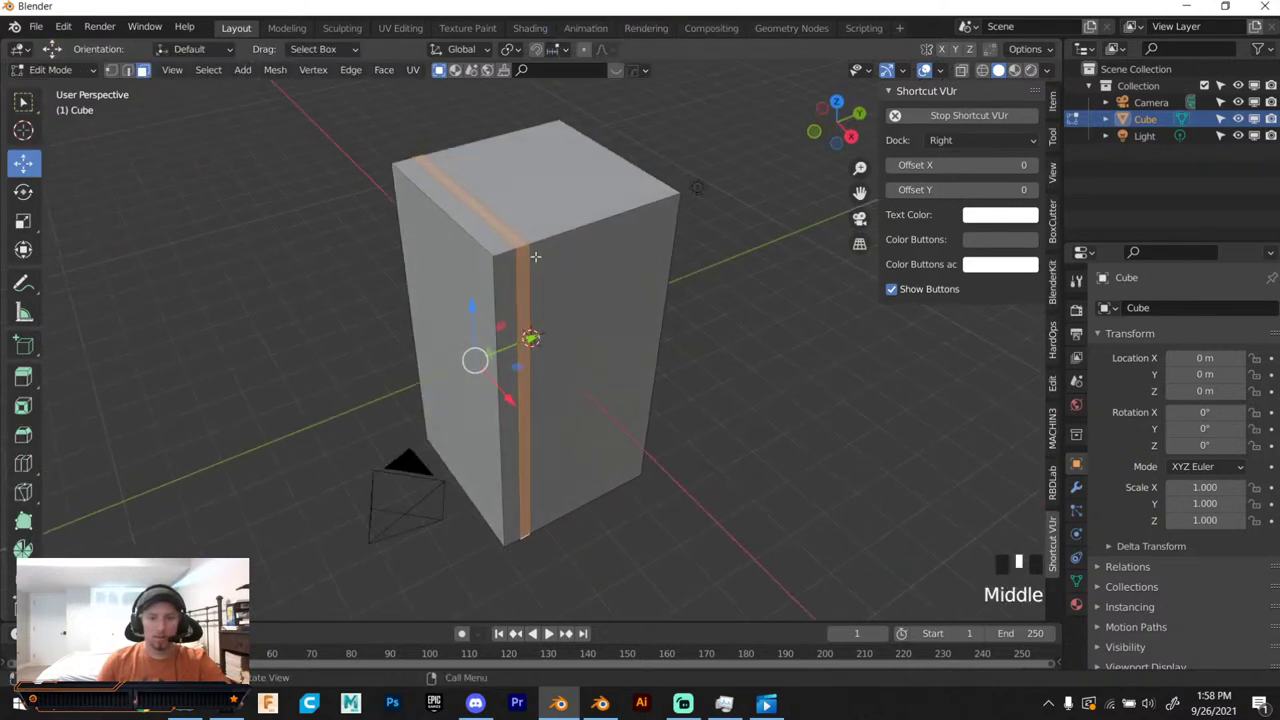
Shrink the front edge loop inward and extrude it to carve a groove separating a thin front panel.
{"action": "scroll", "scroll_direction": "down", "scroll_amount": 3}
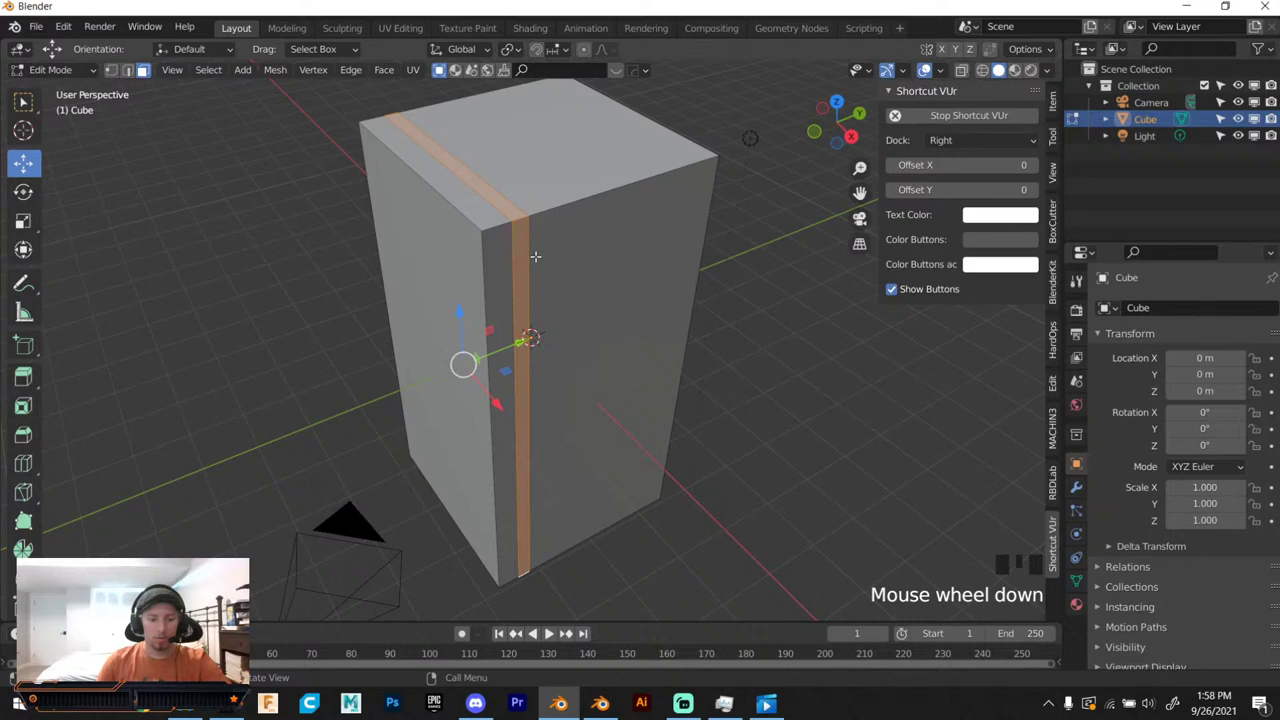
{"action": "key", "text": "a"}
{"action": "key", "text": "a"}
{"action": "key", "text": "ctrl+z"}
{"action": "key", "text": "ctrl+z"}
{"action": "key", "text": "s"}
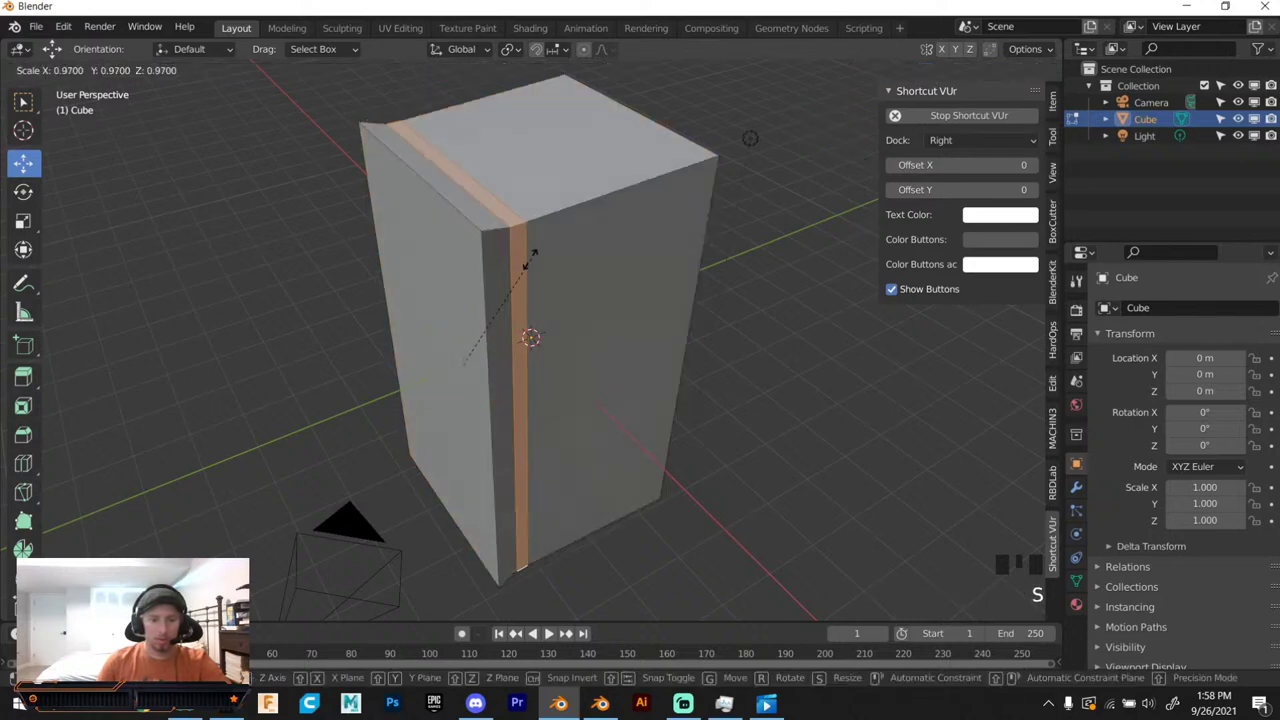
{"action": "key", "text": "e"}
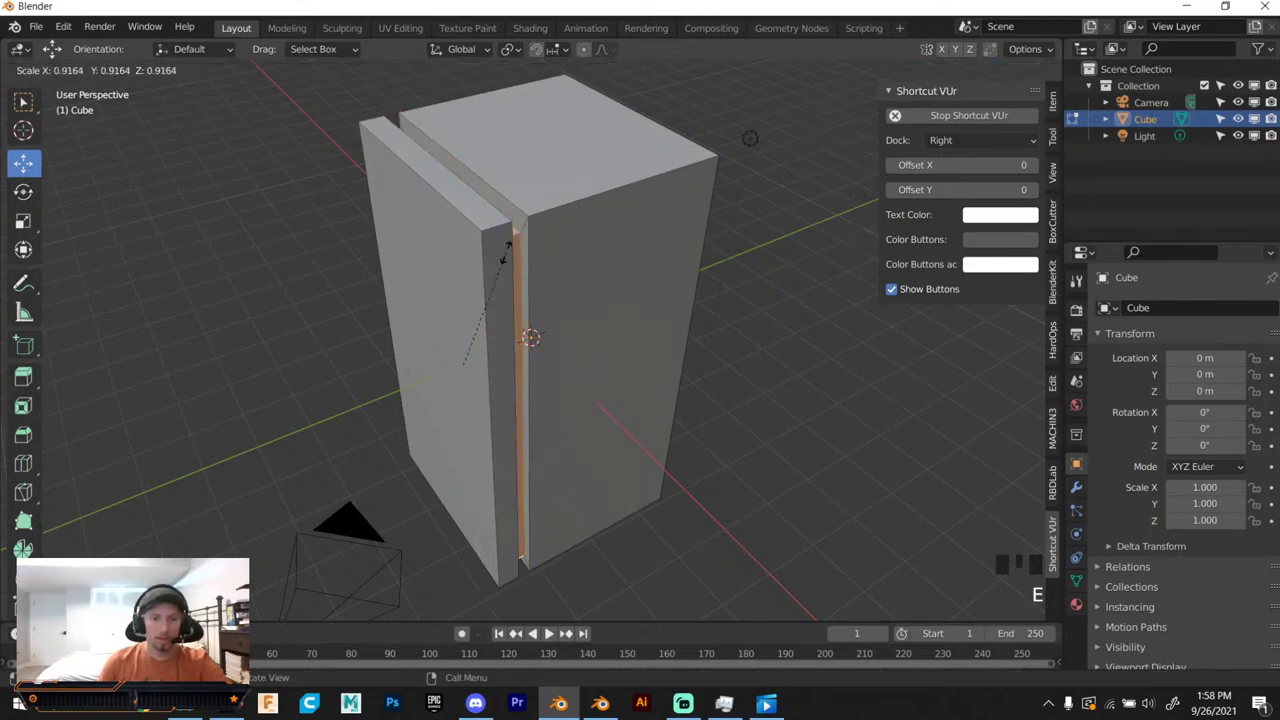
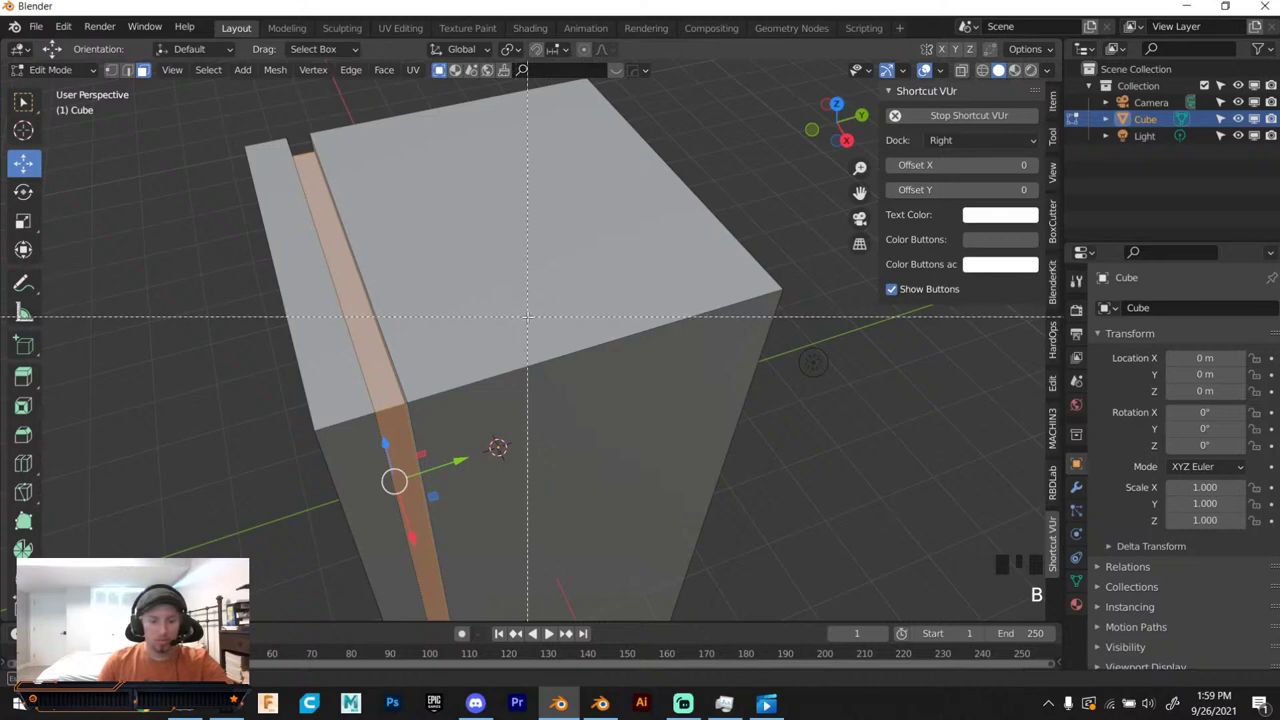
Bevel the box's top edges with width 0.237 m and 3 segments.
{"action": "key", "text": "ctrl+b"}
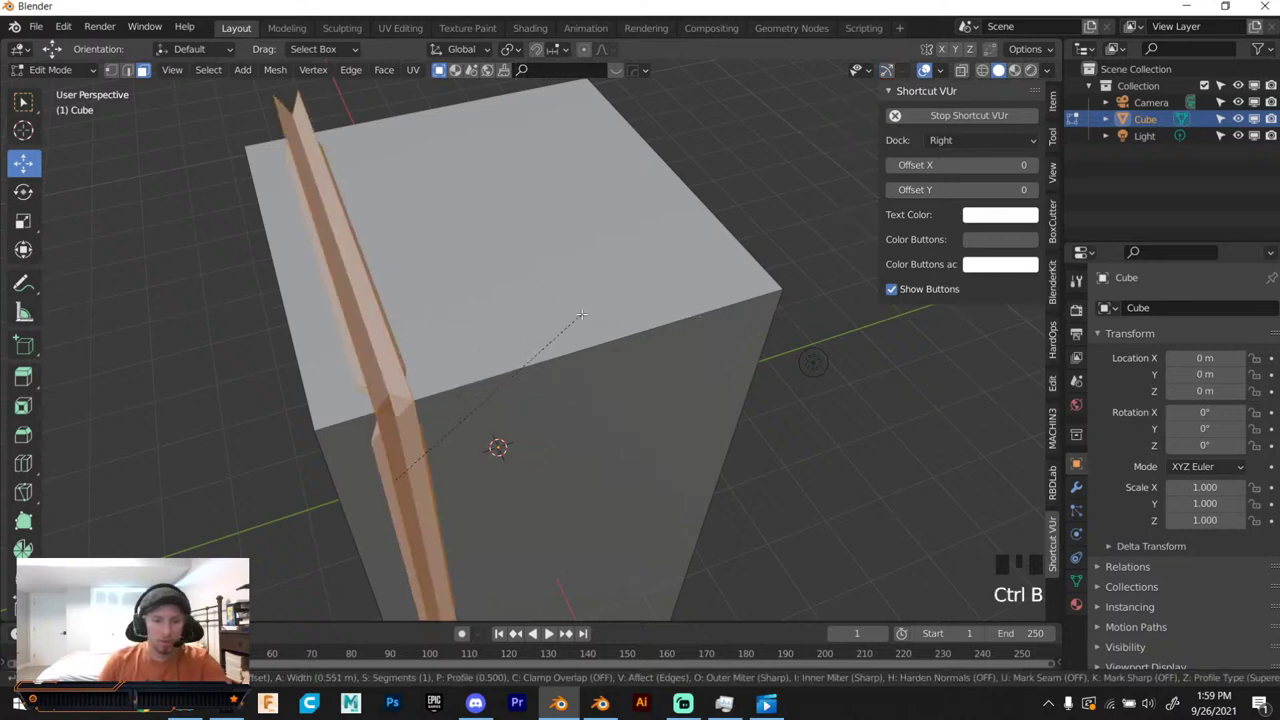
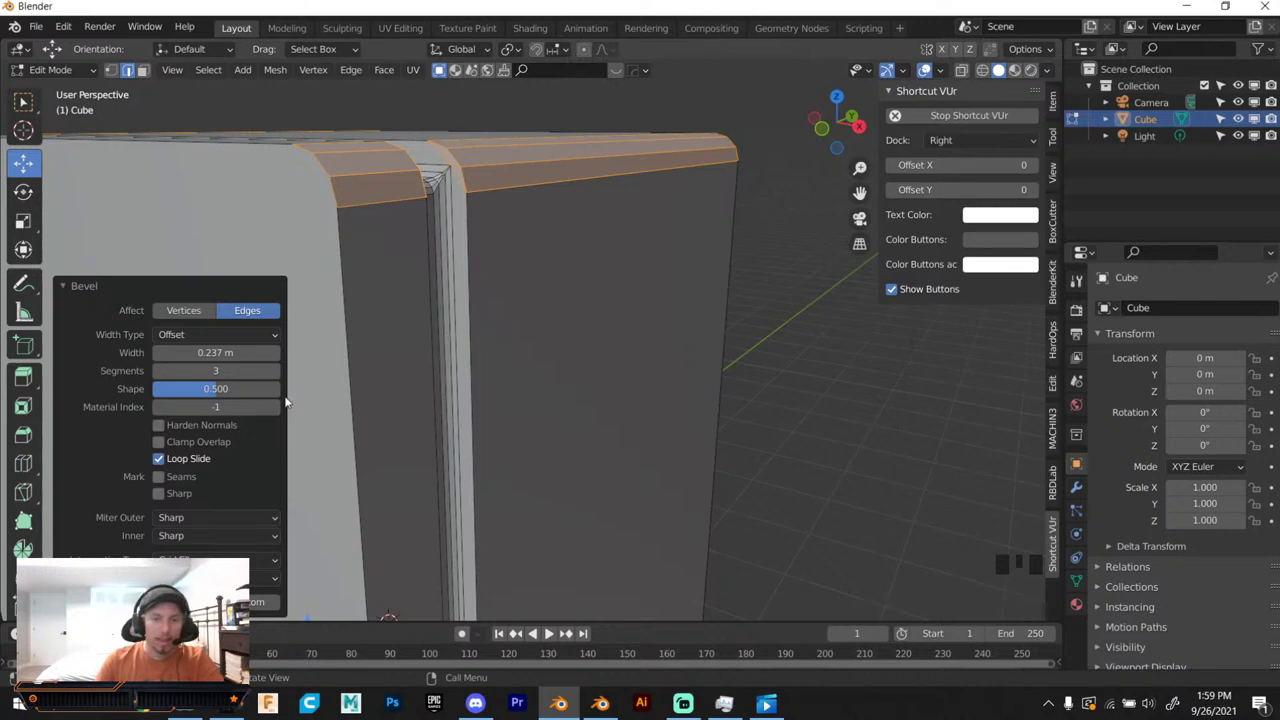
Raise the bevel's segment count from three to five.
{"action": "scroll", "scroll_direction": "up", "scroll_amount": 3}
{"action": "scroll", "scroll_direction": "down", "scroll_amount": 3}
{"action": "left_click", "coordinate": [277, 374]}
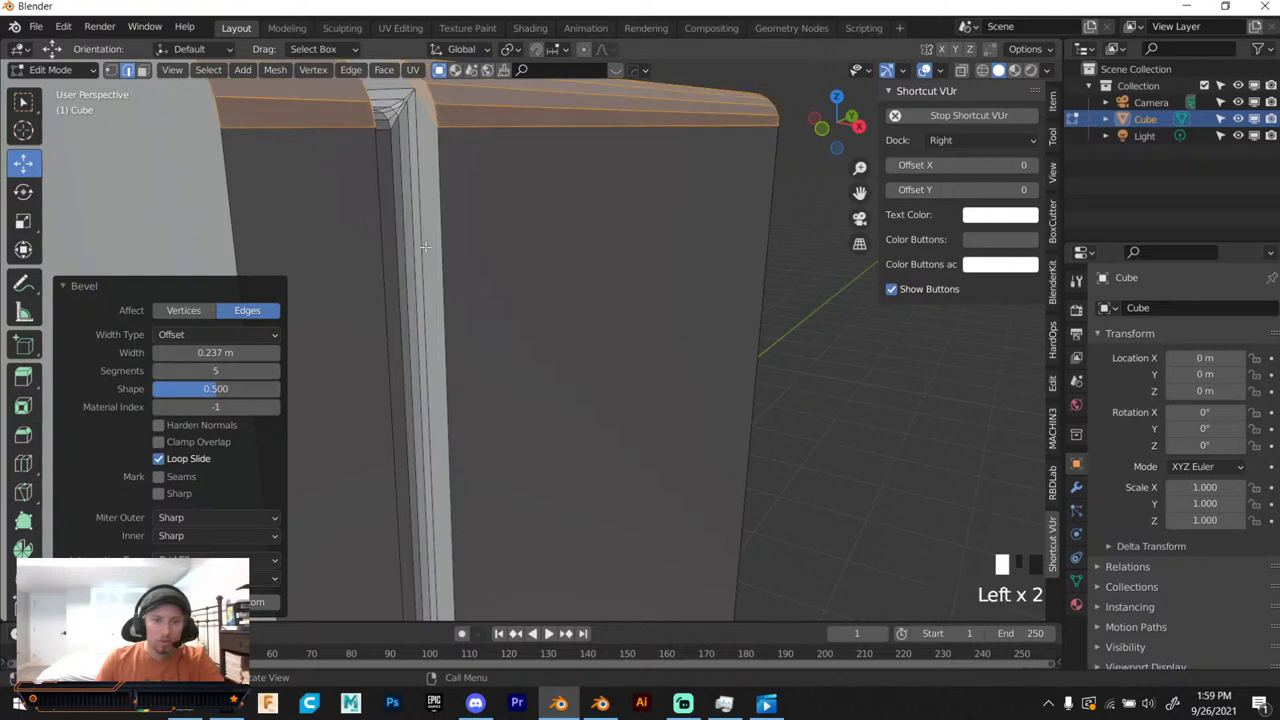
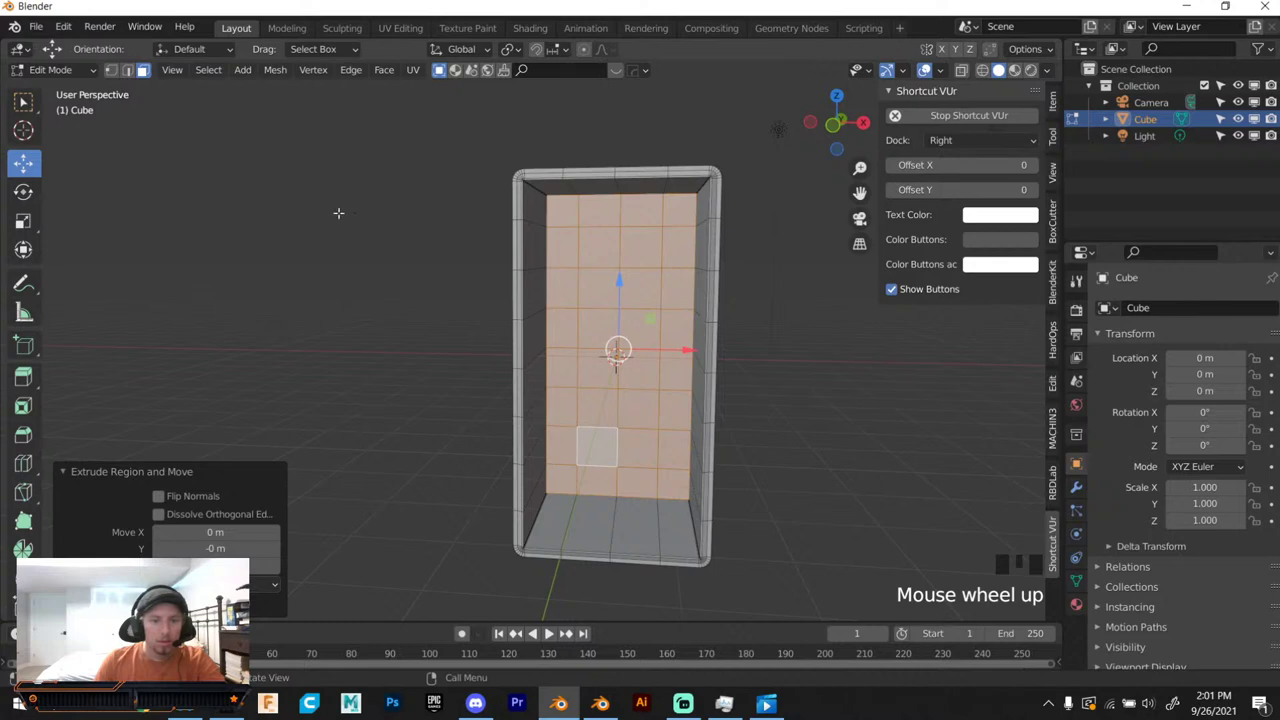
Add a second cube in Object Mode and scale it up by about 2.24 inside the frame.
{"action": "key", "text": "Tab"}
{"action": "left_click_drag", "start_coordinate": [445, 269], "coordinate": [193, 69]}
{"action": "left_click_drag", "start_coordinate": [193, 69], "coordinate": [550, 629]}
{"action": "left_click_drag", "start_coordinate": [550, 629], "coordinate": [550, 629]}
{"action": "key", "text": "s"}
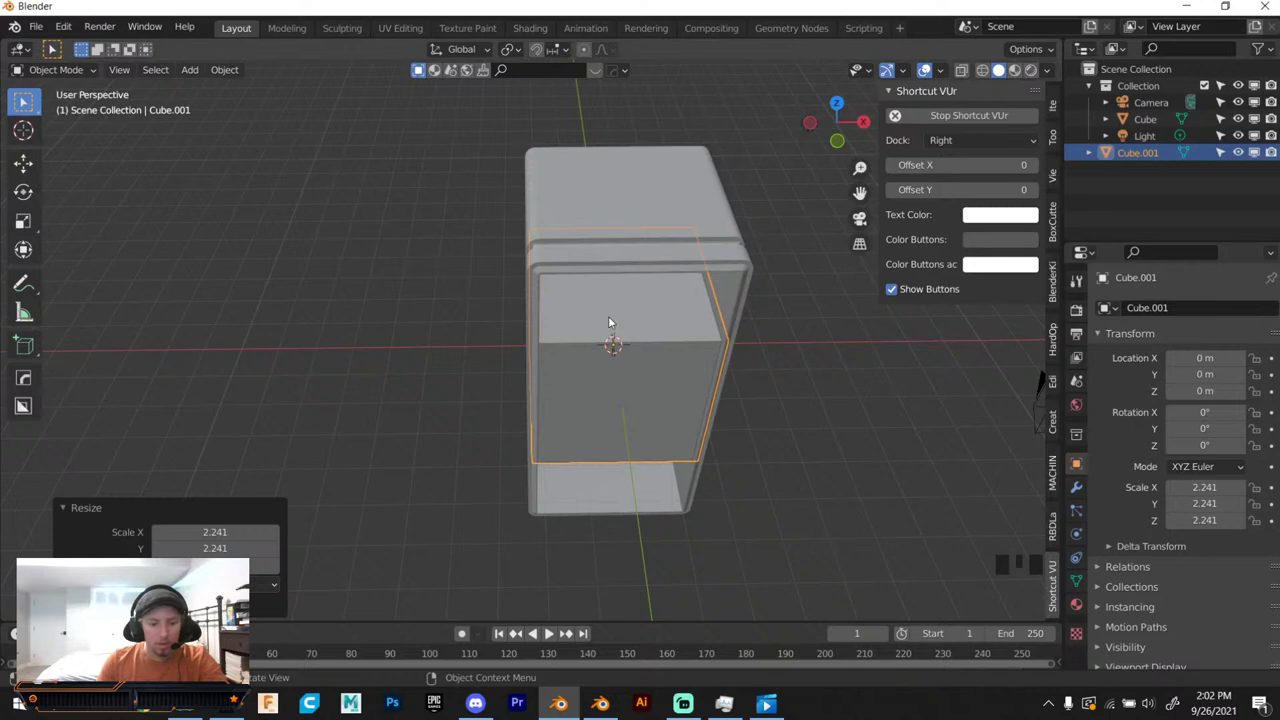
Stretch the inner cube vertically to the frame's full height and view it from the front with BoxCutter.
{"action": "left_click_drag", "start_coordinate": [550, 629], "coordinate": [550, 629]}
{"action": "key", "text": "s"}
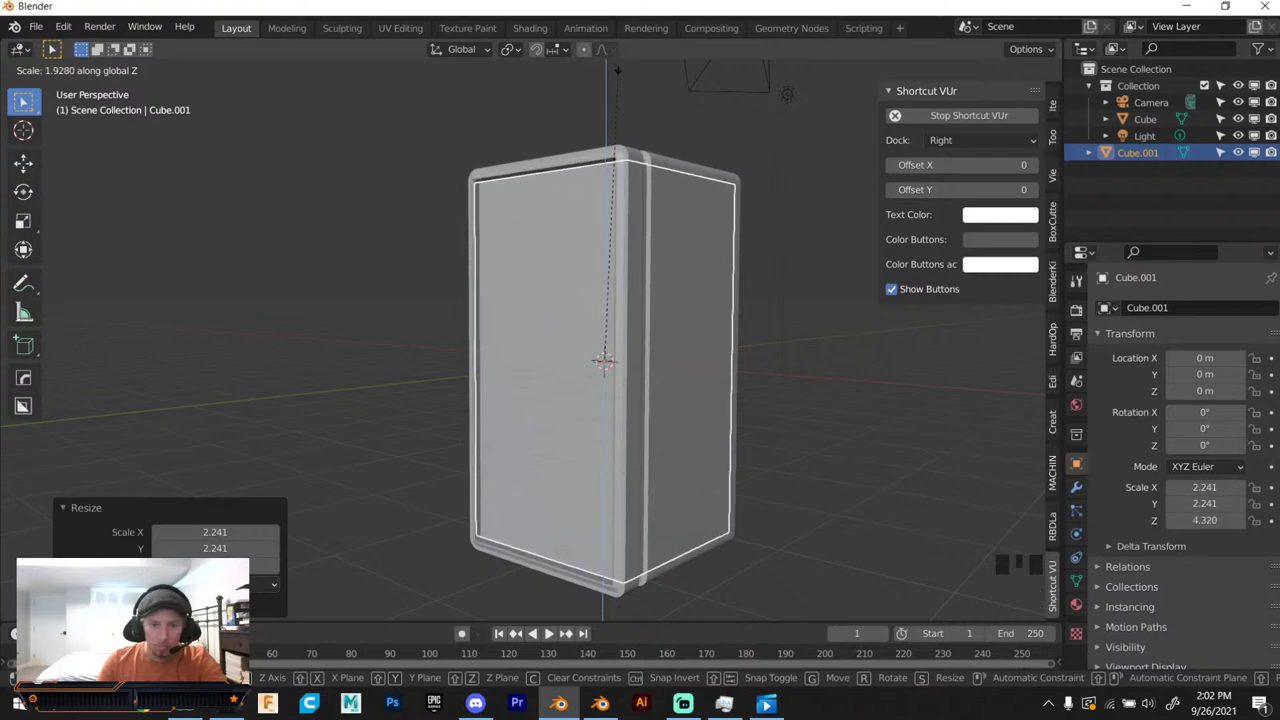
{"action": "left_click_drag", "start_coordinate": [626, 616], "coordinate": [847, 124]}
{"action": "left_click", "coordinate": [847, 124]}
{"action": "left_click", "coordinate": [837, 124]}
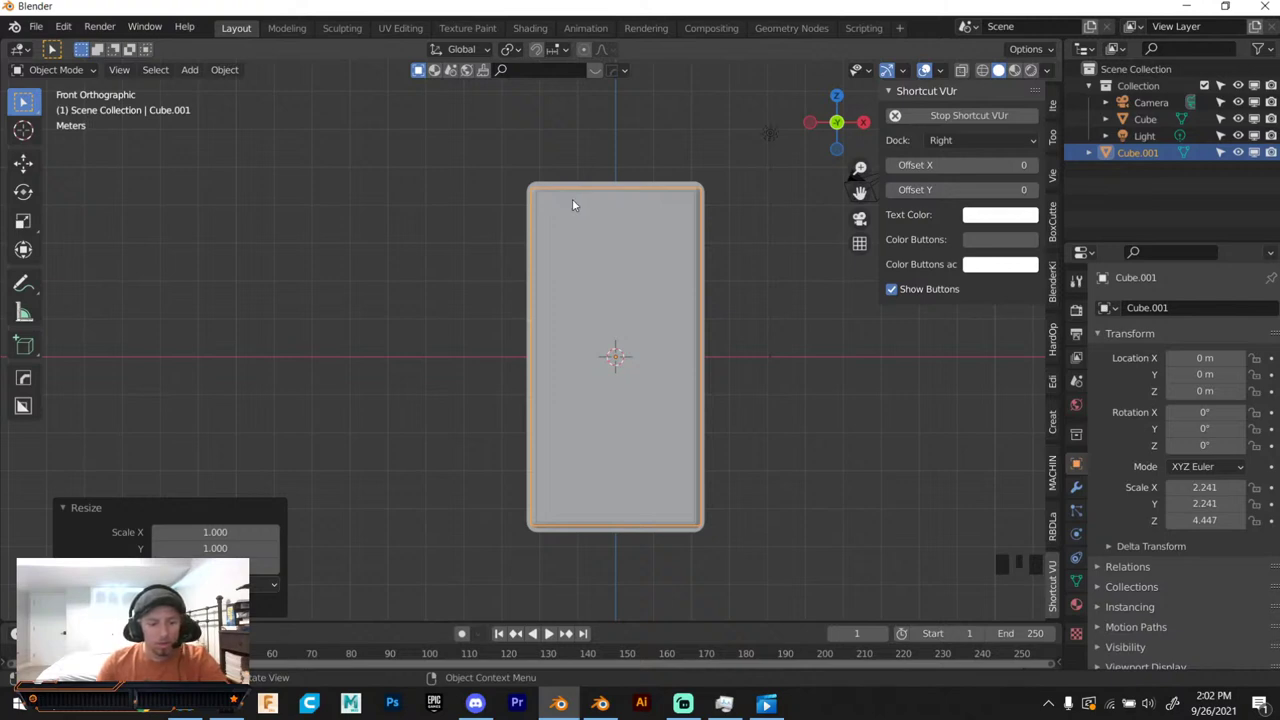
Draw two BoxCutter rectangles over the block's left area, leaving a right column and low base.
{"action": "left_click_drag", "start_coordinate": [28, 402], "coordinate": [541, 152]}
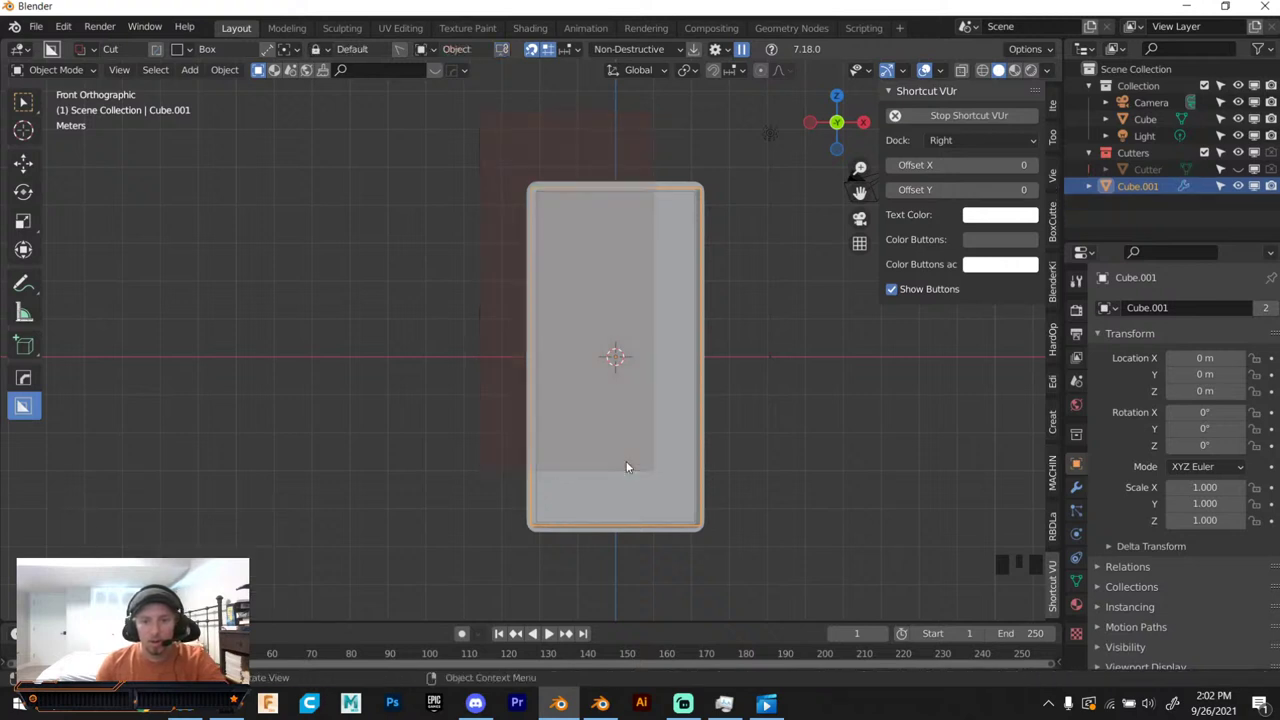
{"action": "left_click_drag", "start_coordinate": [493, 134], "coordinate": [540, 213]}
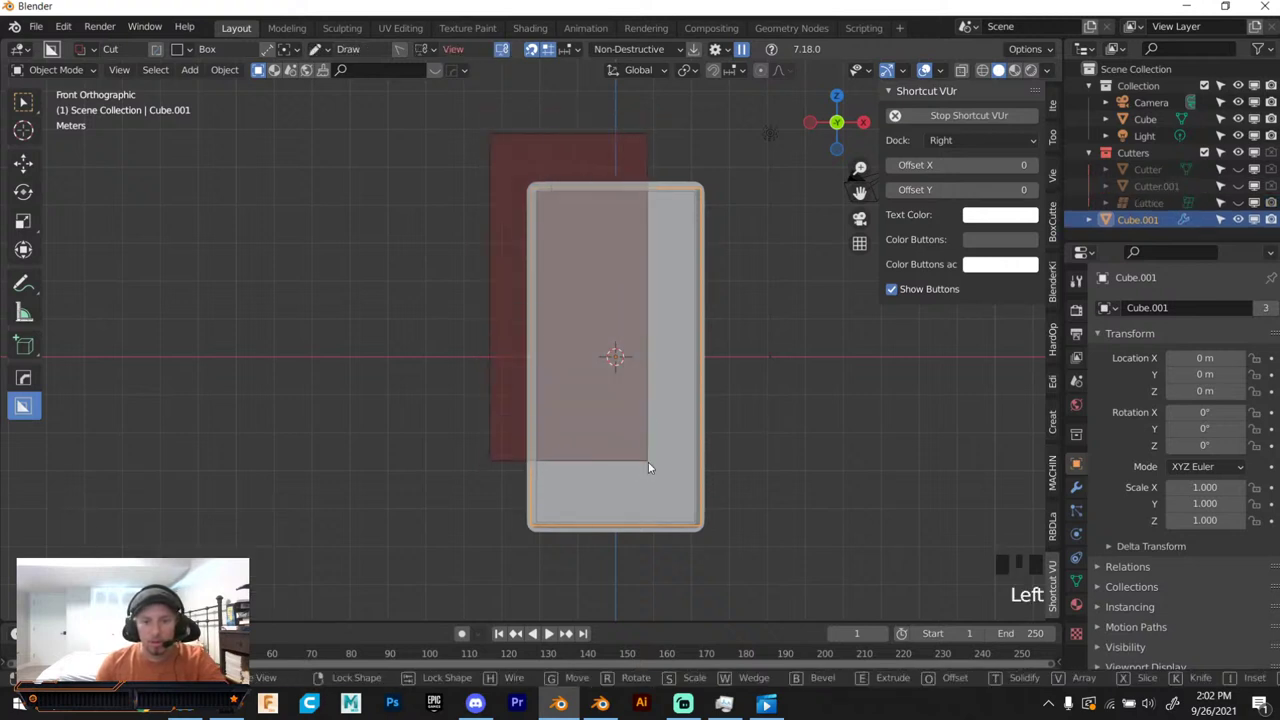
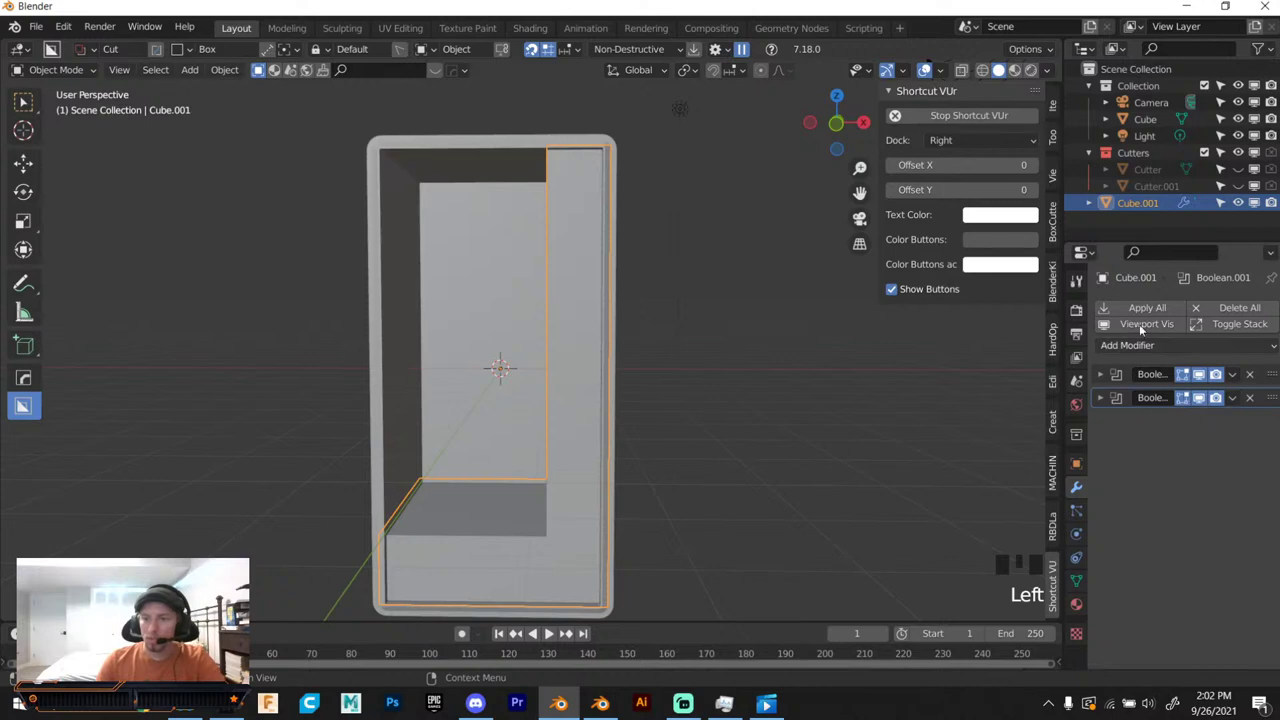
Apply all Boolean modifiers so the cuts become permanent on the inner block.
{"action": "left_click_drag", "start_coordinate": [1252, 379], "coordinate": [752, 313]}
{"action": "left_click_drag", "start_coordinate": [752, 313], "coordinate": [845, 126]}
{"action": "left_click", "coordinate": [845, 126]}
{"action": "scroll", "scroll_direction": "up", "scroll_amount": 3}
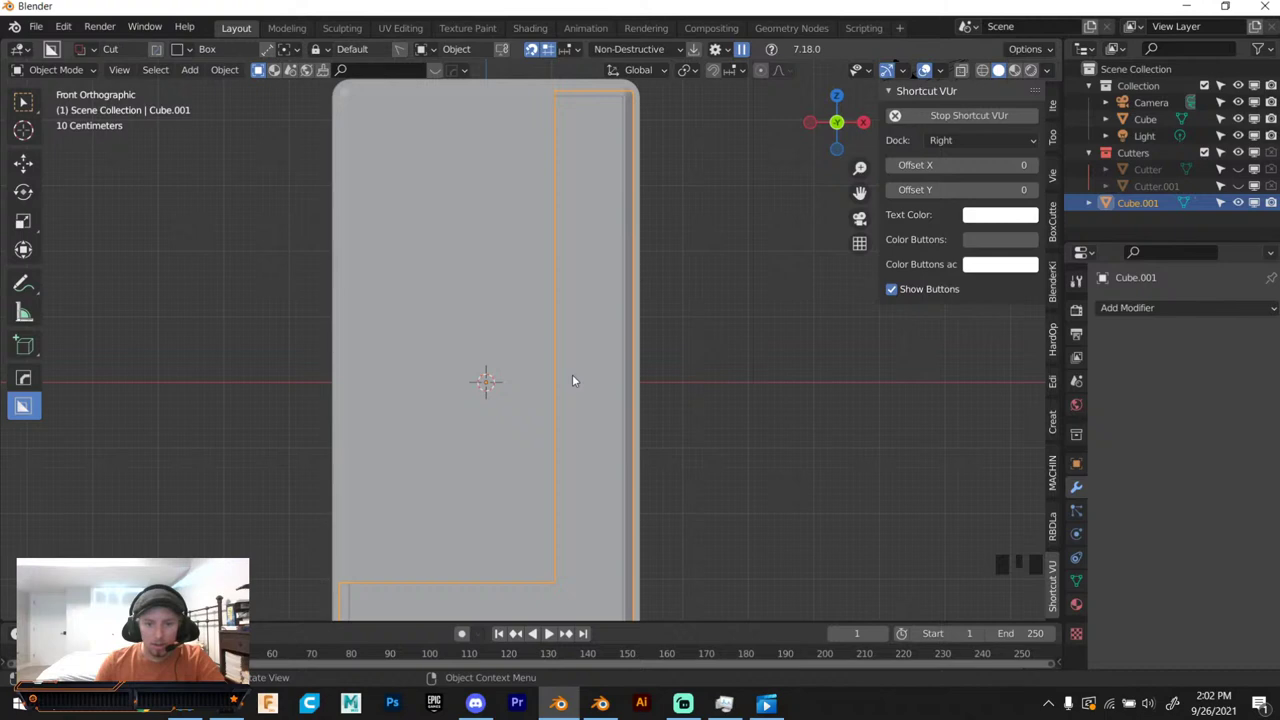
Cut a small slot near the bottom of the narrow right column with BoxCutter.
{"action": "left_click", "coordinate": [573, 397]}
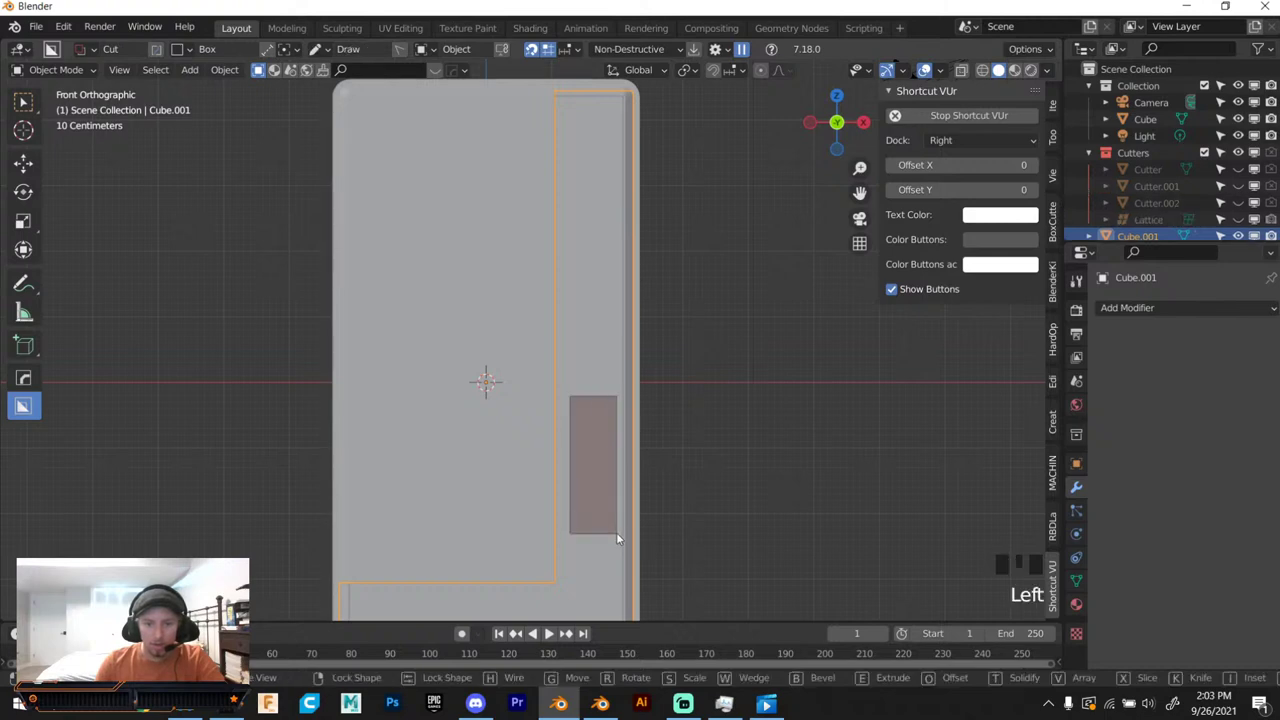
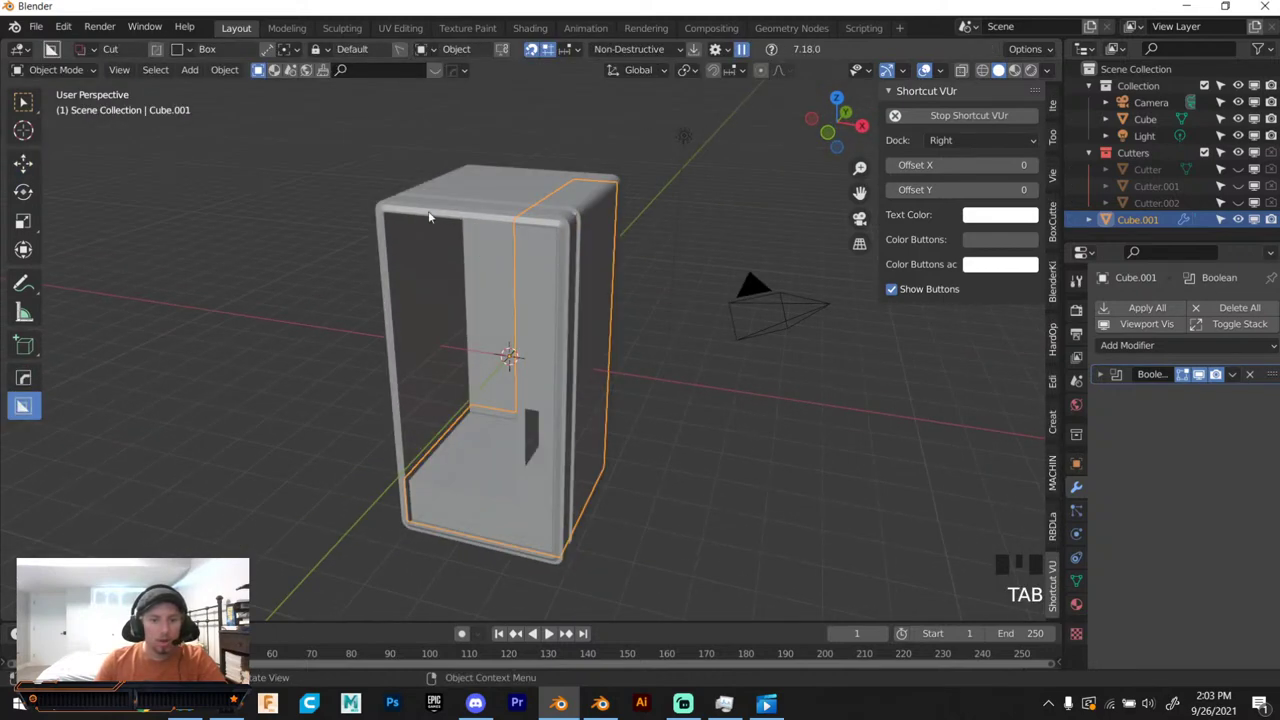
Add a small cube, shrink it and move it into the machine's interior.
{"action": "left_click", "coordinate": [297, 240]}
{"action": "left_click_drag", "start_coordinate": [189, 70], "coordinate": [424, 243]}
{"action": "left_click_drag", "start_coordinate": [424, 243], "coordinate": [439, 233]}
{"action": "key", "text": "z"}
{"action": "key", "text": "s"}
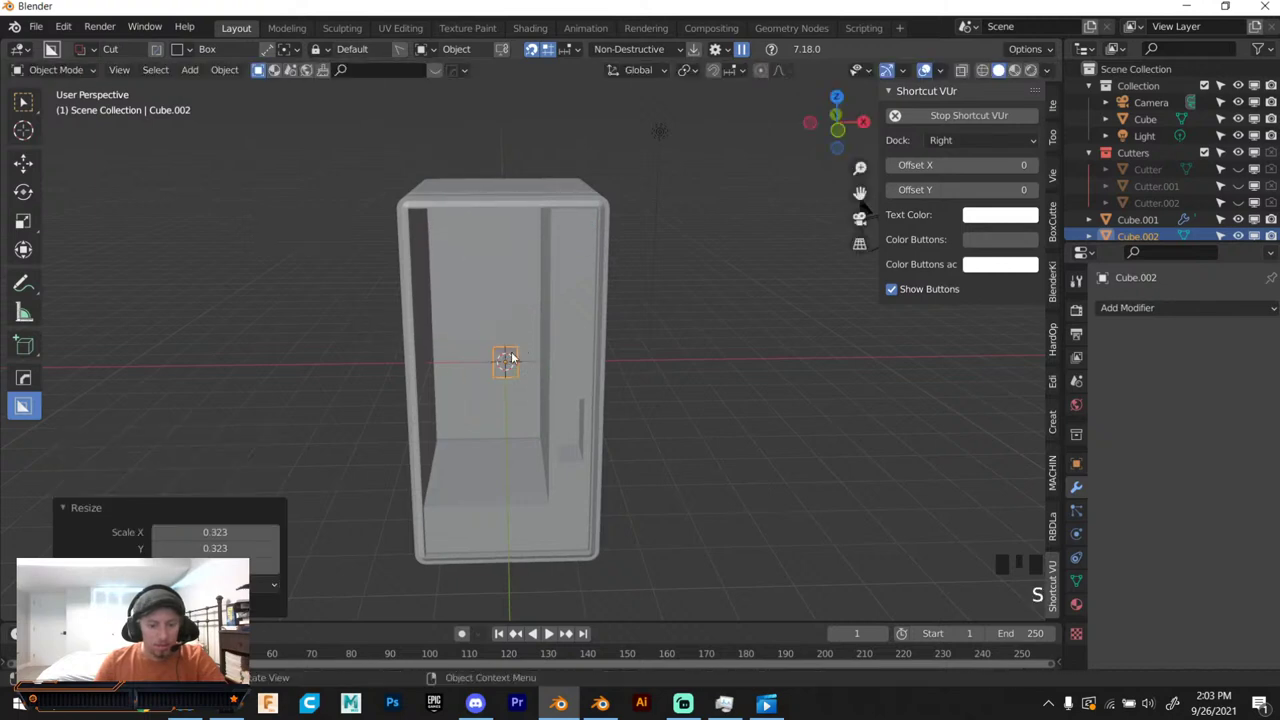
{"action": "middle_click", "coordinate": [515, 354]}
{"action": "key", "text": "g"}
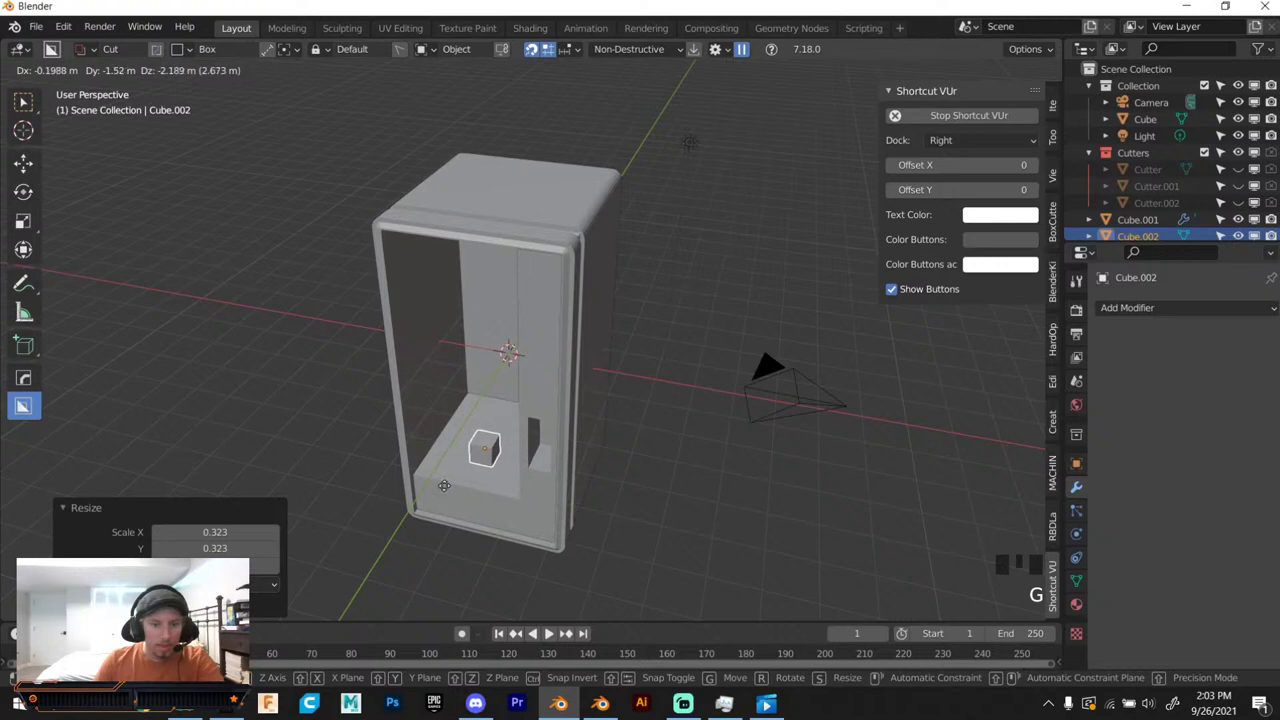
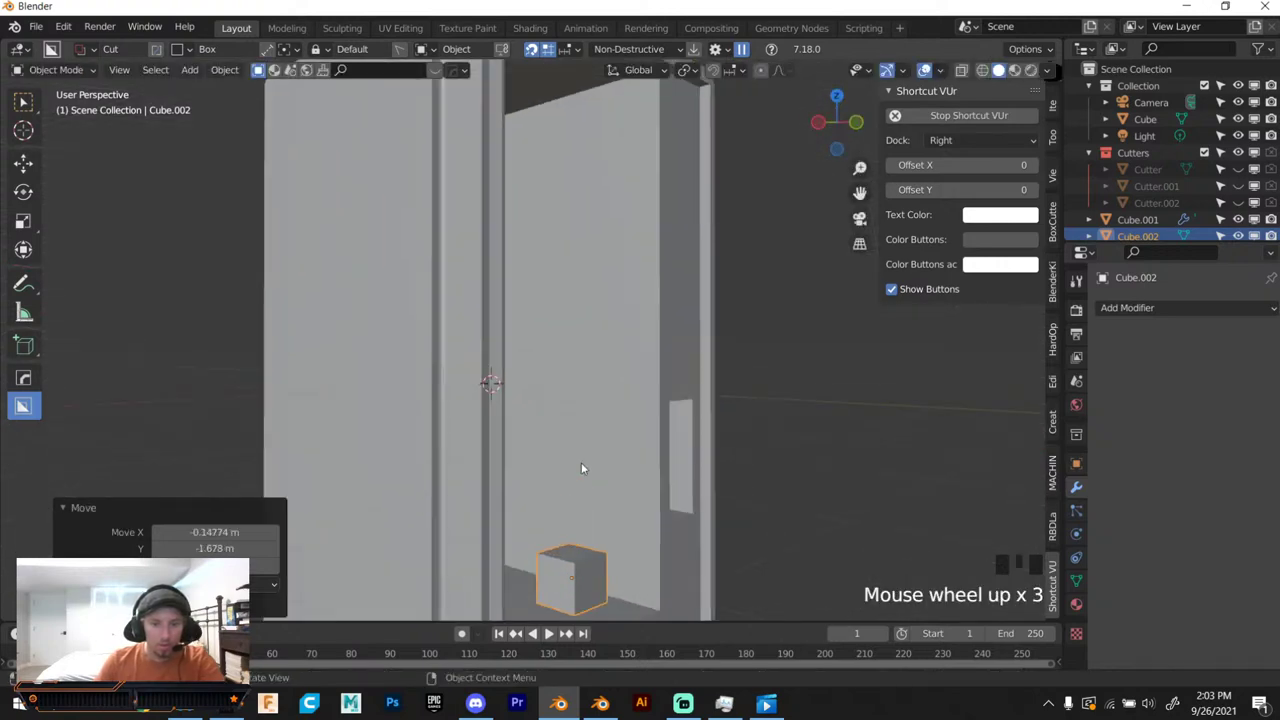
{"action": "left_click_drag", "start_coordinate": [585, 444], "coordinate": [583, 337]}
{"action": "key", "text": "g"}
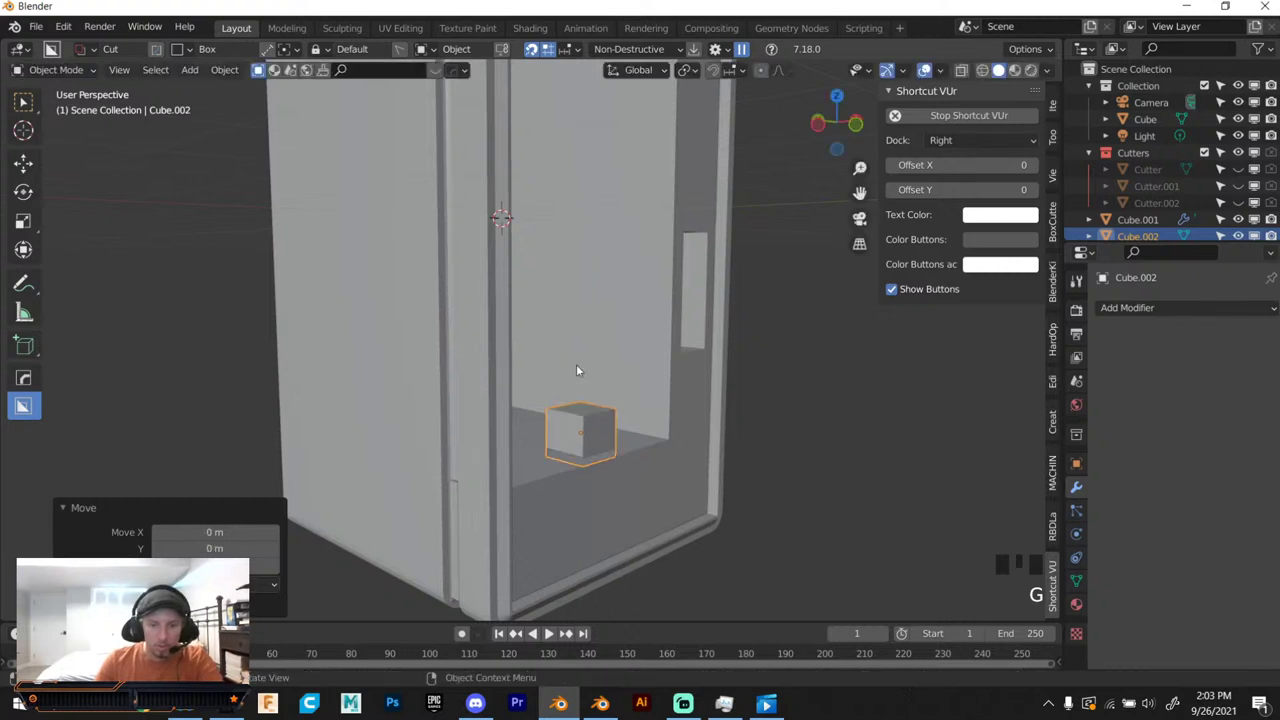
Stretch the cube along X into a long bar spanning the interior base.
{"action": "left_click_drag", "start_coordinate": [568, 371], "coordinate": [481, 391]}
{"action": "key", "text": "s"}
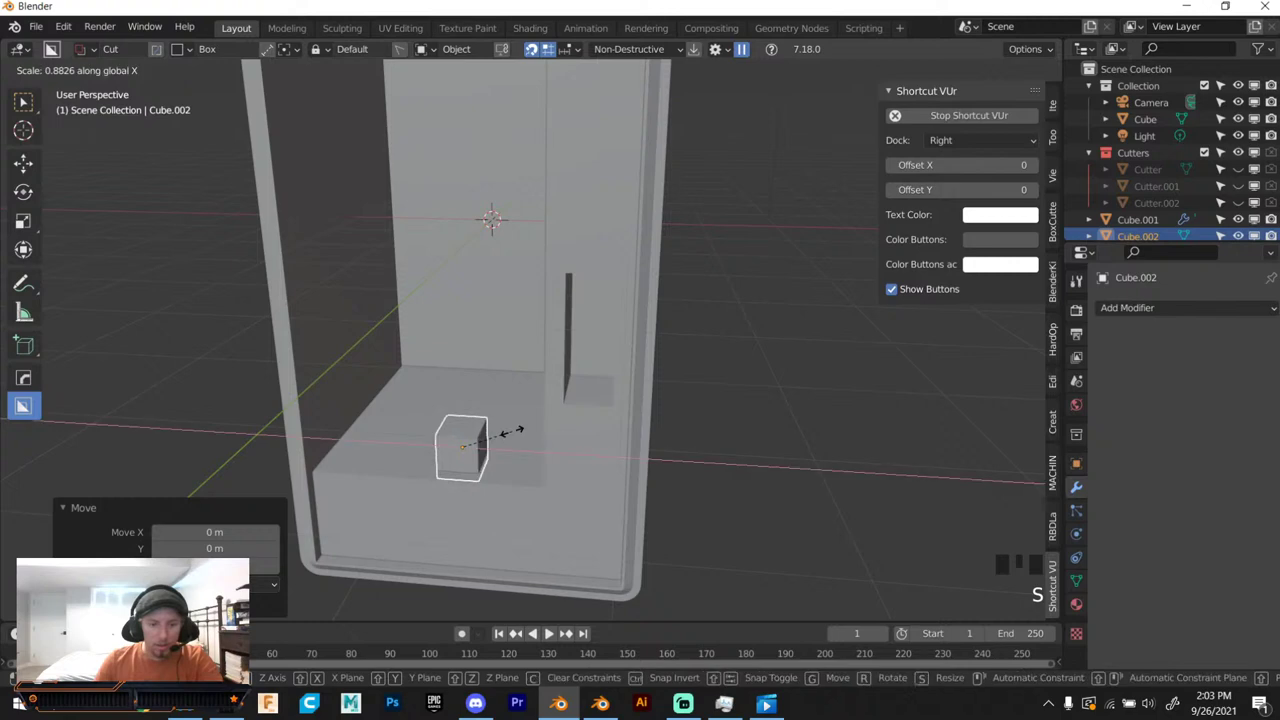
{"action": "left_click_drag", "start_coordinate": [836, 439], "coordinate": [696, 439]}
{"action": "key", "text": "g"}
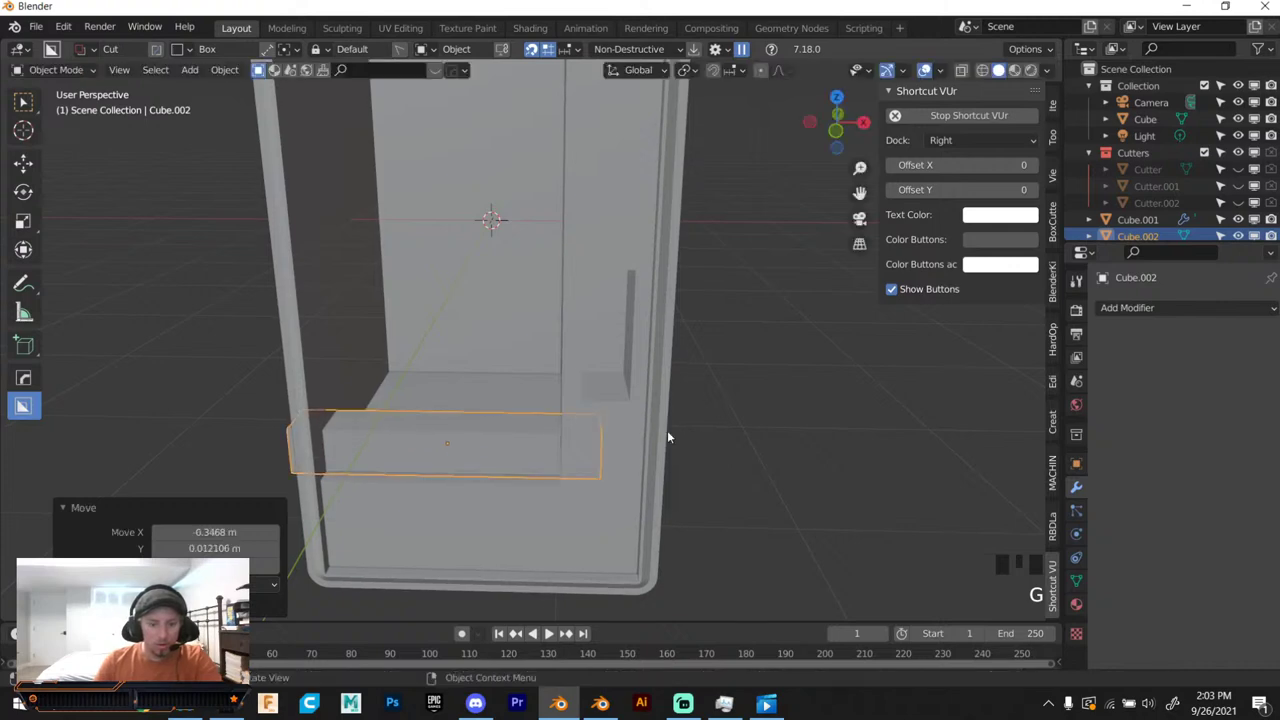
{"action": "key", "text": "s"}
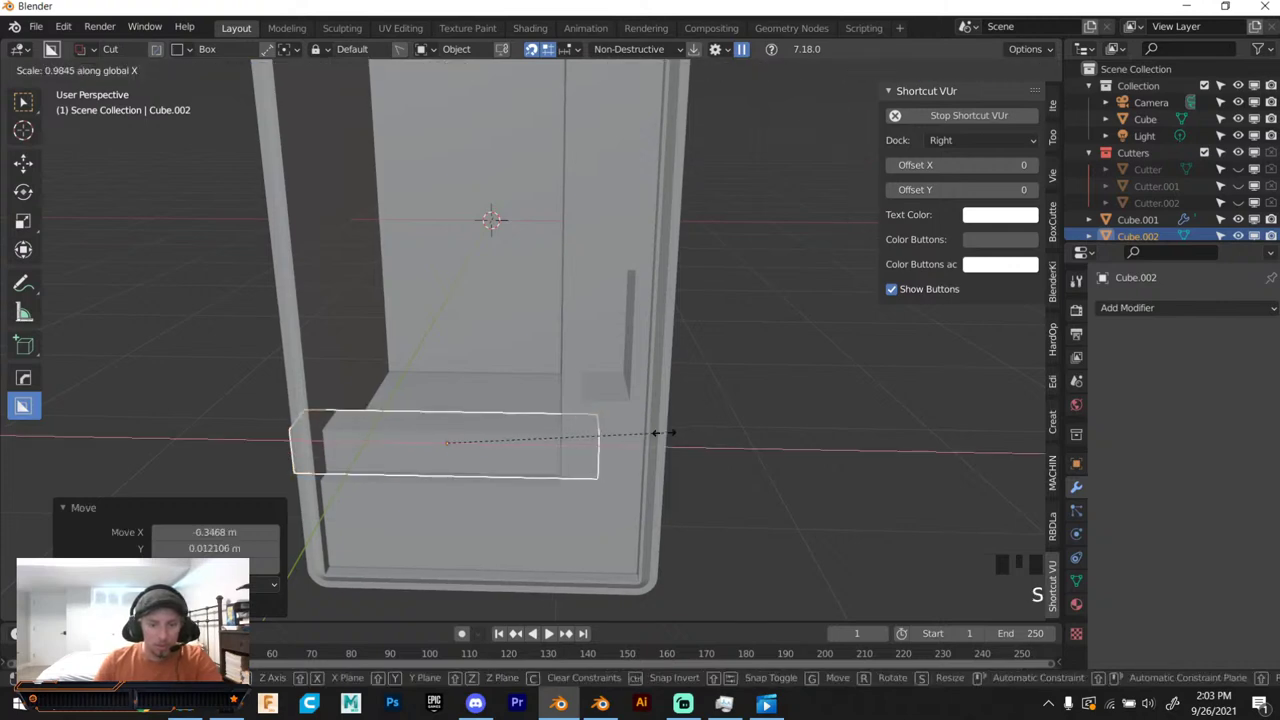
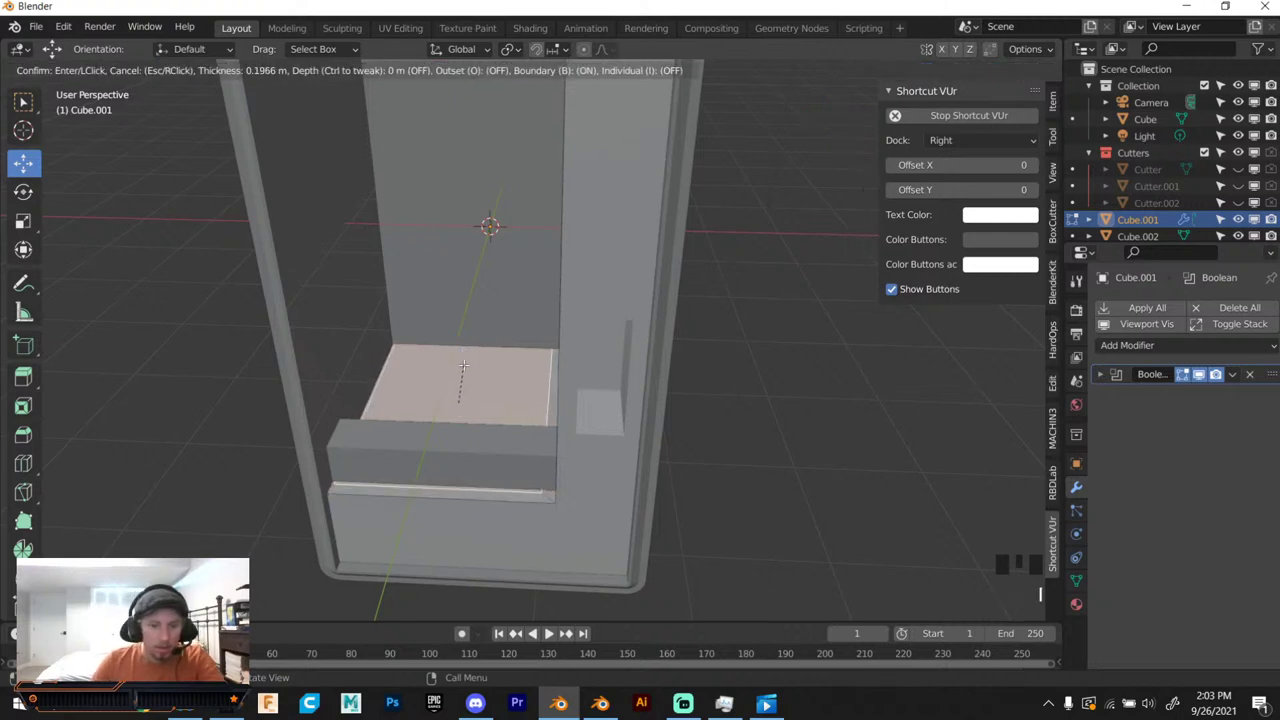
Push the inset top face down along its normal to recess the inner ledge.
{"action": "key", "text": "g"}
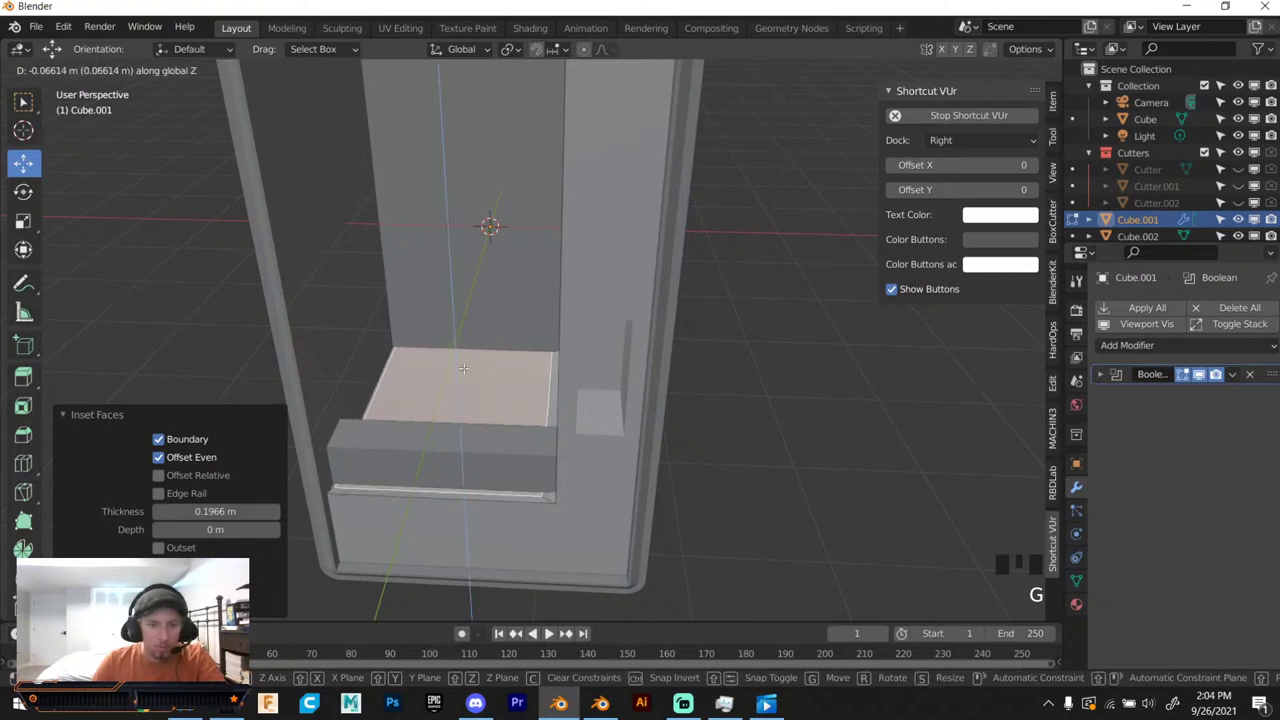
{"action": "key", "text": "e"}
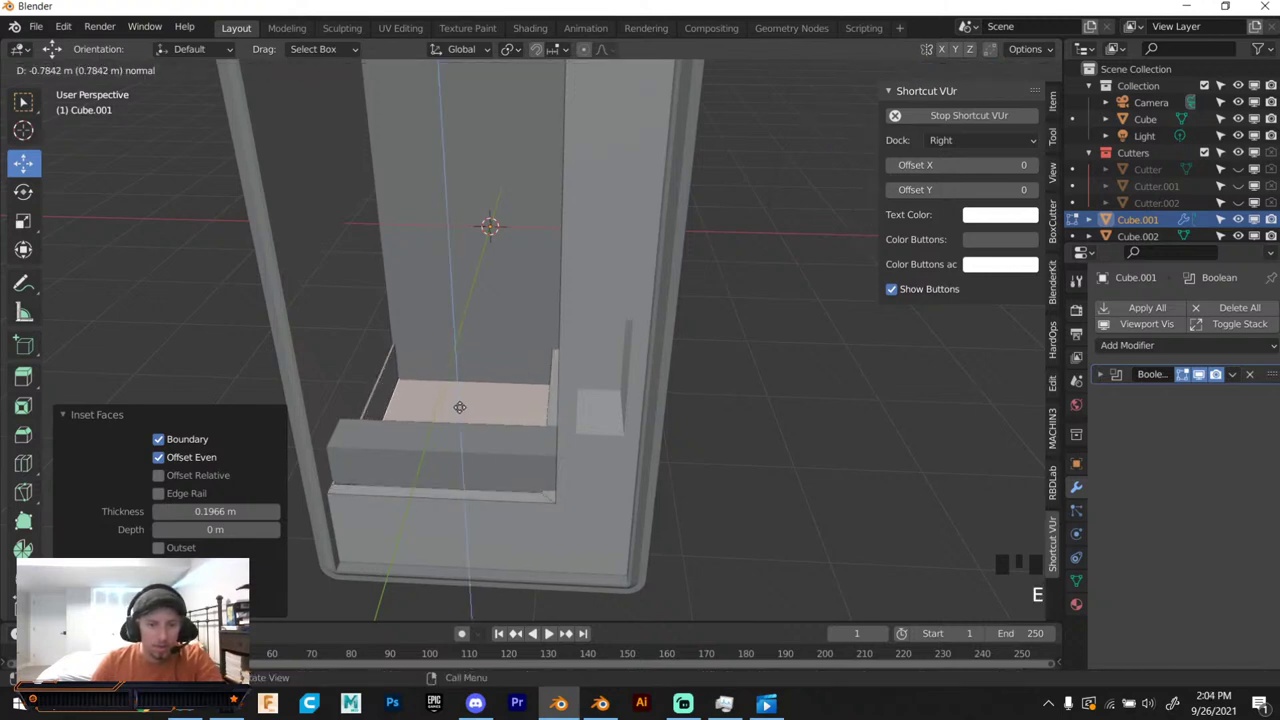
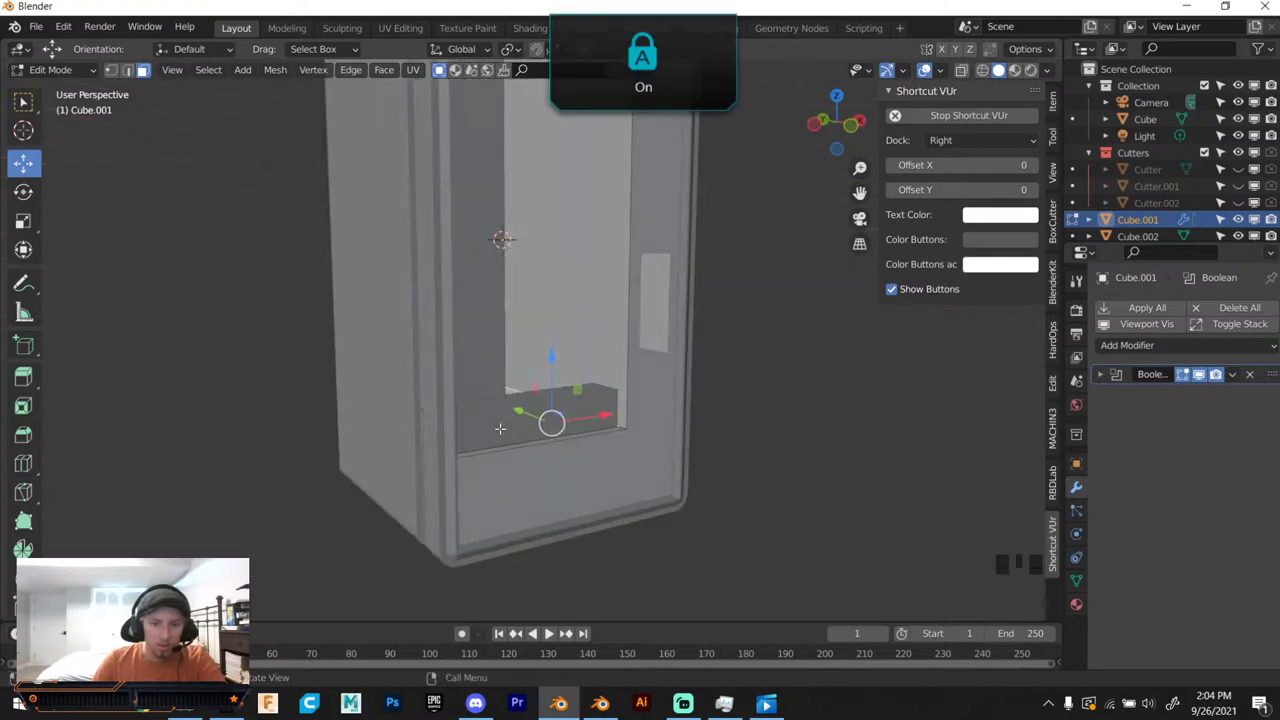
Resize Cube.002, inset its faces and extrude them inward to leave a thin raised rim.
{"action": "key", "text": "Tab"}
{"action": "left_click", "coordinate": [498, 422]}
{"action": "left_click_drag", "start_coordinate": [494, 423], "coordinate": [450, 440]}
{"action": "key", "text": "s"}
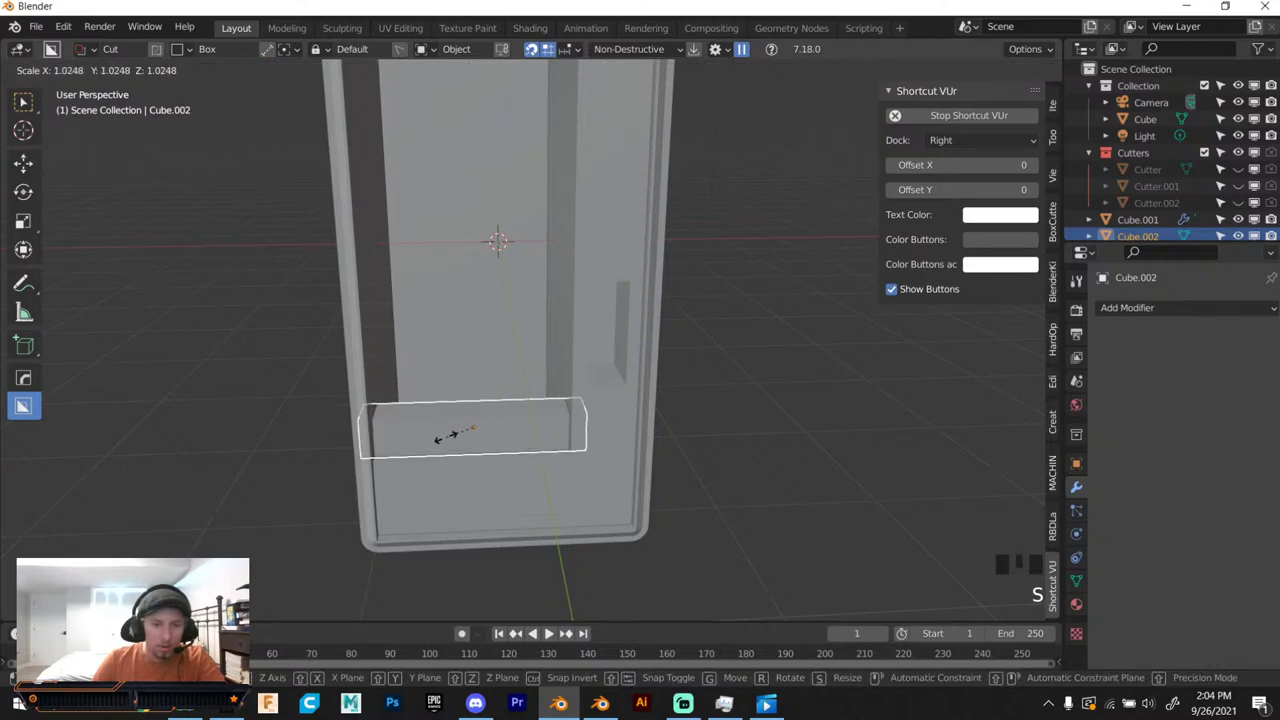
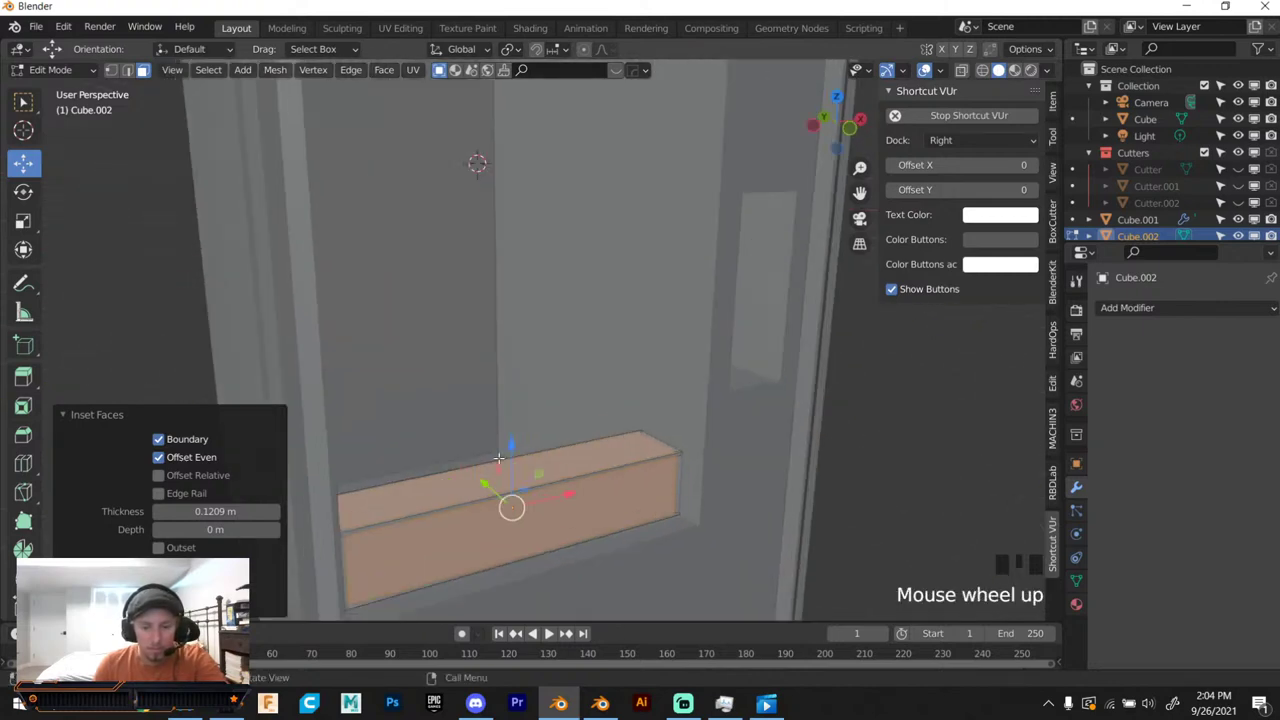
{"action": "key", "text": "e"}
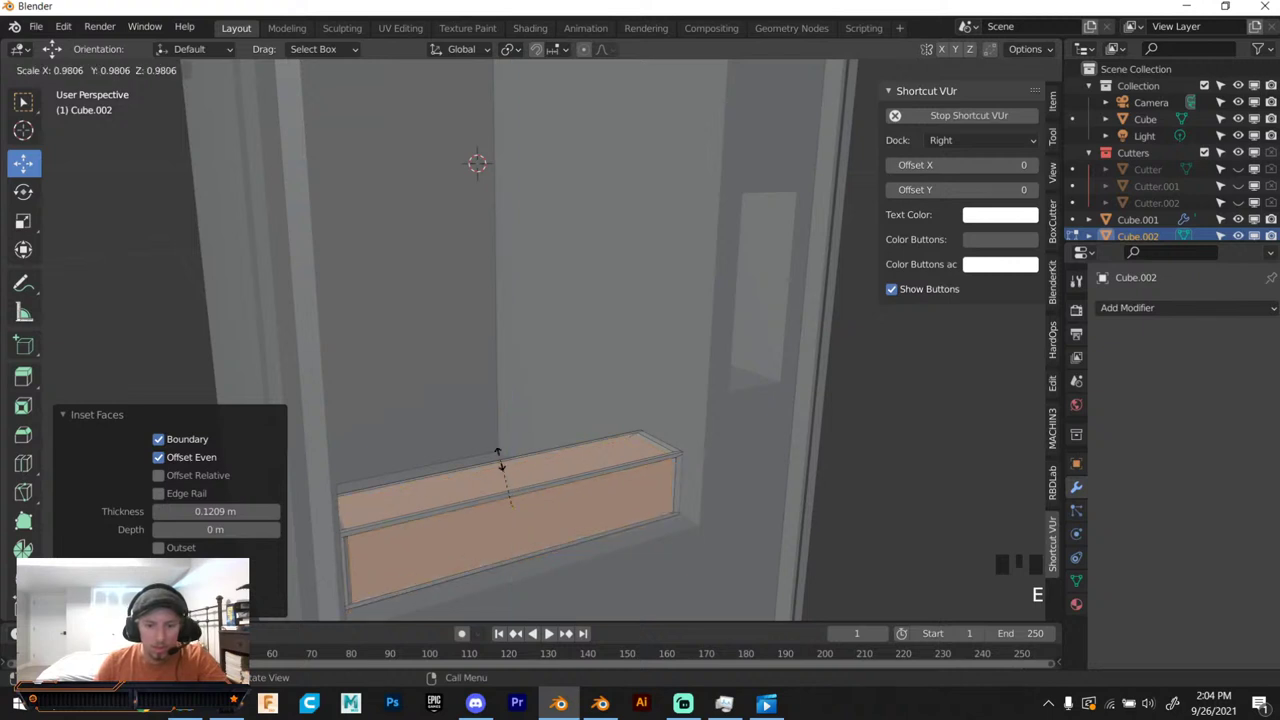
{"action": "key", "text": "e"}
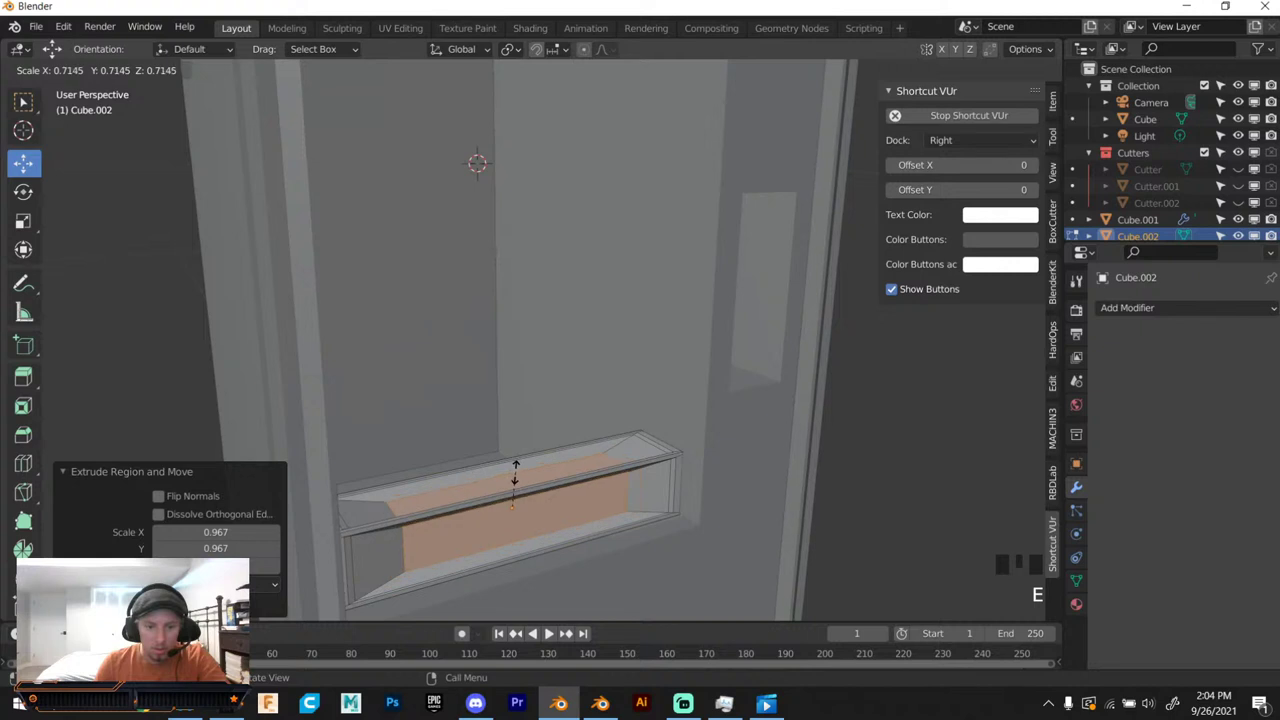
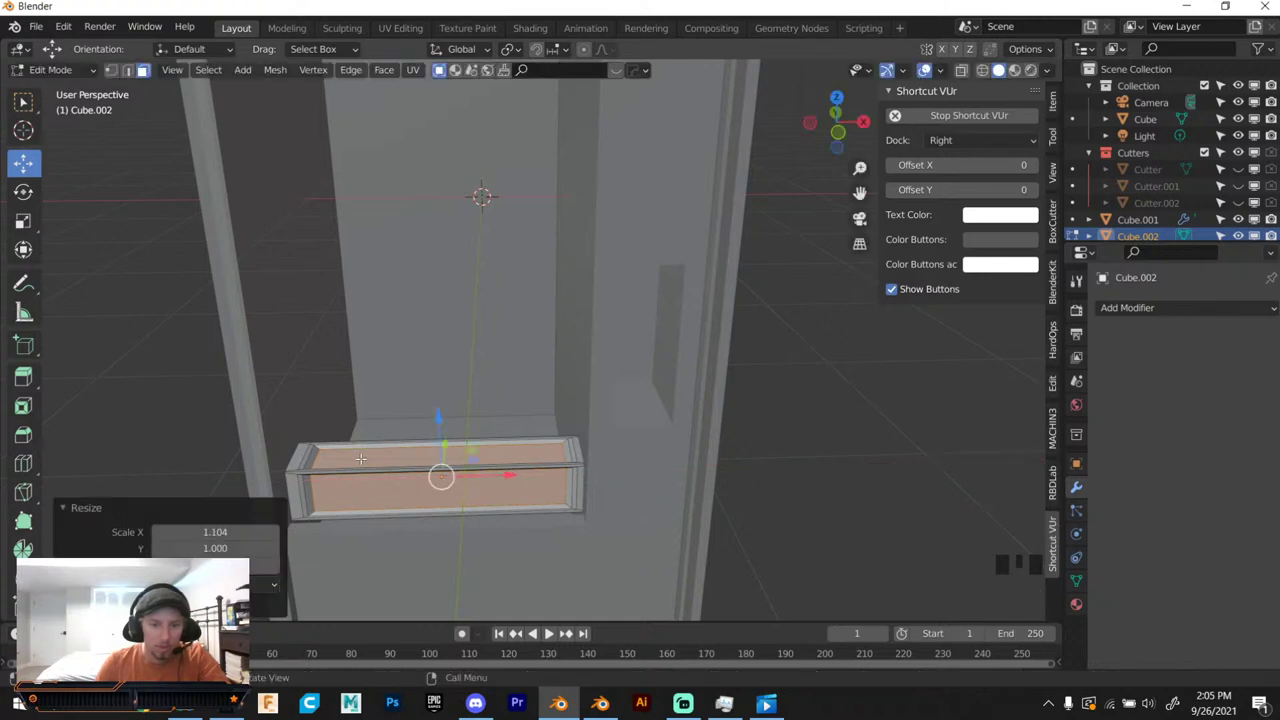
Stretch the whole rimmed tray along its length to span the interior.
{"action": "key", "text": "Tab"}
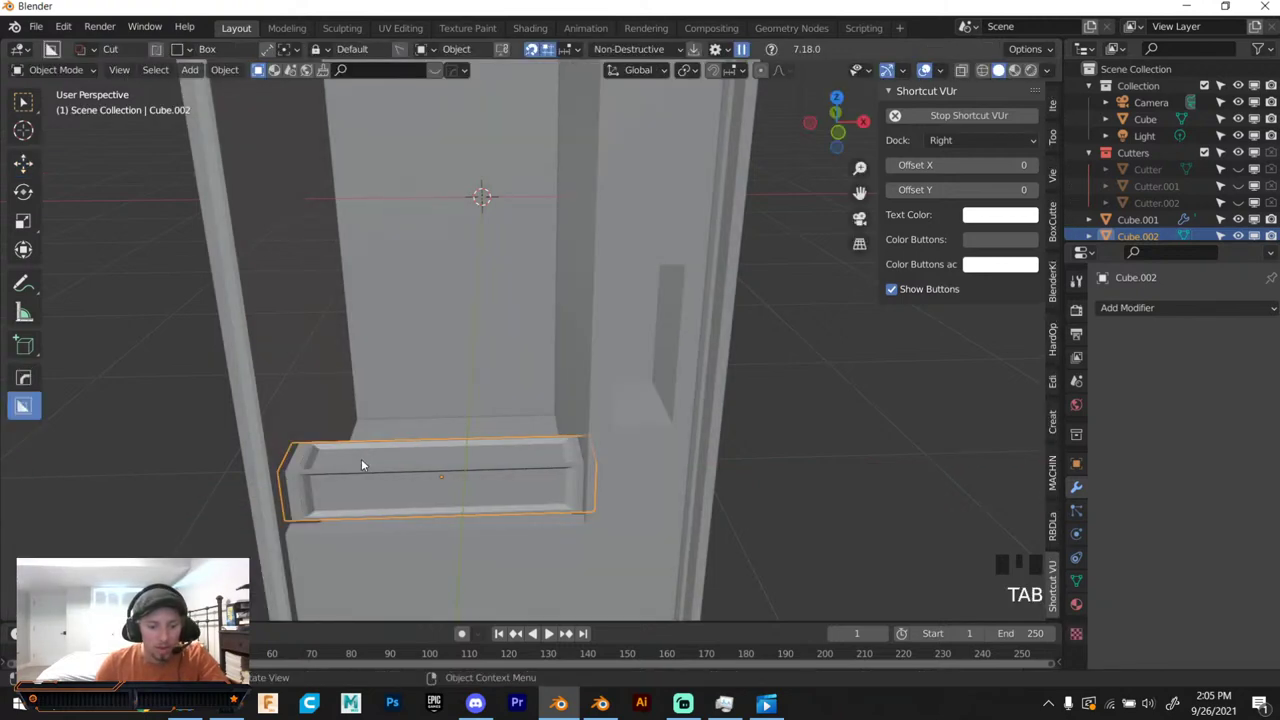
{"action": "key", "text": "s"}
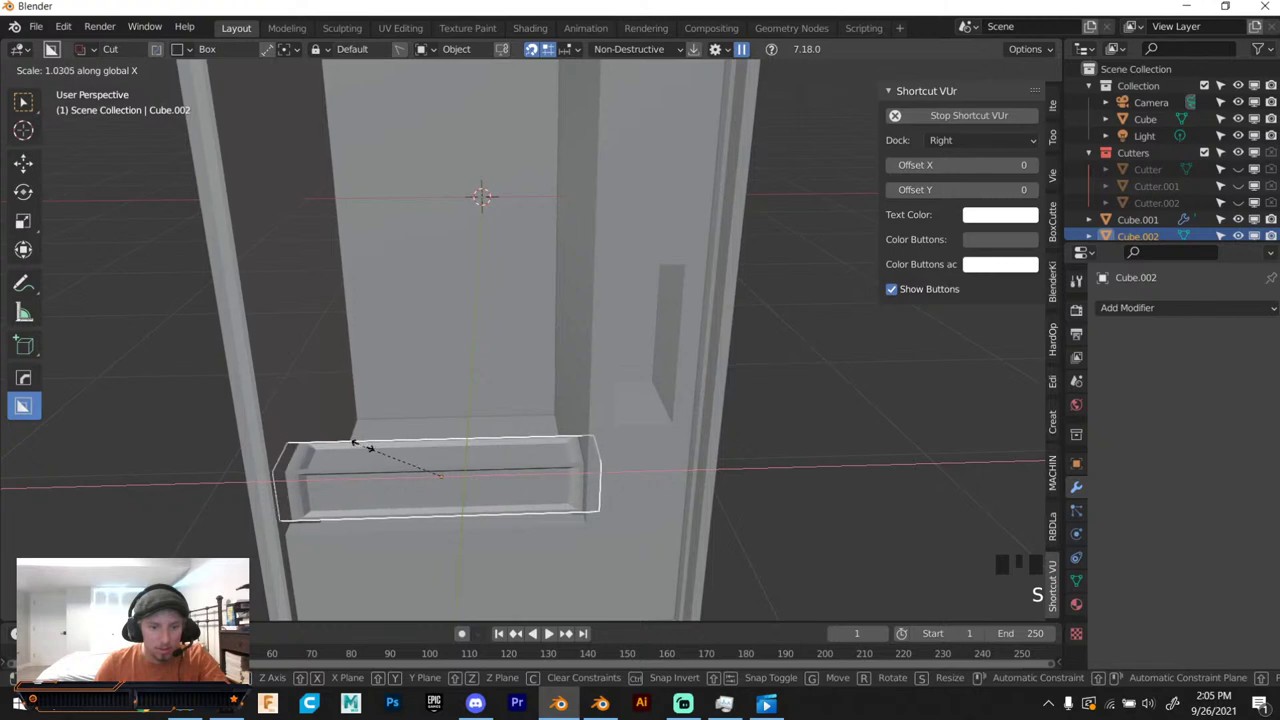
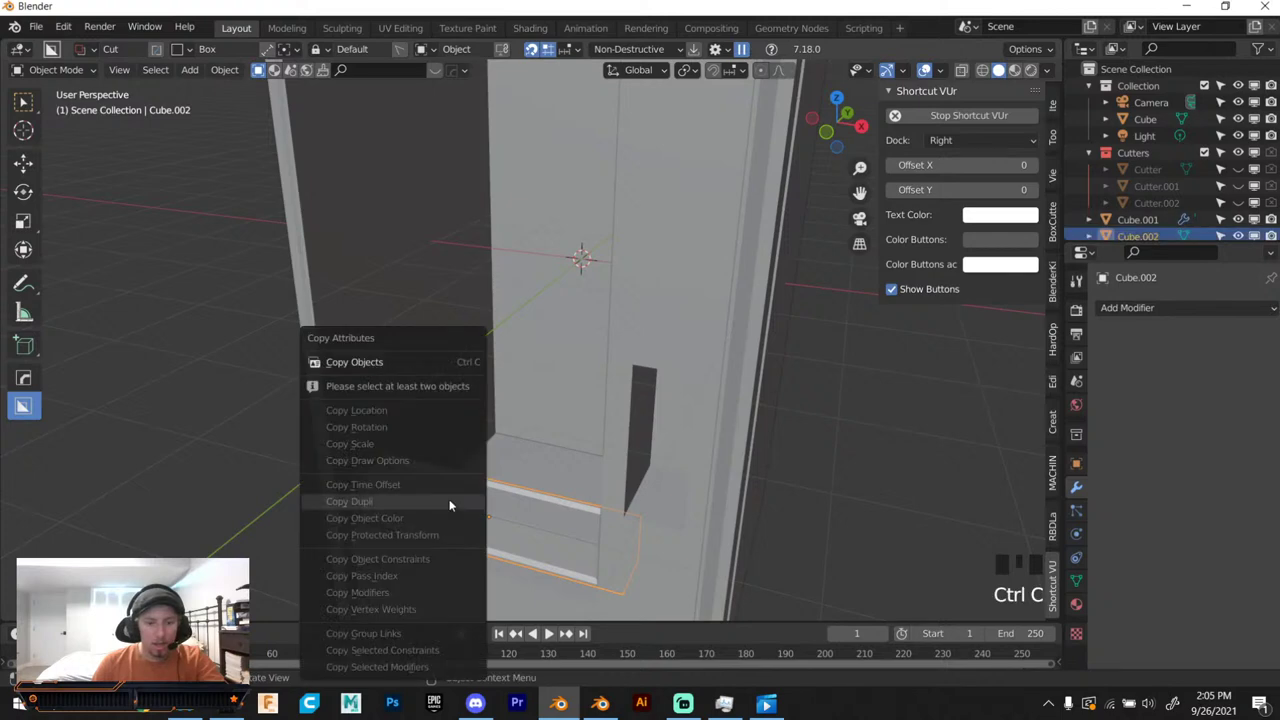
Duplicate the tray, rotate the copy 90° upright and move it to the left inside edge.
{"action": "key", "text": "ctrl+v"}
{"action": "scroll", "scroll_direction": "down", "scroll_amount": 3}
{"action": "middle_click", "coordinate": [493, 455]}
{"action": "left_click", "coordinate": [494, 444]}
{"action": "key", "text": "r"}
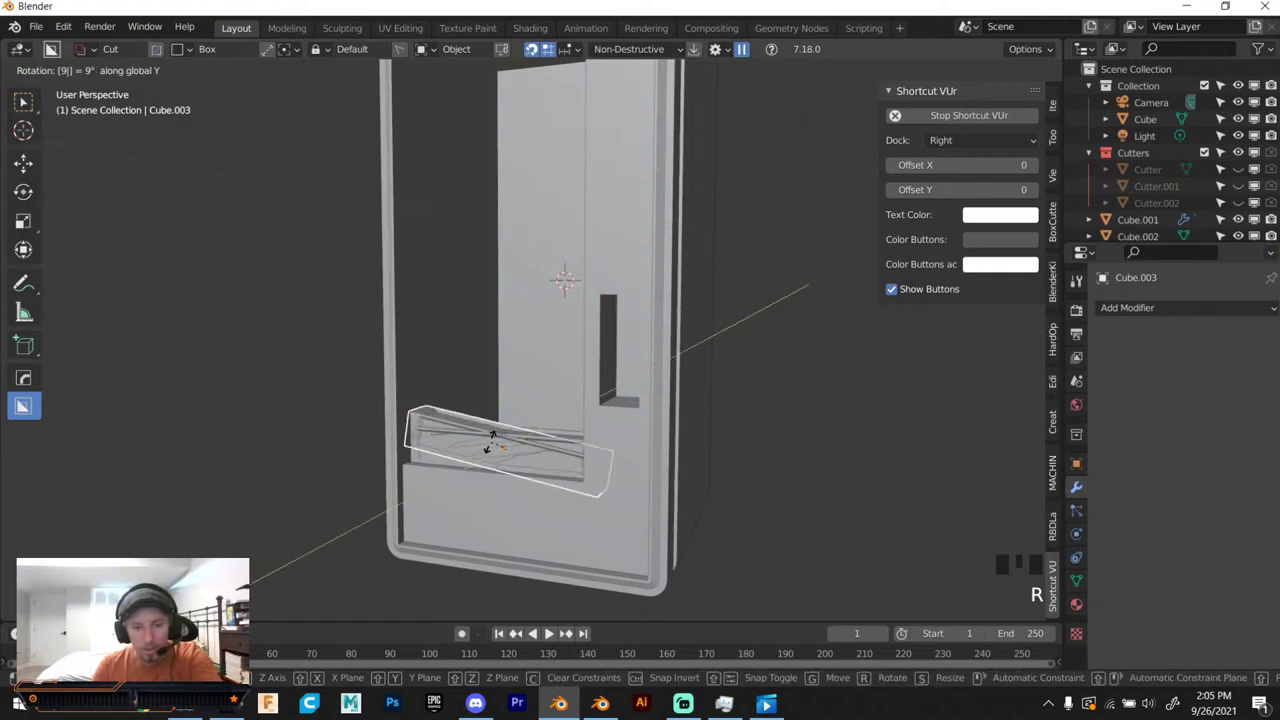
{"action": "left_click_drag", "start_coordinate": [494, 444], "coordinate": [512, 472]}
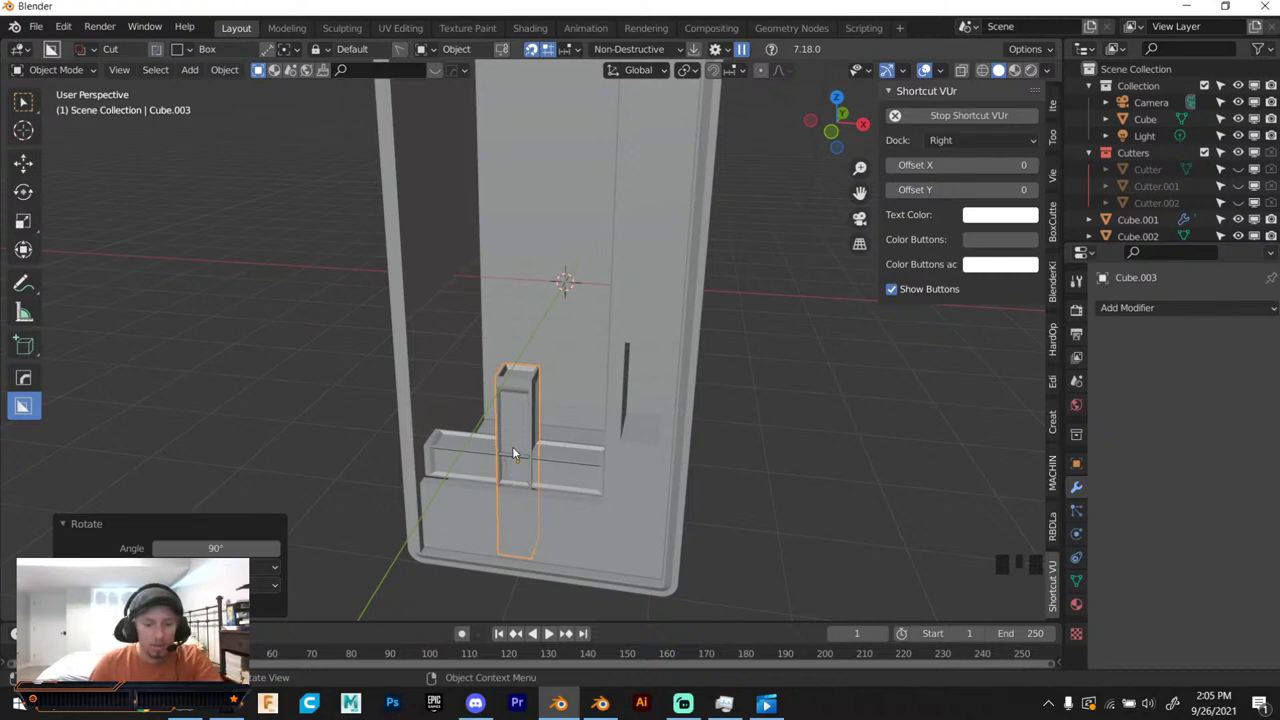
{"action": "key", "text": "g"}
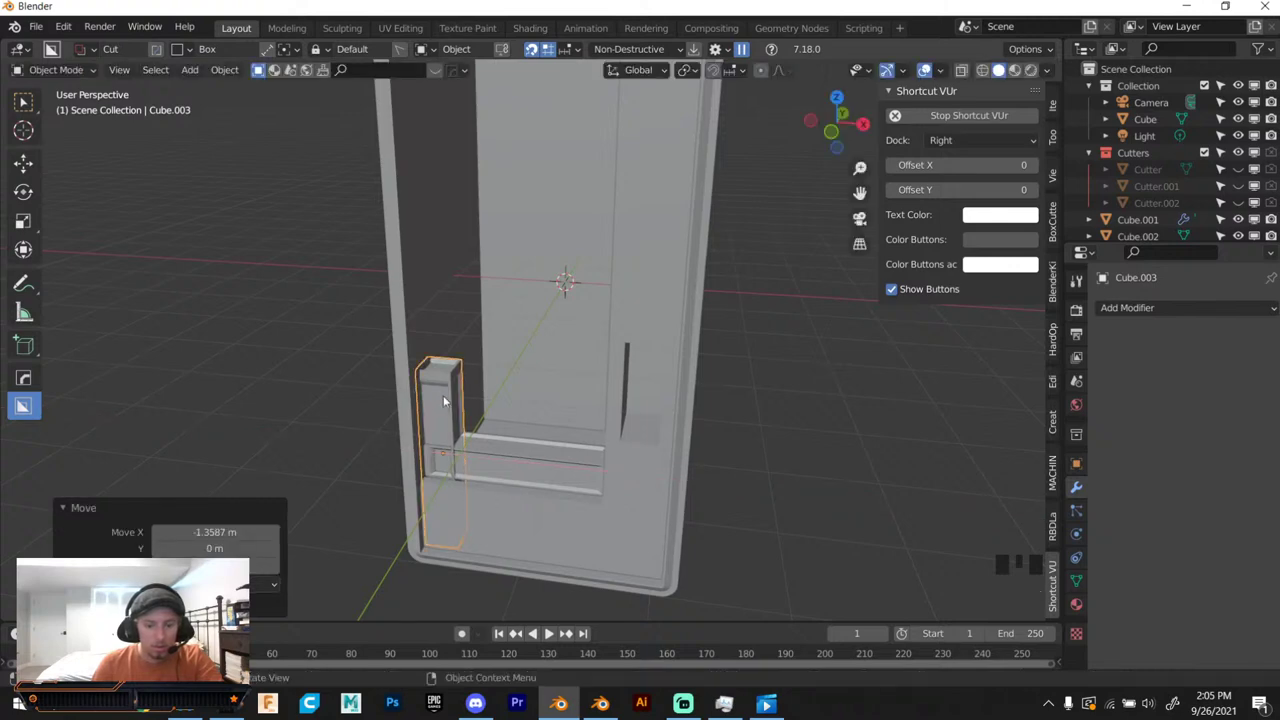
Stretch and raise the upright copy into a narrow channel running the machine's full height.
{"action": "key", "text": "s"}
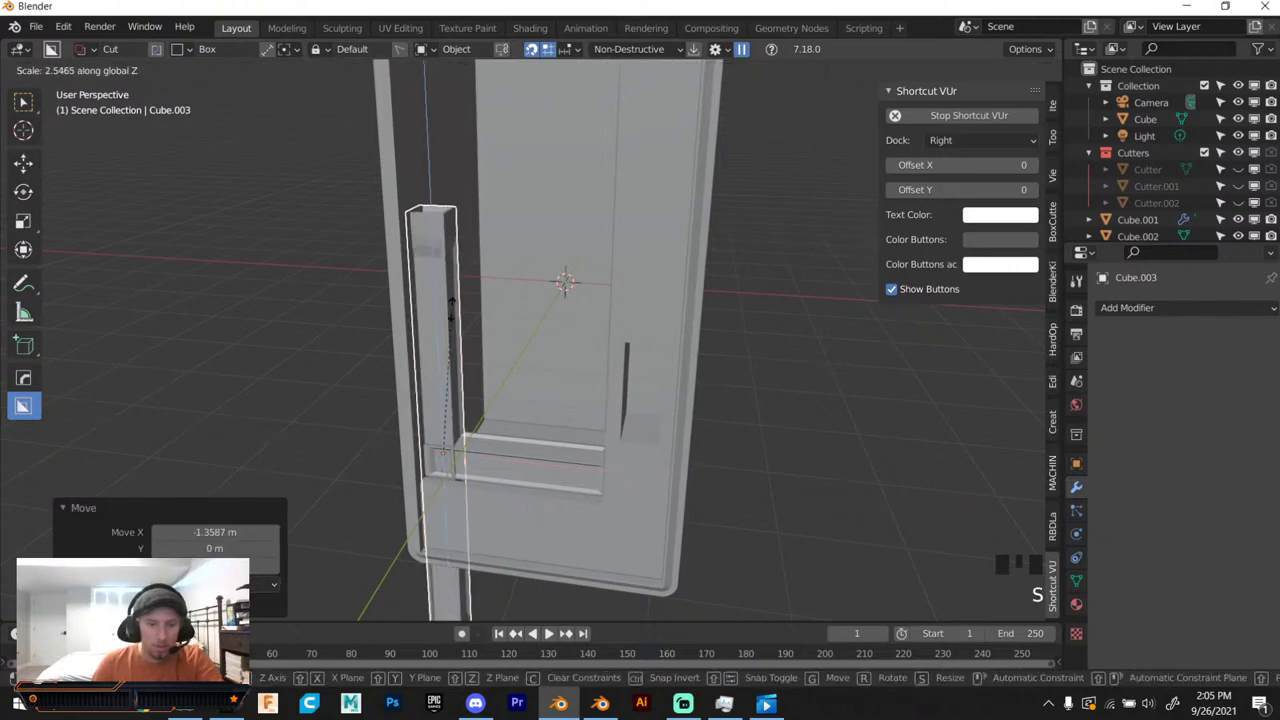
{"action": "key", "text": "s"}
{"action": "key", "text": "g"}
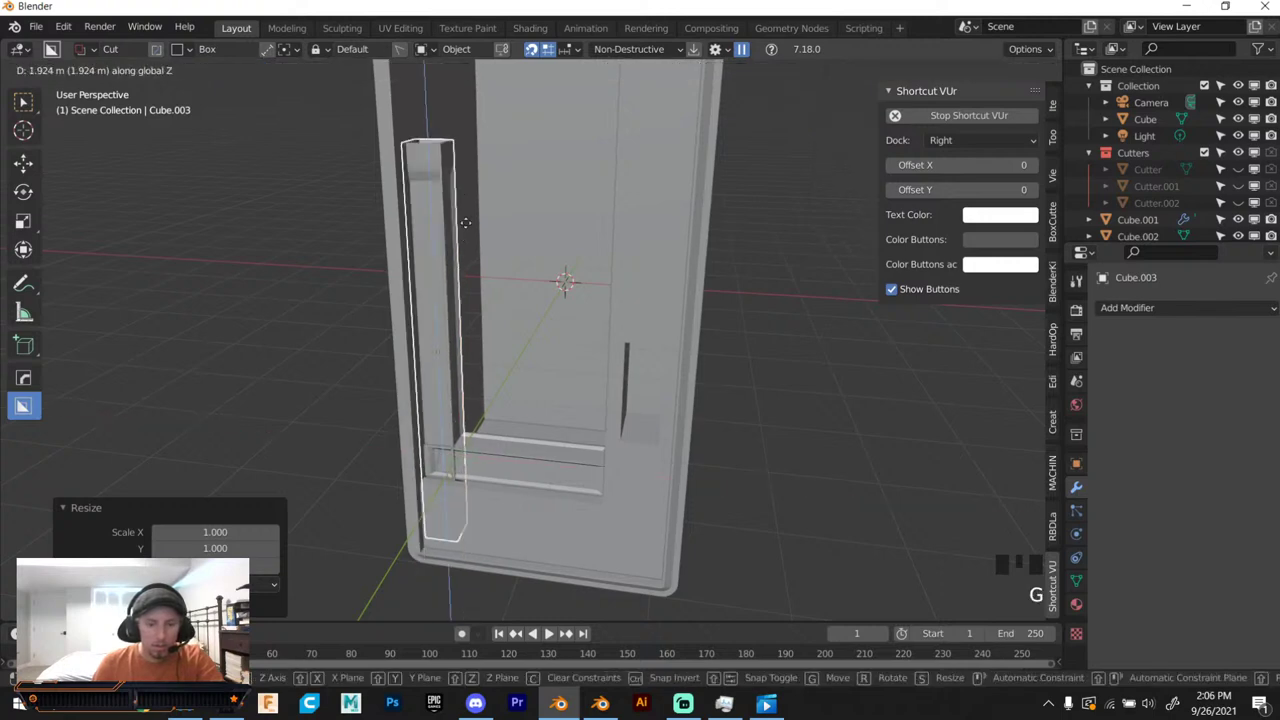
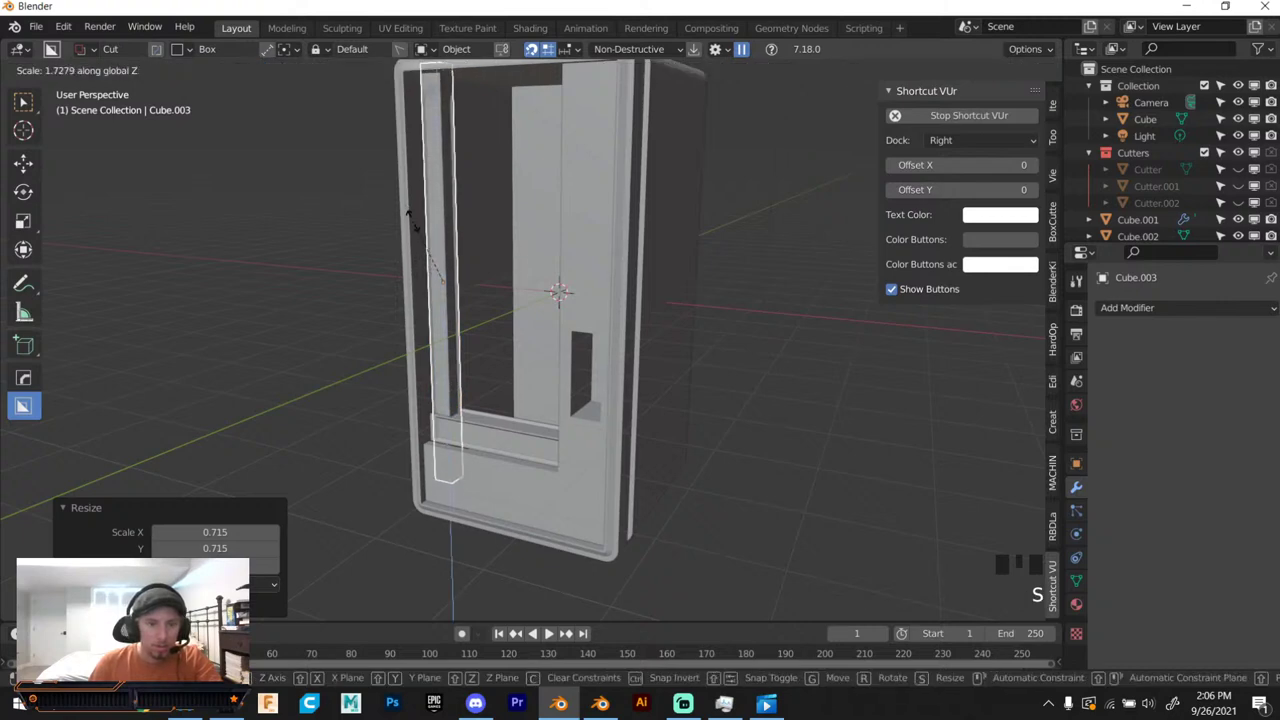
{"action": "left_click_drag", "start_coordinate": [440, 208], "coordinate": [451, 199]}
{"action": "scroll", "scroll_direction": "down", "scroll_amount": 3}
{"action": "left_click_drag", "start_coordinate": [451, 218], "coordinate": [465, 300]}
{"action": "scroll", "scroll_direction": "up", "scroll_amount": 3}
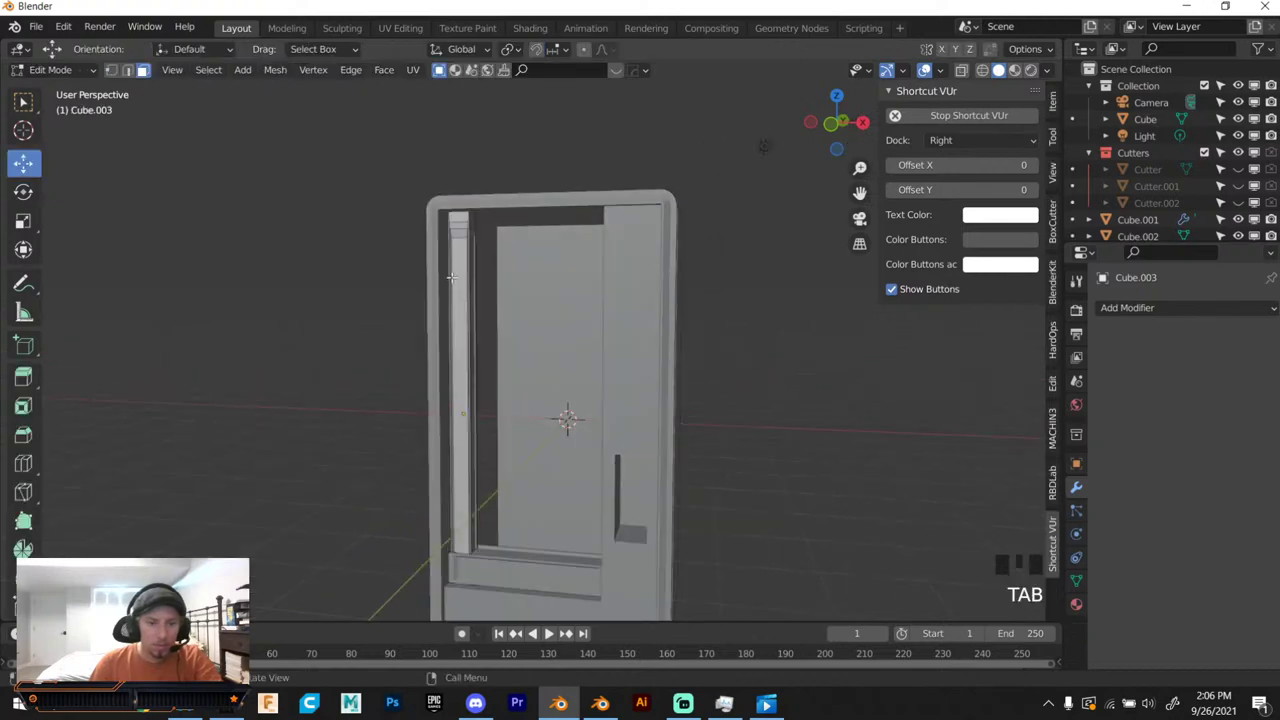
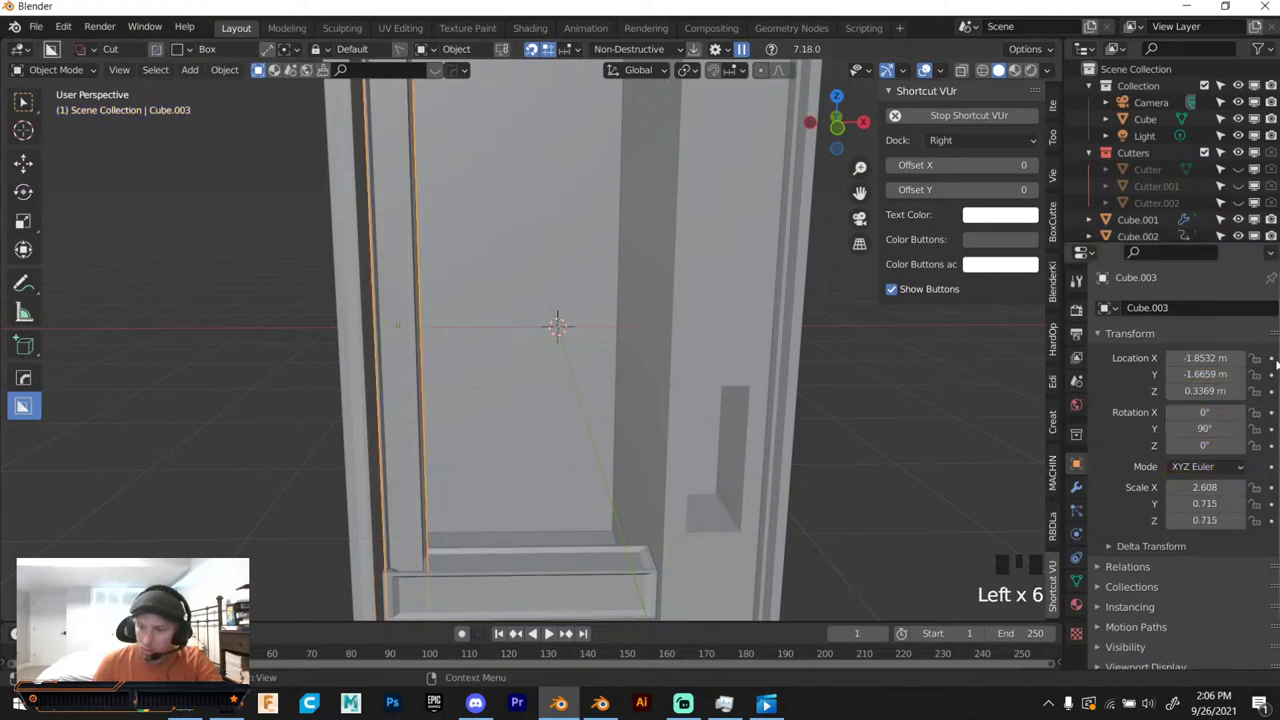
Apply the transforms of the tall channel, the inner body piece and another body part.
{"action": "left_click_drag", "start_coordinate": [1272, 364], "coordinate": [458, 318]}
{"action": "key", "text": "ctrl+a"}
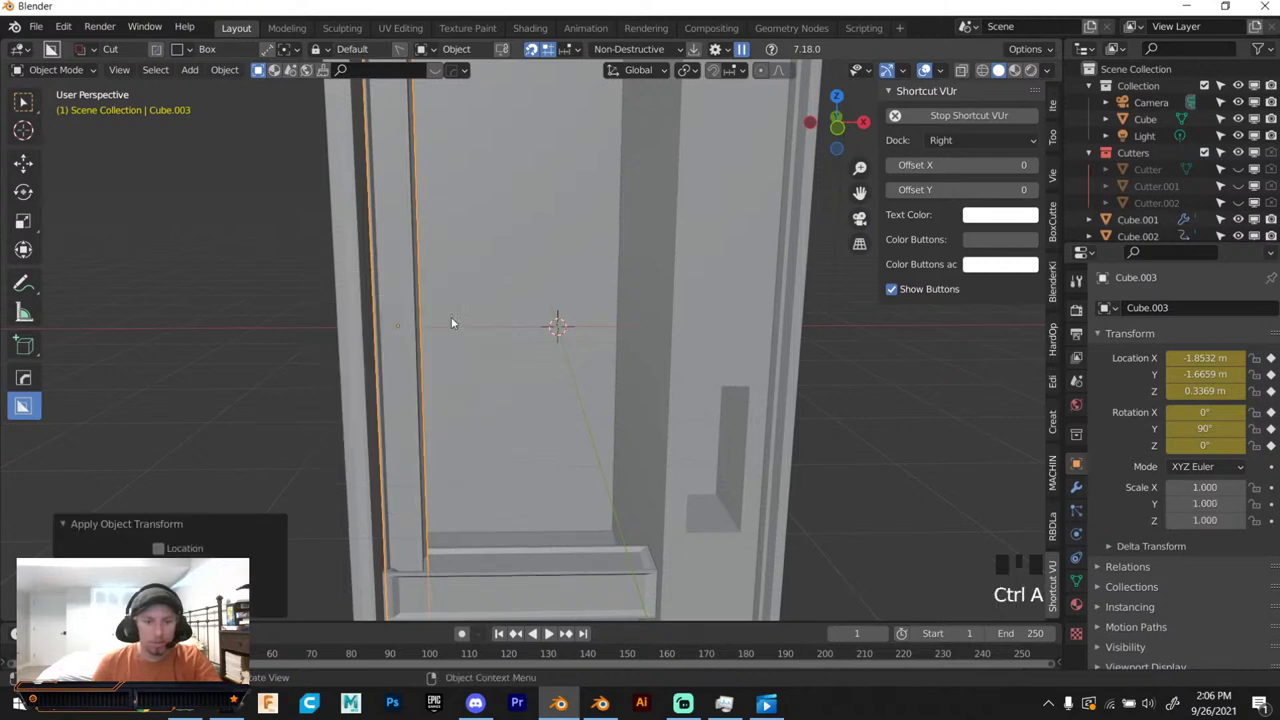
{"action": "left_click", "coordinate": [463, 599]}
{"action": "key", "text": "ctrl+a"}
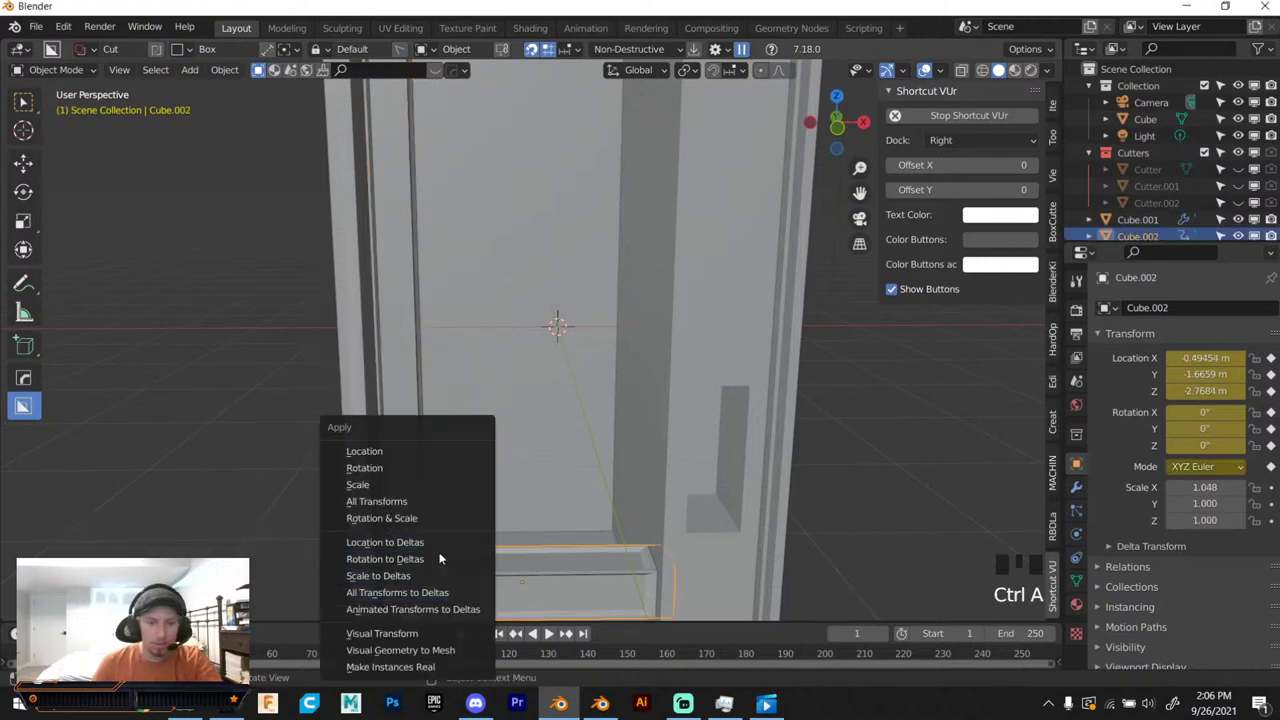
{"action": "left_click", "coordinate": [697, 423]}
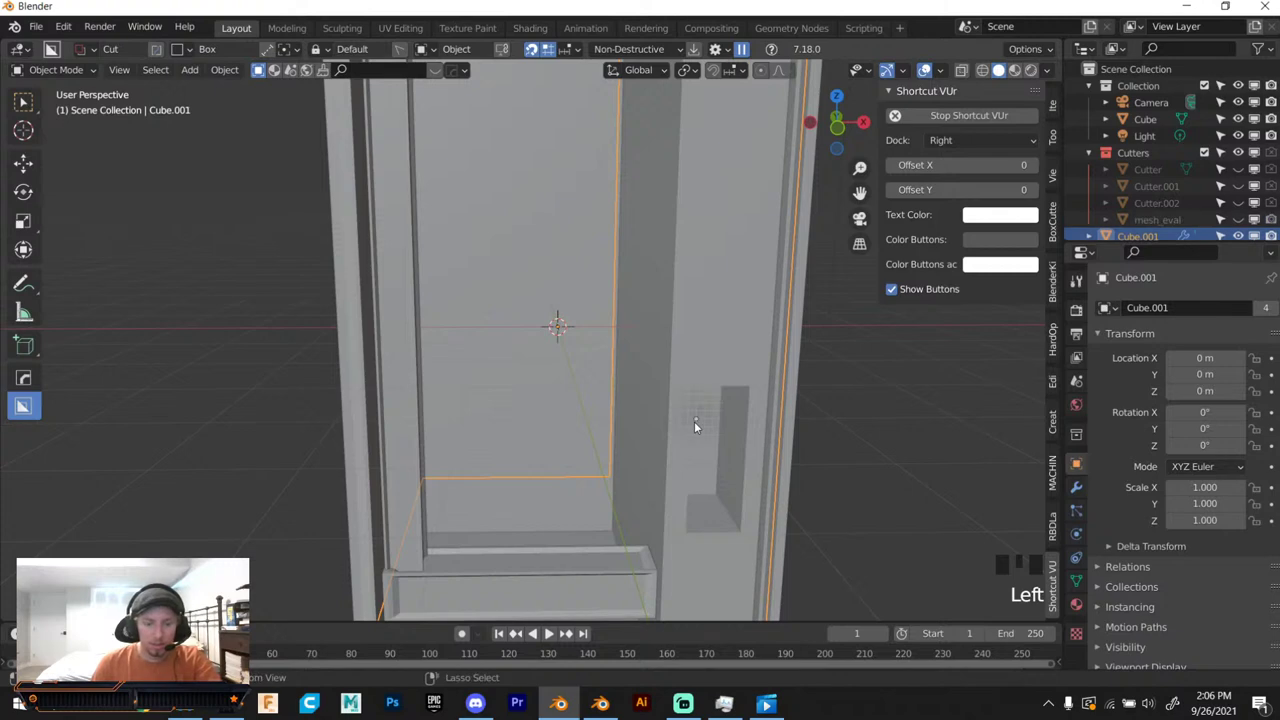
{"action": "key", "text": "ctrl+a"}
Apply the main machine body's location and zoom out to view the whole machine.
{"action": "left_click", "coordinate": [524, 318]}
{"action": "key", "text": "ctrl+a"}
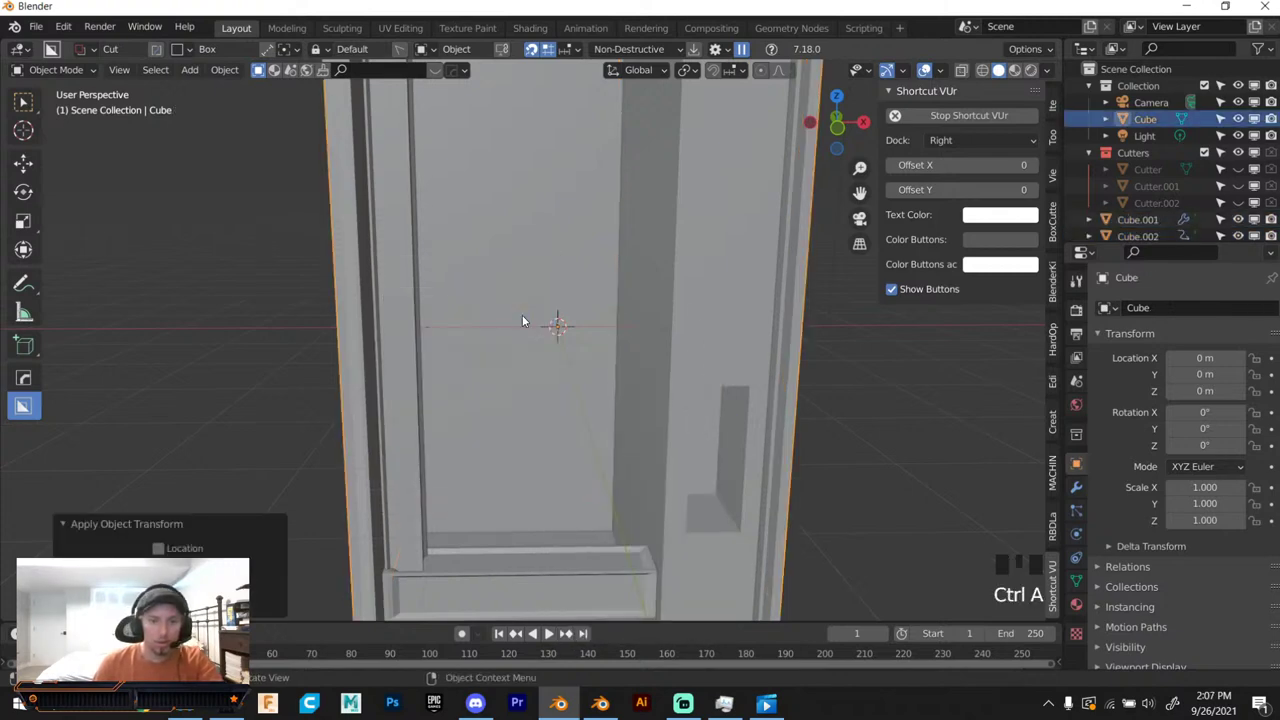
{"action": "scroll", "scroll_direction": "down", "scroll_amount": 3}
{"action": "scroll", "scroll_direction": "down", "scroll_amount": 3}
{"action": "left_click_drag", "start_coordinate": [663, 305], "coordinate": [725, 372]}
{"action": "scroll", "scroll_direction": "down", "scroll_amount": 3}
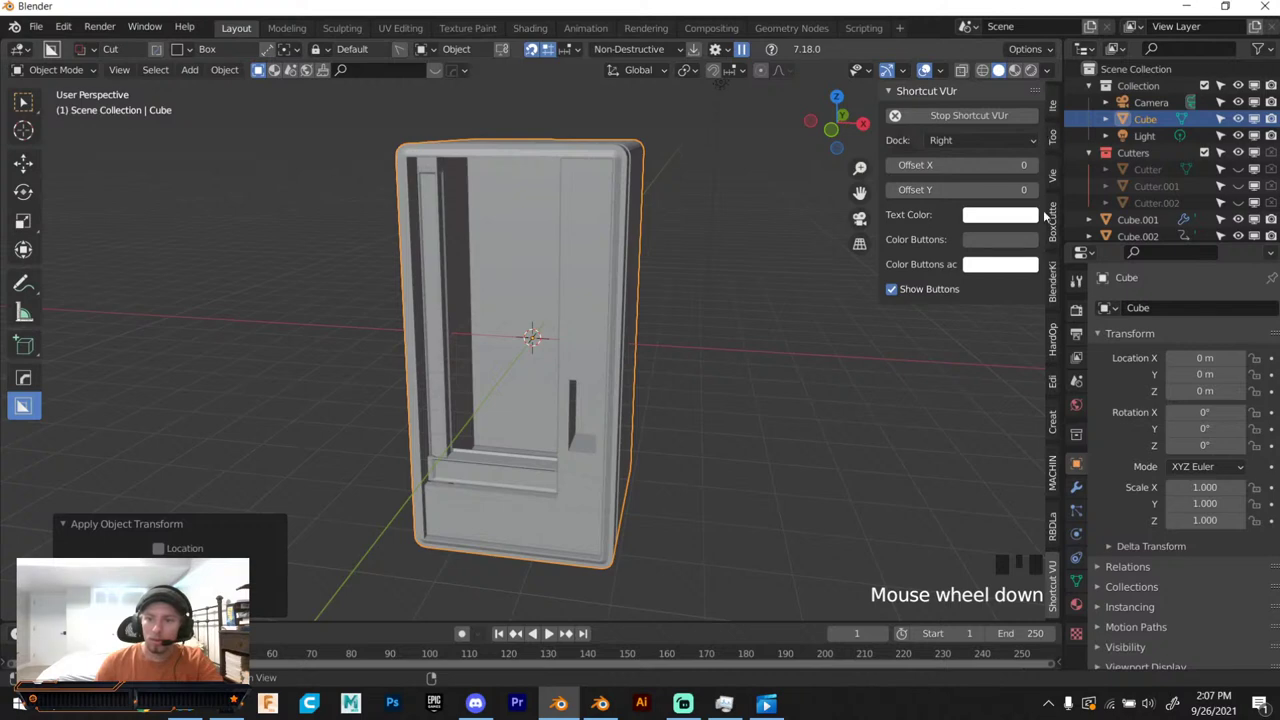
Search BlenderKit models for soda/cane and drag a can model inside the machine.
{"action": "left_click", "coordinate": [1055, 277]}
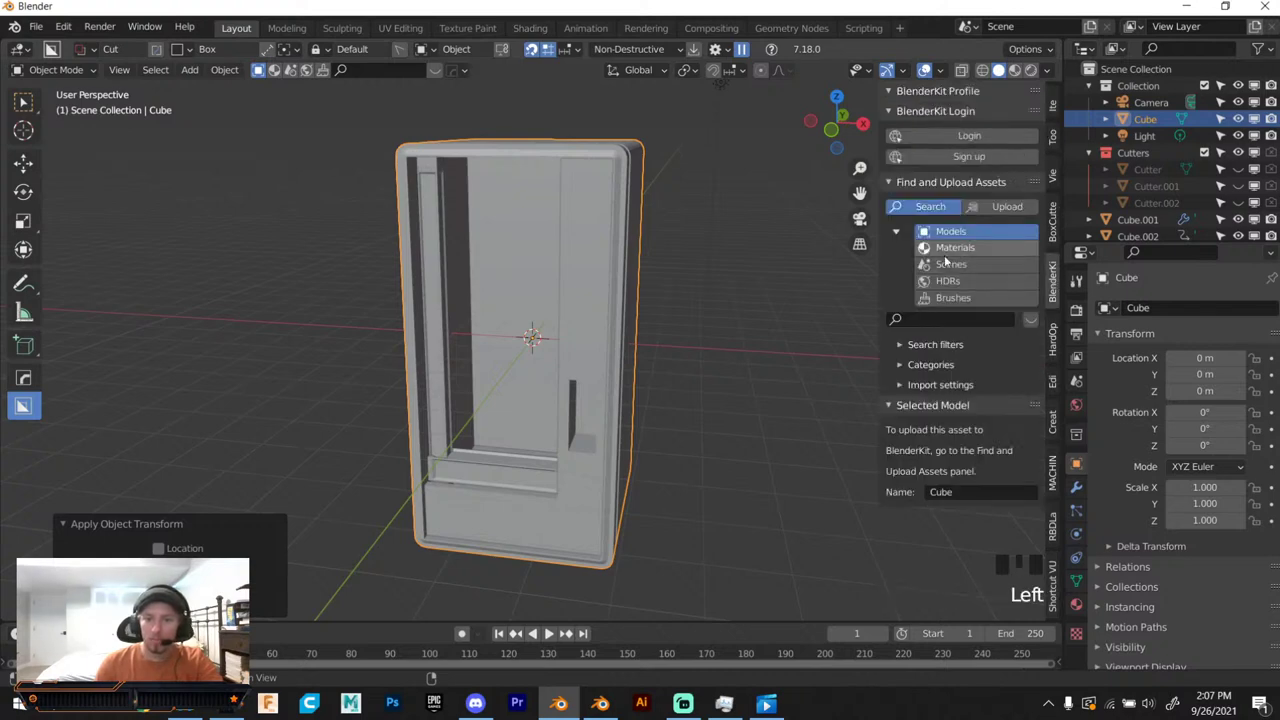
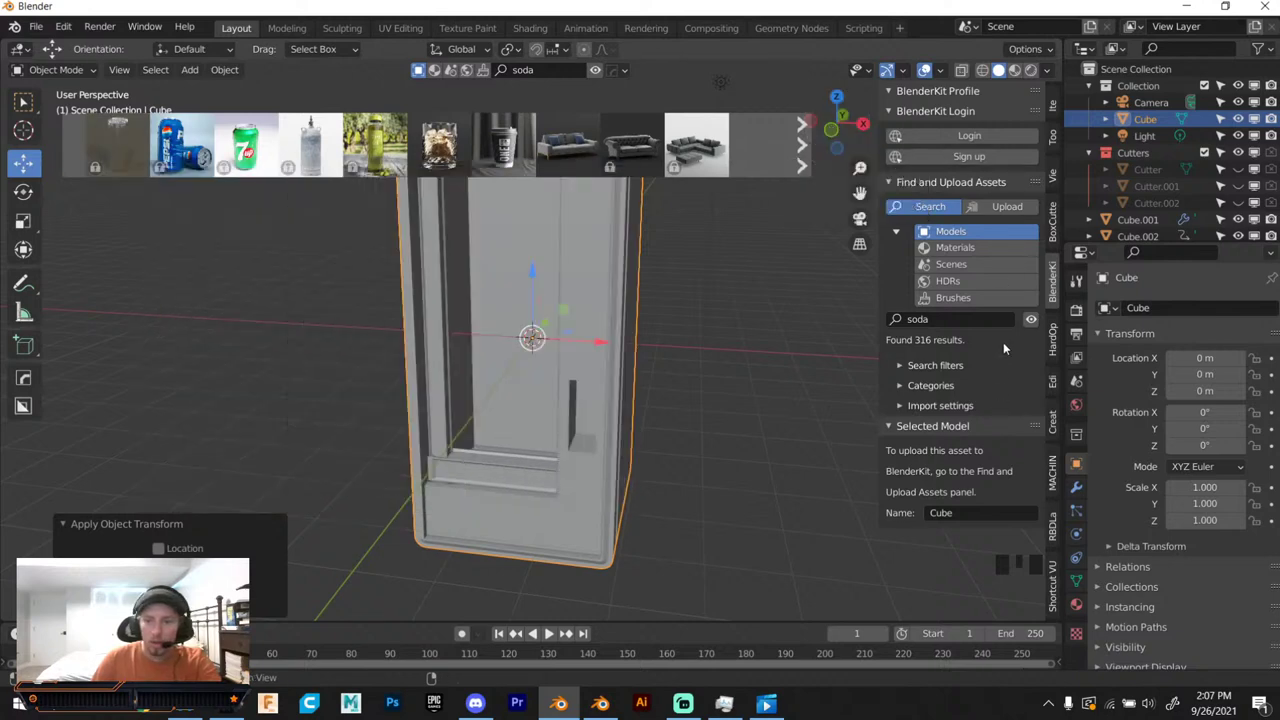
{"action": "left_click_drag", "start_coordinate": [1009, 321], "coordinate": [1071, 317]}
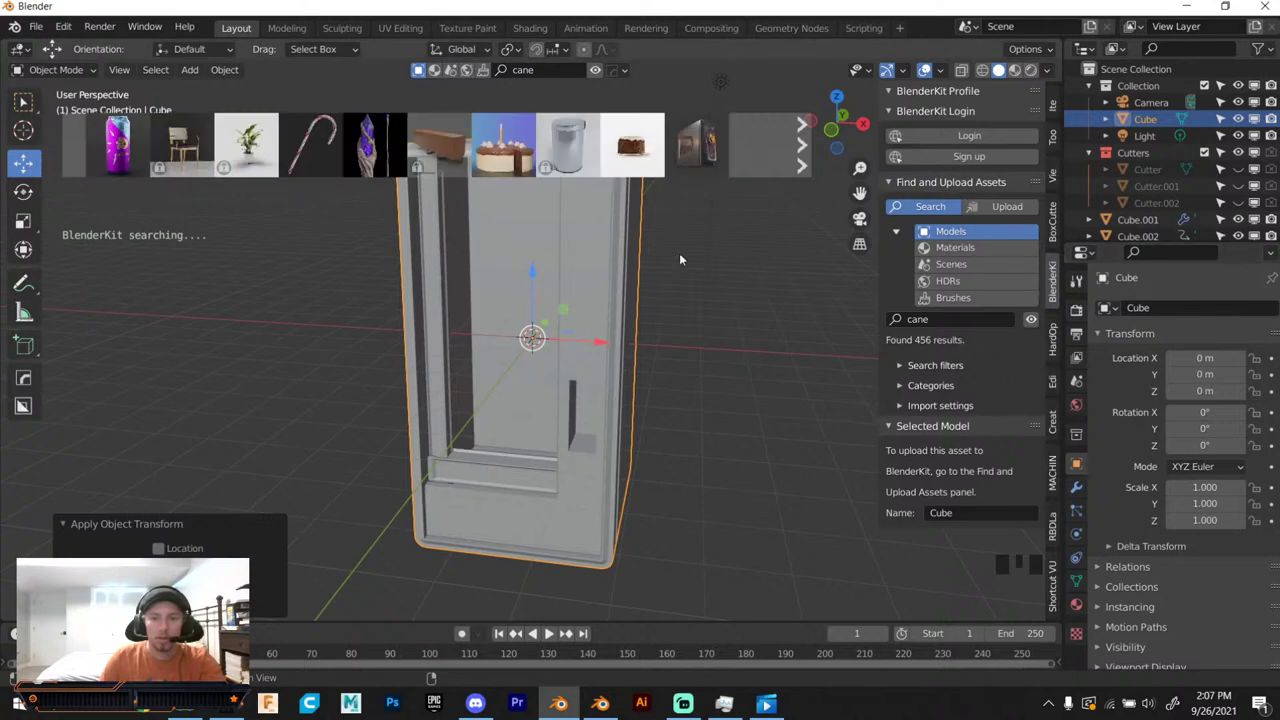
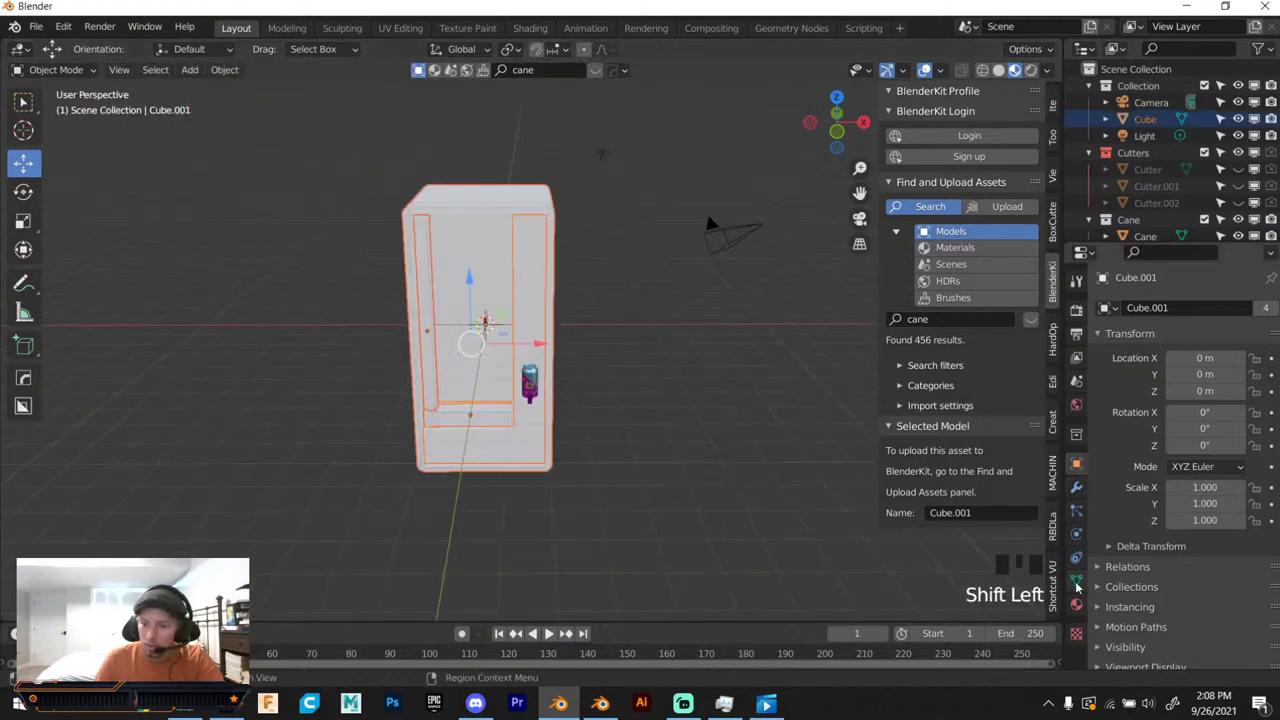
Give the machine body a dark base colour and link that material to the other body parts.
{"action": "left_click", "coordinate": [1077, 610]}
{"action": "left_click_drag", "start_coordinate": [1168, 378], "coordinate": [1223, 529]}
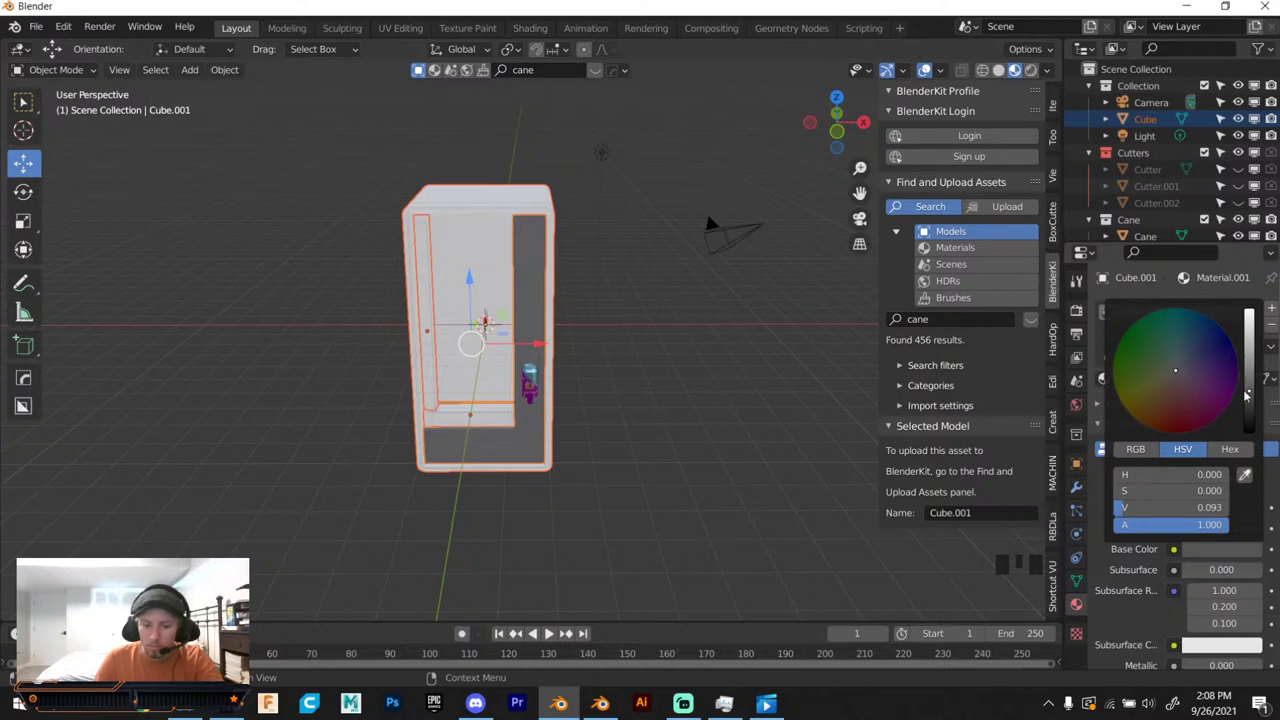
{"action": "left_click", "coordinate": [758, 399]}
{"action": "key", "text": "ctrl+l"}
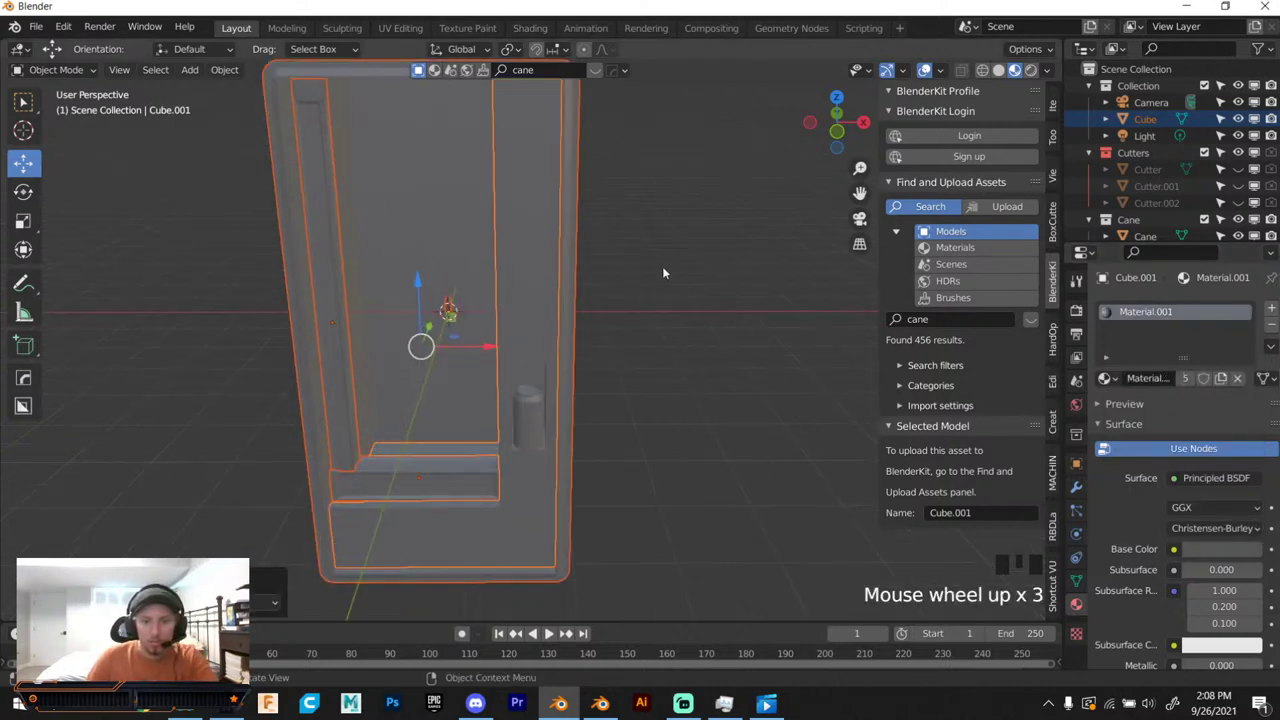
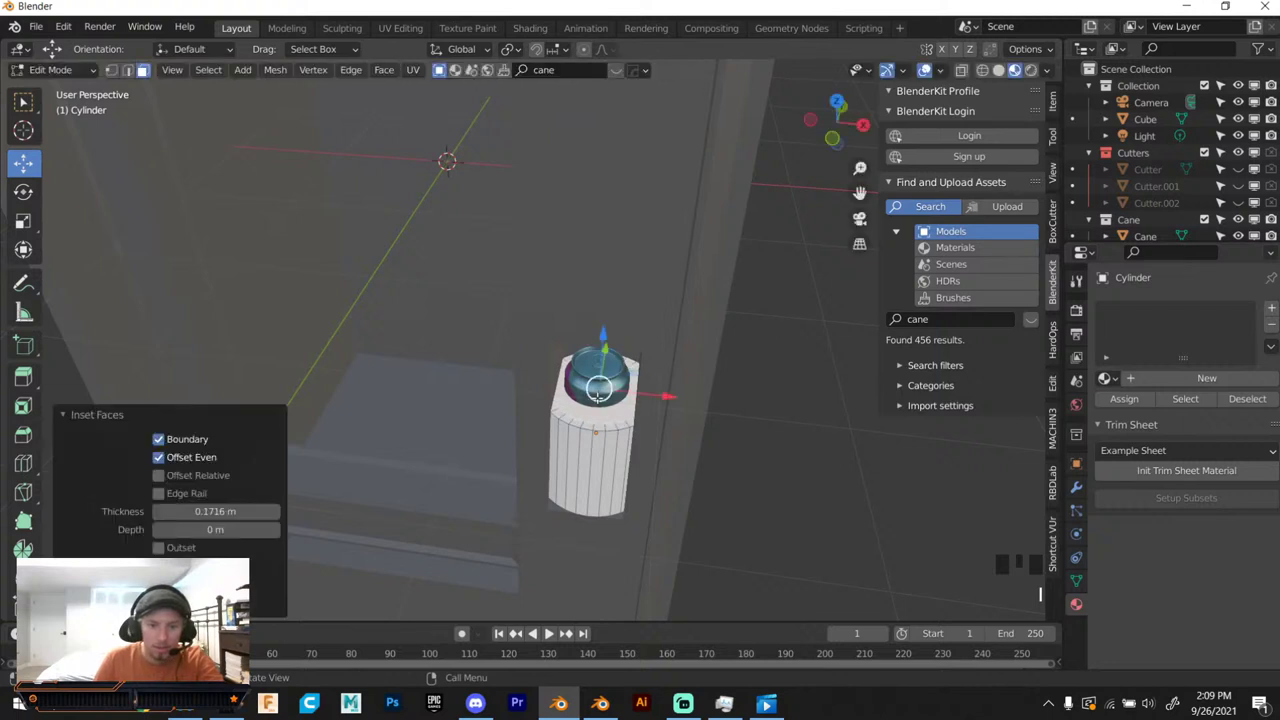
Move the cylinder's inset top face and leave Edit Mode with a thin curved panel.
{"action": "key", "text": "e"}
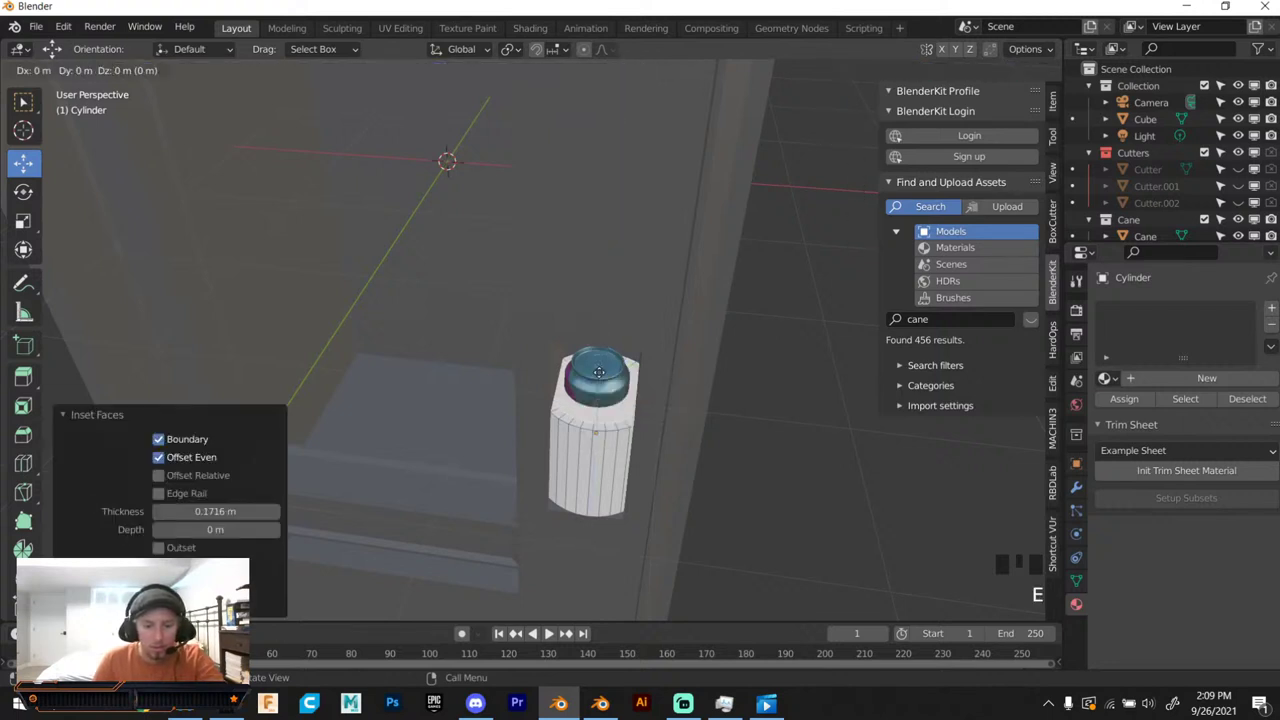
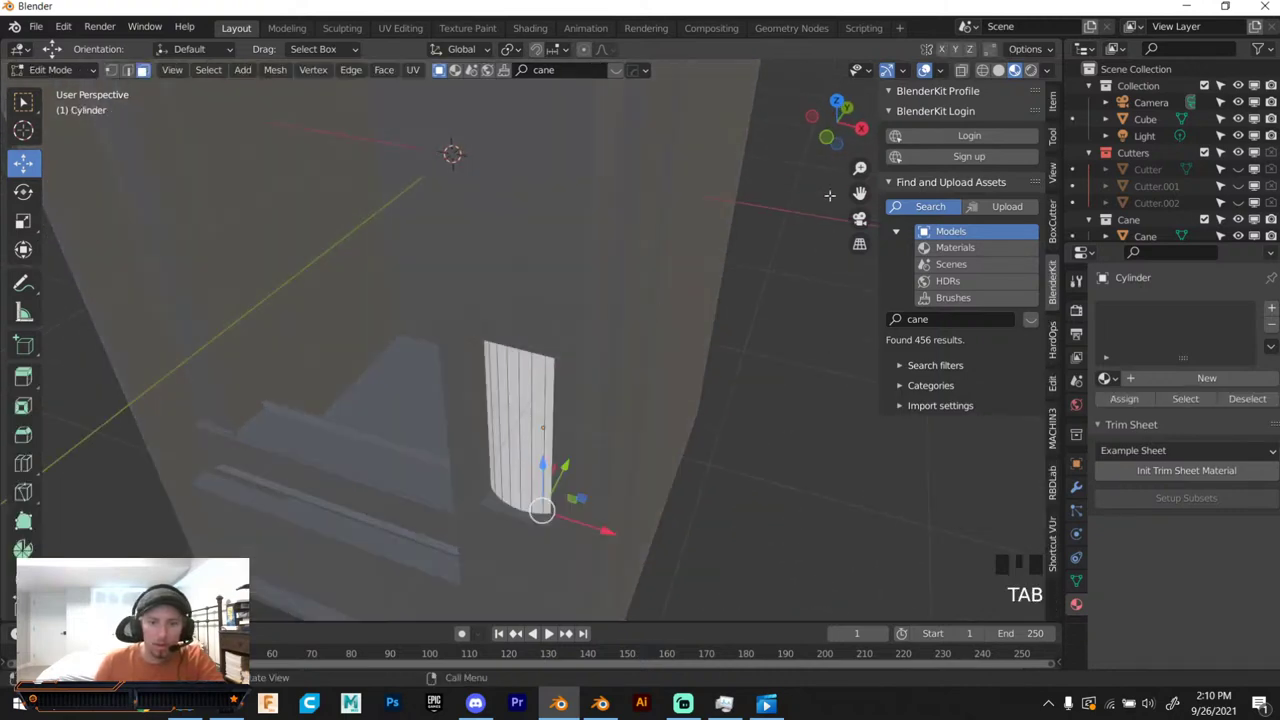
{"action": "key", "text": "Tab"}
From the right view, box-cut a rectangular opening across the cylinder and inspect the curved panel.
{"action": "left_click", "coordinate": [861, 130]}
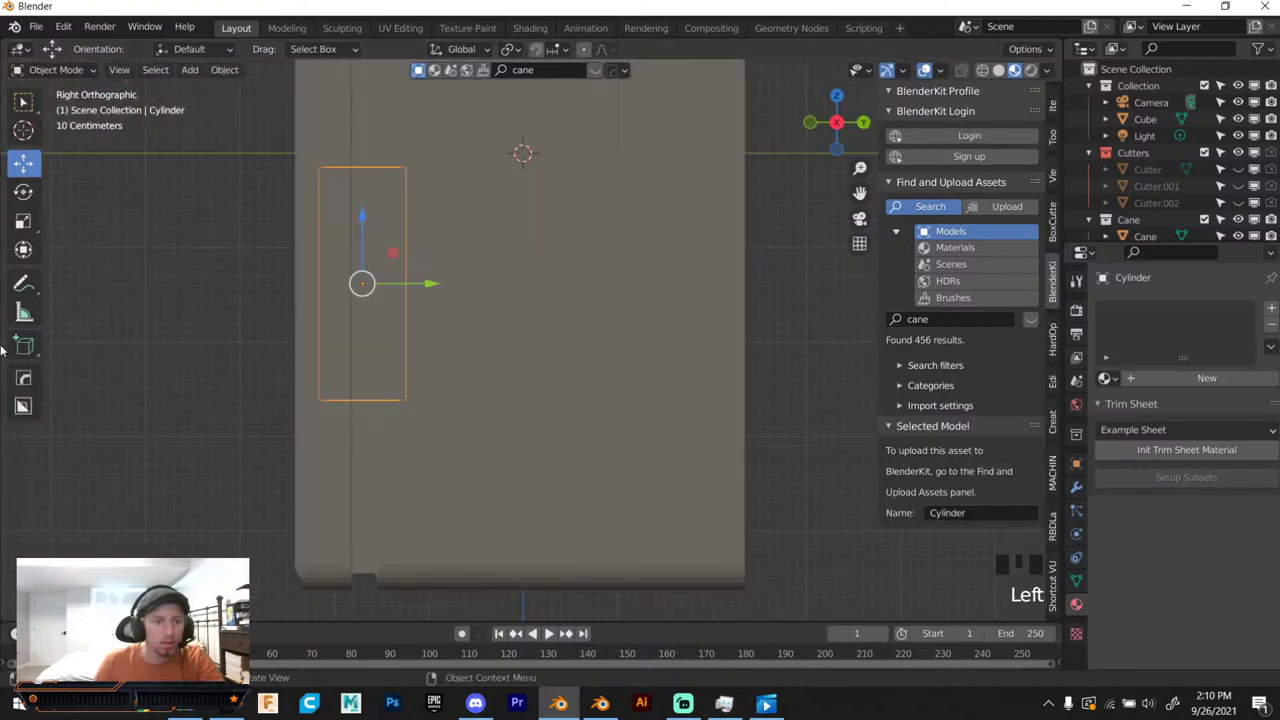
{"action": "left_click_drag", "start_coordinate": [19, 395], "coordinate": [355, 159]}
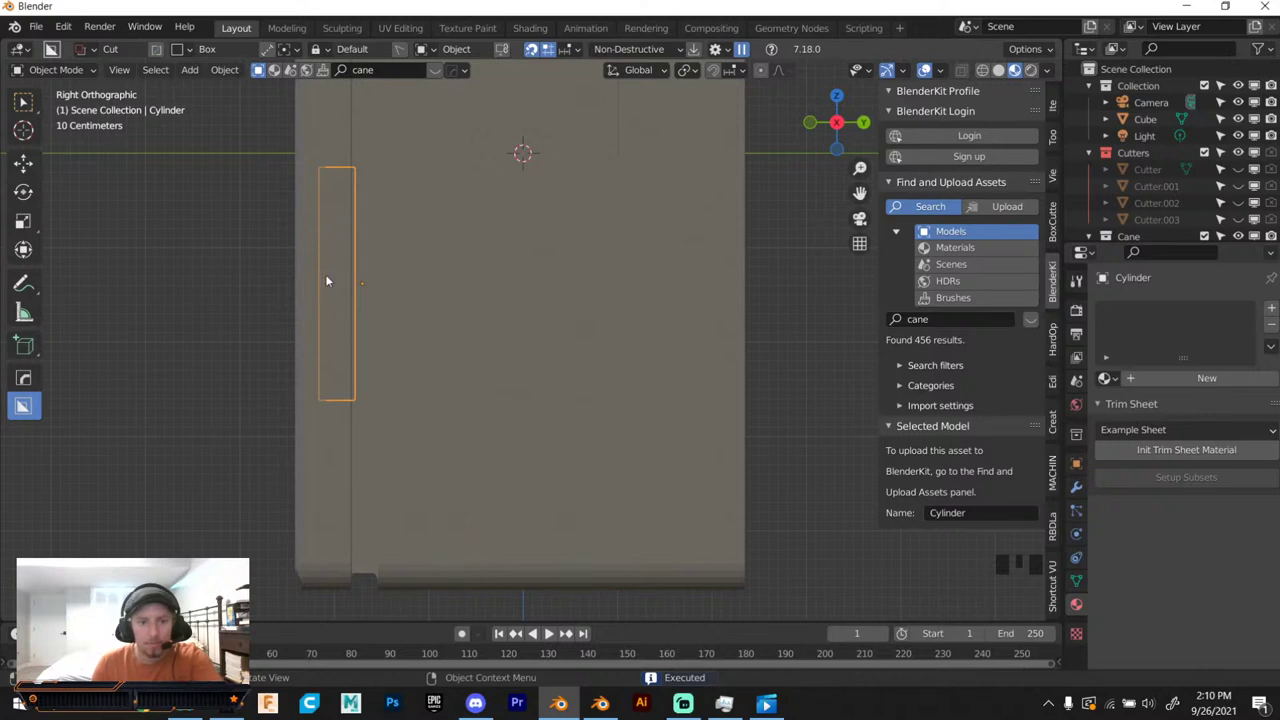
{"action": "left_click_drag", "start_coordinate": [348, 290], "coordinate": [626, 300]}
{"action": "left_click", "coordinate": [626, 300]}
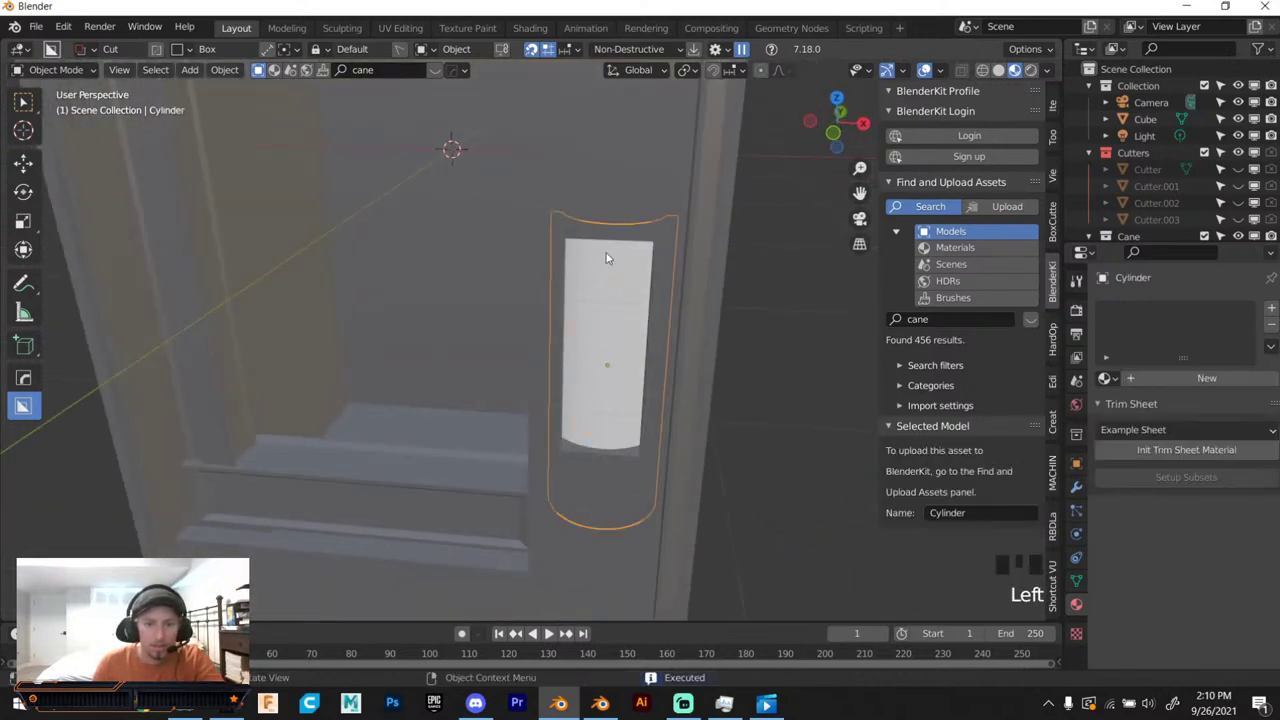
{"action": "key", "text": "g"}
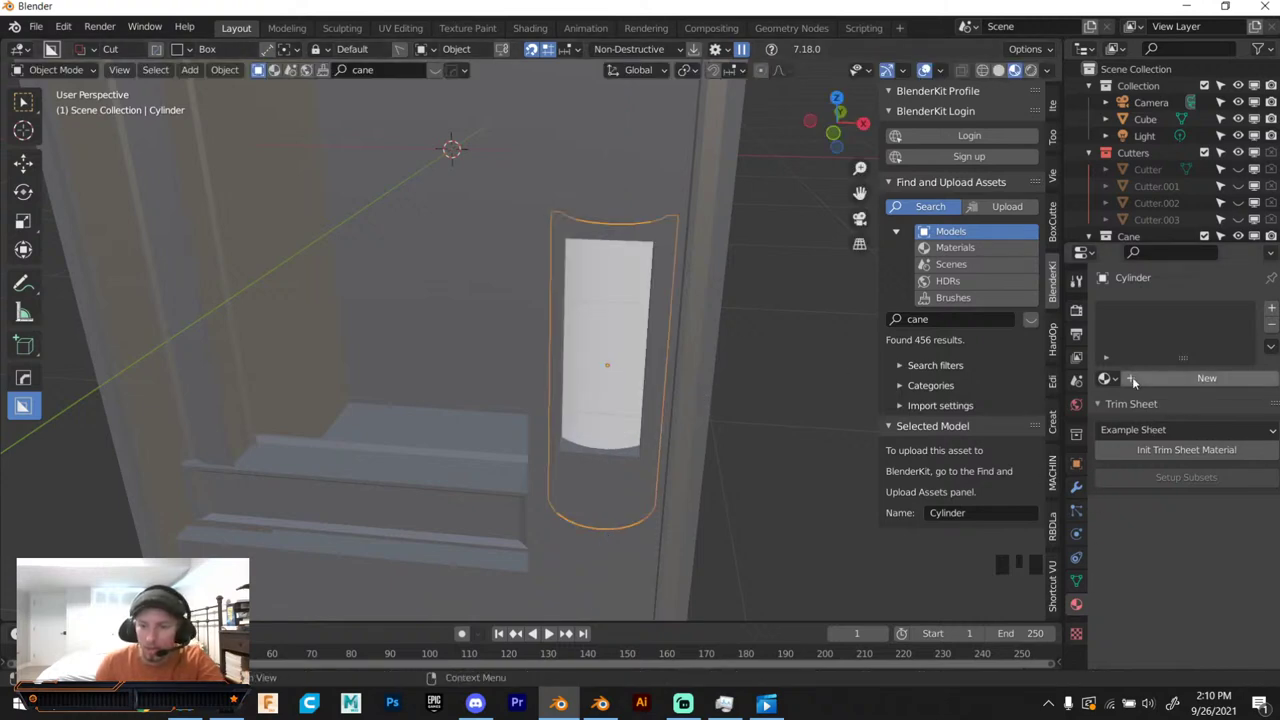
Select the machine body and show its material settings.
{"action": "left_click_drag", "start_coordinate": [1136, 379], "coordinate": [1028, 69]}
{"action": "left_click", "coordinate": [1013, 72]}
{"action": "scroll", "scroll_direction": "down", "scroll_amount": 3}
{"action": "left_click", "coordinate": [585, 160]}
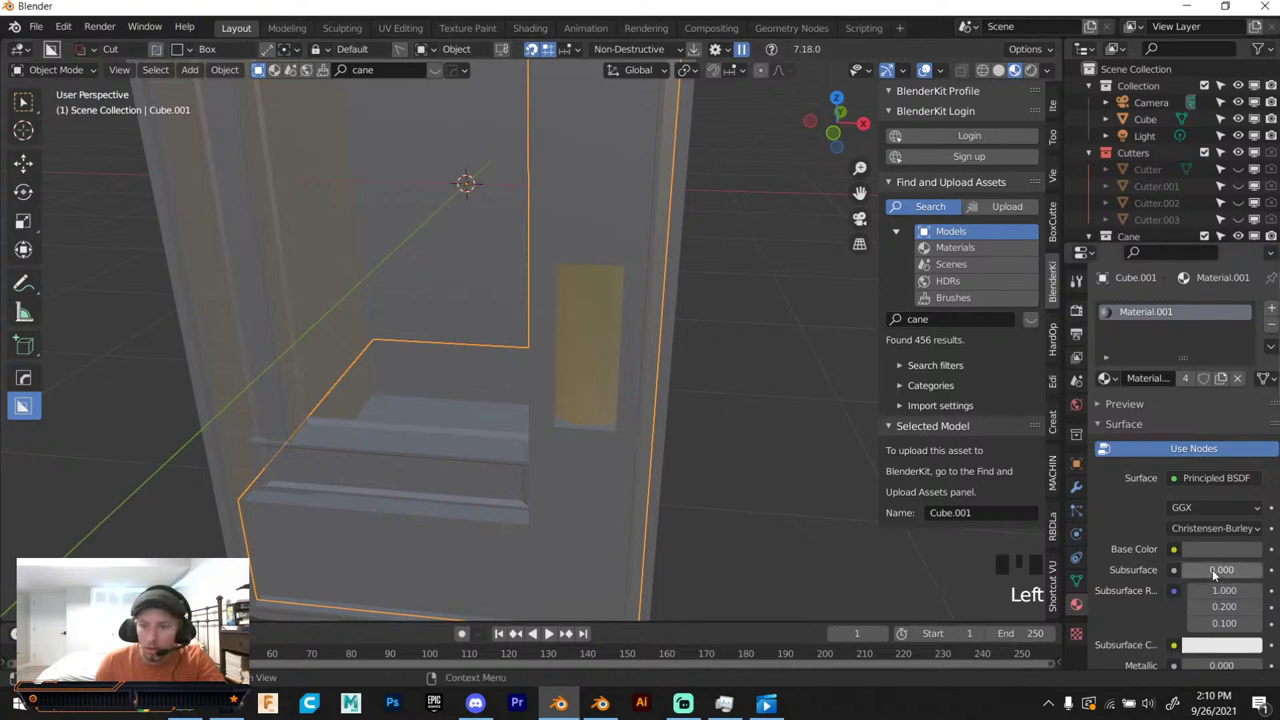
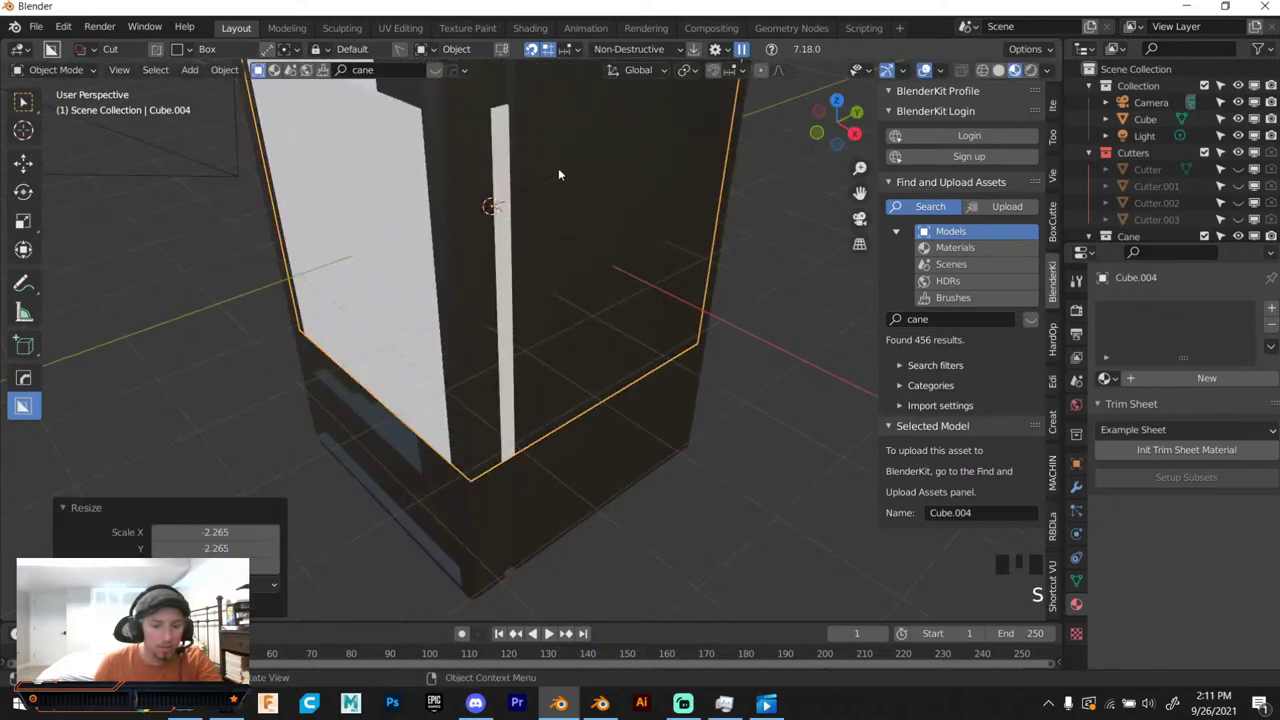
Flatten the new box along its depth and stretch it to the machine's height.
{"action": "key", "text": "s"}
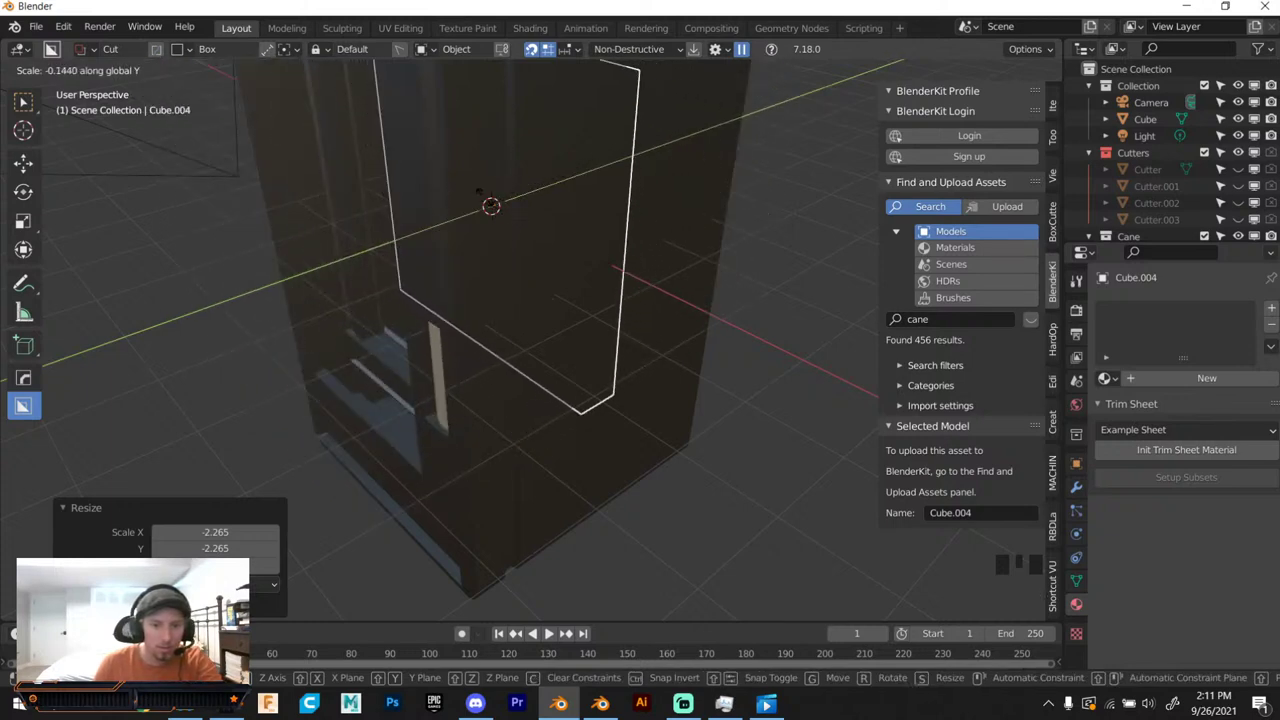
{"action": "key", "text": "g"}
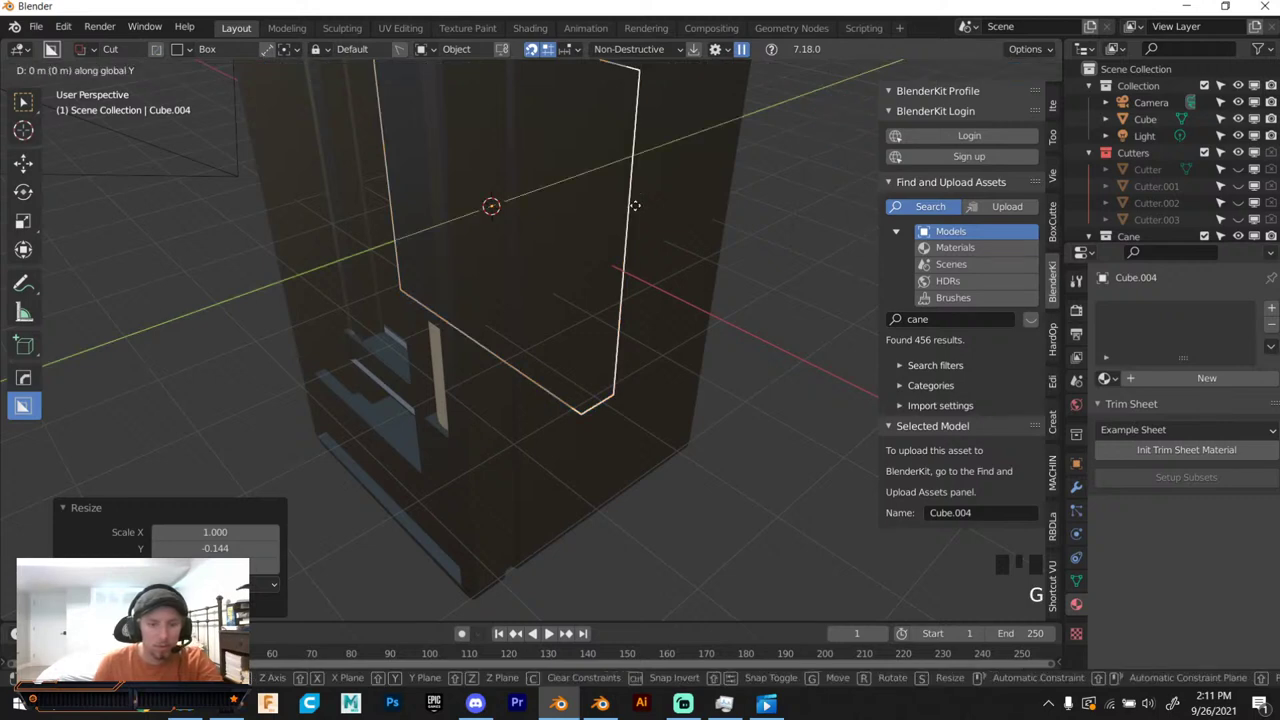
{"action": "key", "text": "s"}
{"action": "left_click_drag", "start_coordinate": [503, 267], "coordinate": [579, 242]}
{"action": "scroll", "scroll_direction": "down", "scroll_amount": 3}
{"action": "left_click_drag", "start_coordinate": [577, 254], "coordinate": [549, 295]}
{"action": "key", "text": "s"}
{"action": "key", "text": "s"}
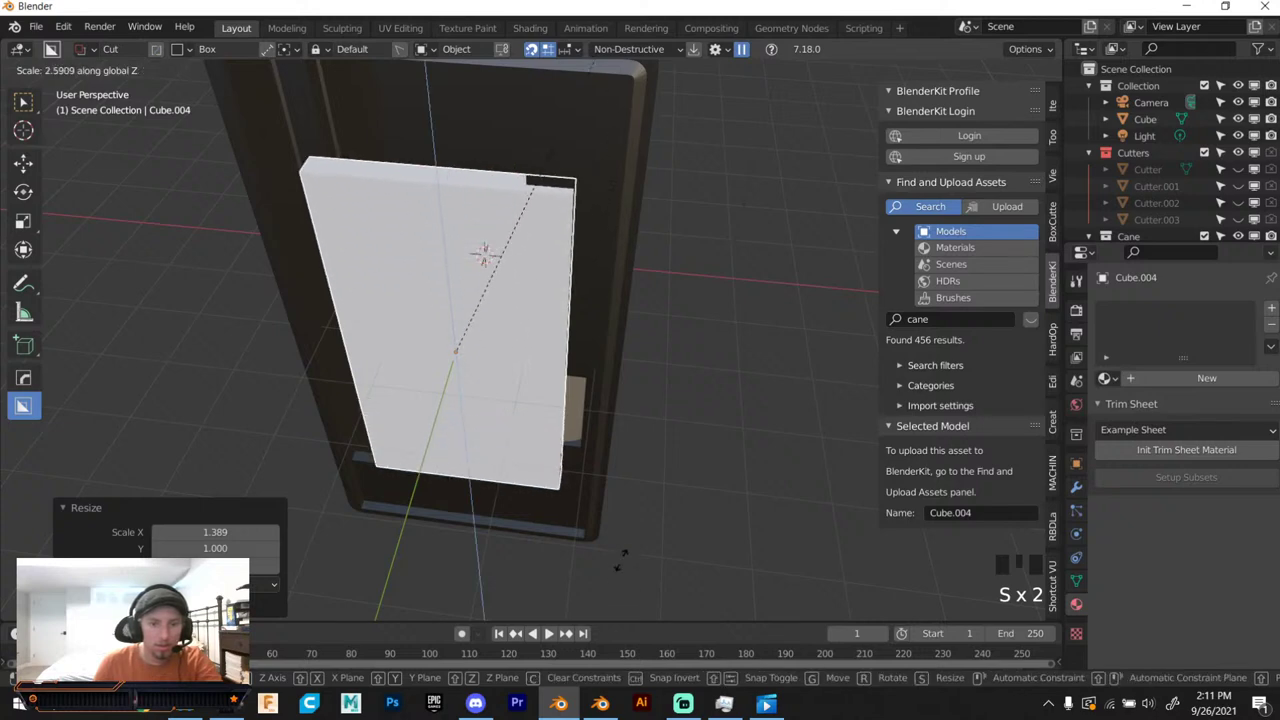
{"action": "left_click_drag", "start_coordinate": [645, 361], "coordinate": [648, 324]}
{"action": "scroll", "scroll_direction": "down", "scroll_amount": 3}
{"action": "left_click_drag", "start_coordinate": [649, 375], "coordinate": [652, 381]}
Move the panel over the front opening and fit its width to the frame.
{"action": "key", "text": "g"}
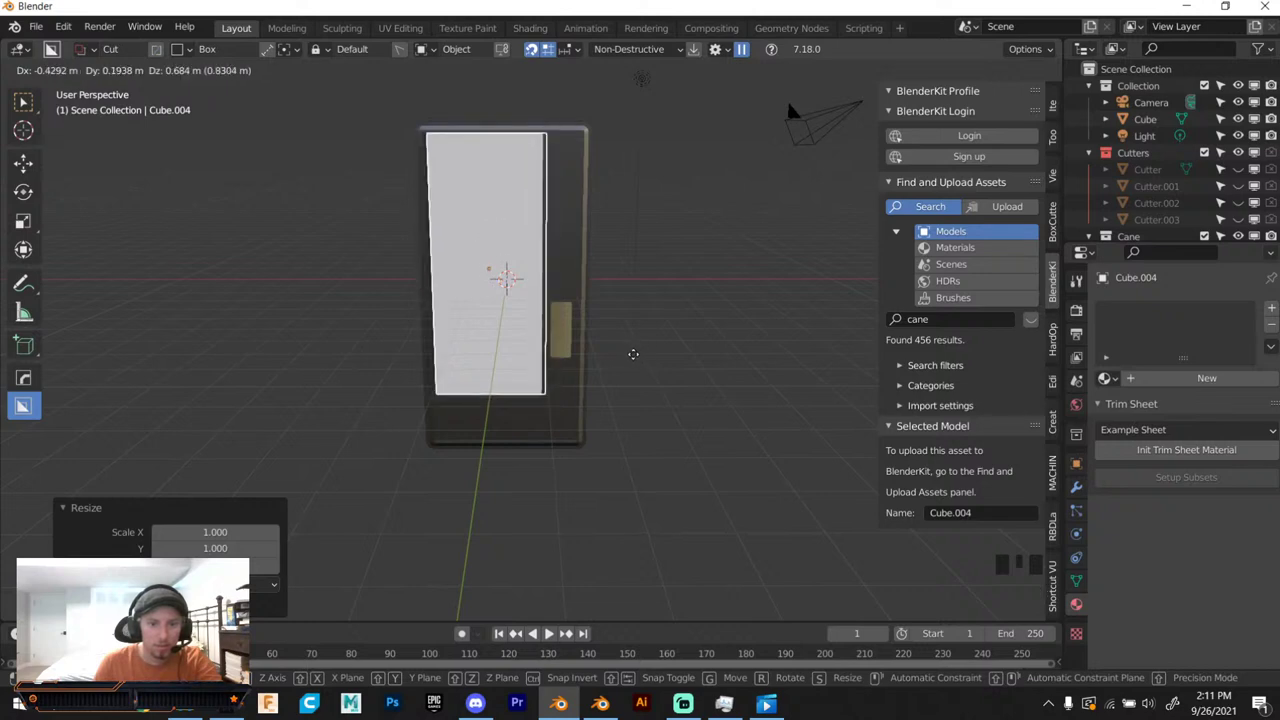
{"action": "key", "text": "s"}
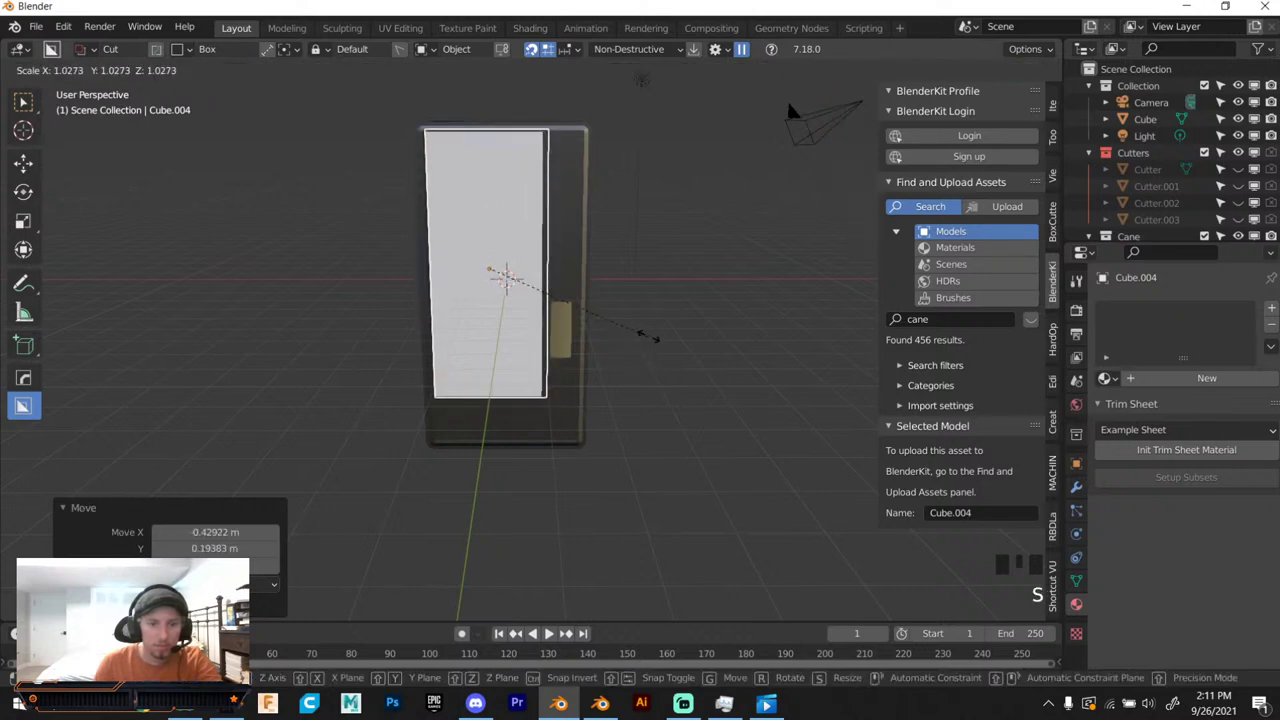
{"action": "scroll", "scroll_direction": "up", "scroll_amount": 3}
{"action": "left_click_drag", "start_coordinate": [569, 321], "coordinate": [592, 320]}
{"action": "scroll", "scroll_direction": "down", "scroll_amount": 3}
{"action": "left_click_drag", "start_coordinate": [592, 328], "coordinate": [588, 385]}
{"action": "scroll", "scroll_direction": "up", "scroll_amount": 3}
{"action": "left_click_drag", "start_coordinate": [591, 375], "coordinate": [623, 324]}
{"action": "scroll", "scroll_direction": "up", "scroll_amount": 3}
{"action": "key", "text": "g"}
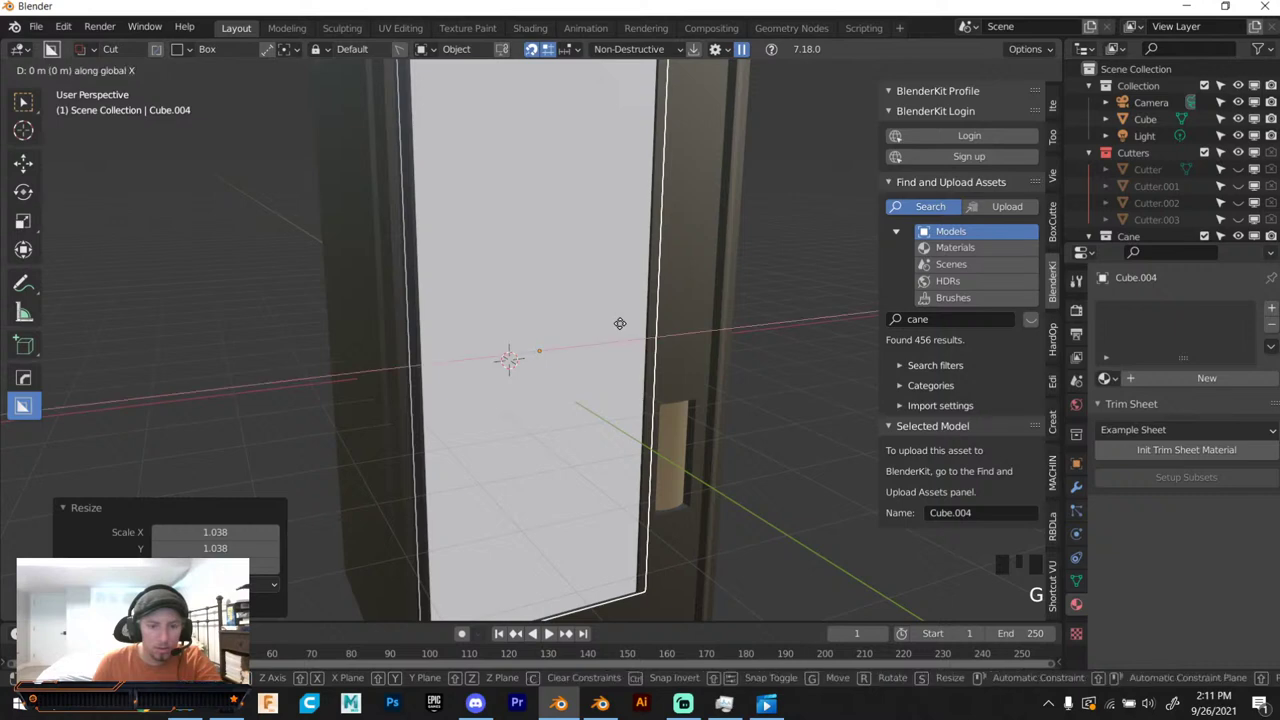
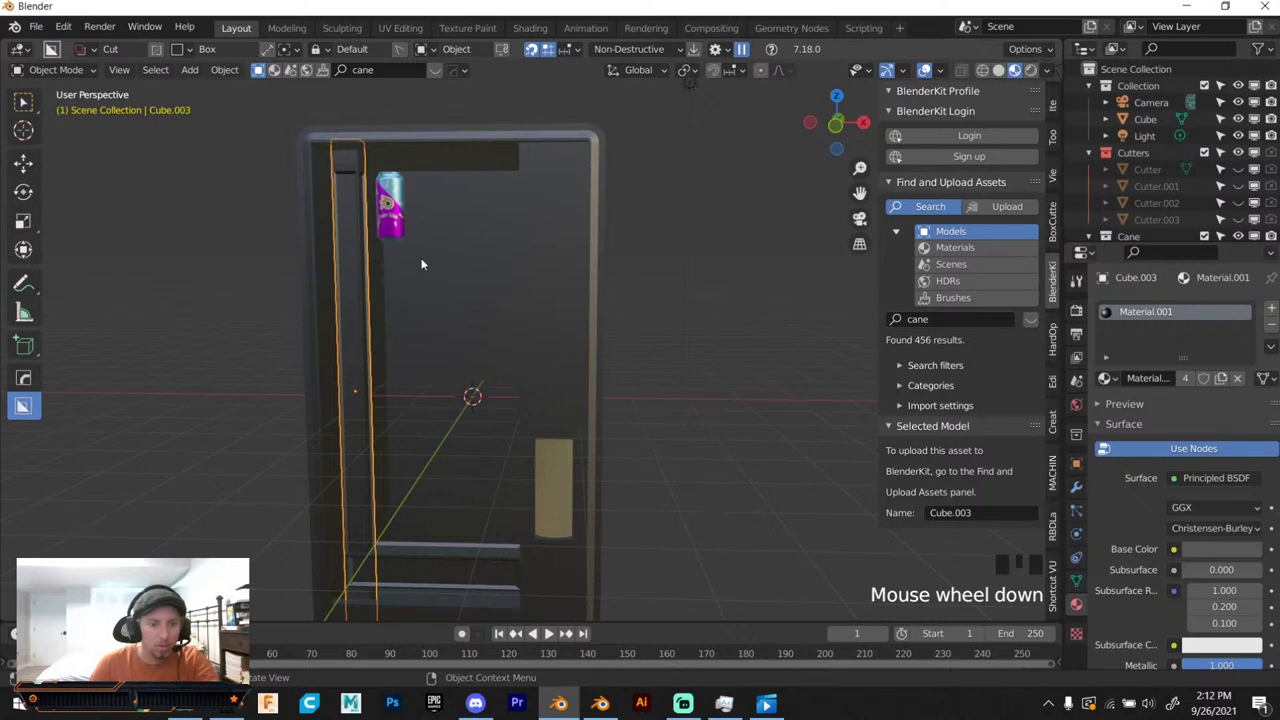
Scale the tall inner strip along X to about 0.548 of its width.
{"action": "key", "text": "s"}
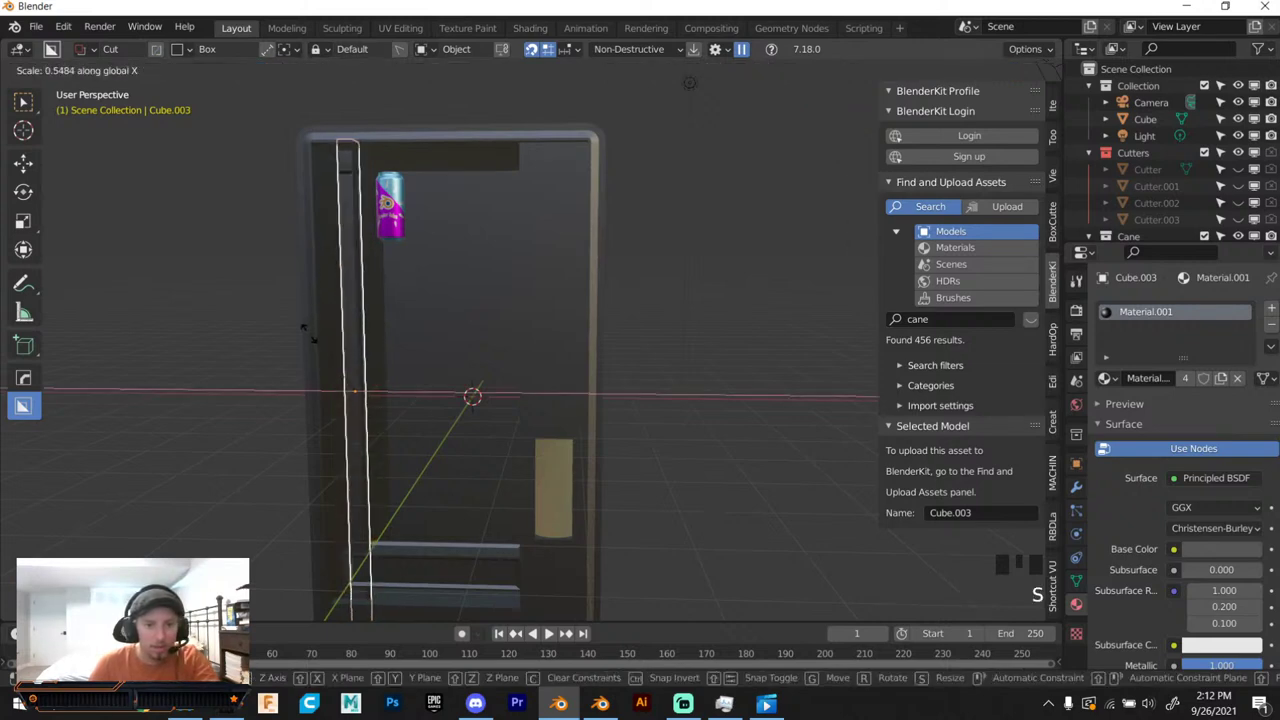
{"action": "key", "text": "g"}
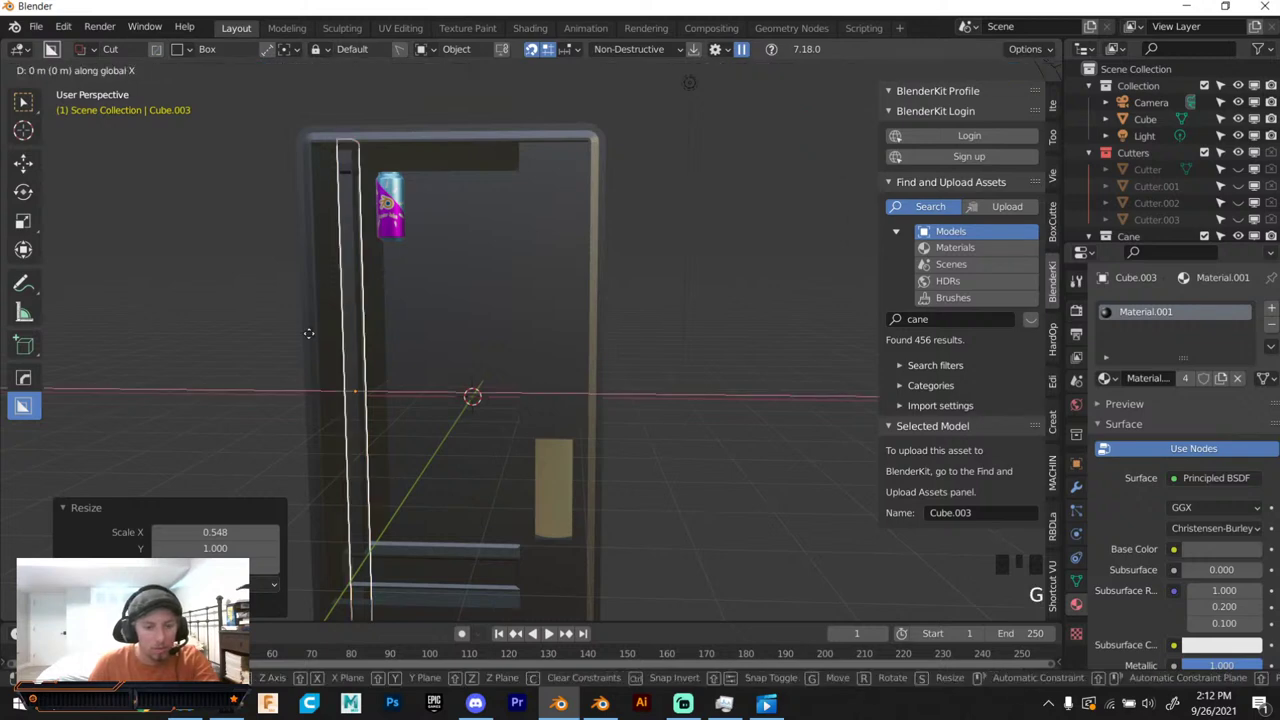
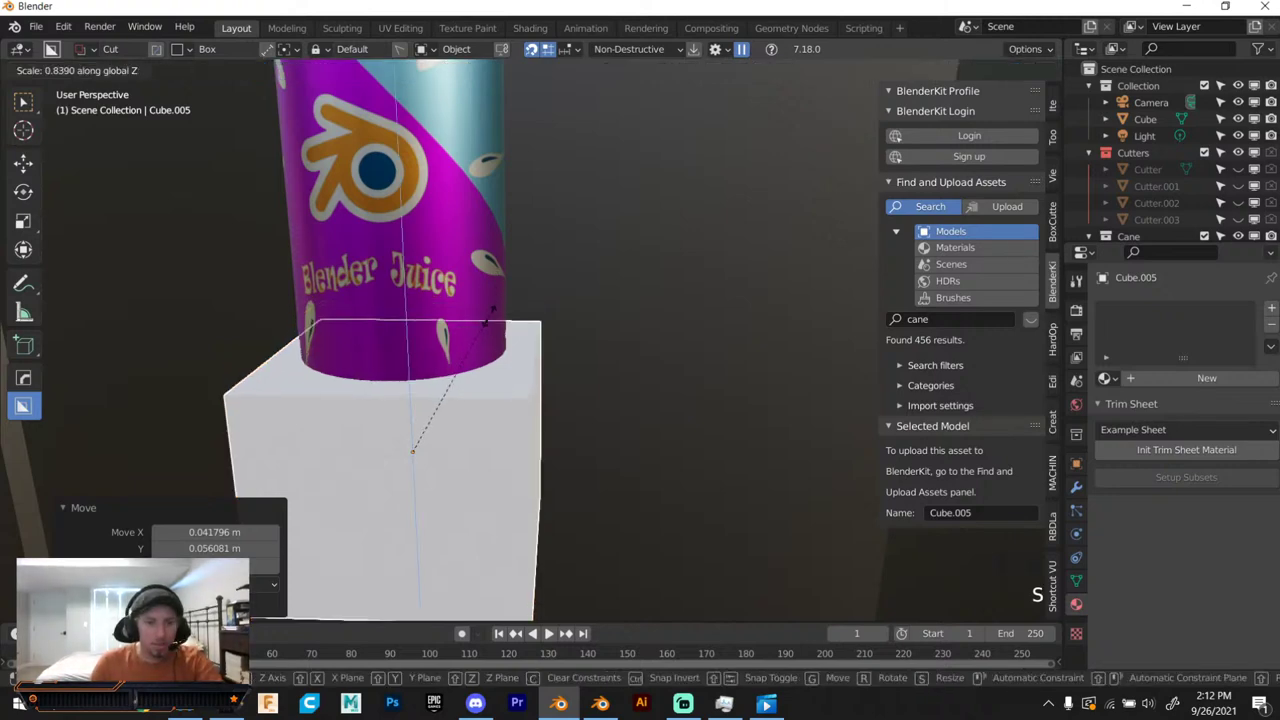
Flatten the block under the can into a thin, slightly smaller base.
{"action": "left_click_drag", "start_coordinate": [454, 400], "coordinate": [455, 433]}
{"action": "key", "text": "s"}
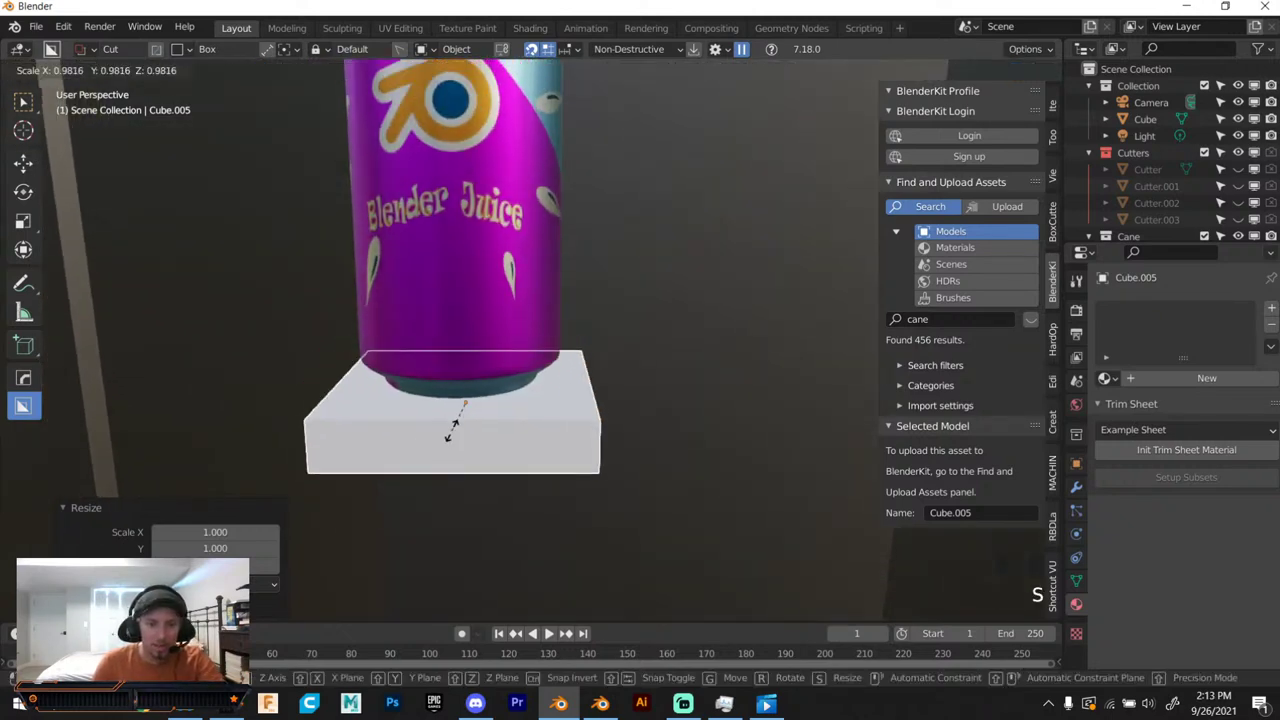
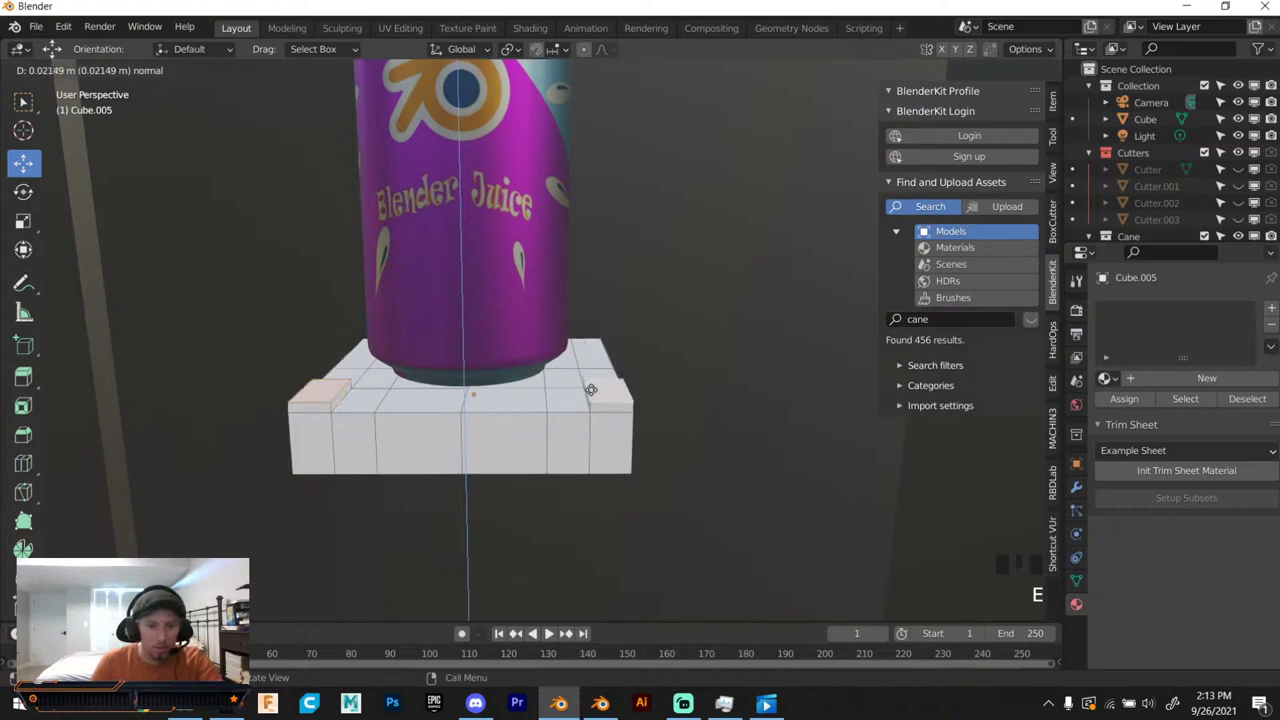
Shrink the corner faces, extrude them up into two posts and taper their tops.
{"action": "key", "text": "s"}
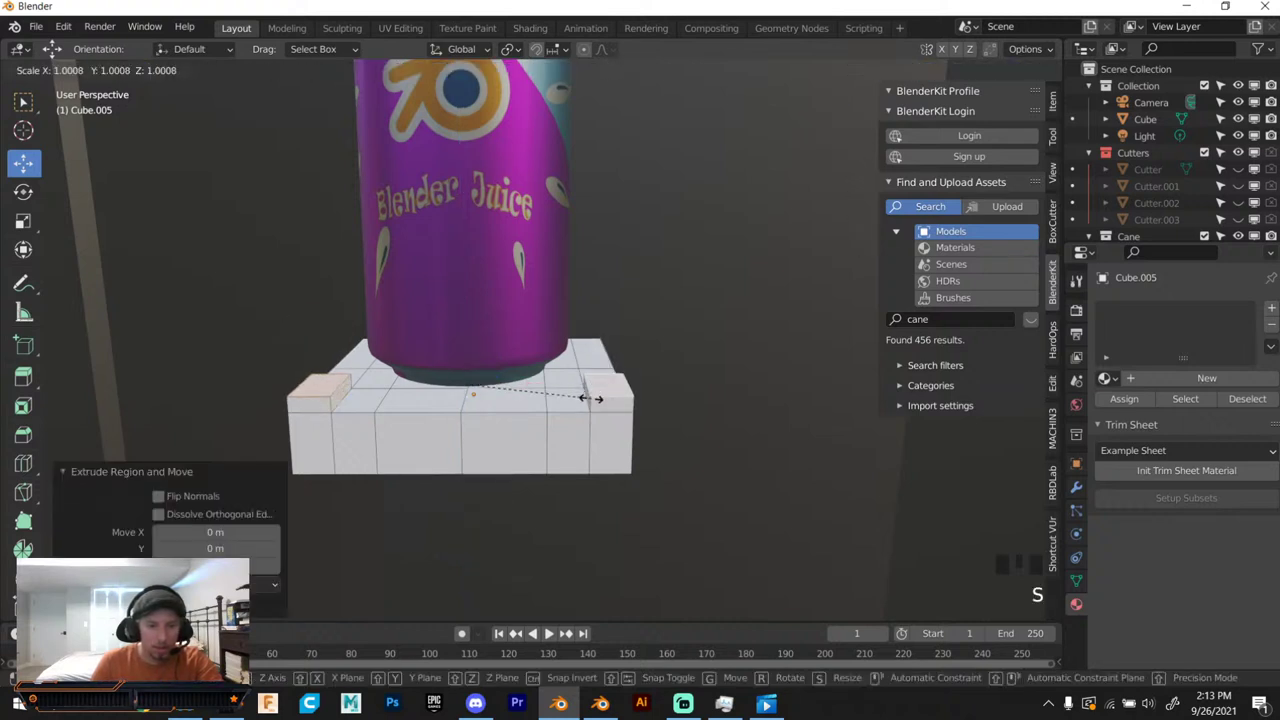
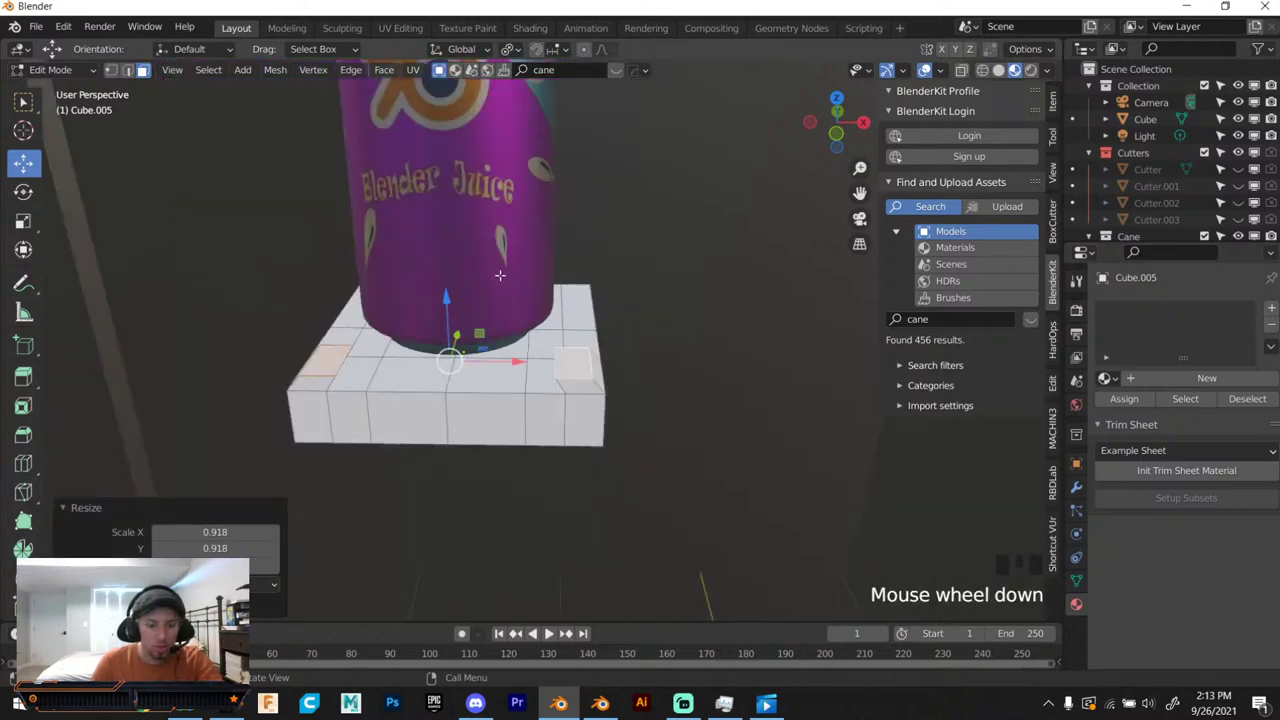
{"action": "scroll", "scroll_direction": "up", "scroll_amount": 3}
{"action": "key", "text": "s"}
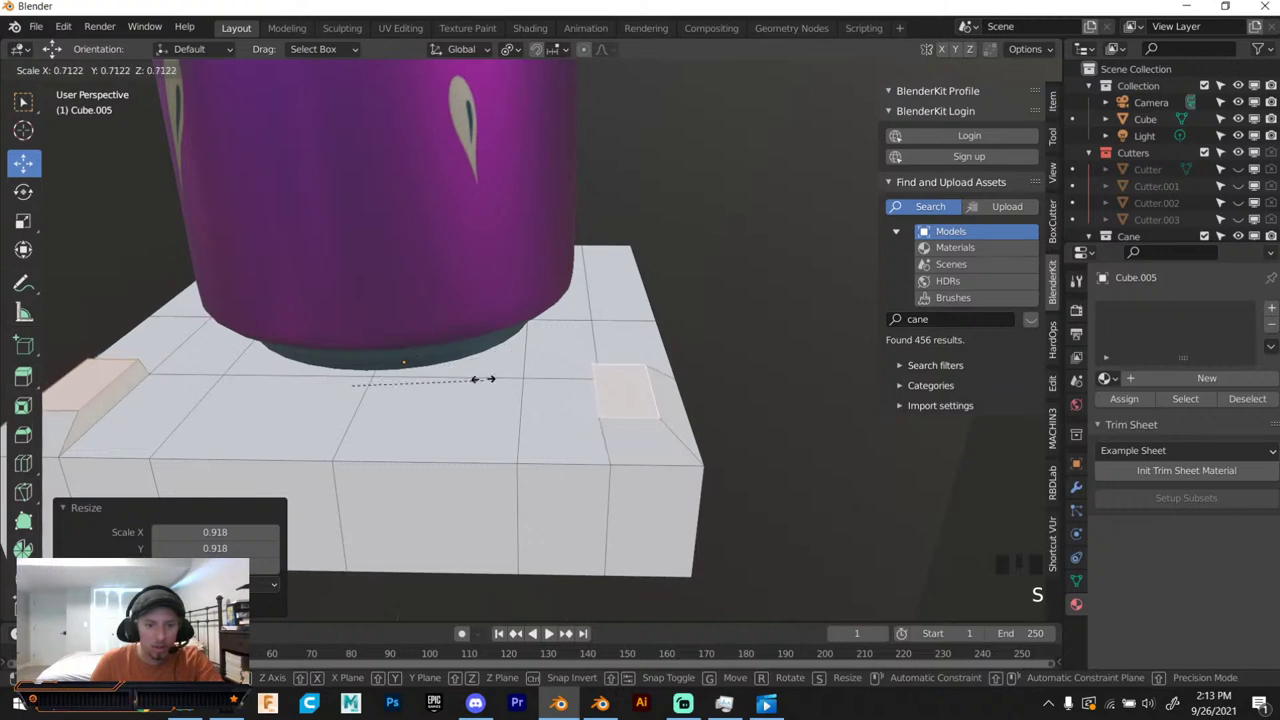
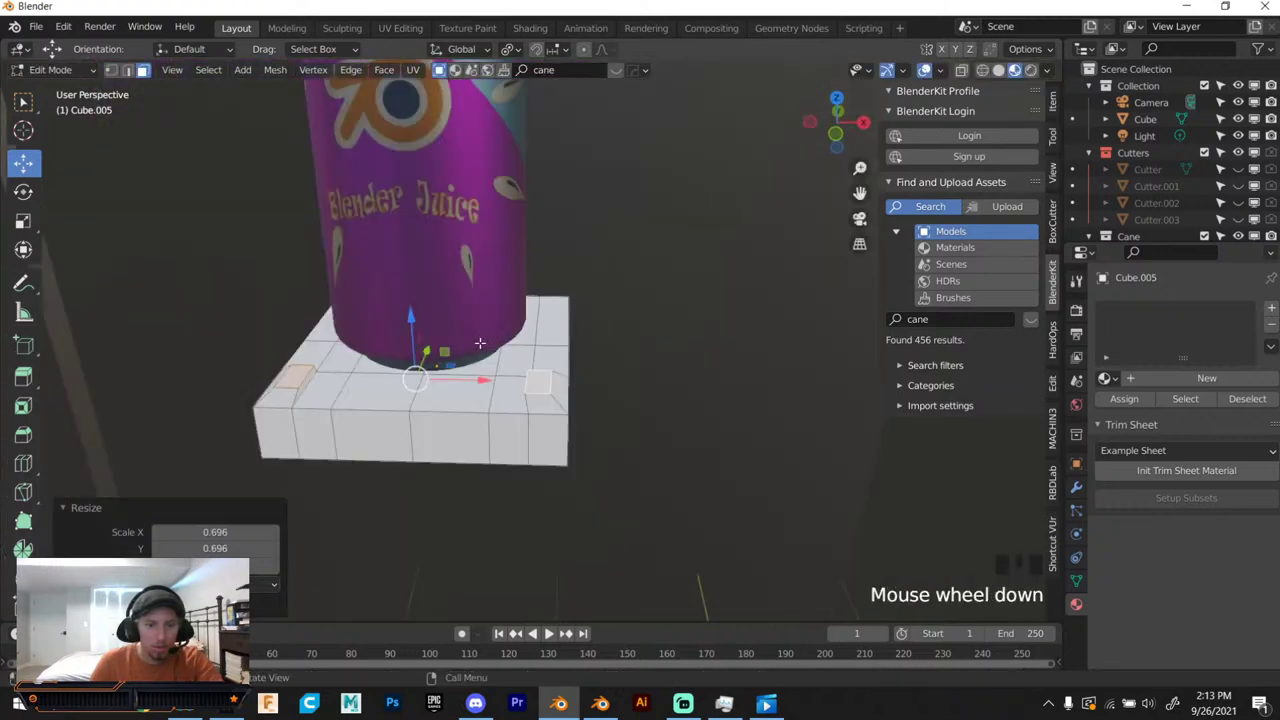
{"action": "key", "text": "e"}
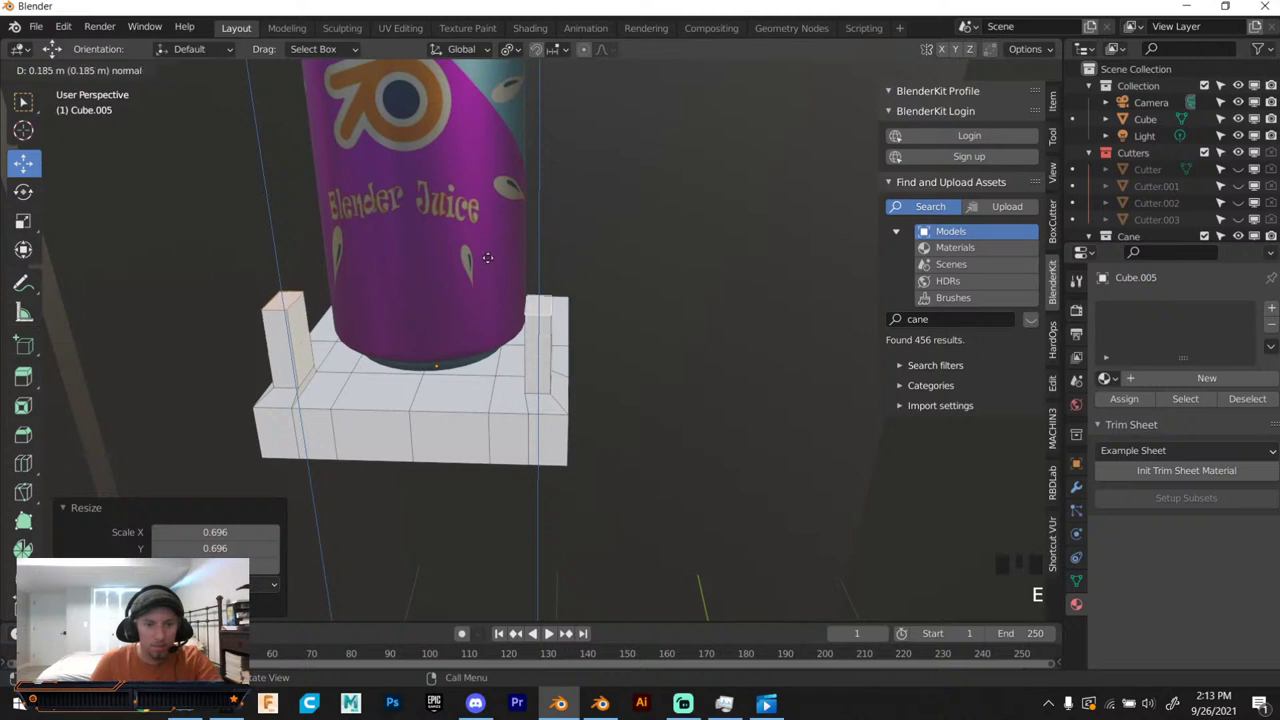
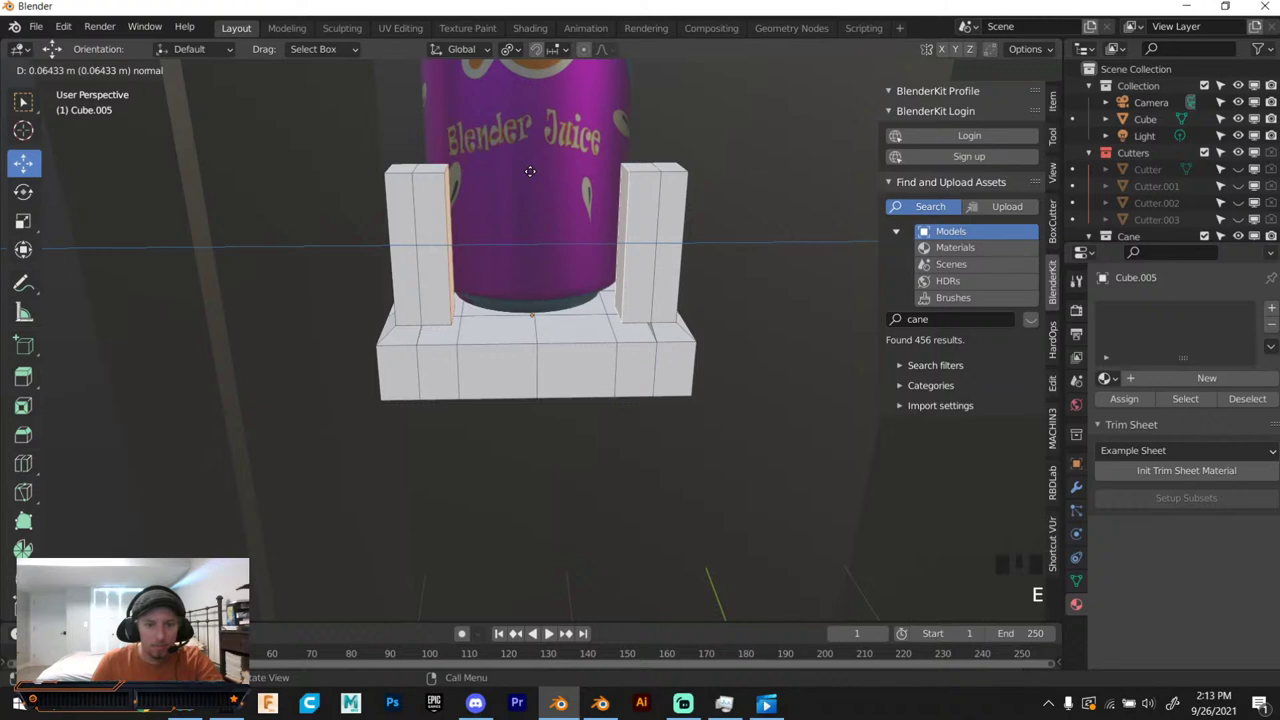
{"action": "key", "text": "s"}
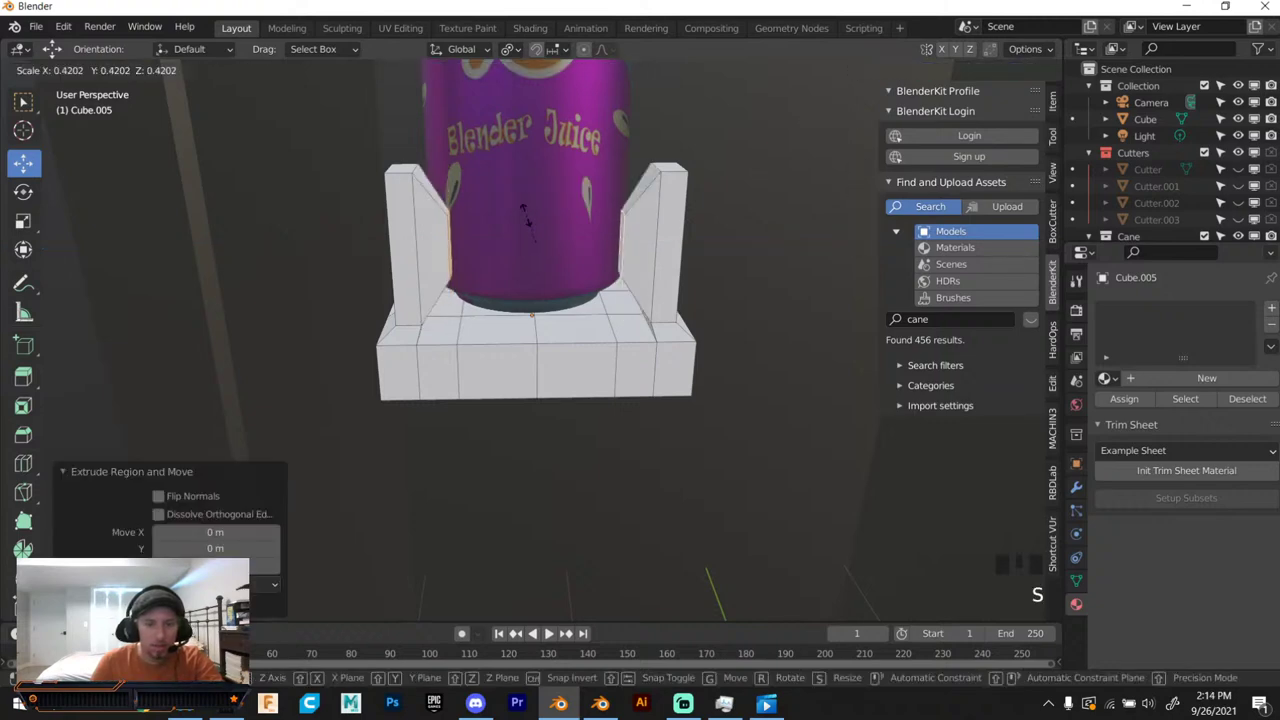
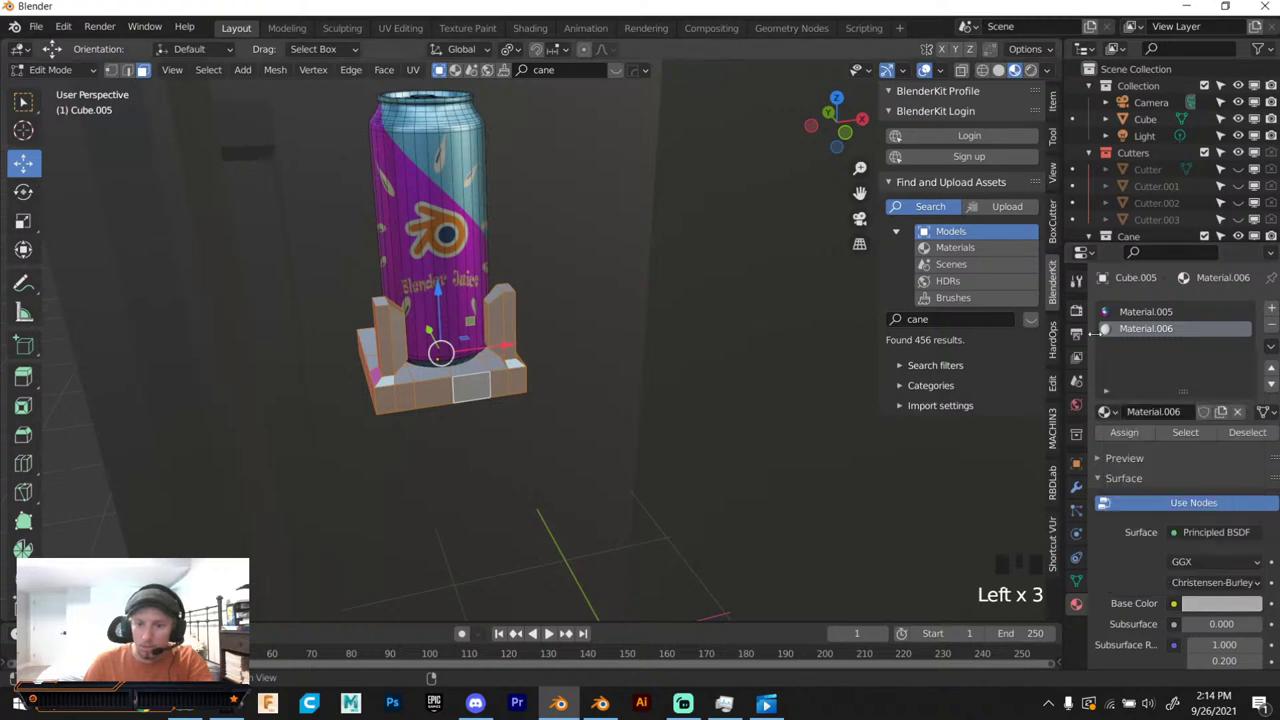
Leave Edit Mode and bring up the HardOps Q menu to sharpen the can holder.
{"action": "left_click_drag", "start_coordinate": [1120, 432], "coordinate": [559, 277]}
{"action": "key", "text": "Tab"}
{"action": "left_click_drag", "start_coordinate": [480, 367], "coordinate": [475, 316]}
{"action": "scroll", "scroll_direction": "up", "scroll_amount": 3}
{"action": "left_click_drag", "start_coordinate": [490, 350], "coordinate": [481, 418]}
{"action": "key", "text": "q"}
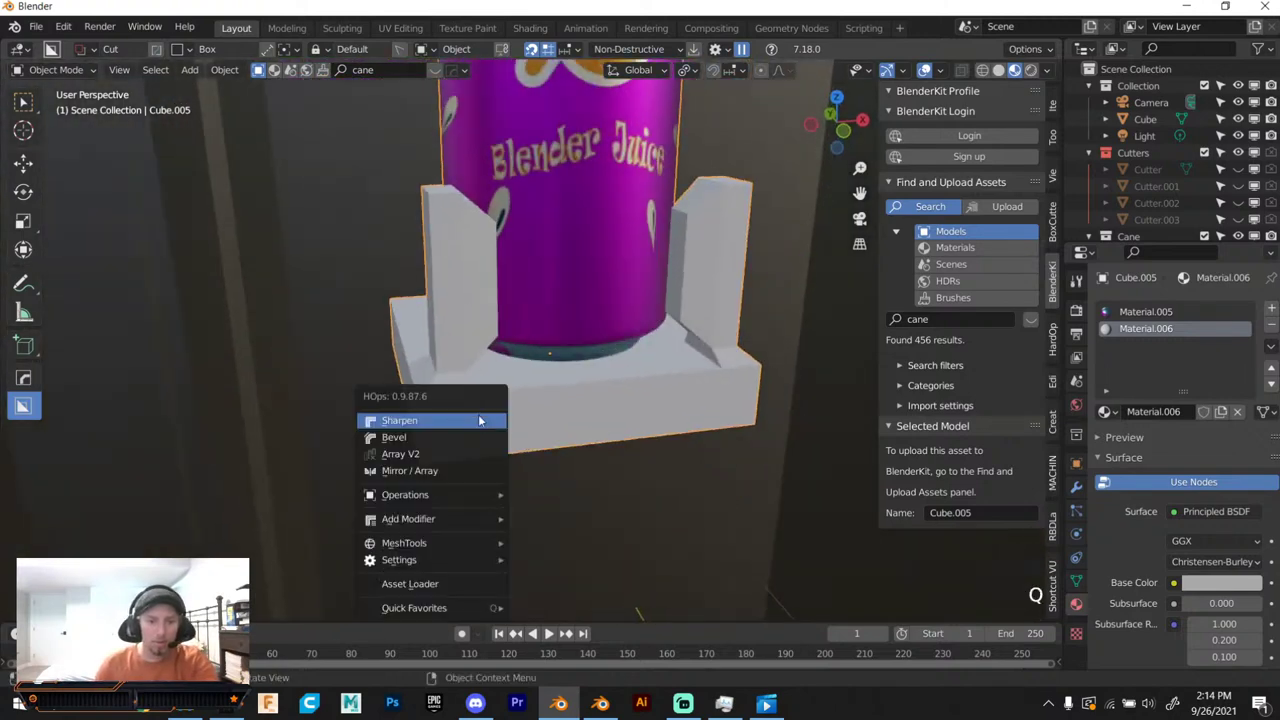
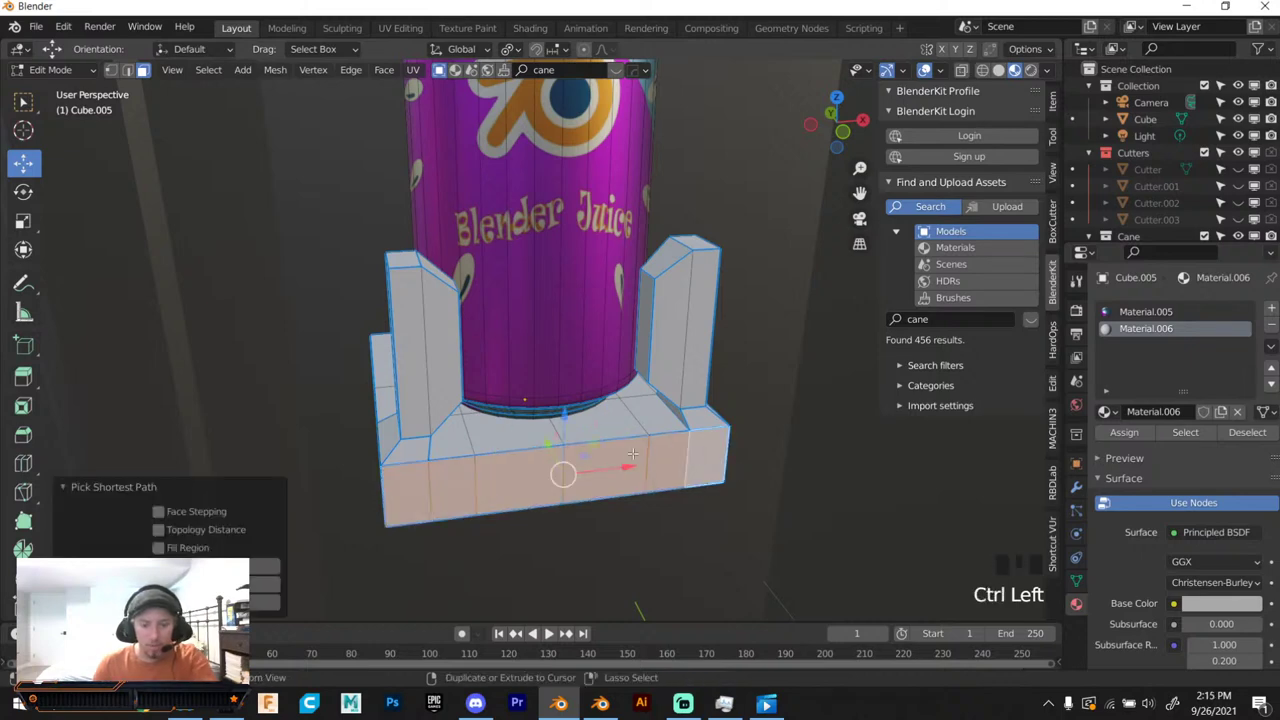
Bevel the holder base edges with 6 segments in edge select and sharpen via HardOps.
{"action": "key", "text": "ctrl+b"}
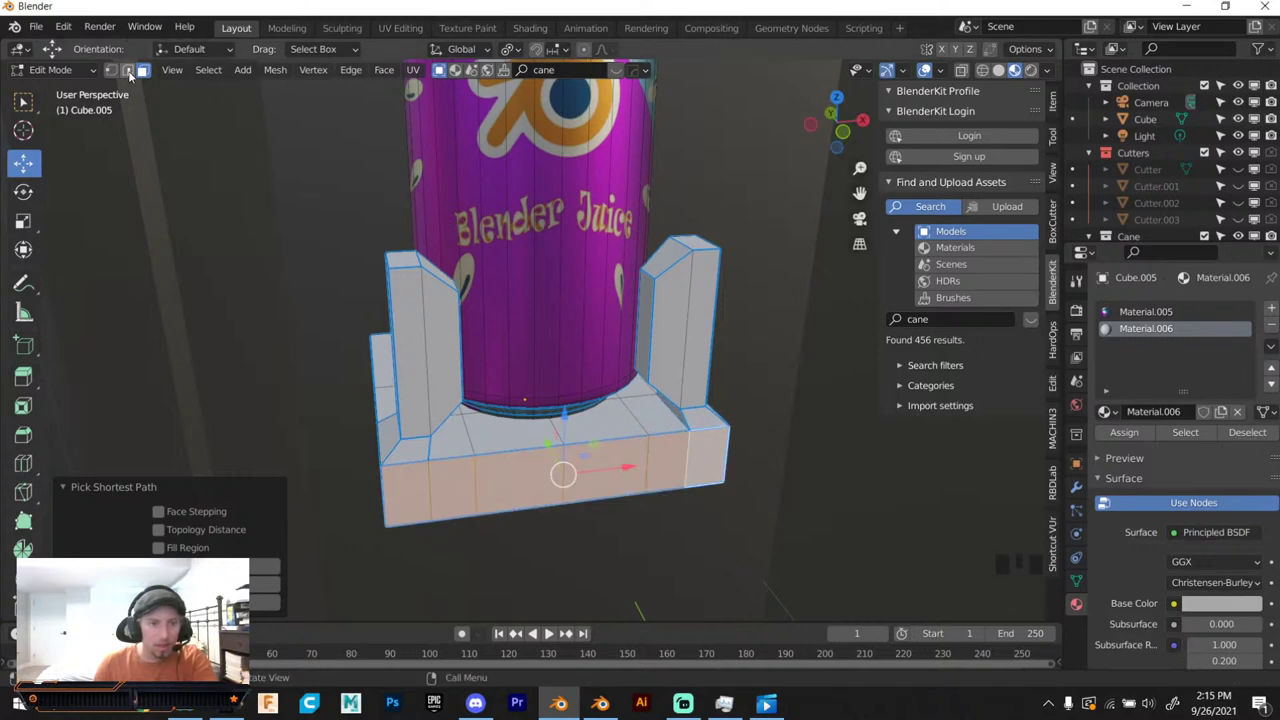
{"action": "left_click", "coordinate": [125, 67]}
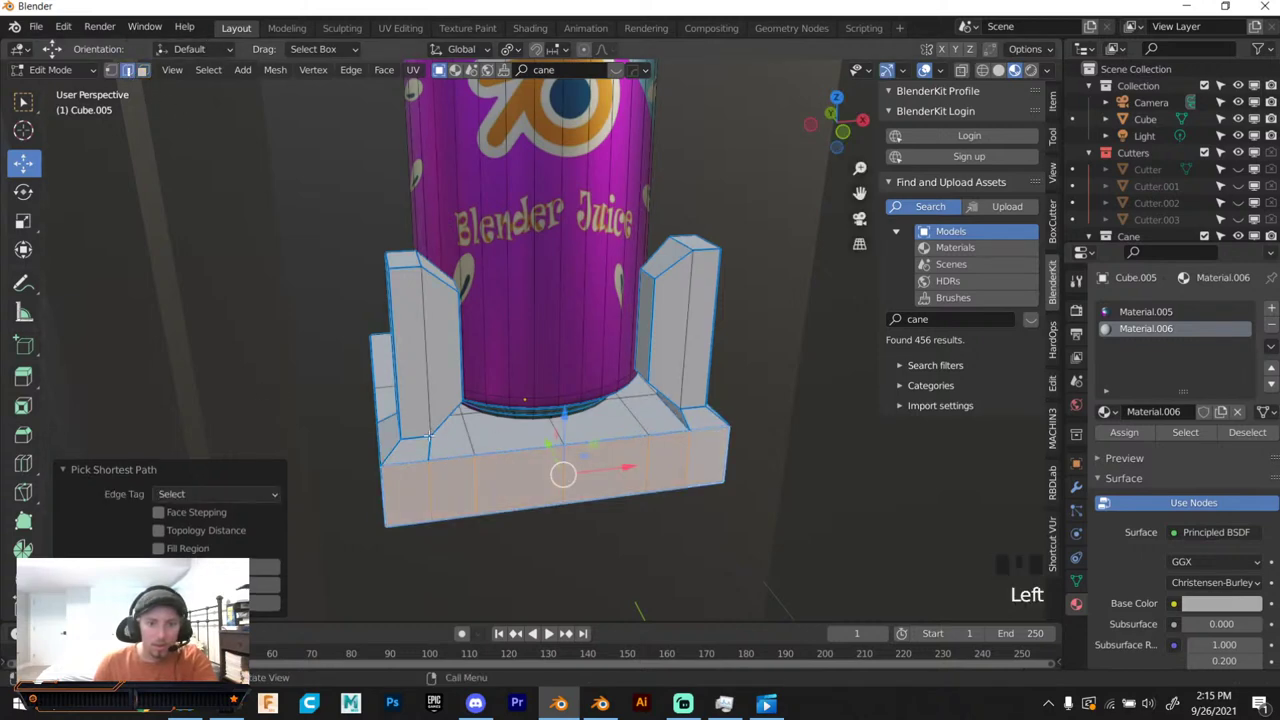
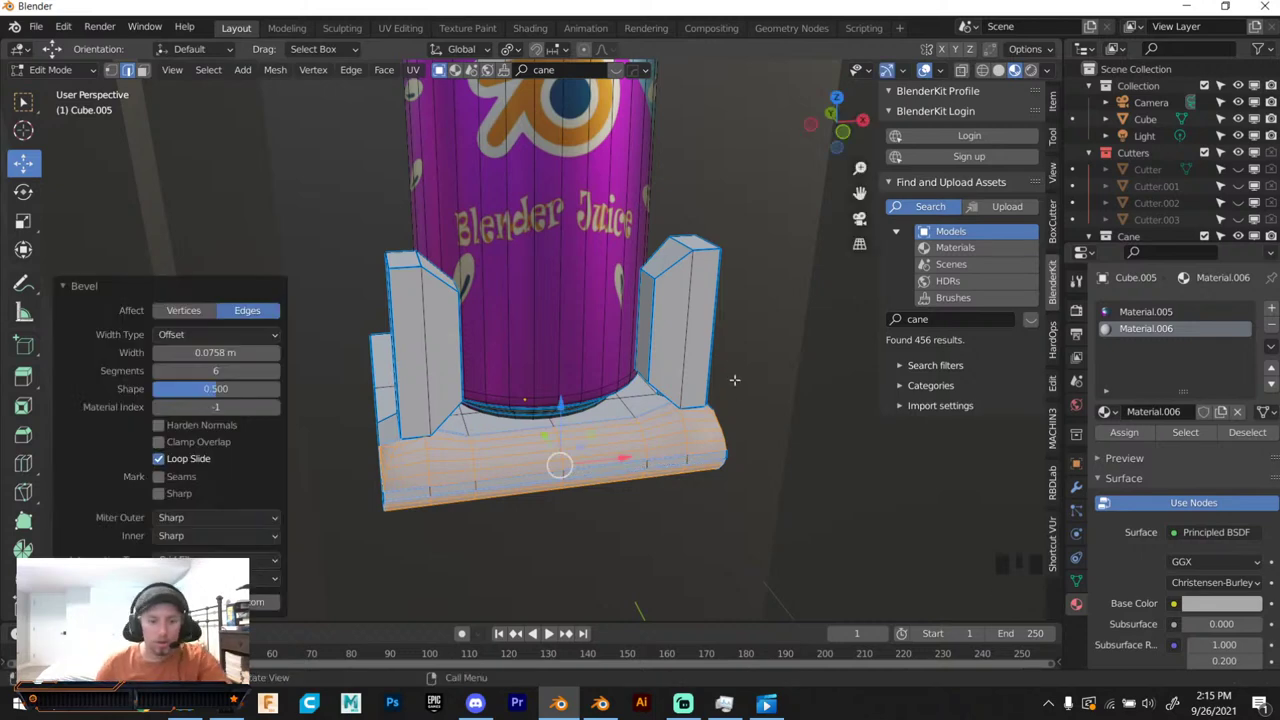
{"action": "key", "text": "Tab"}
{"action": "key", "text": "q"}
{"action": "left_click_drag", "start_coordinate": [674, 385], "coordinate": [644, 362]}
{"action": "scroll", "scroll_direction": "down", "scroll_amount": 3}
{"action": "left_click_drag", "start_coordinate": [644, 362], "coordinate": [337, 388]}
{"action": "key", "text": "Tab"}
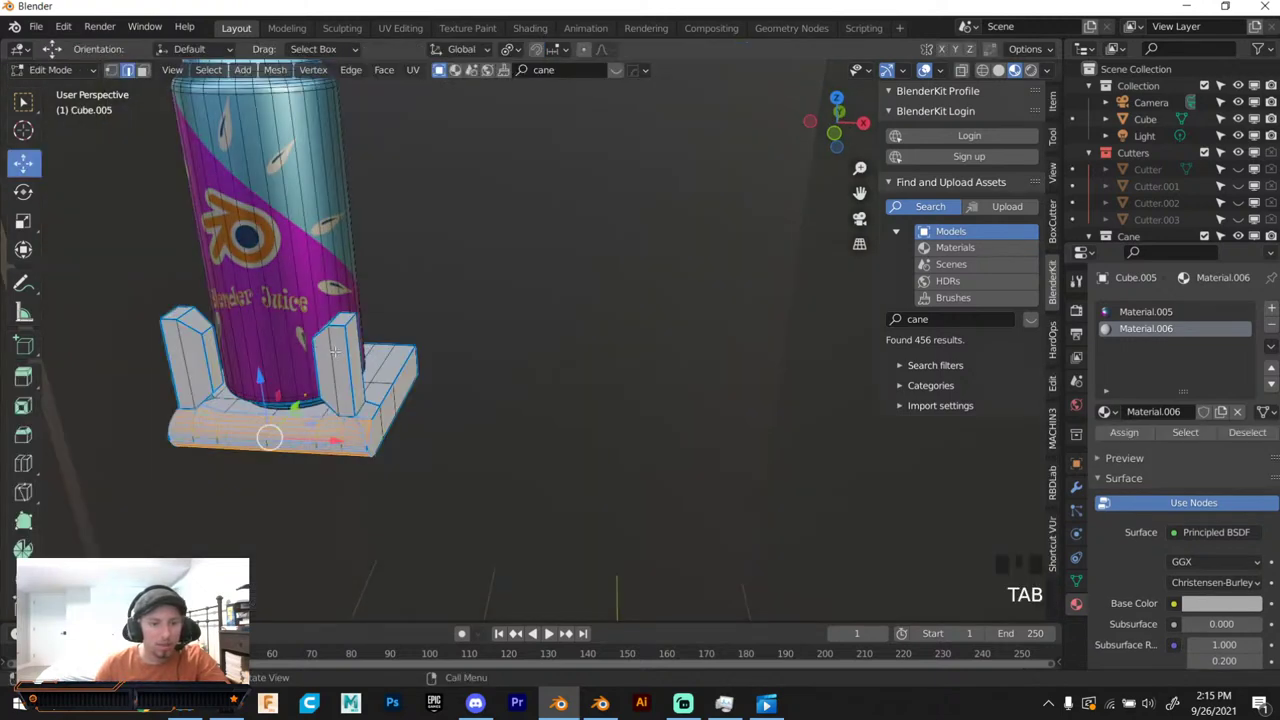
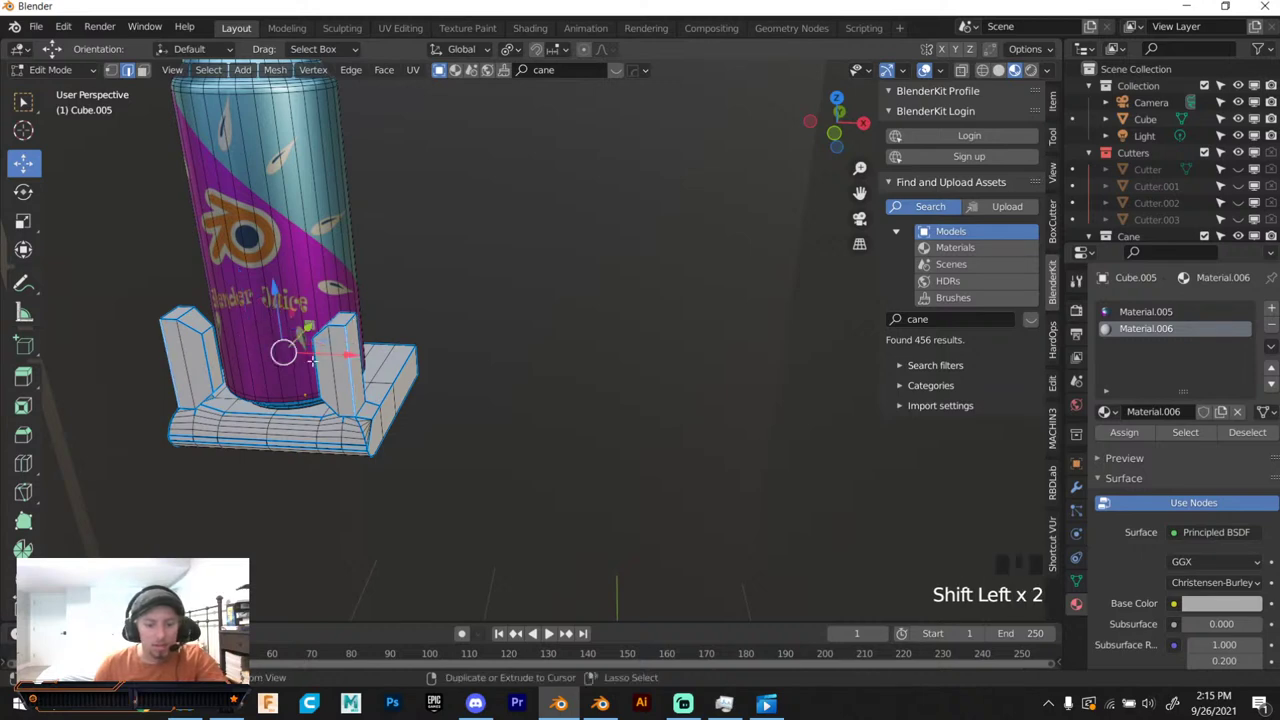
Round the edges of the two upright posts with a 6-segment bevel.
{"action": "key", "text": "ctrl+b"}
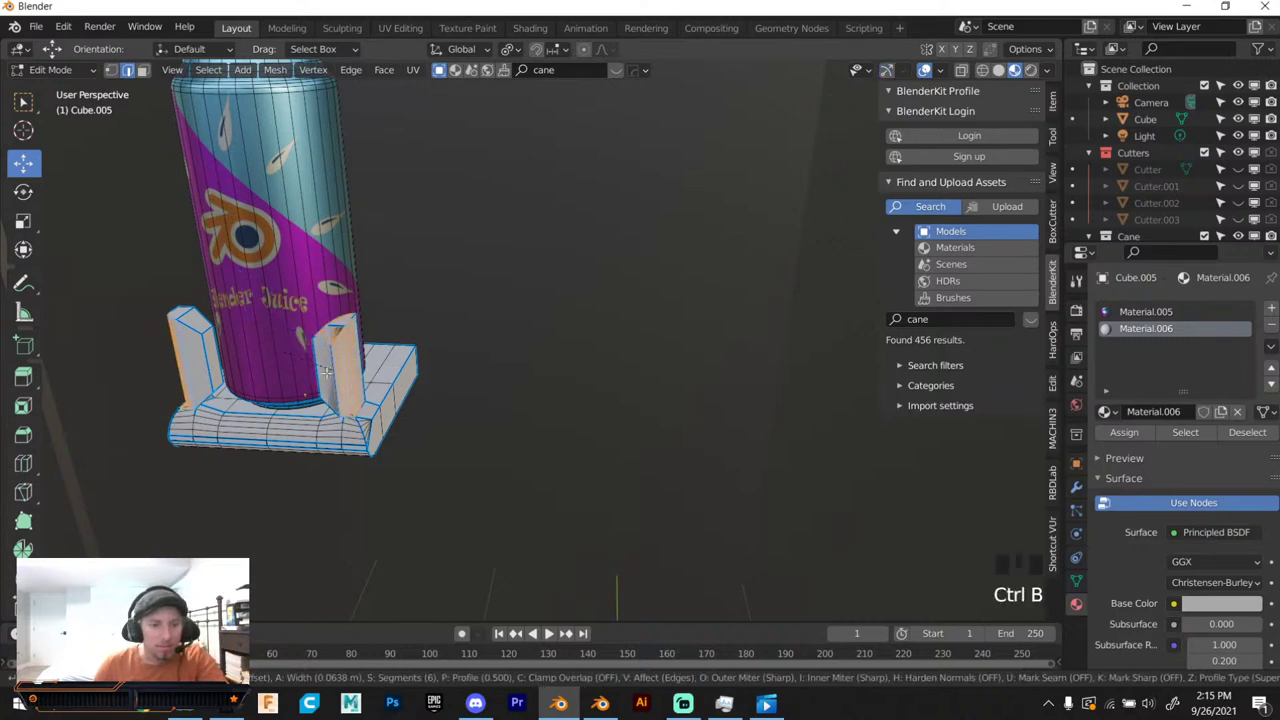
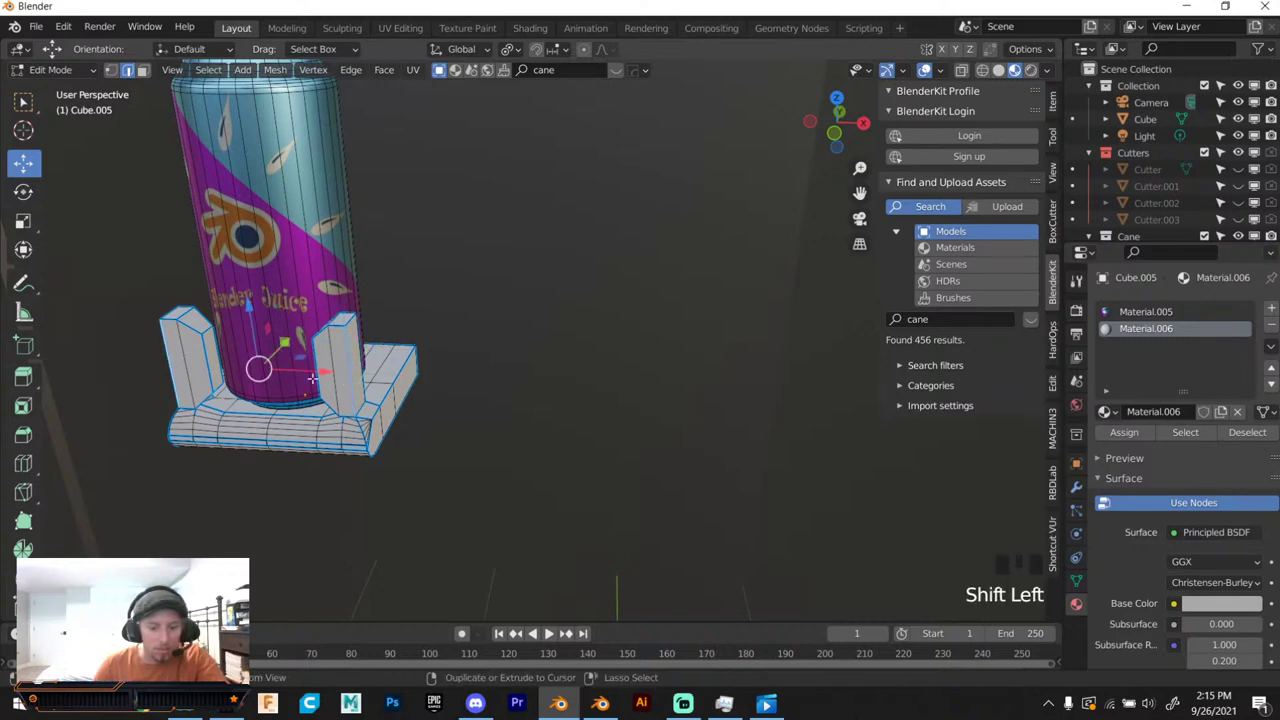
{"action": "key", "text": "ctrl+b"}
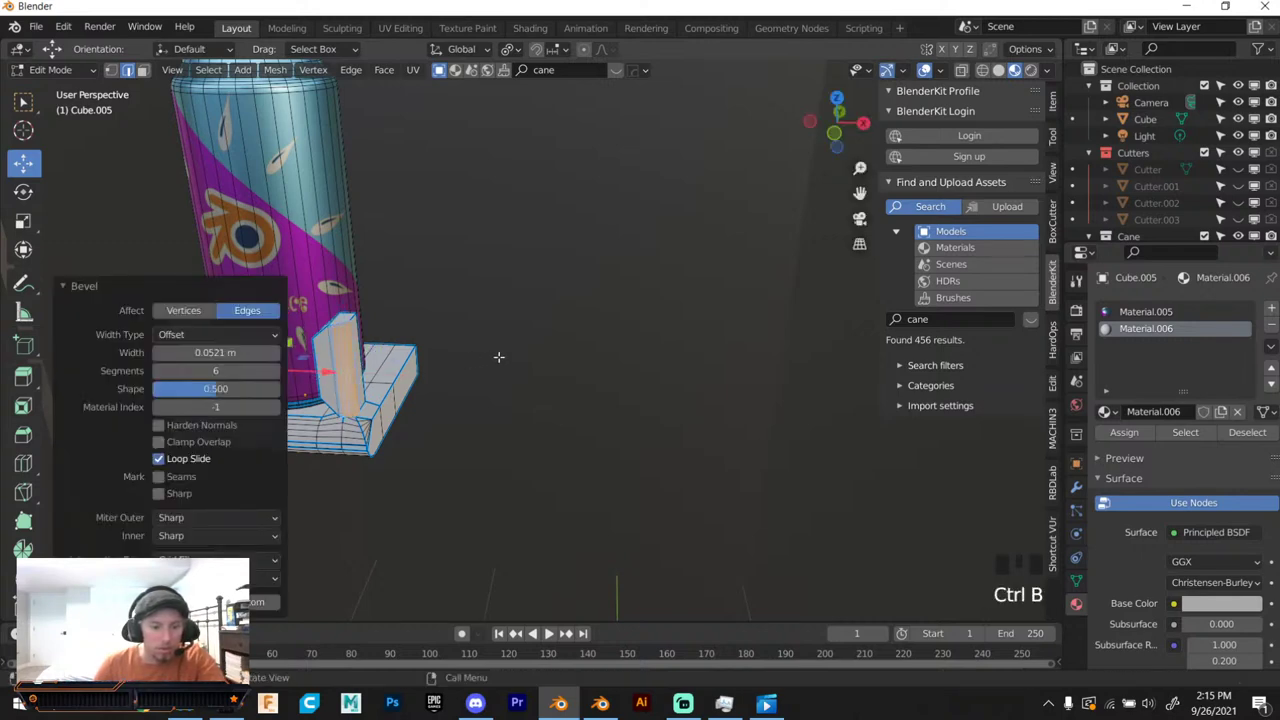
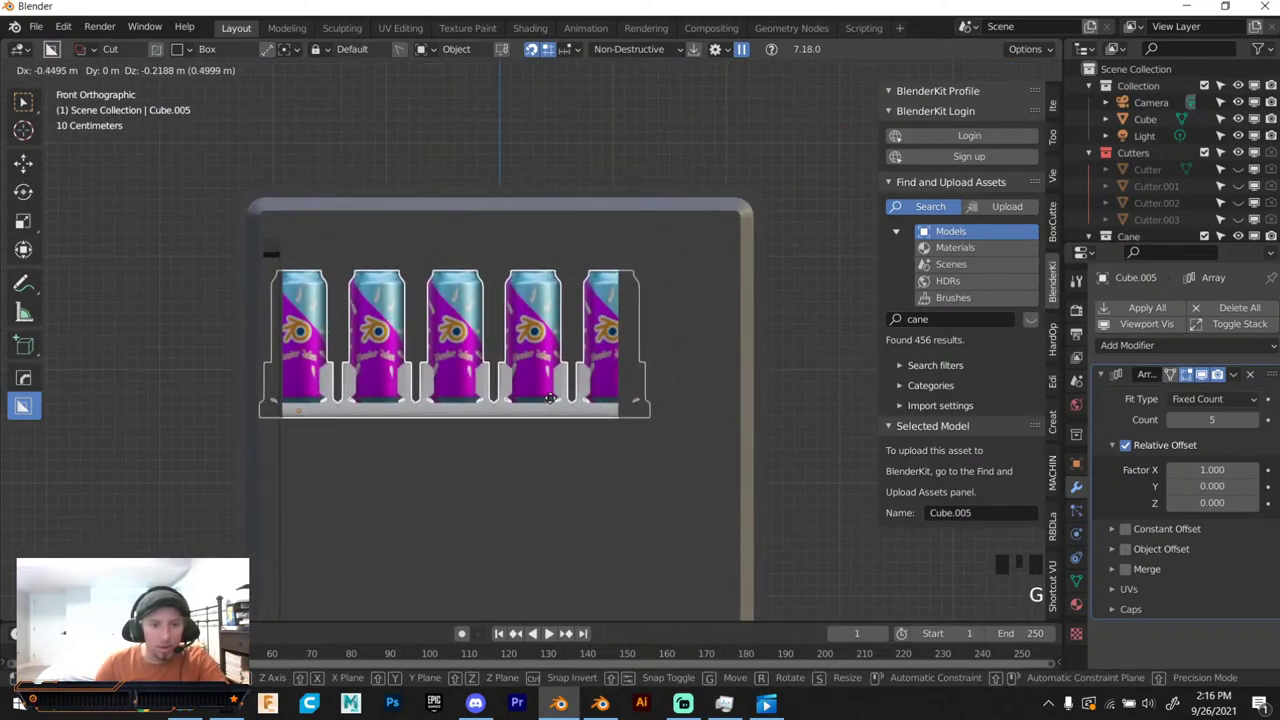
Orbit around the can shelf to review the arrayed row of five.
{"action": "middle_click", "coordinate": [538, 418]}
{"action": "scroll", "scroll_direction": "down", "scroll_amount": 3}
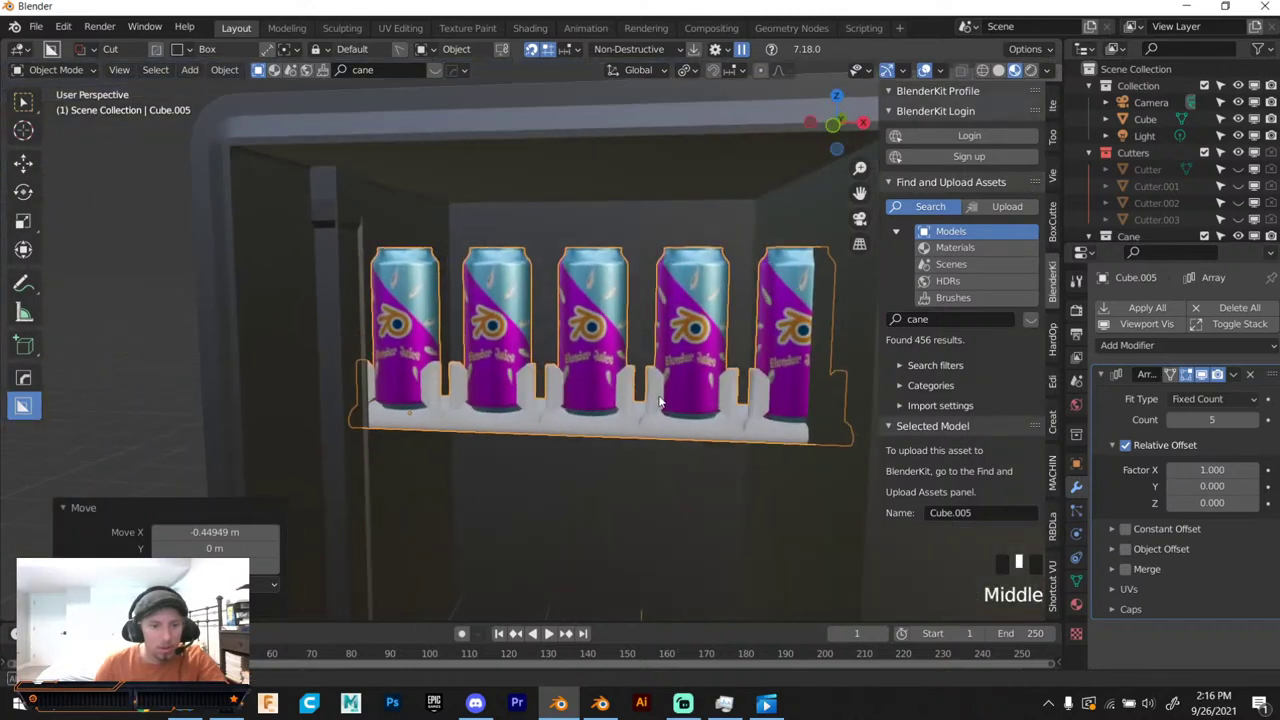
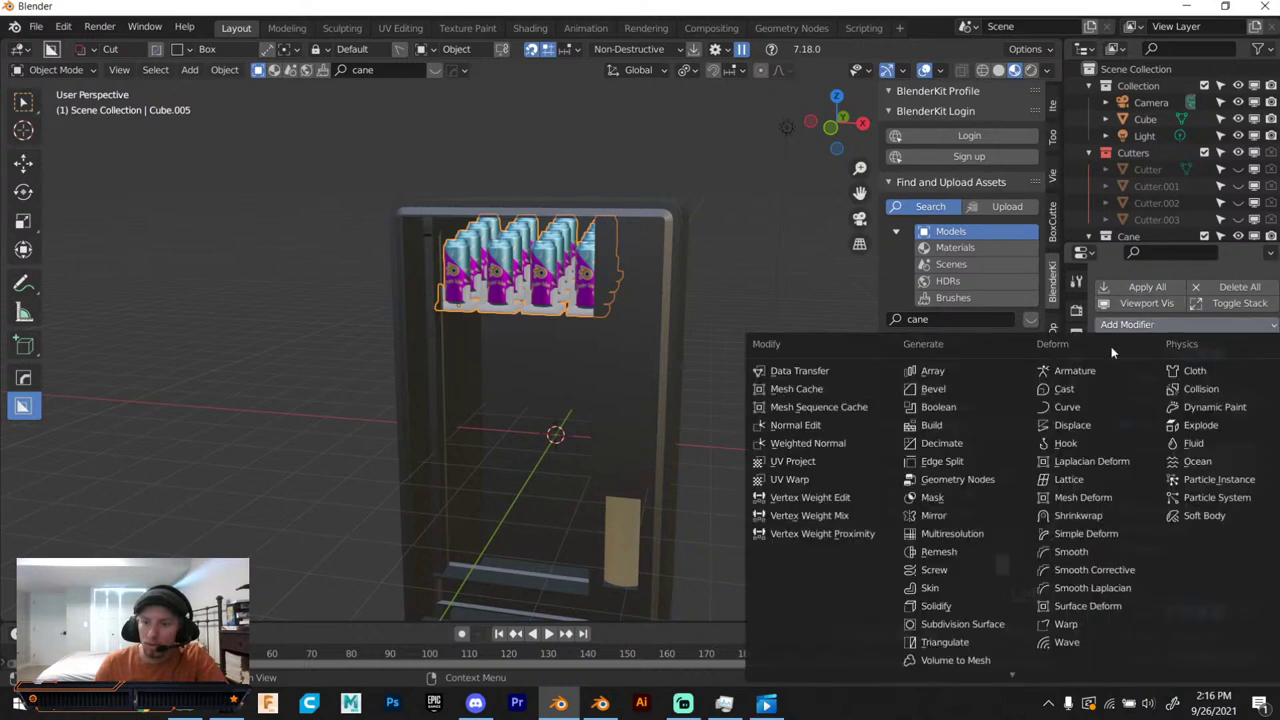
Add a second Array modifier stacking the can row four rows deep.
{"action": "left_click", "coordinate": [983, 384]}
{"action": "scroll", "scroll_direction": "down", "scroll_amount": 3}
{"action": "scroll", "scroll_direction": "up", "scroll_amount": 3}
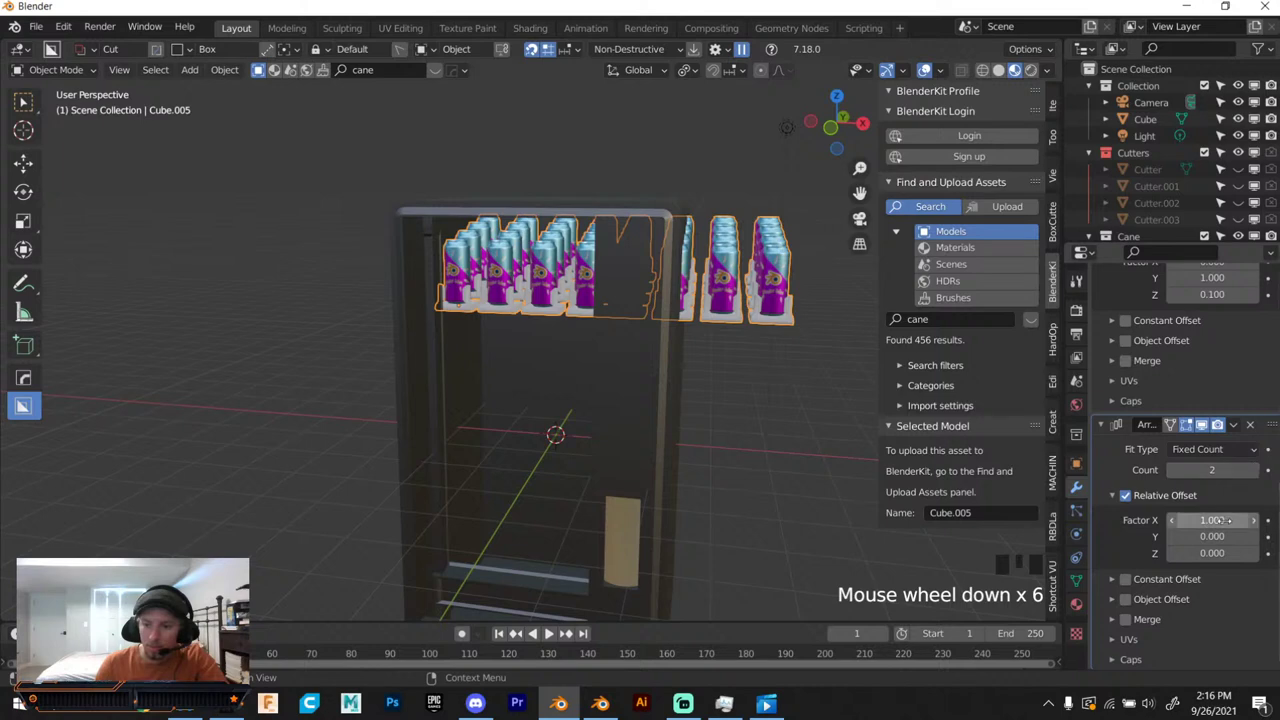
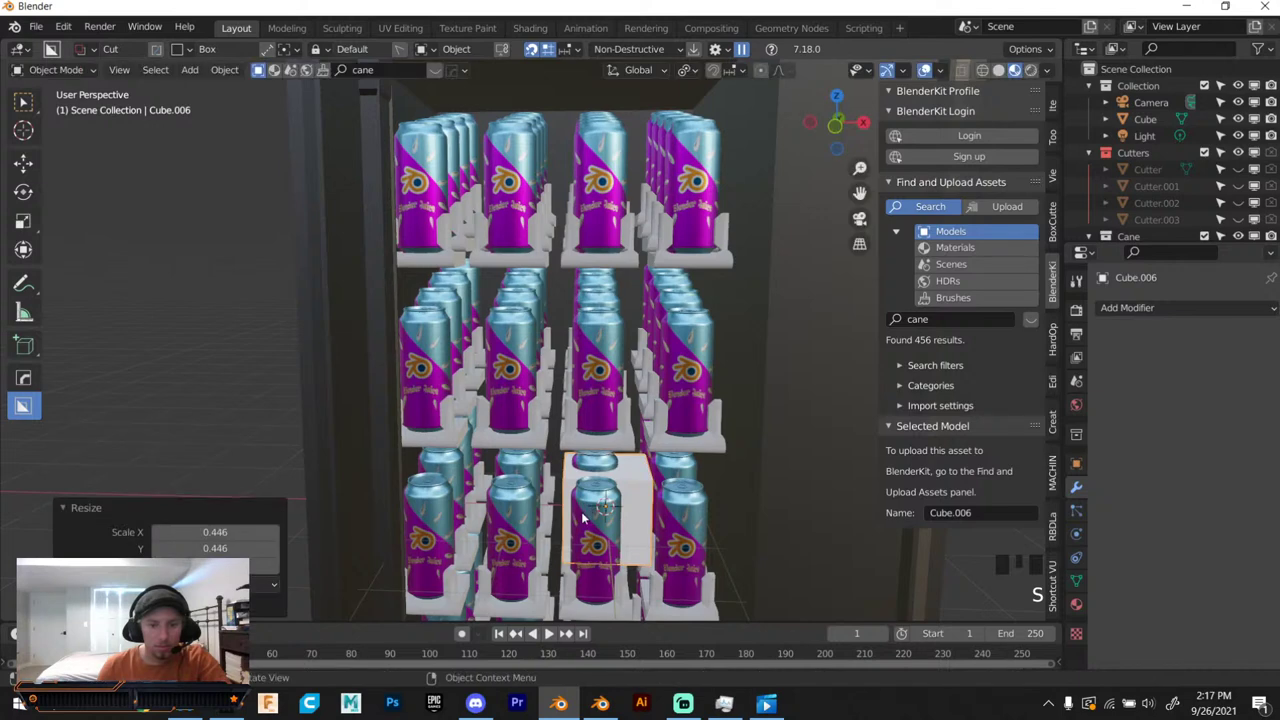
Move and tilt the new cube into place beneath the top row of cans.
{"action": "key", "text": "g"}
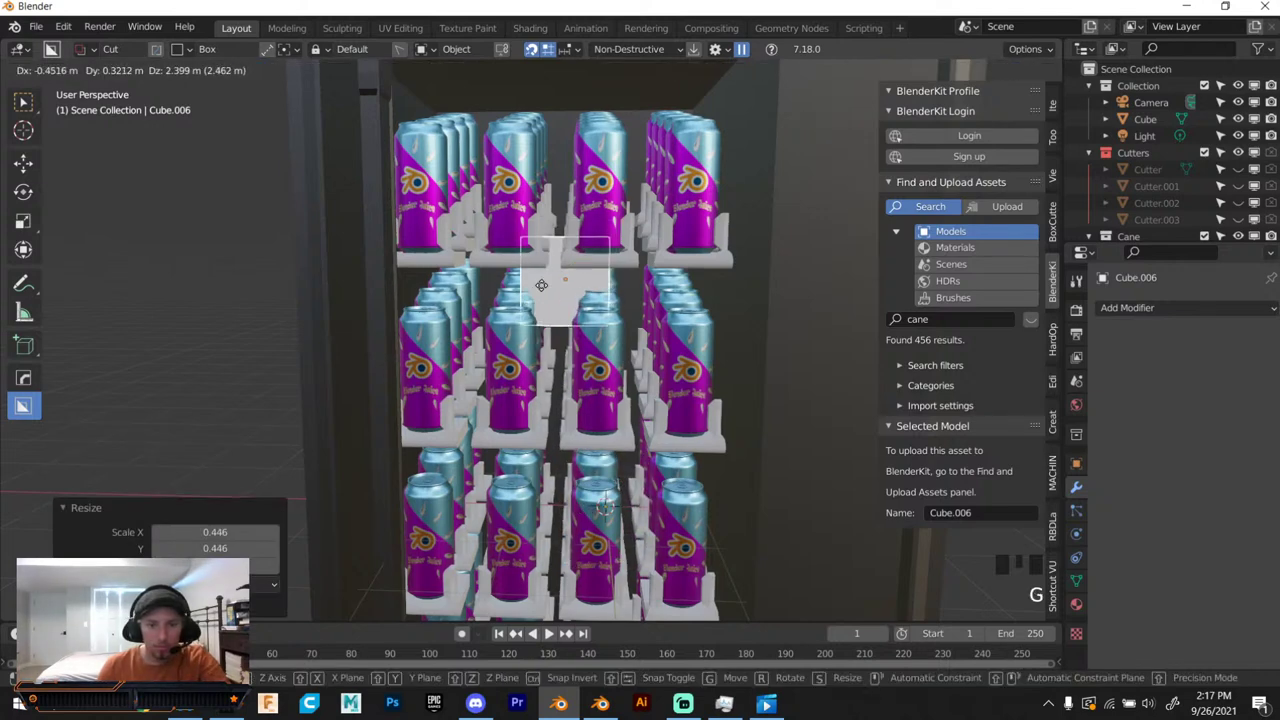
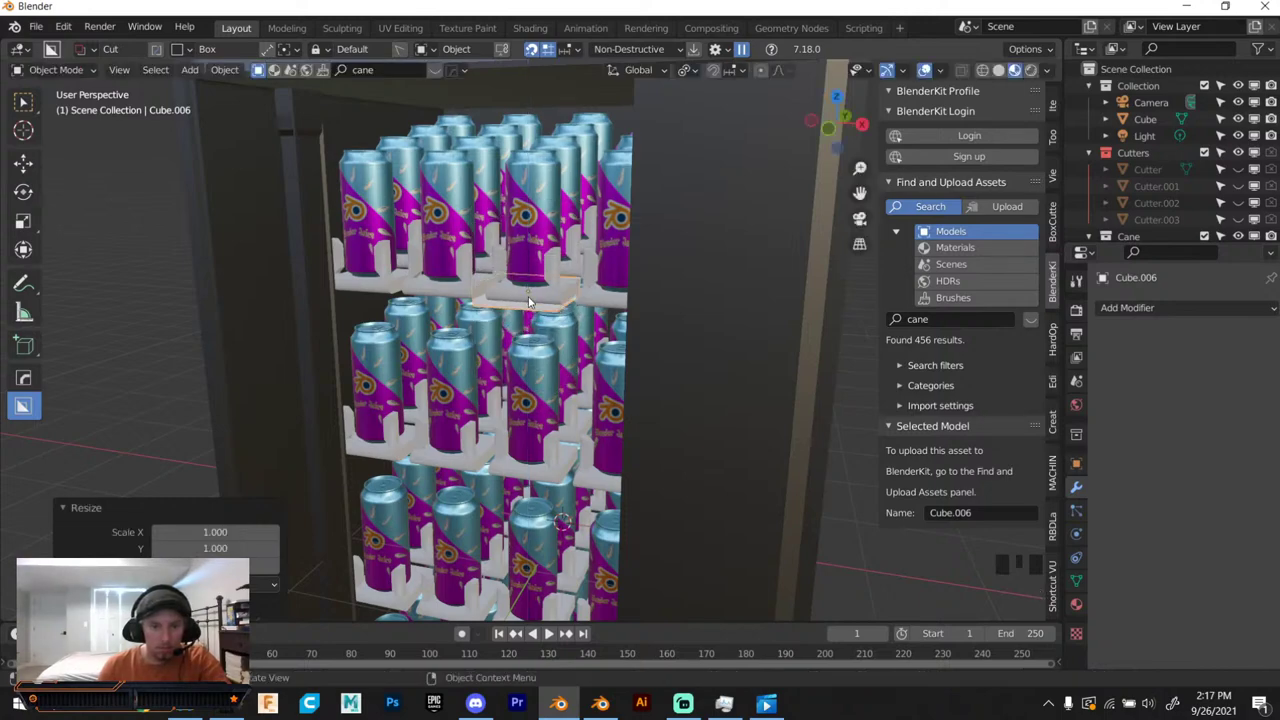
{"action": "left_click_drag", "start_coordinate": [546, 279], "coordinate": [507, 442]}
{"action": "key", "text": "g"}
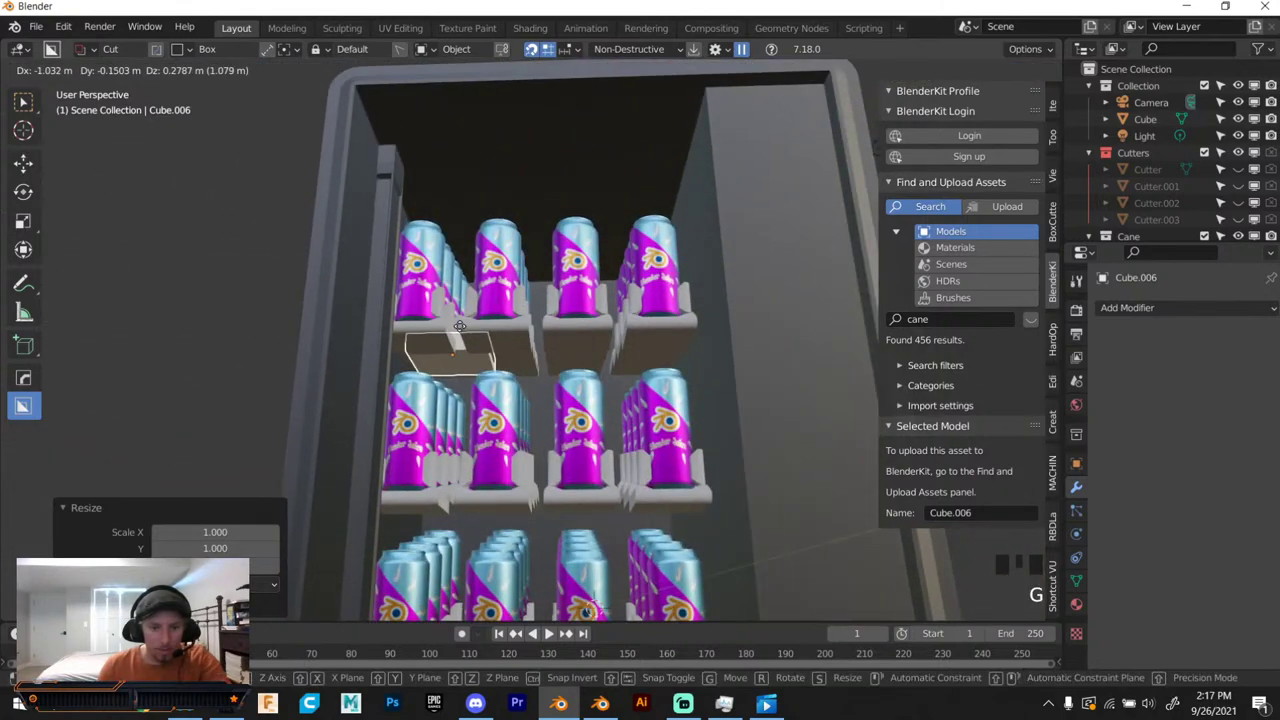
{"action": "left_click_drag", "start_coordinate": [507, 442], "coordinate": [441, 396]}
{"action": "scroll", "scroll_direction": "up", "scroll_amount": 3}
{"action": "left_click_drag", "start_coordinate": [472, 339], "coordinate": [498, 308]}
{"action": "key", "text": "g"}
{"action": "key", "text": "r"}
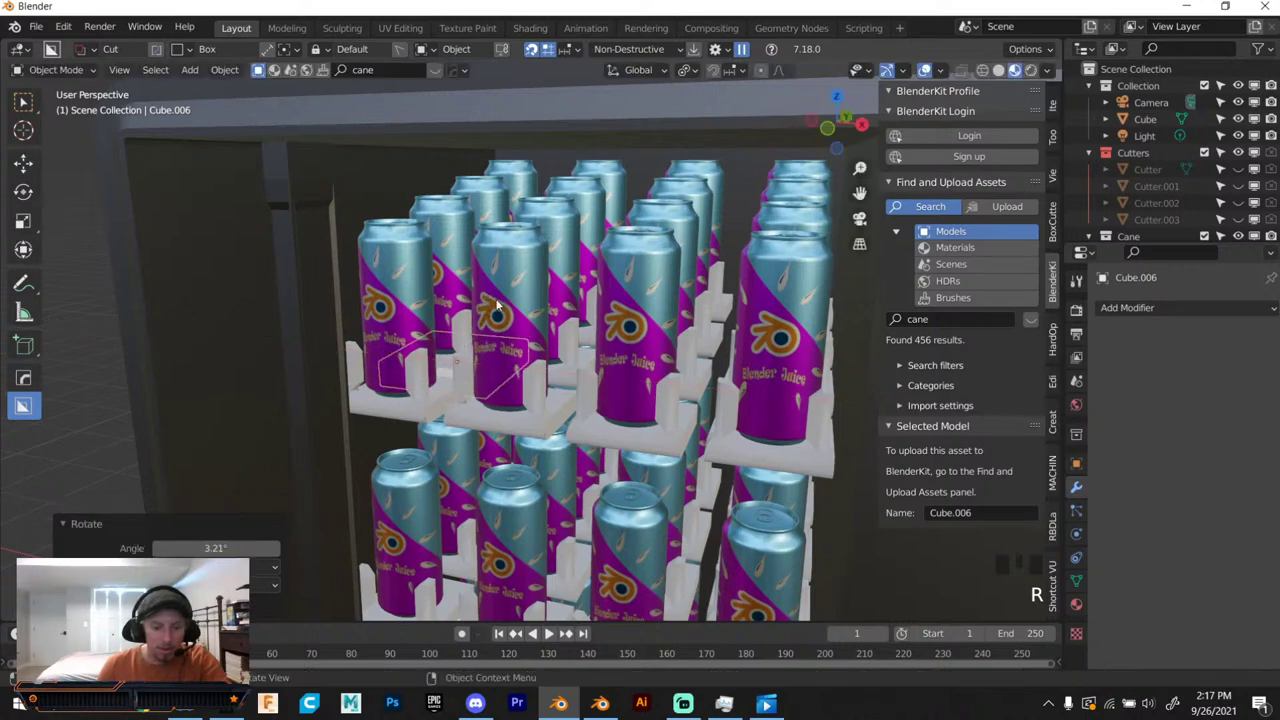
{"action": "left_click_drag", "start_coordinate": [519, 298], "coordinate": [607, 324]}
{"action": "key", "text": "g"}
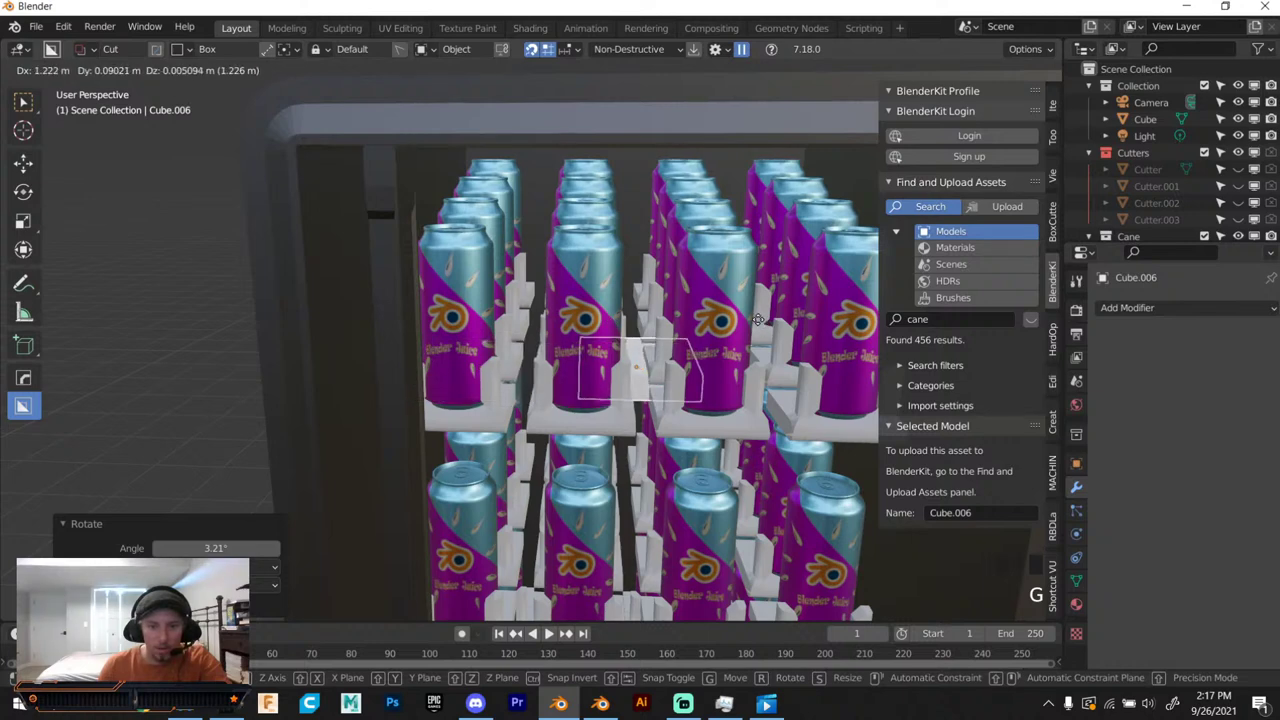
Scale the cube into a wide flat board fitting under the cans.
{"action": "key", "text": "s"}
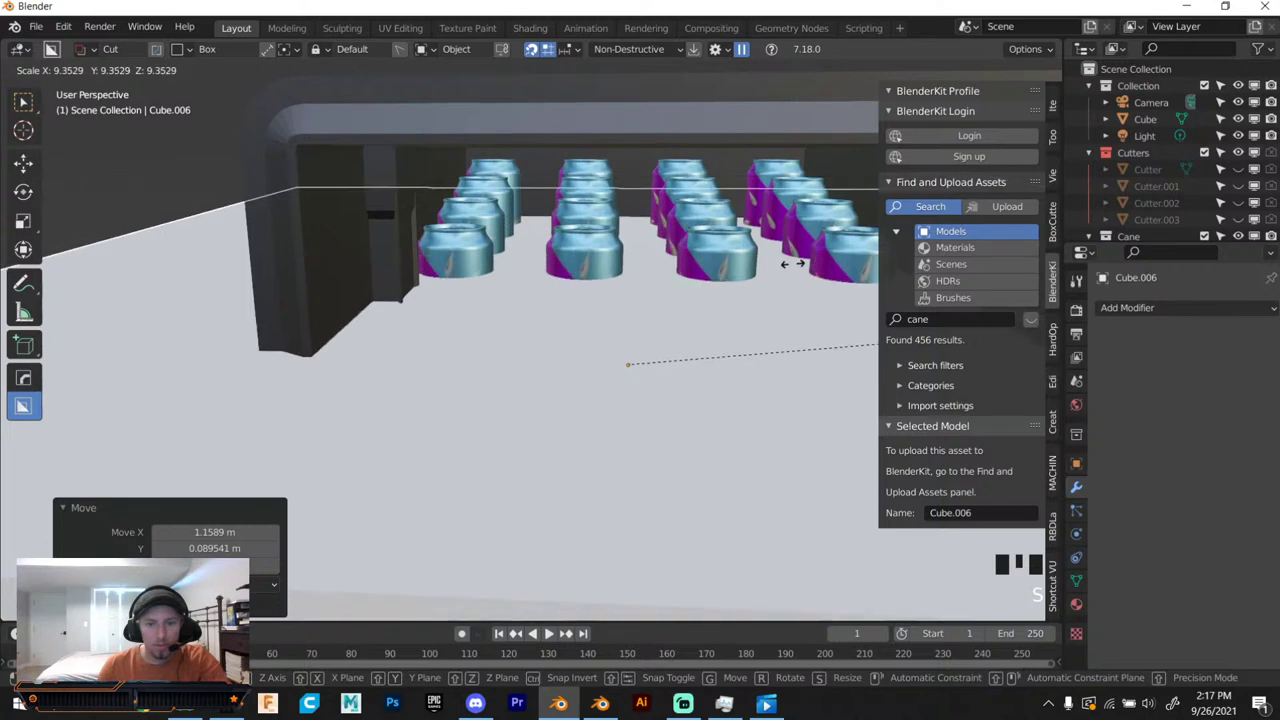
{"action": "scroll", "scroll_direction": "down", "scroll_amount": 3}
{"action": "key", "text": "s"}
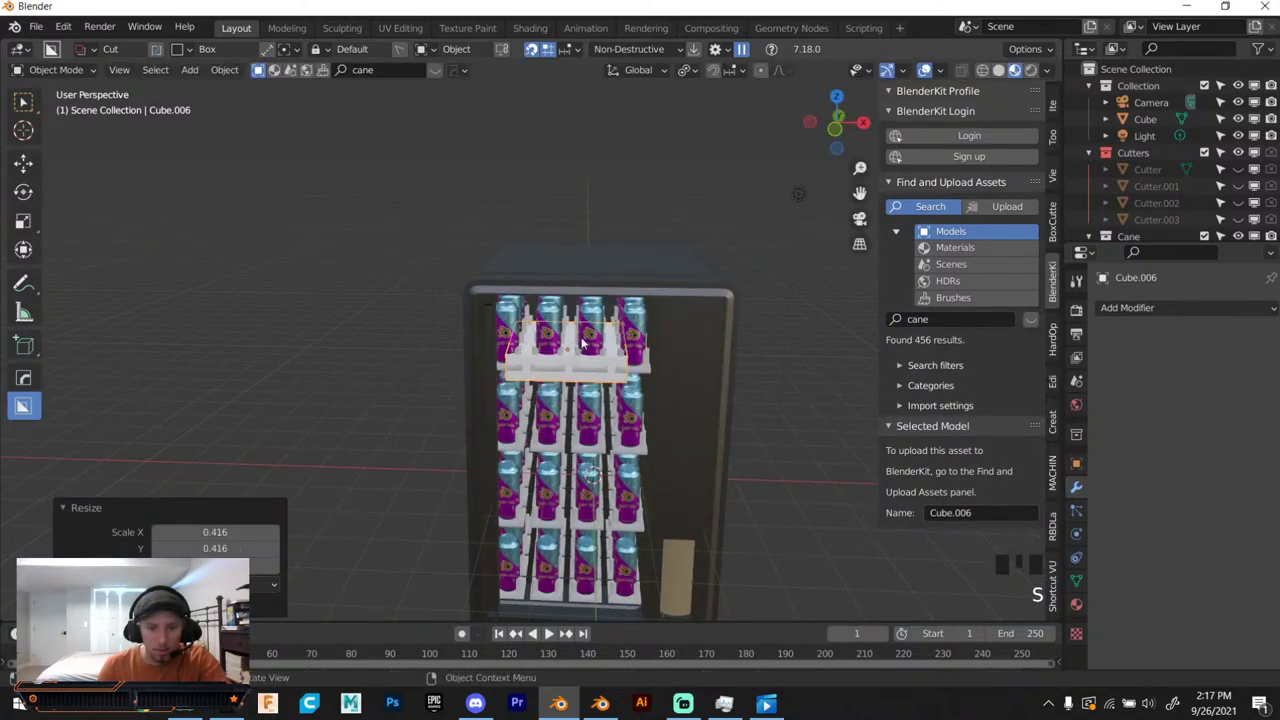
{"action": "scroll", "scroll_direction": "up", "scroll_amount": 3}
{"action": "key", "text": "s"}
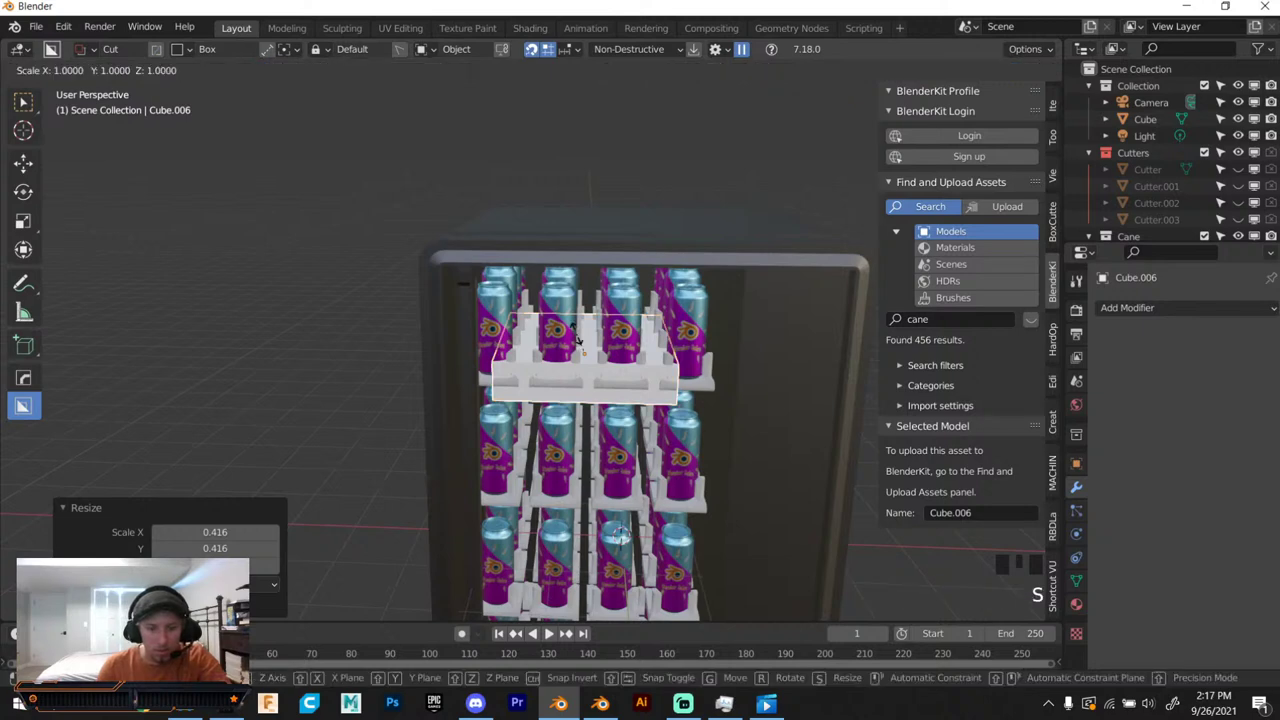
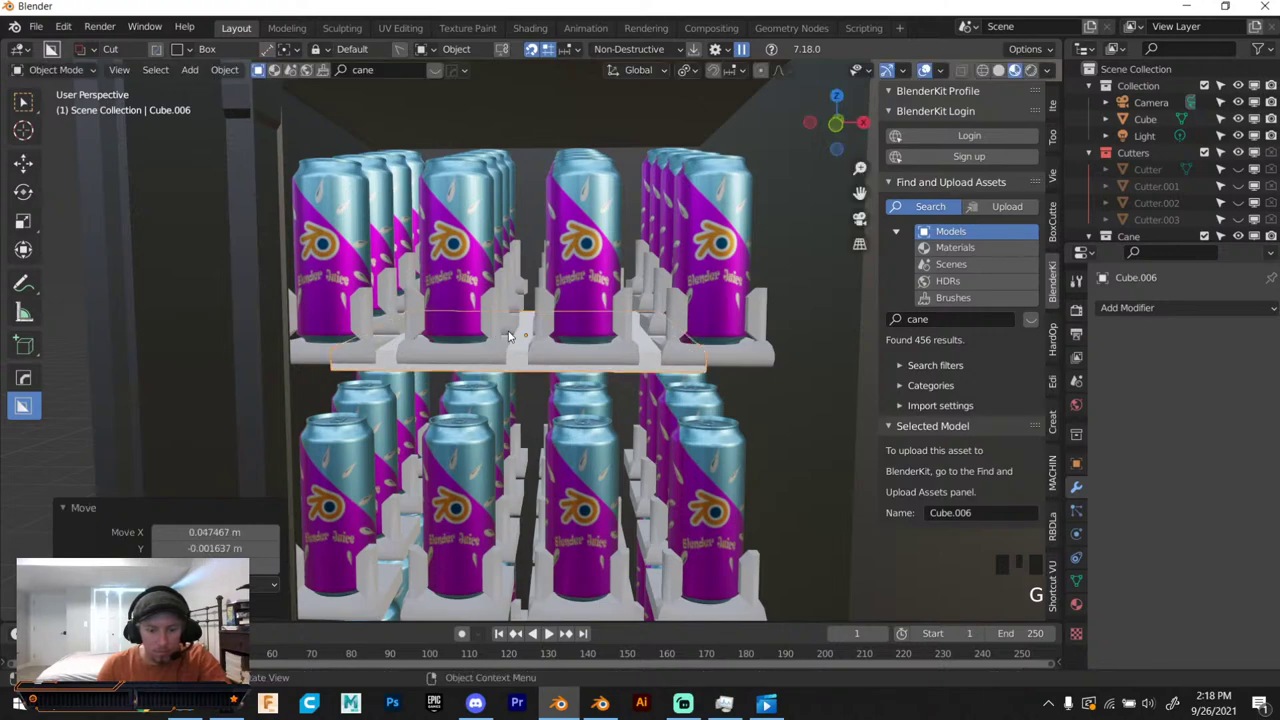
{"action": "key", "text": "s"}
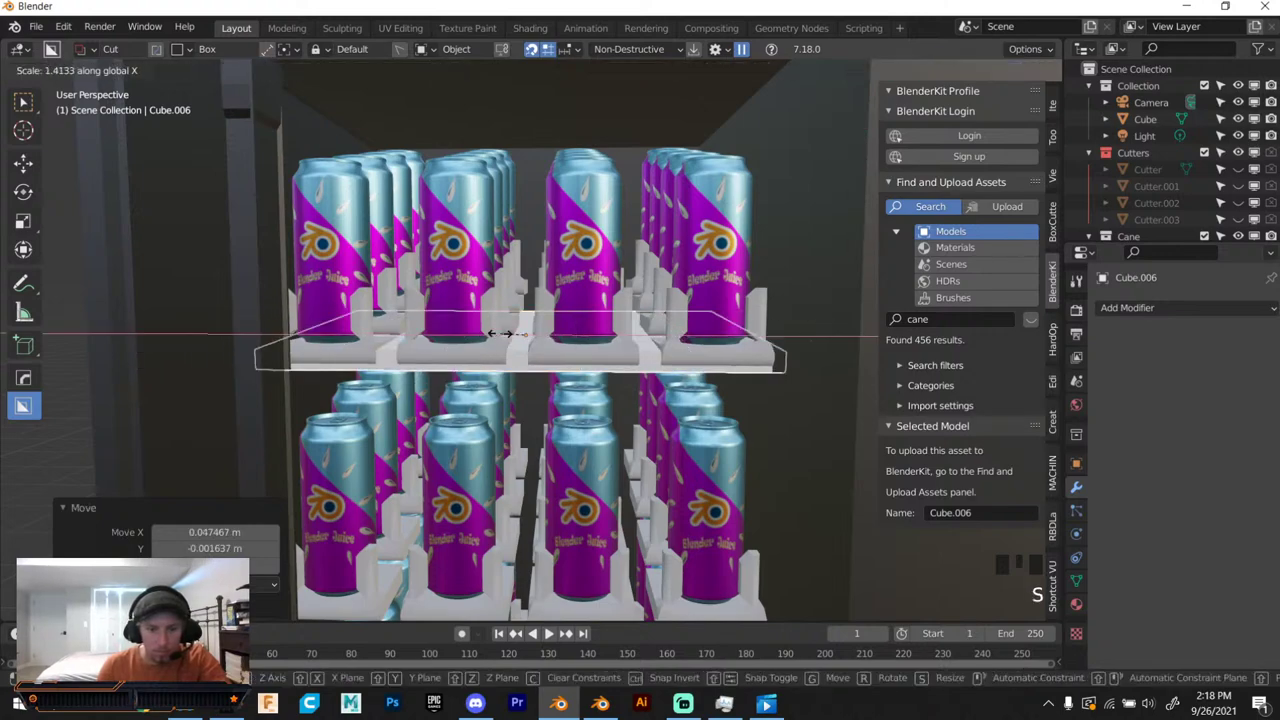
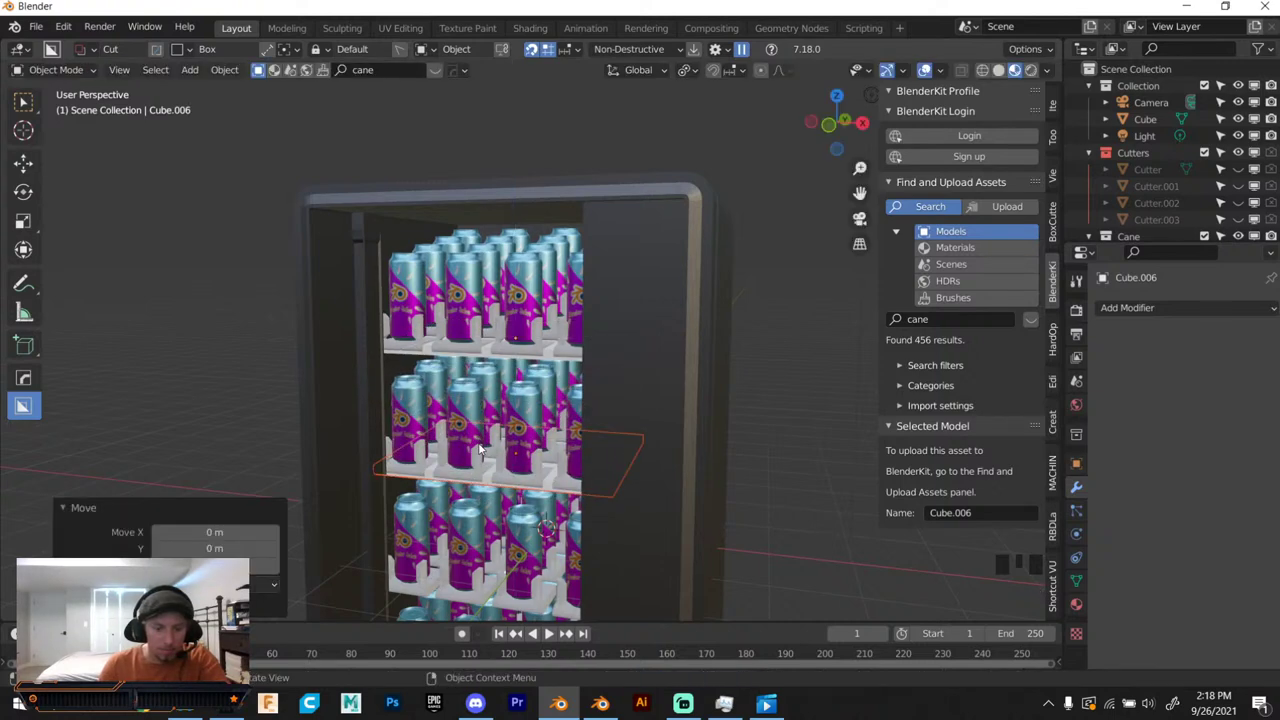
Paste copies of the board and move them vertically beneath the lower rows.
{"action": "key", "text": "ctrl+v"}
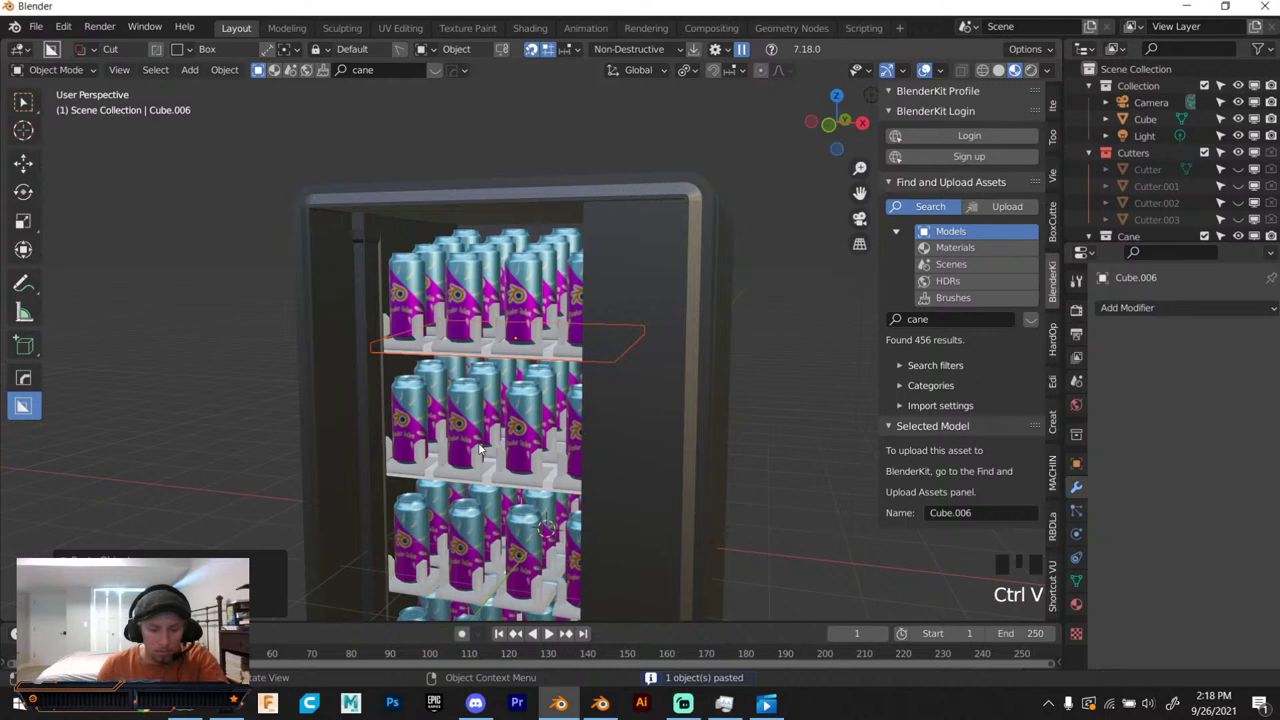
{"action": "key", "text": "g"}
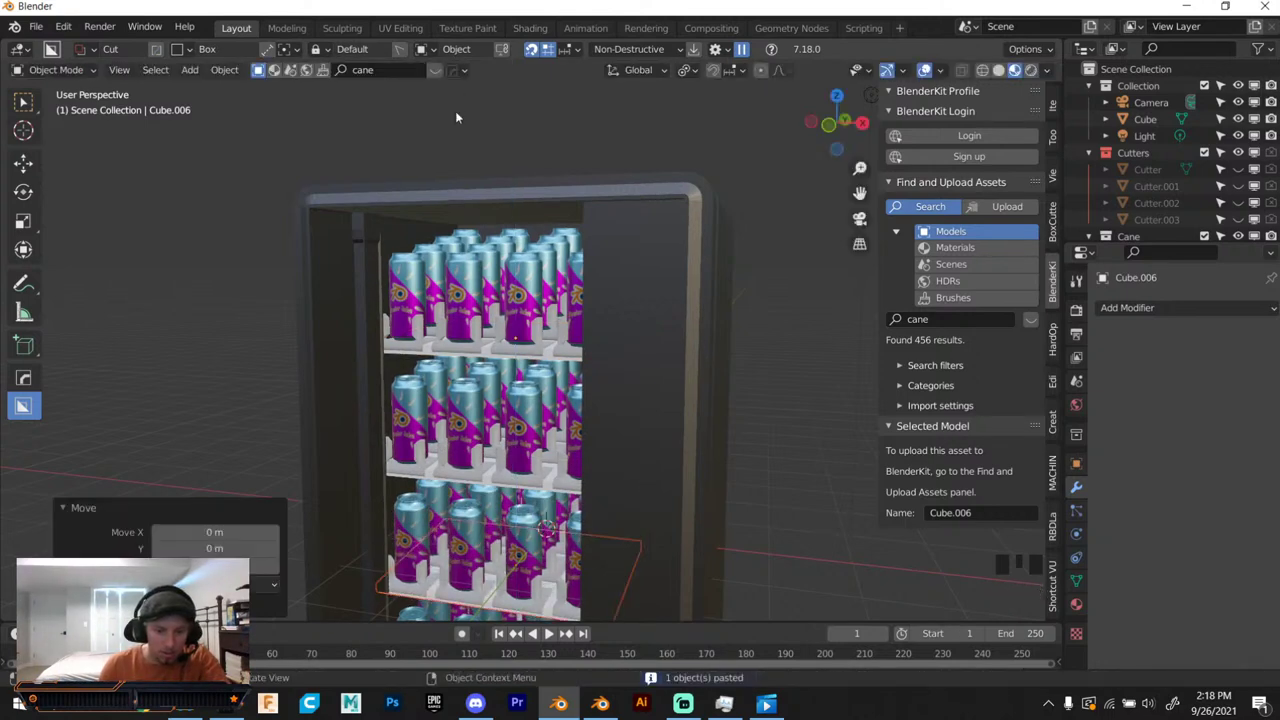
{"action": "key", "text": "ctrl+v"}
{"action": "key", "text": "g"}
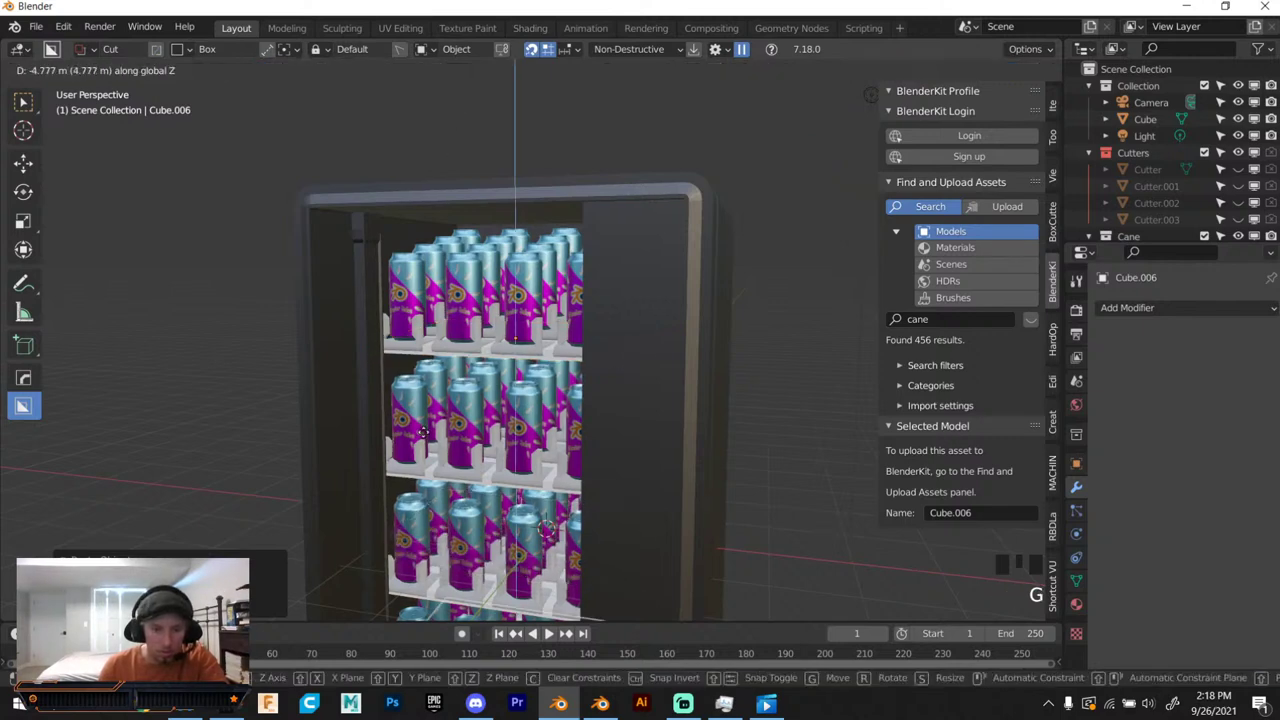
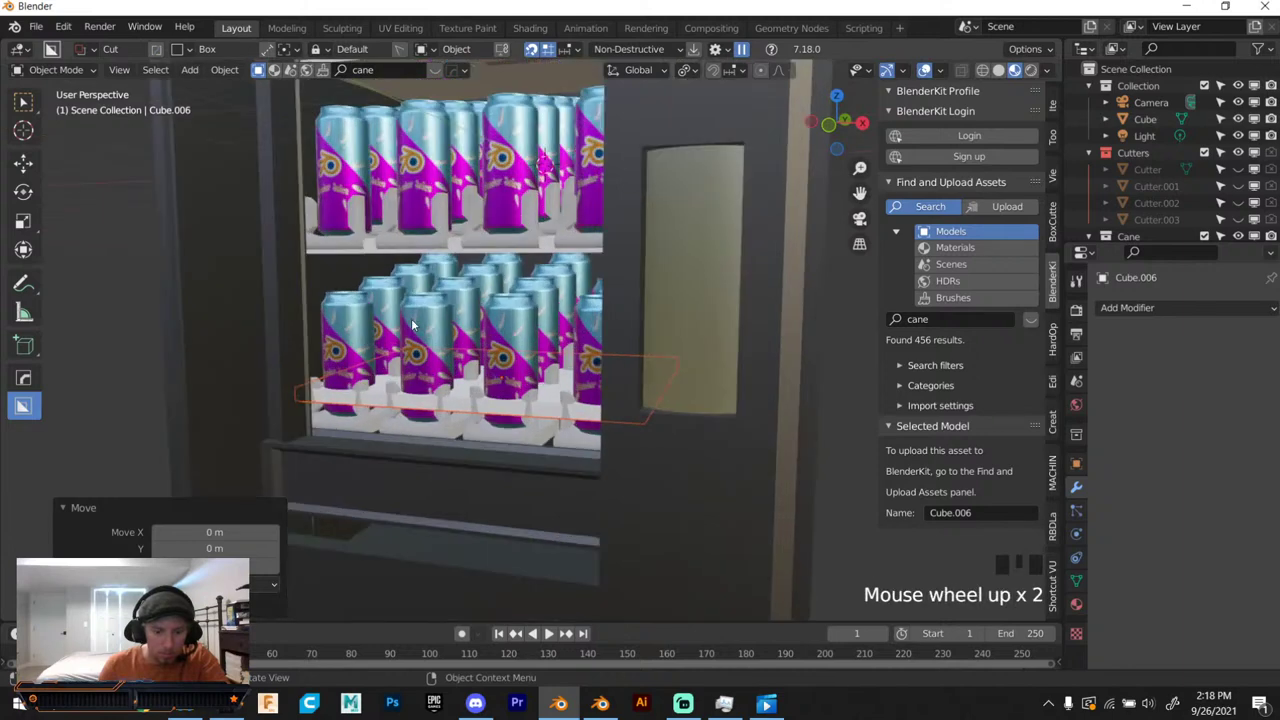
{"action": "key", "text": "g"}
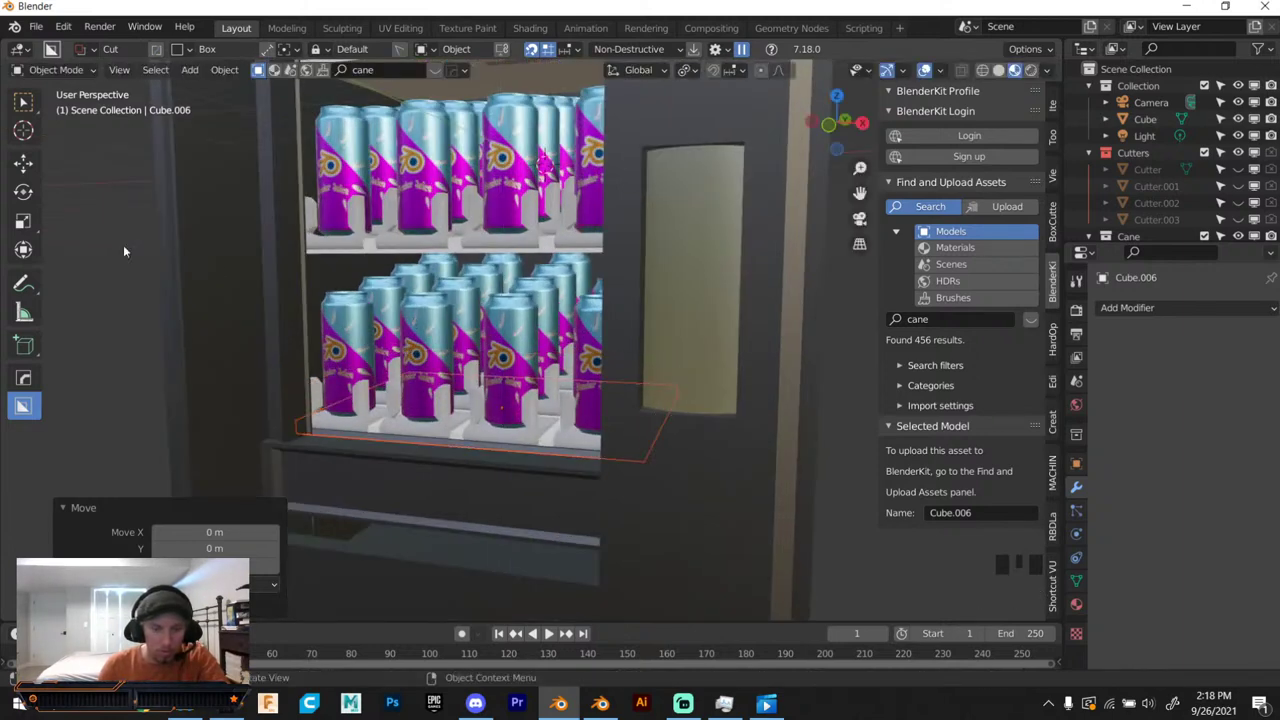
{"action": "left_click", "coordinate": [125, 239]}
{"action": "left_click_drag", "start_coordinate": [153, 241], "coordinate": [392, 294]}
{"action": "scroll", "scroll_direction": "up", "scroll_amount": 3}
{"action": "scroll", "scroll_direction": "down", "scroll_amount": 3}
{"action": "scroll", "scroll_direction": "down", "scroll_amount": 3}
{"action": "left_click_drag", "start_coordinate": [469, 268], "coordinate": [469, 259]}
{"action": "scroll", "scroll_direction": "down", "scroll_amount": 3}
{"action": "left_click_drag", "start_coordinate": [469, 270], "coordinate": [460, 365]}
{"action": "scroll", "scroll_direction": "up", "scroll_amount": 3}
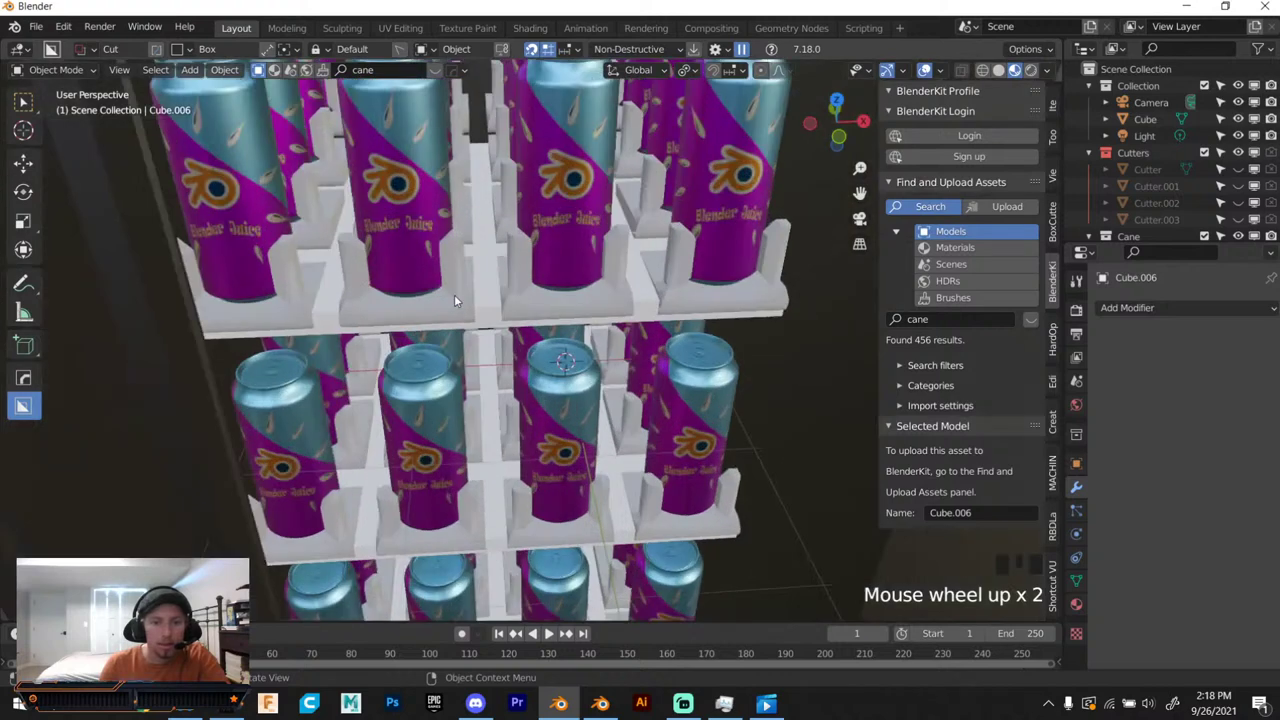
Nudge the can shelf array along Y to line up with the boards.
{"action": "left_click", "coordinate": [453, 289]}
{"action": "key", "text": "g"}
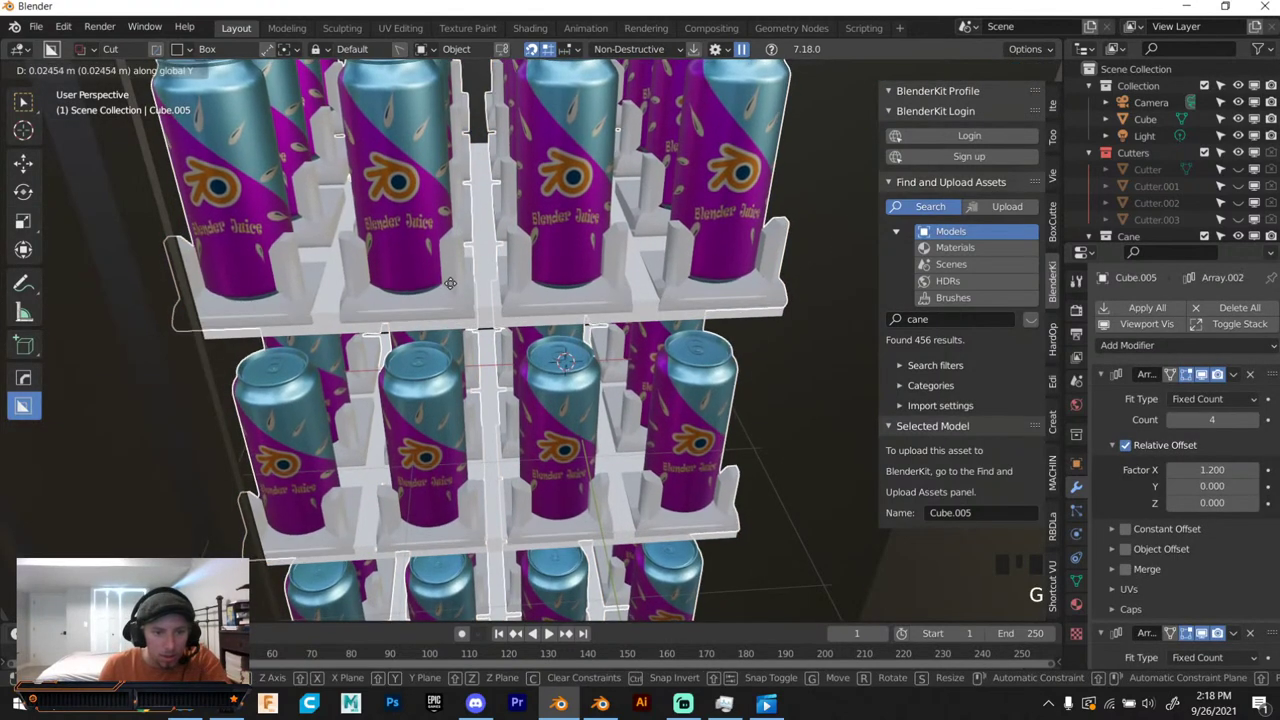
{"action": "key", "text": "g"}
{"action": "scroll", "scroll_direction": "down", "scroll_amount": 3}
{"action": "scroll", "scroll_direction": "up", "scroll_amount": 3}
{"action": "scroll", "scroll_direction": "down", "scroll_amount": 3}
{"action": "left_click_drag", "start_coordinate": [479, 323], "coordinate": [476, 198]}
Select the shelf boards and cut through them with a BoxCutter boolean.
{"action": "left_click", "coordinate": [476, 198]}
{"action": "left_click_drag", "start_coordinate": [486, 200], "coordinate": [475, 374]}
{"action": "left_click", "coordinate": [475, 374]}
{"action": "left_click", "coordinate": [468, 525]}
{"action": "left_click_drag", "start_coordinate": [490, 610], "coordinate": [484, 529]}
{"action": "scroll", "scroll_direction": "down", "scroll_amount": 3}
{"action": "scroll", "scroll_direction": "up", "scroll_amount": 3}
{"action": "left_click_drag", "start_coordinate": [490, 480], "coordinate": [461, 296]}
{"action": "left_click", "coordinate": [461, 296]}
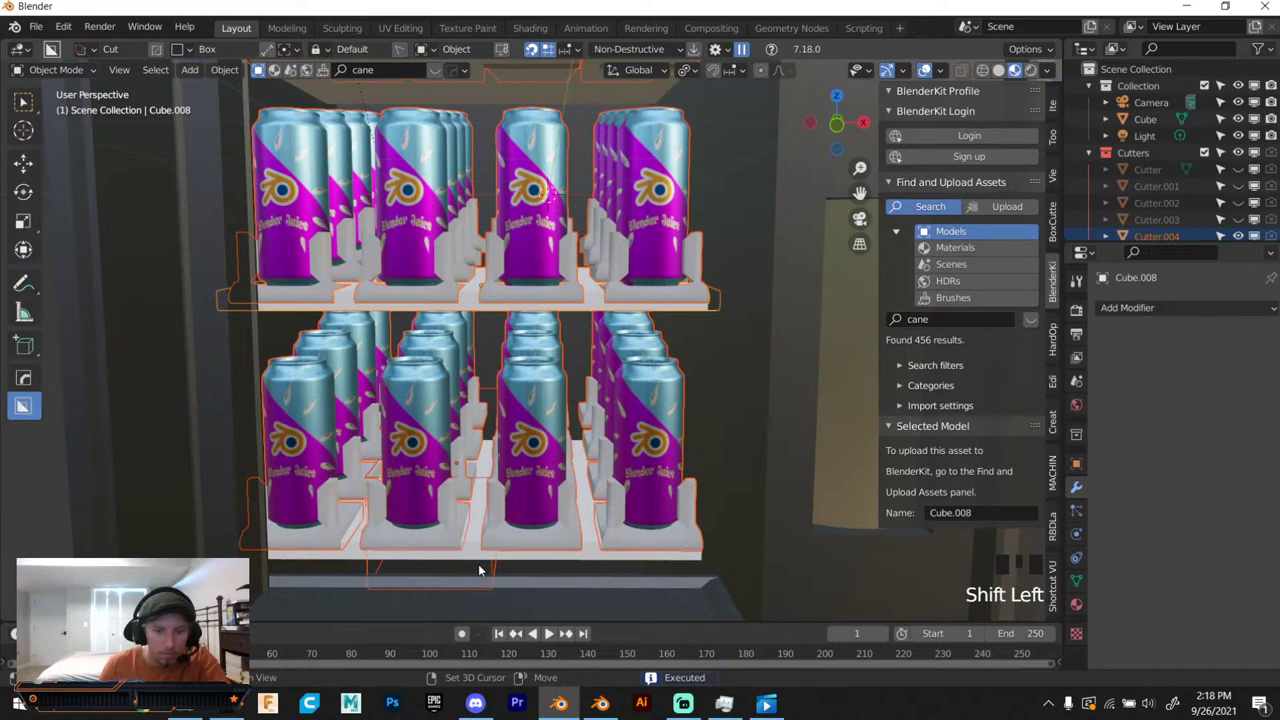
{"action": "left_click", "coordinate": [481, 562]}
Inspect a cut board's boolean modifier and give it a white material.
{"action": "left_click_drag", "start_coordinate": [526, 466], "coordinate": [628, 303]}
{"action": "scroll", "scroll_direction": "down", "scroll_amount": 3}
{"action": "scroll", "scroll_direction": "up", "scroll_amount": 3}
{"action": "left_click", "coordinate": [557, 171]}
{"action": "left_click", "coordinate": [542, 182]}
{"action": "left_click", "coordinate": [483, 302]}
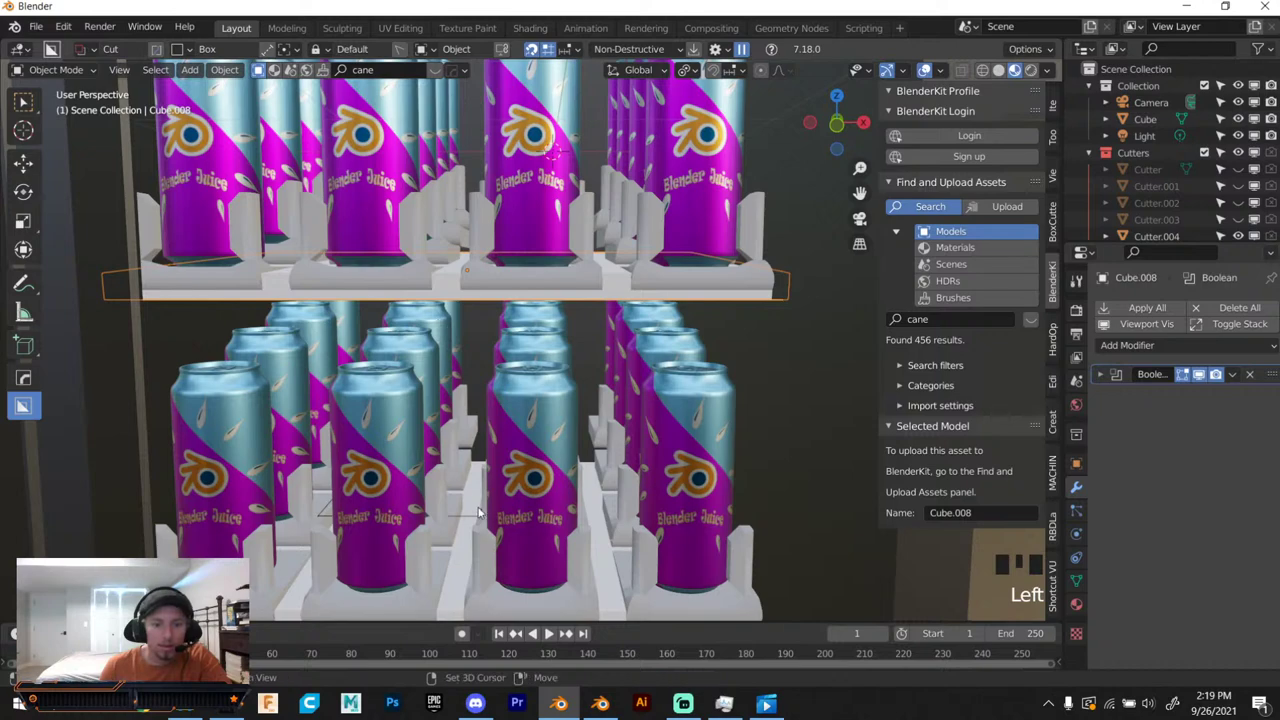
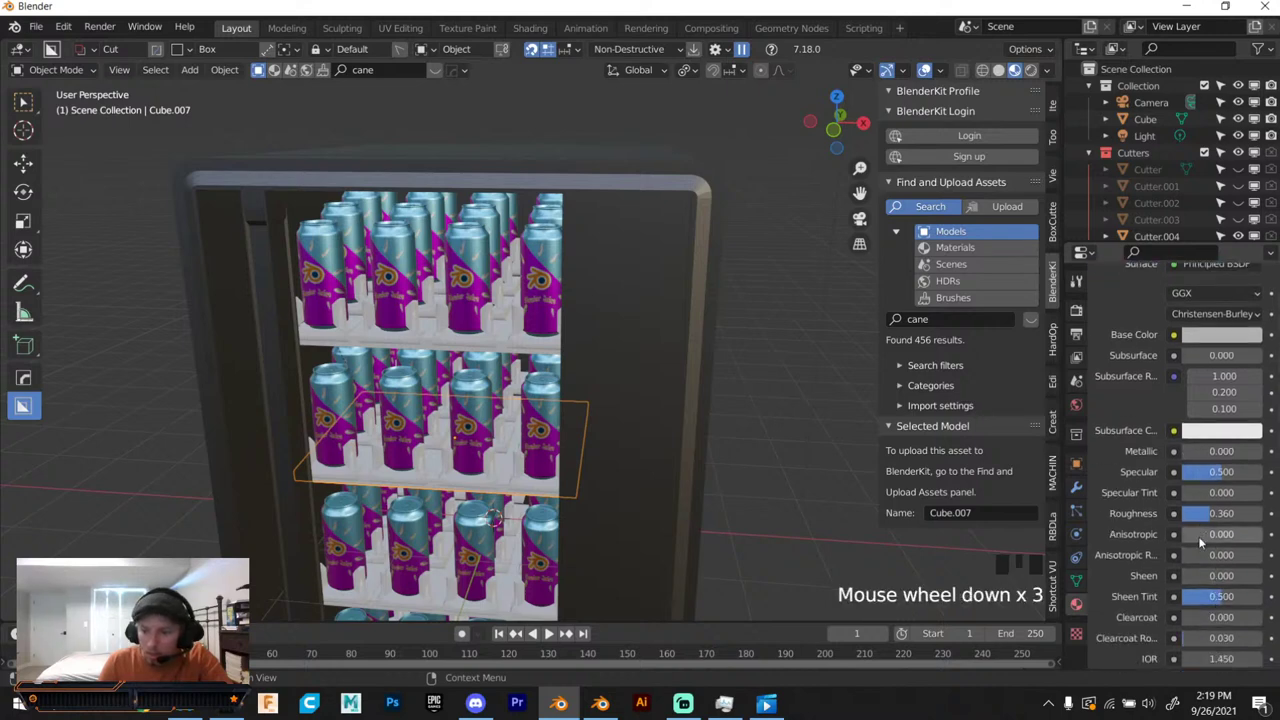
Adjust the shelf material's Principled BSDF settings in the shader panel.
{"action": "scroll", "scroll_direction": "down", "scroll_amount": 3}
{"action": "left_click_drag", "start_coordinate": [1198, 578], "coordinate": [1260, 596]}
{"action": "left_click_drag", "start_coordinate": [1234, 571], "coordinate": [1243, 489]}
{"action": "scroll", "scroll_direction": "up", "scroll_amount": 3}
{"action": "left_click", "coordinate": [1216, 446]}
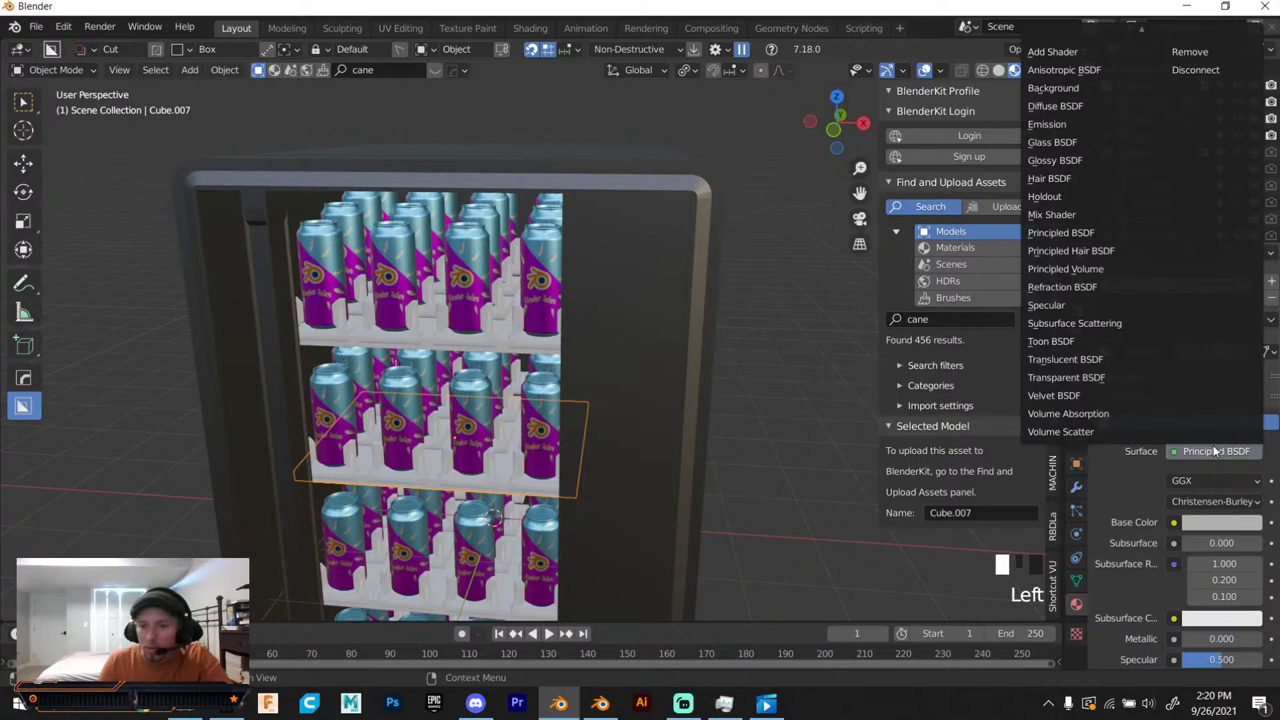
{"action": "scroll", "scroll_direction": "down", "scroll_amount": 3}
Select the outer cabinet object Cube.001 in the Outliner for renaming.
{"action": "left_click_drag", "start_coordinate": [637, 406], "coordinate": [545, 422]}
{"action": "scroll", "scroll_direction": "up", "scroll_amount": 3}
{"action": "middle_click", "coordinate": [538, 400]}
{"action": "left_click_drag", "start_coordinate": [587, 341], "coordinate": [647, 277]}
{"action": "scroll", "scroll_direction": "down", "scroll_amount": 3}
{"action": "middle_click", "coordinate": [617, 304]}
{"action": "scroll", "scroll_direction": "up", "scroll_amount": 3}
{"action": "scroll", "scroll_direction": "down", "scroll_amount": 3}
{"action": "scroll", "scroll_direction": "down", "scroll_amount": 3}
{"action": "left_click", "coordinate": [1237, 128]}
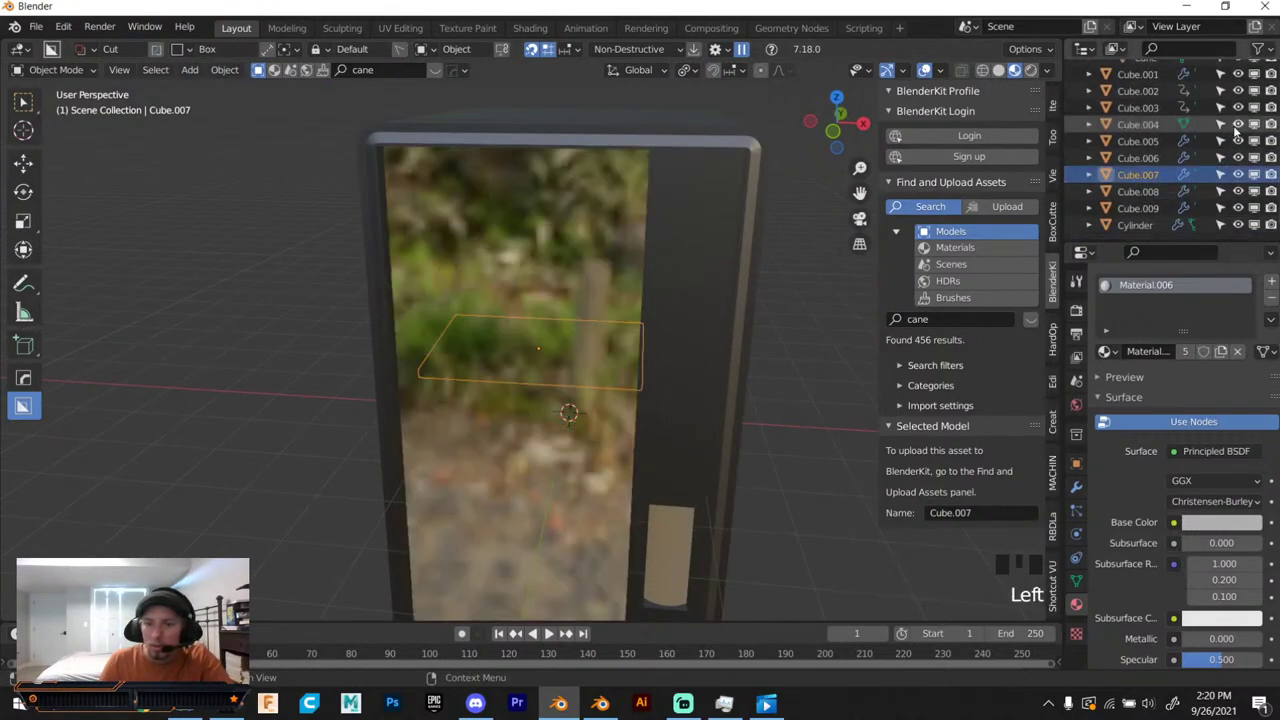
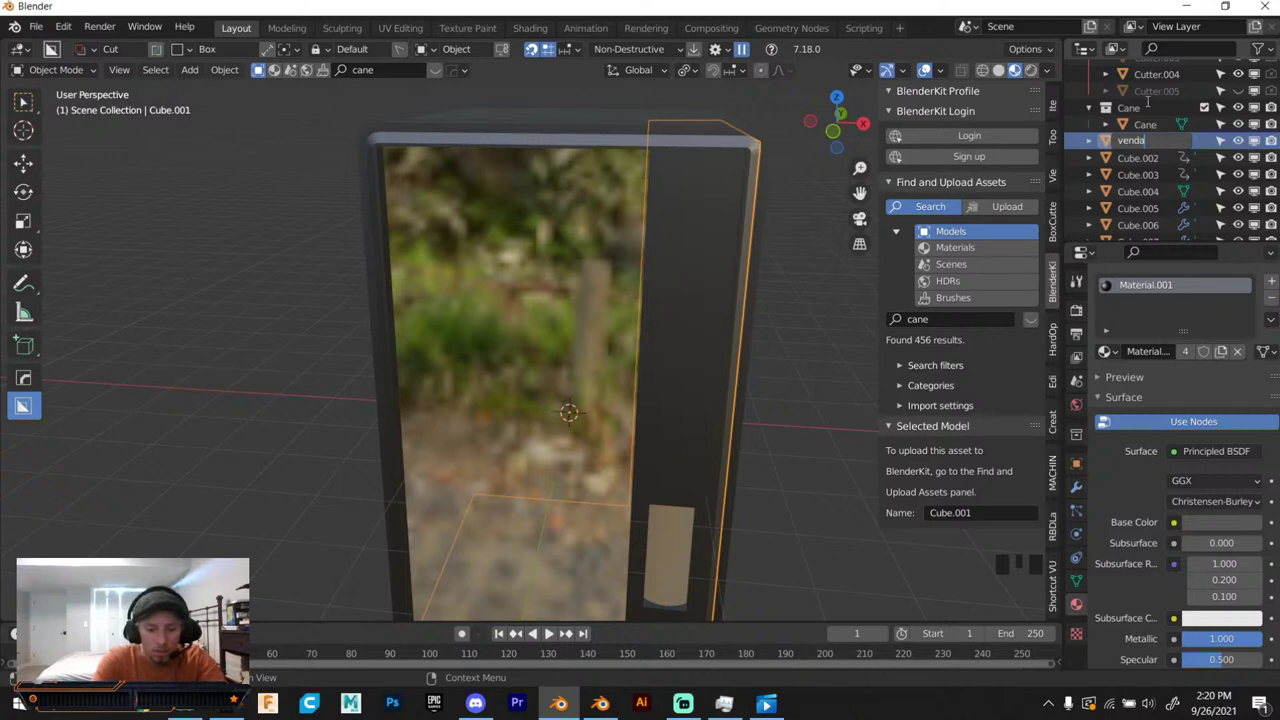
Confirm the cabinet name 'vendannel' and select shelf boards Cube.006 to Cube.009 in the Outliner.
{"action": "key", "text": "n"}
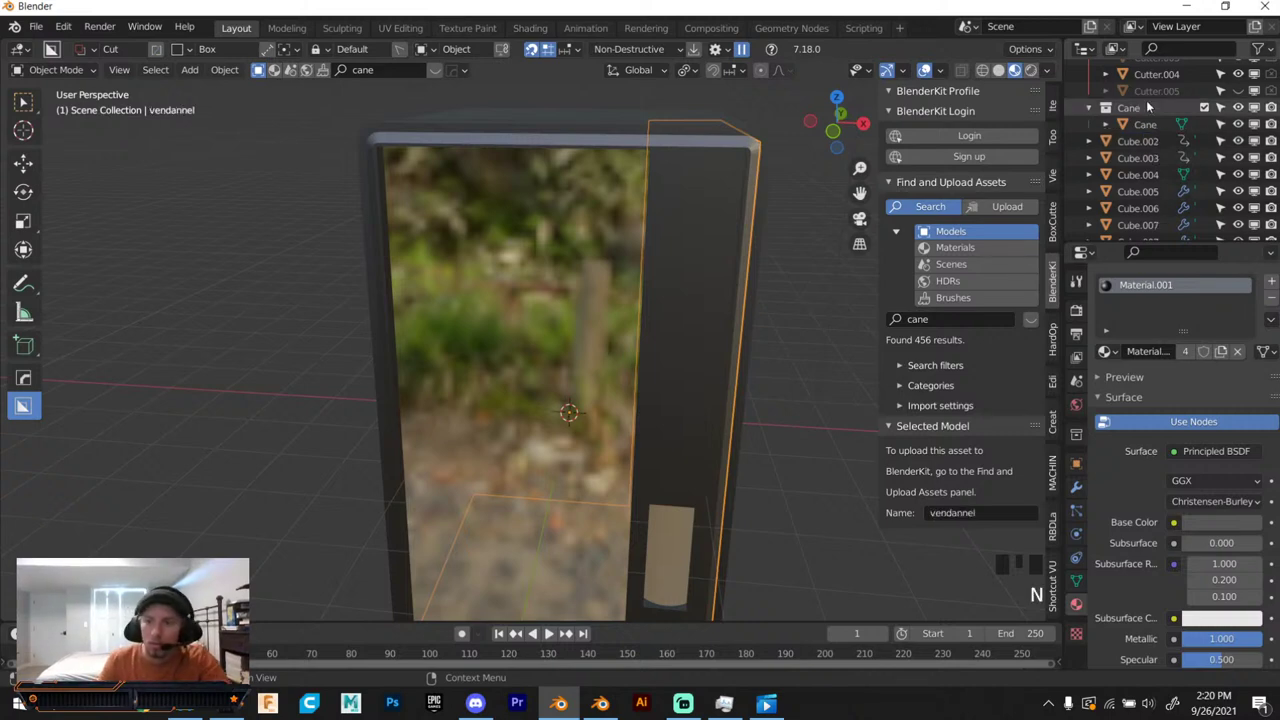
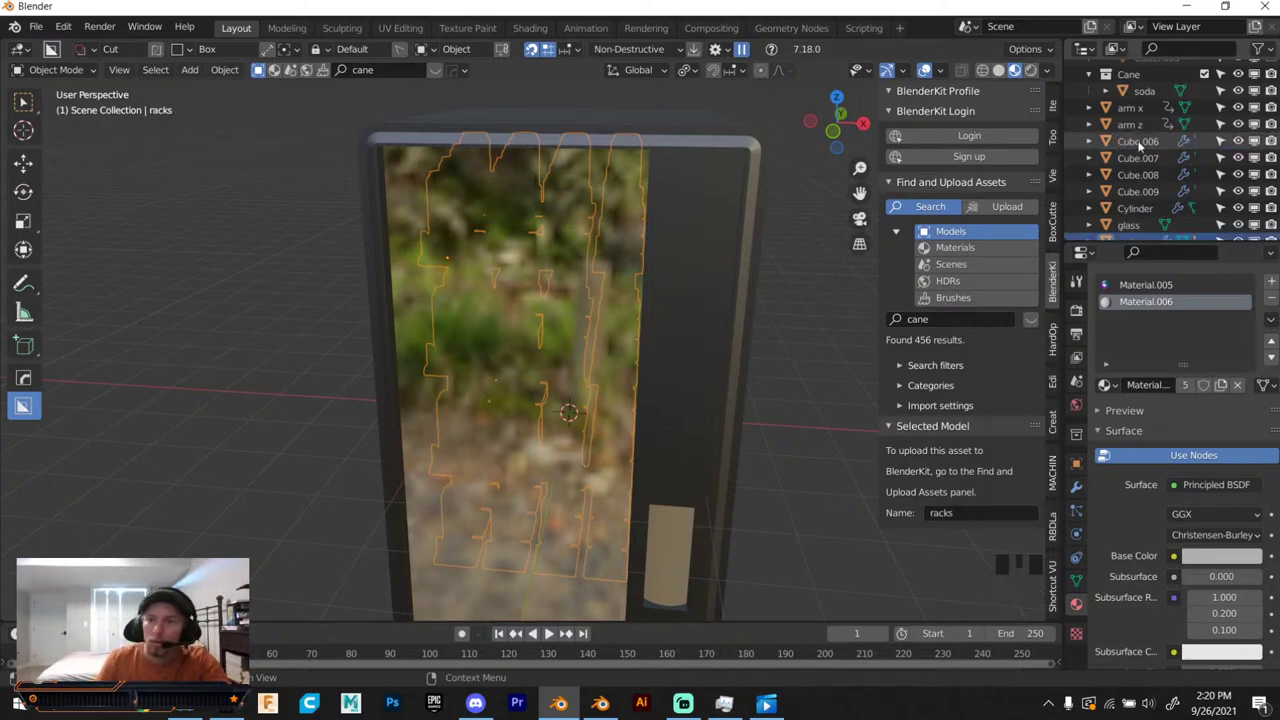
{"action": "left_click", "coordinate": [1141, 142]}
{"action": "left_click", "coordinate": [1141, 142]}
{"action": "left_click_drag", "start_coordinate": [1141, 142], "coordinate": [1150, 158]}
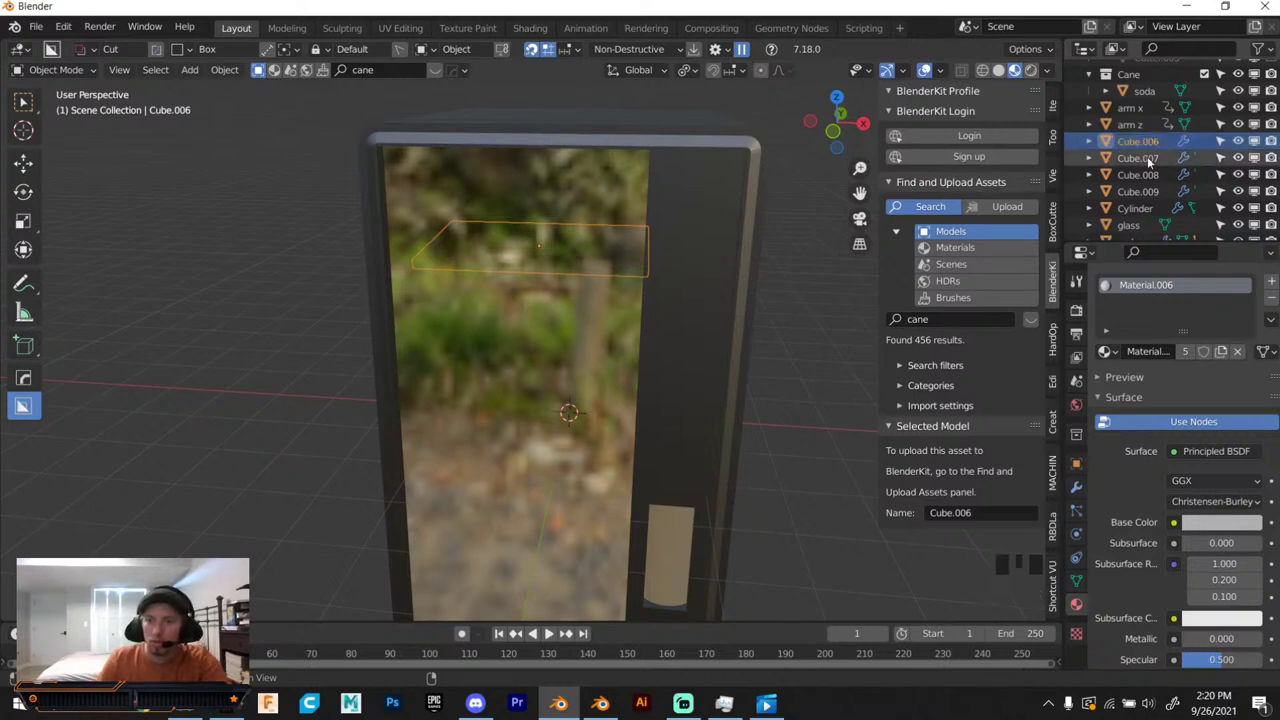
Add the last shelf board to the selection and join the four boards with Ctrl+J.
{"action": "left_click", "coordinate": [1146, 194]}
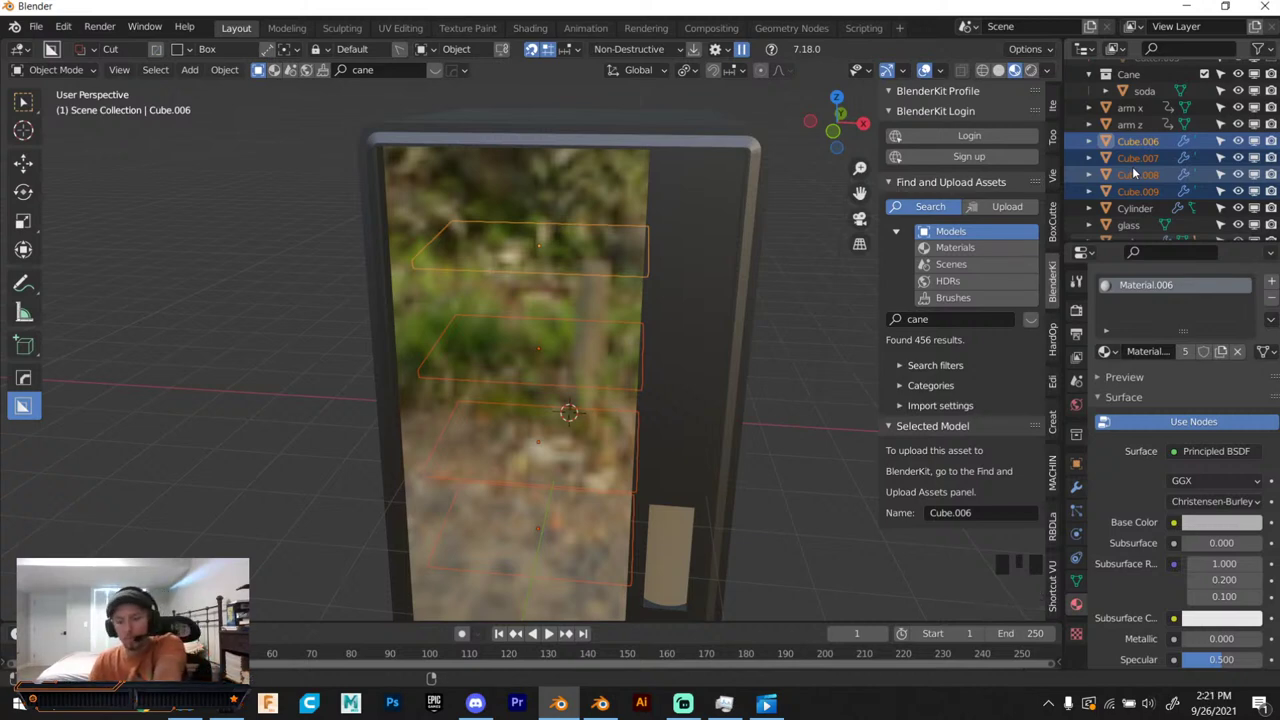
{"action": "key", "text": "ctrl+j"}
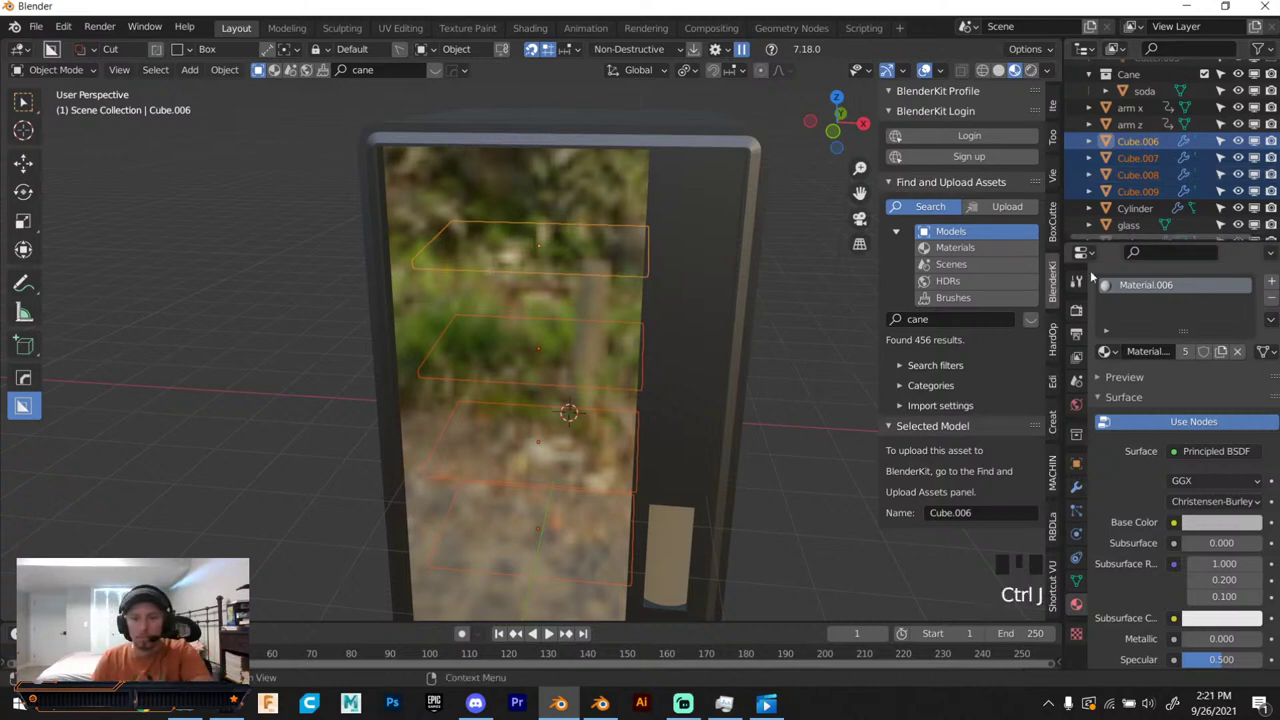
{"action": "key", "text": "ctrl+j"}
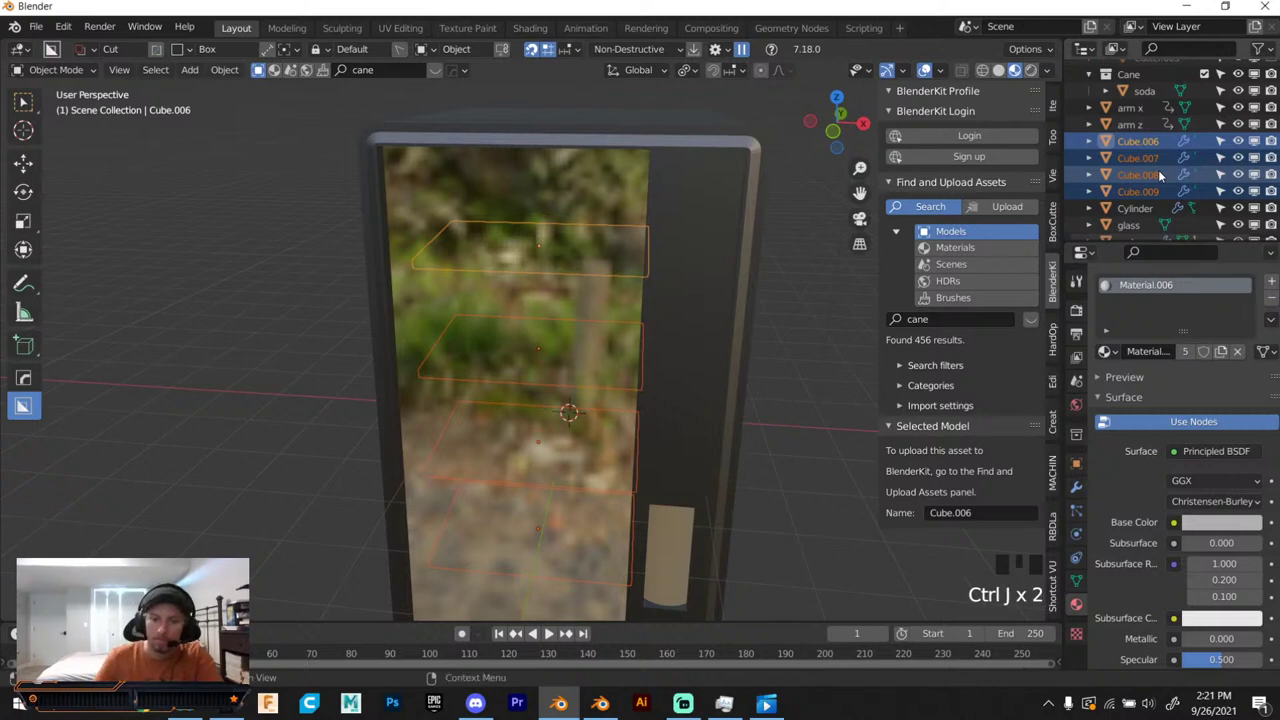
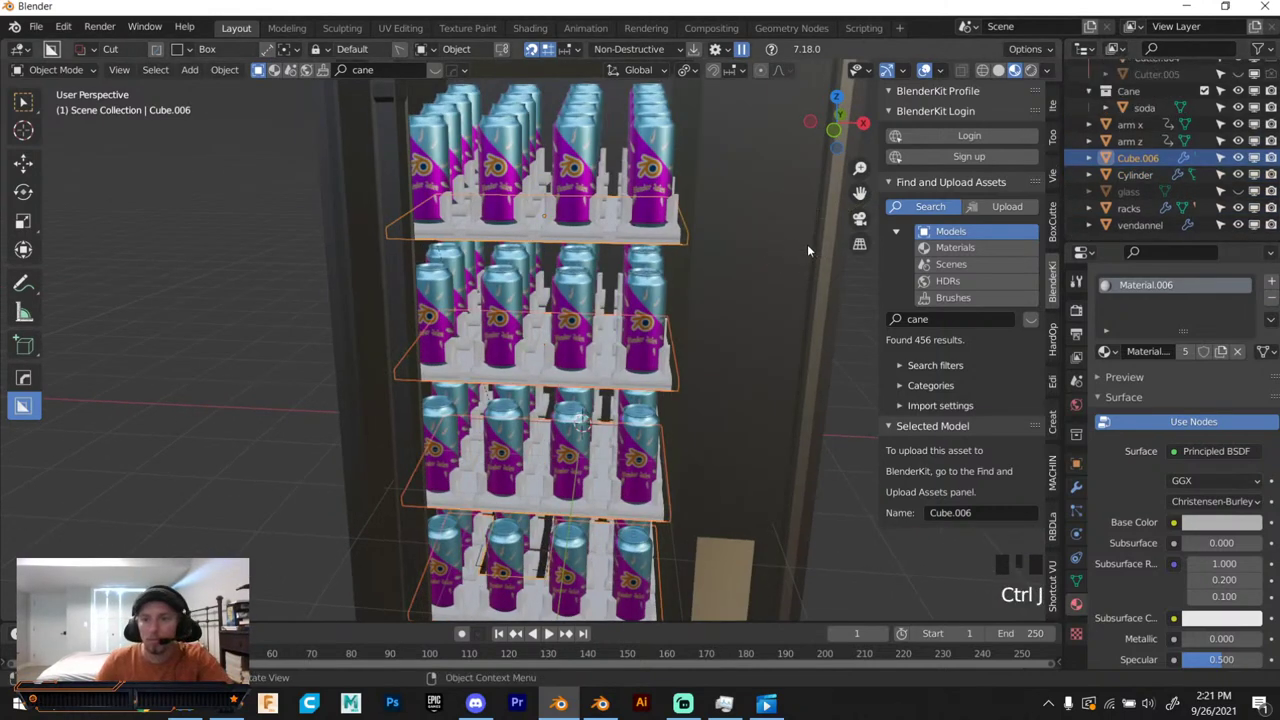
Move in on the can shelves and select the racks object for editing.
{"action": "scroll", "scroll_direction": "down", "scroll_amount": 3}
{"action": "left_click_drag", "start_coordinate": [789, 245], "coordinate": [784, 244]}
{"action": "scroll", "scroll_direction": "up", "scroll_amount": 3}
{"action": "scroll", "scroll_direction": "down", "scroll_amount": 3}
{"action": "left_click_drag", "start_coordinate": [543, 354], "coordinate": [577, 254]}
{"action": "scroll", "scroll_direction": "up", "scroll_amount": 3}
{"action": "left_click_drag", "start_coordinate": [566, 362], "coordinate": [597, 305]}
{"action": "left_click", "coordinate": [597, 305]}
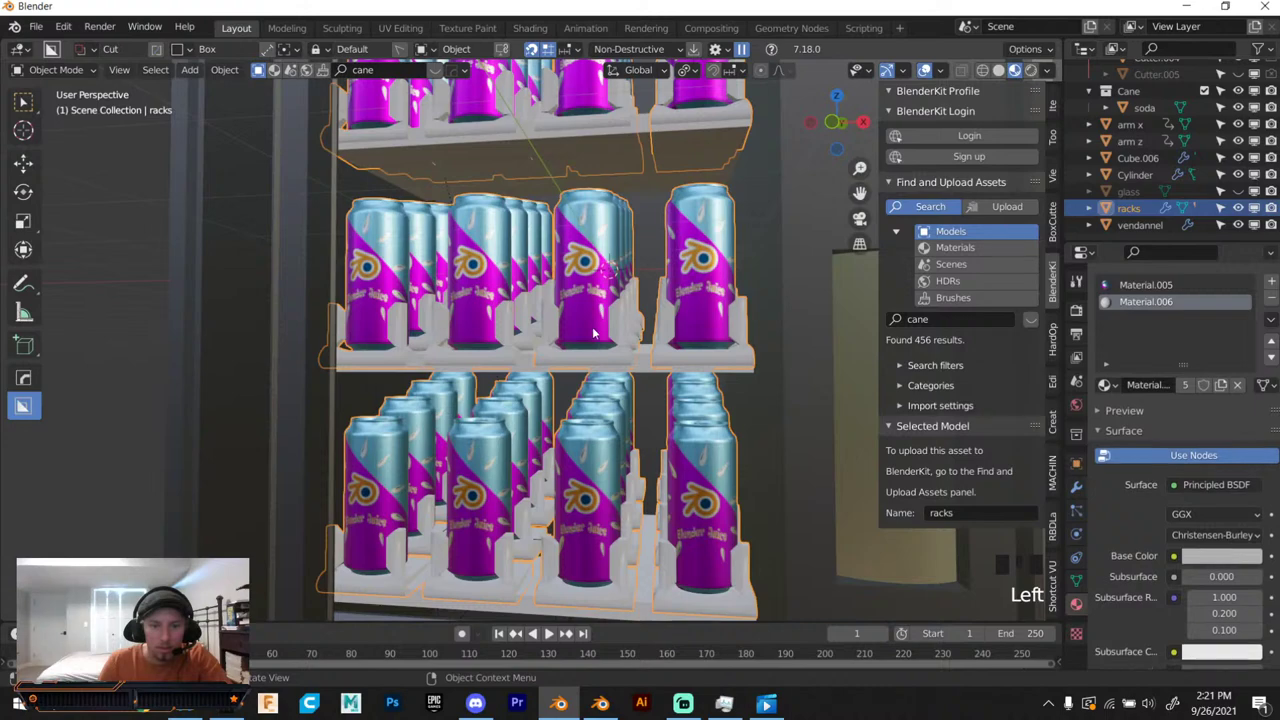
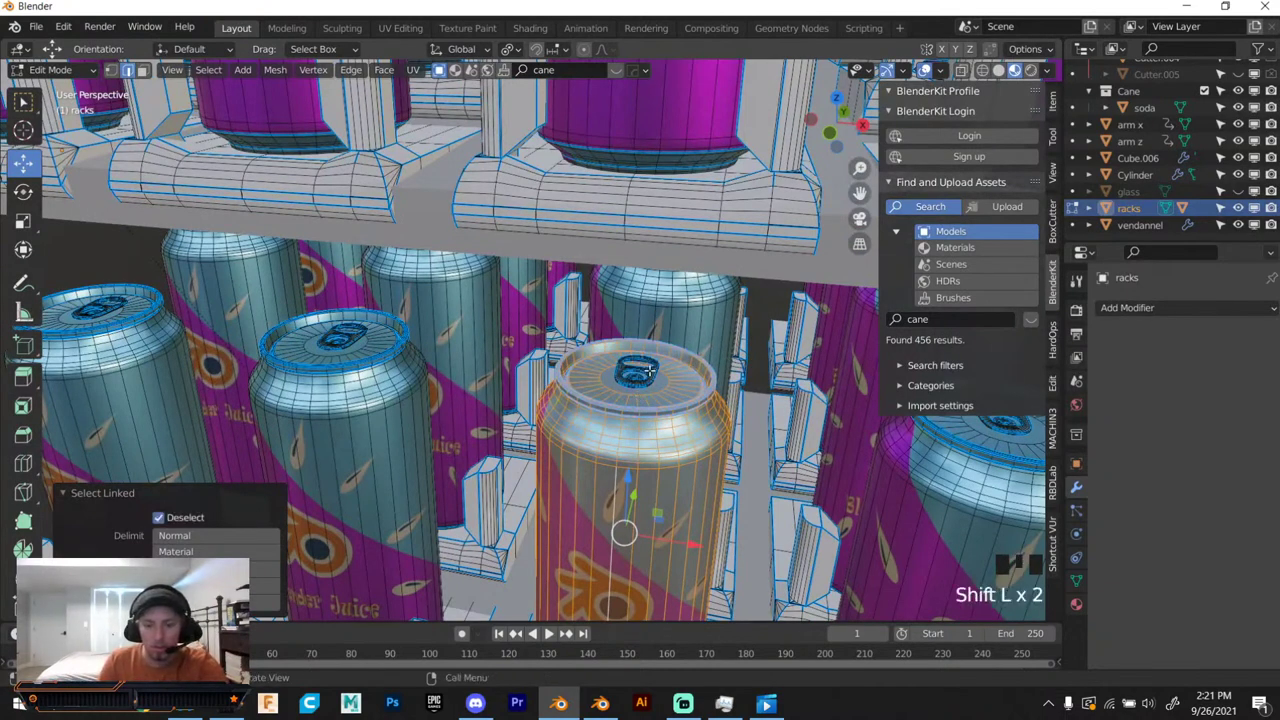
Select a single can's linked geometry with L, separate it as its own object and shift racks.002.
{"action": "key", "text": "l"}
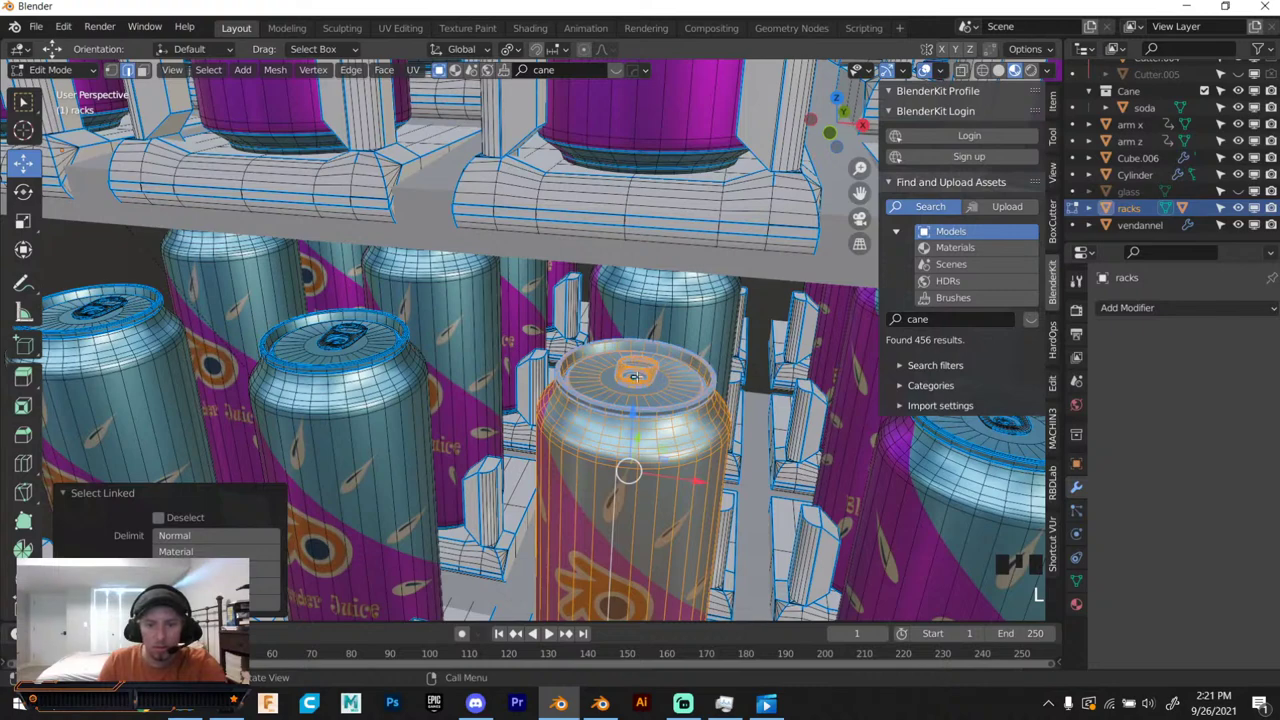
{"action": "key", "text": "l"}
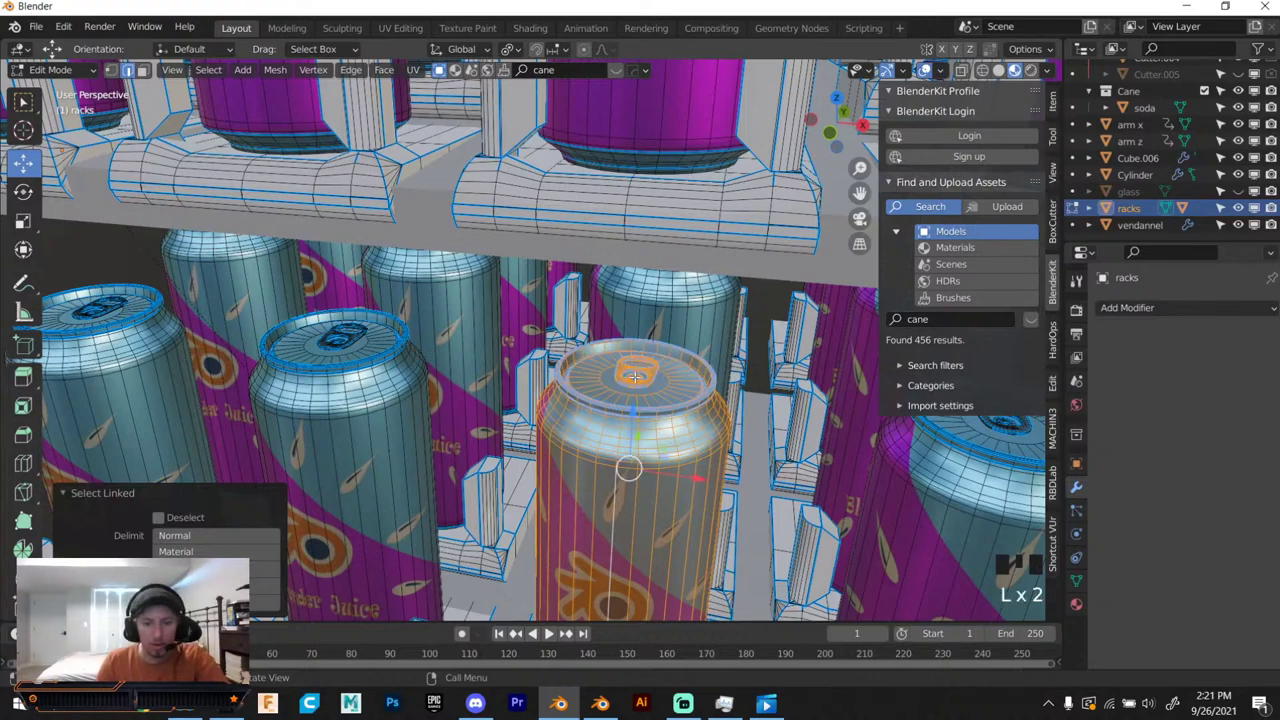
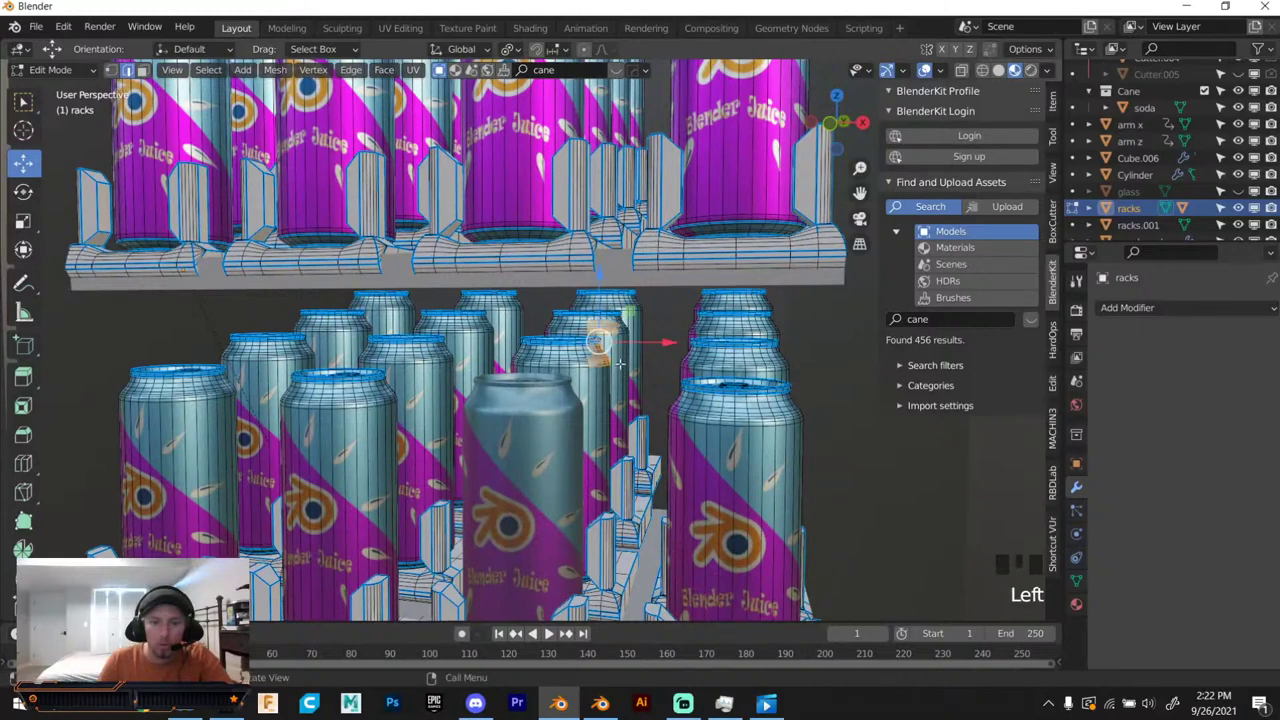
{"action": "key", "text": "l"}
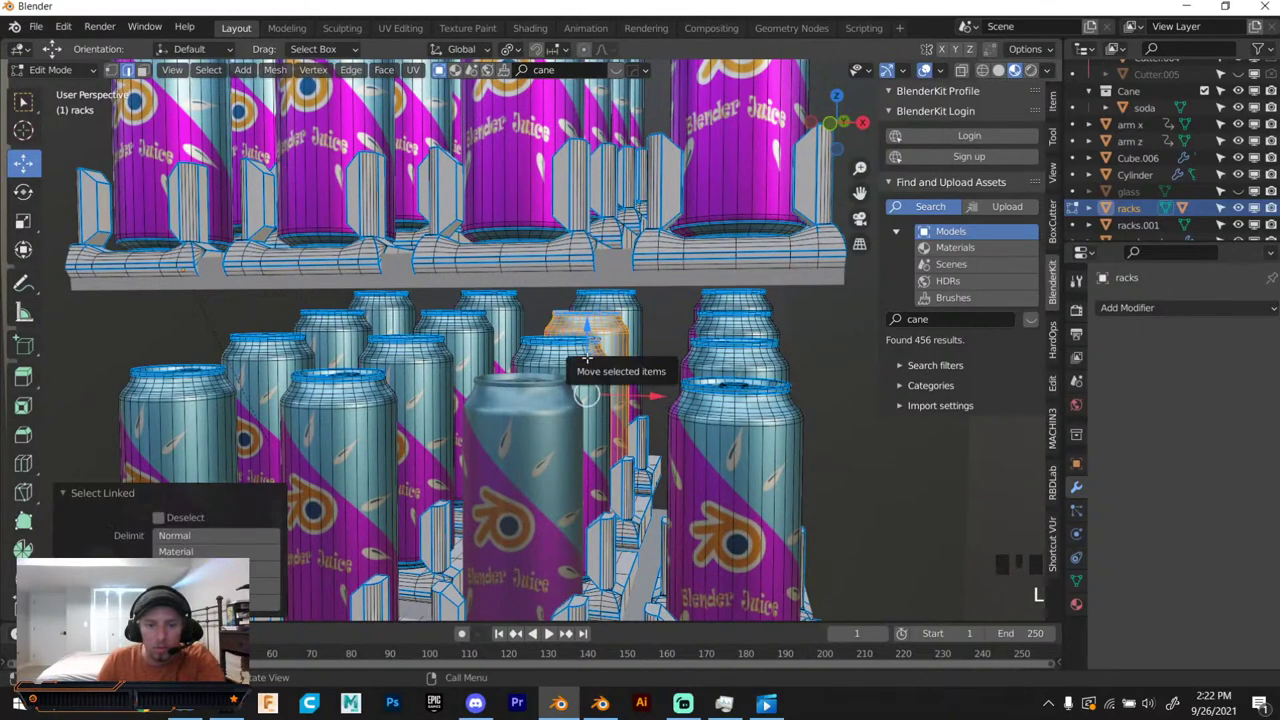
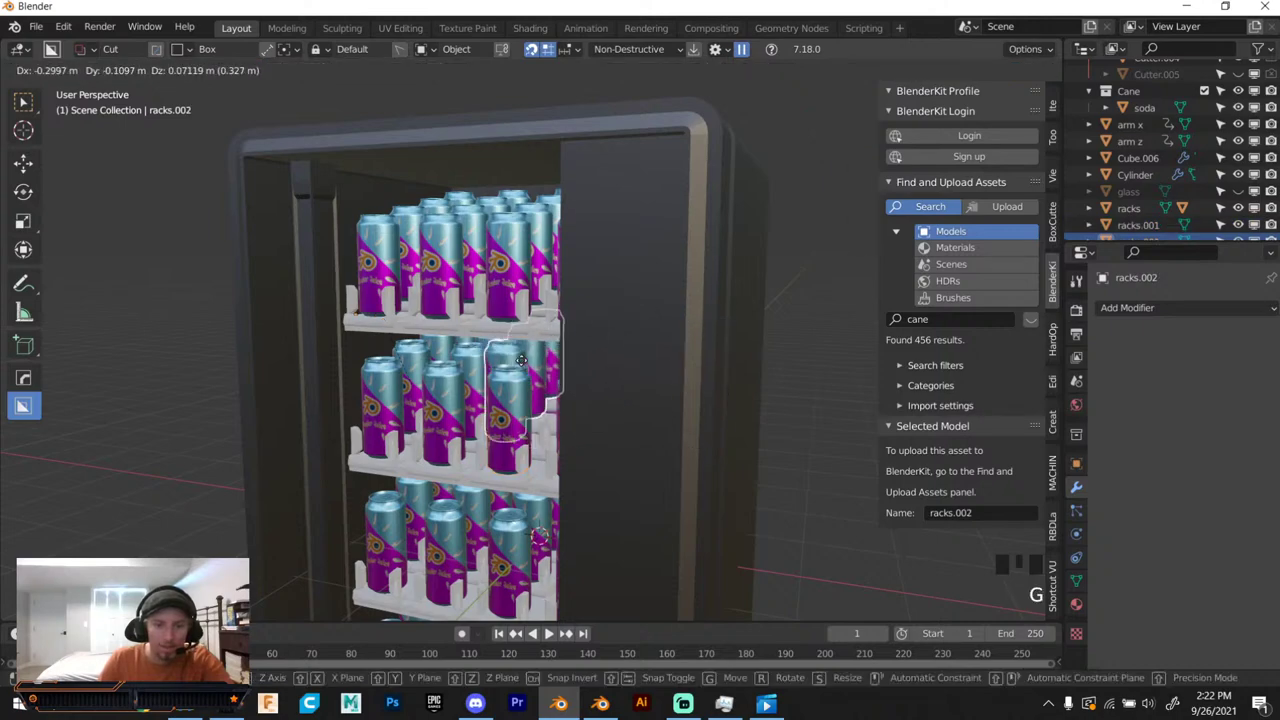
Orbit to the machine's side and select the dispensing arm object.
{"action": "scroll", "scroll_direction": "down", "scroll_amount": 3}
{"action": "left_click_drag", "start_coordinate": [567, 374], "coordinate": [579, 404]}
{"action": "scroll", "scroll_direction": "down", "scroll_amount": 3}
{"action": "left_click_drag", "start_coordinate": [575, 409], "coordinate": [551, 444]}
{"action": "scroll", "scroll_direction": "up", "scroll_amount": 3}
{"action": "left_click_drag", "start_coordinate": [558, 401], "coordinate": [548, 451]}
{"action": "left_click", "coordinate": [548, 451]}
{"action": "scroll", "scroll_direction": "down", "scroll_amount": 3}
{"action": "scroll", "scroll_direction": "up", "scroll_amount": 3}
{"action": "scroll", "scroll_direction": "down", "scroll_amount": 3}
{"action": "left_click_drag", "start_coordinate": [664, 391], "coordinate": [652, 341]}
{"action": "scroll", "scroll_direction": "up", "scroll_amount": 3}
{"action": "left_click_drag", "start_coordinate": [610, 295], "coordinate": [463, 274]}
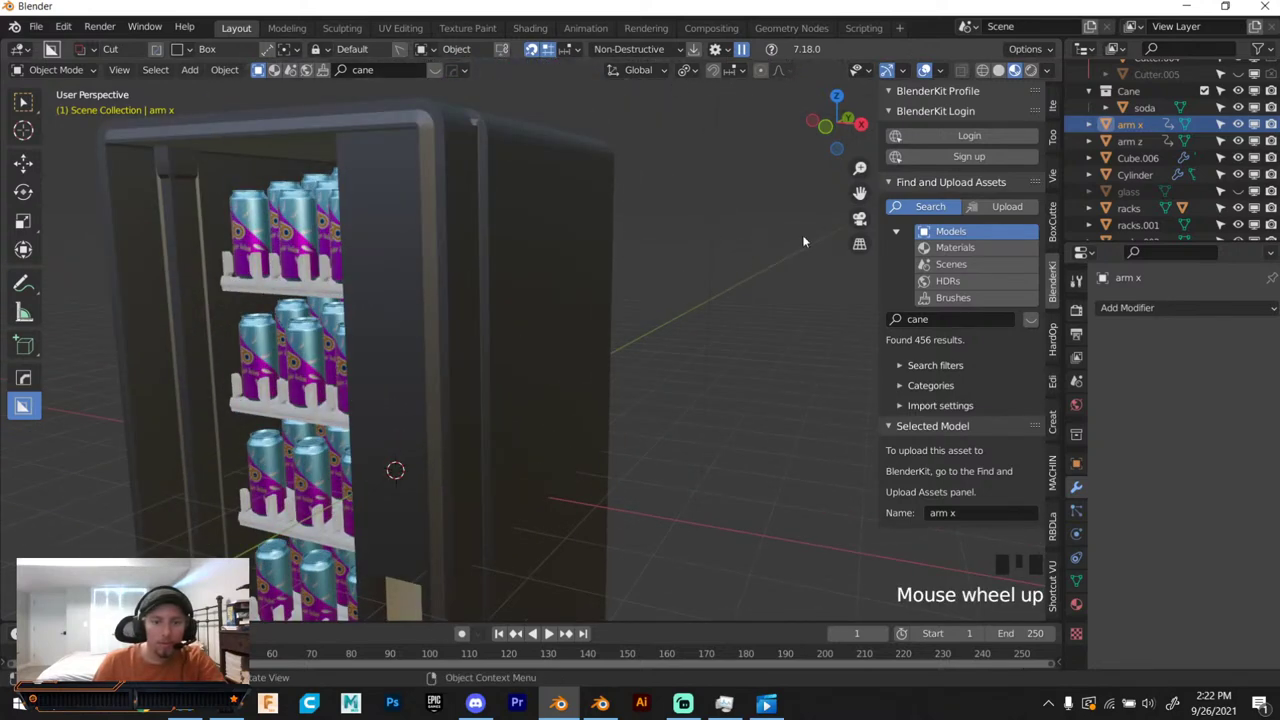
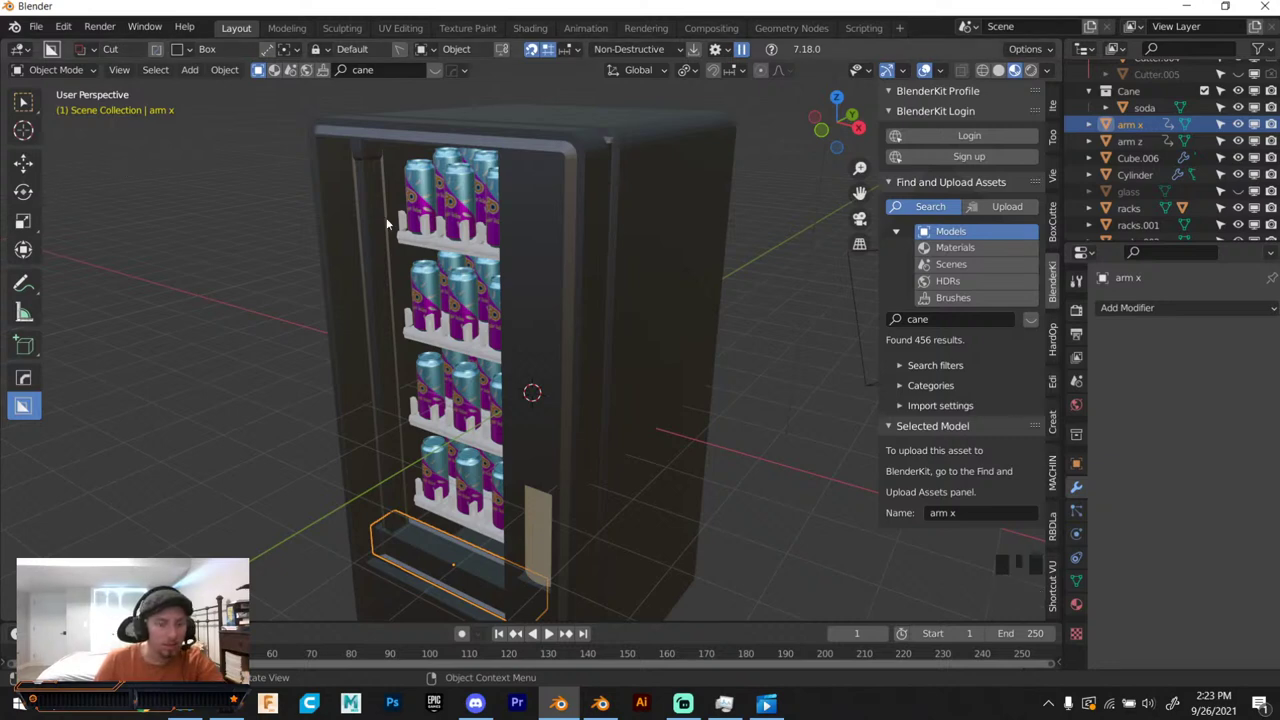
Look straight at the machine's right side in Right Orthographic view.
{"action": "left_click_drag", "start_coordinate": [481, 213], "coordinate": [848, 129]}
{"action": "left_click", "coordinate": [848, 129]}
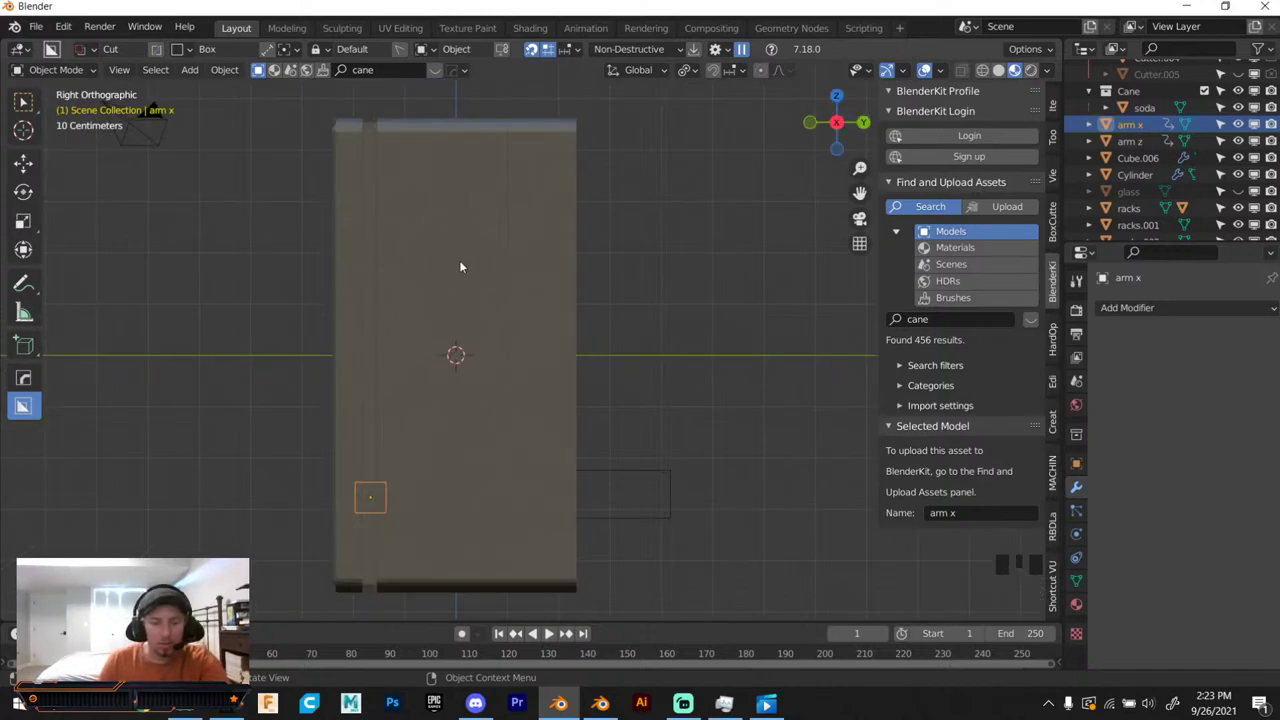
{"action": "key", "text": "d"}
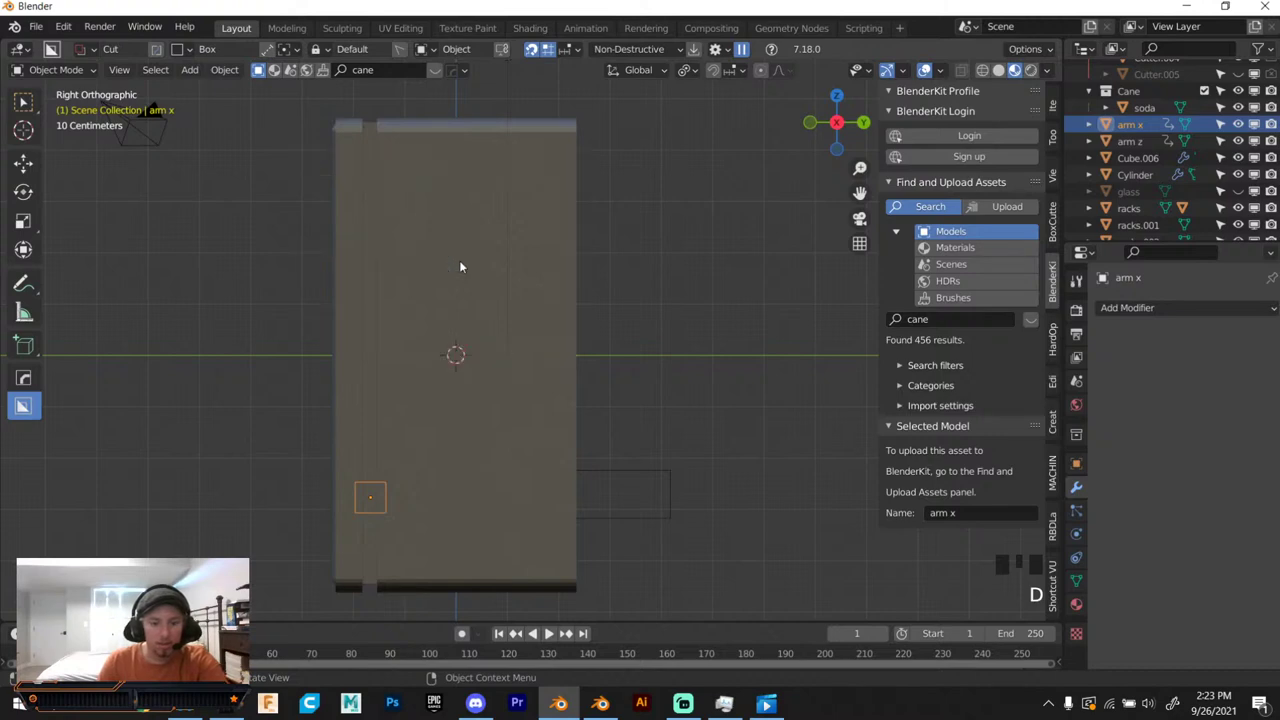
{"action": "left_click_drag", "start_coordinate": [33, 164], "coordinate": [492, 223]}
Try a DECALmachine decal on the side panel, delete it, and bring up the decal library.
{"action": "key", "text": "d"}
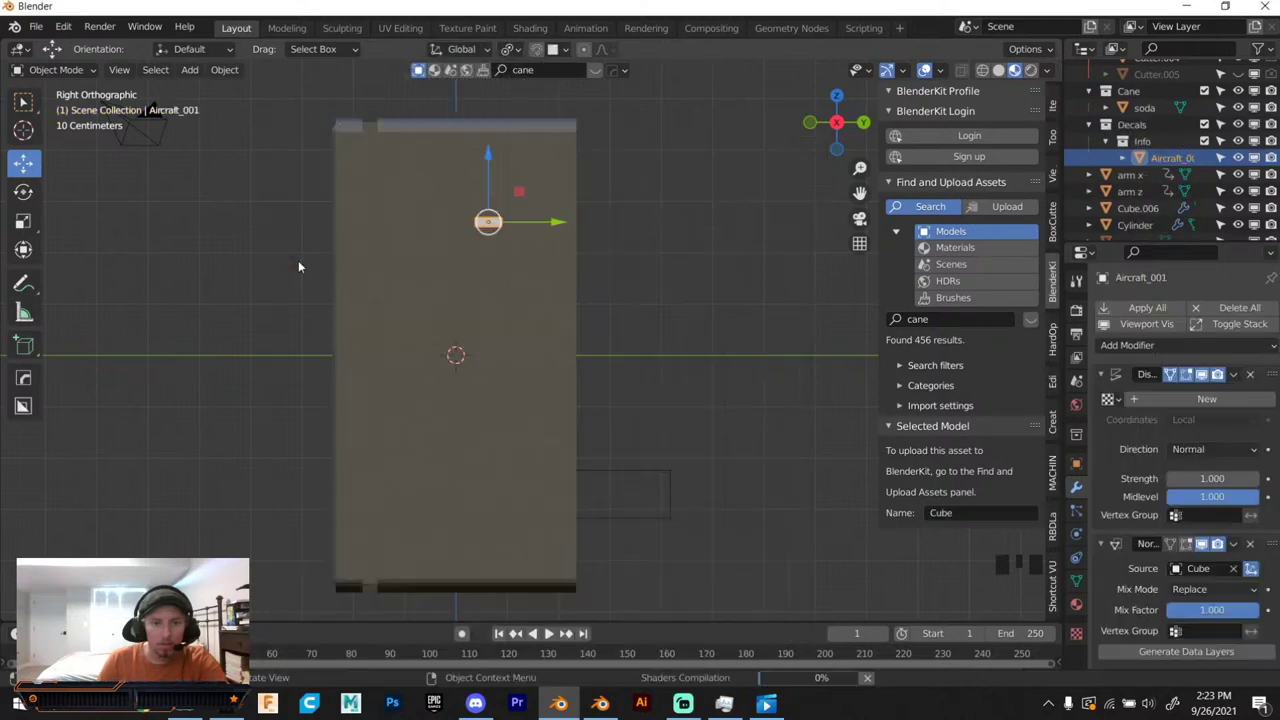
{"action": "key", "text": "Delete"}
{"action": "key", "text": "d"}
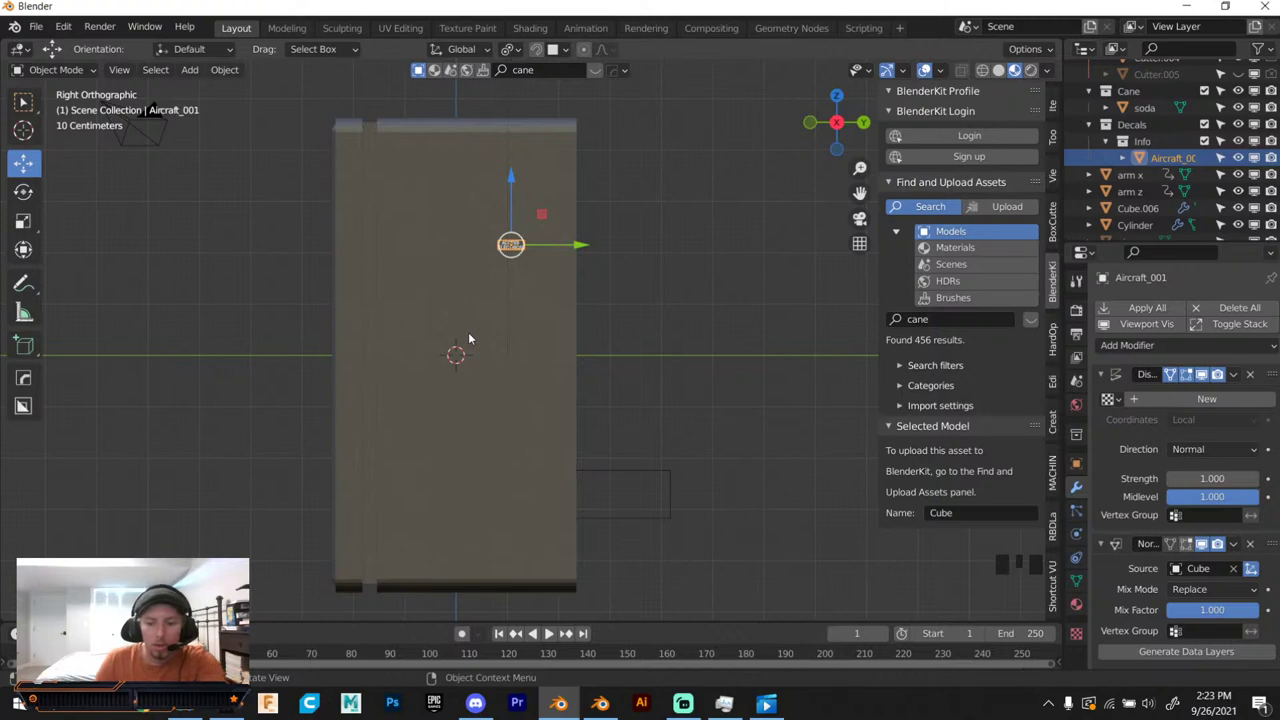
{"action": "key", "text": "Delete"}
{"action": "key", "text": "d"}
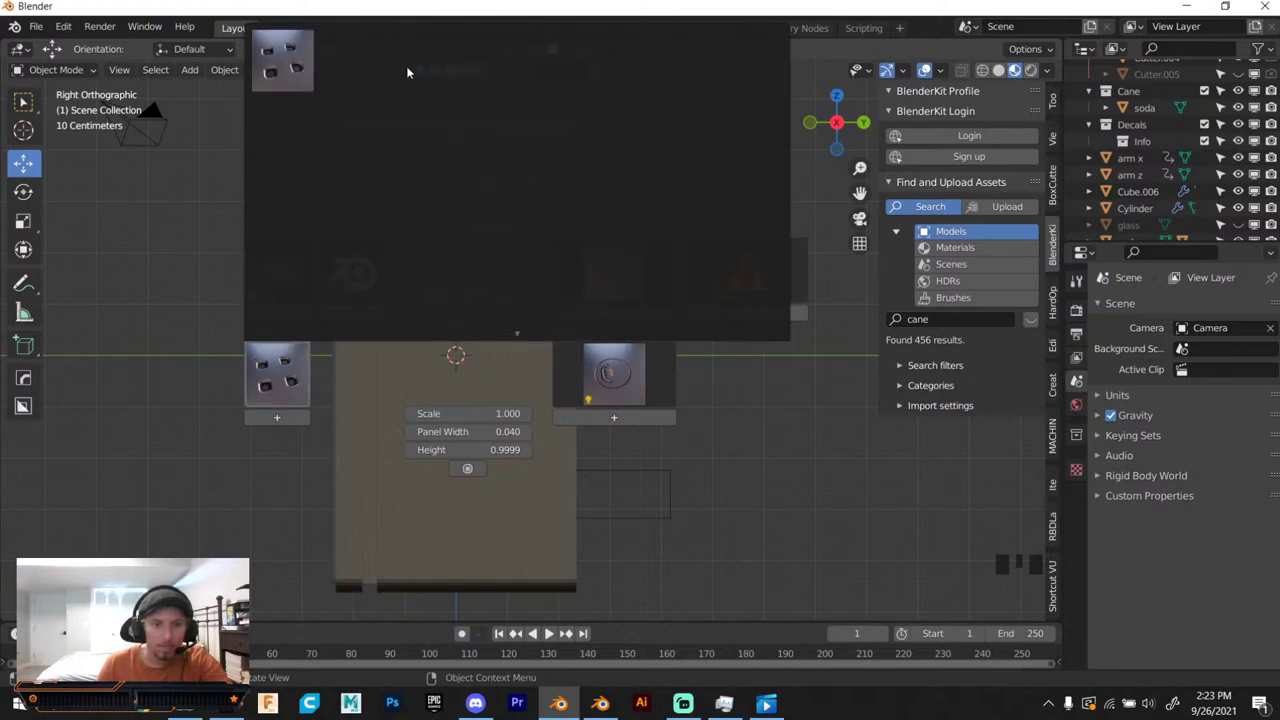
{"action": "scroll", "scroll_direction": "up", "scroll_amount": 3}
{"action": "scroll", "scroll_direction": "down", "scroll_amount": 3}
{"action": "key", "text": "s"}
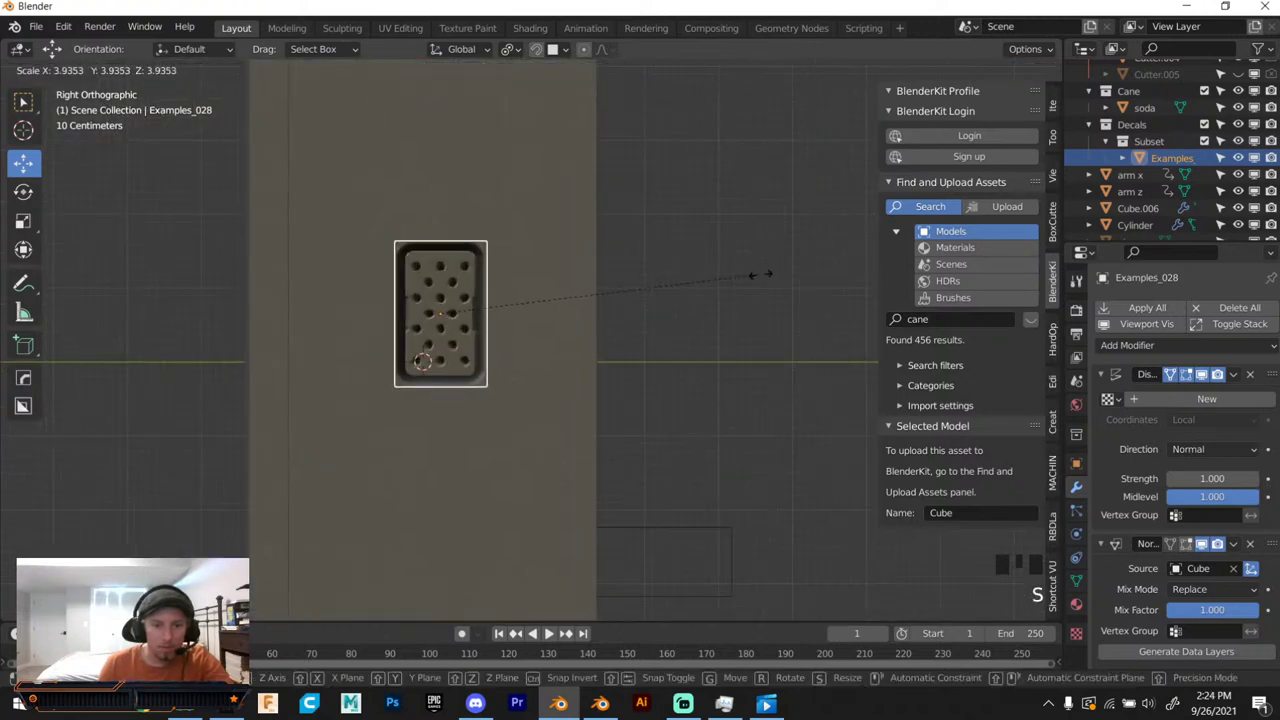
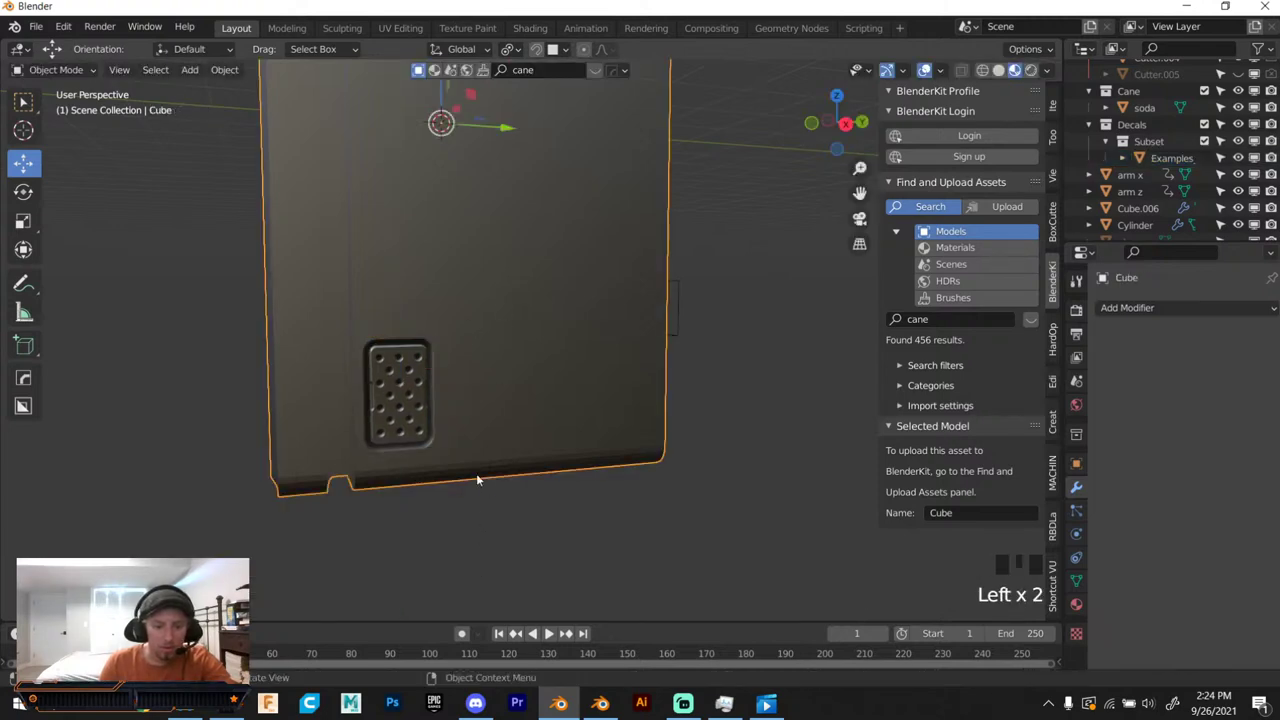
{"action": "key", "text": "d"}
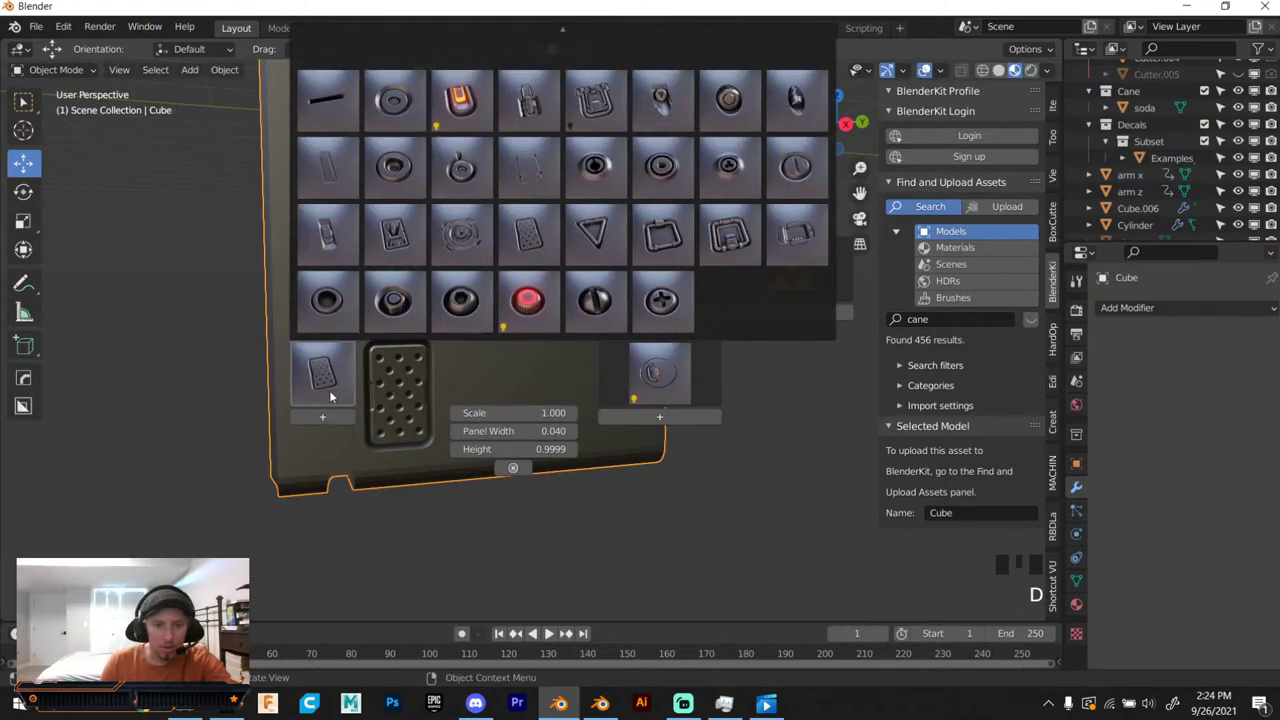
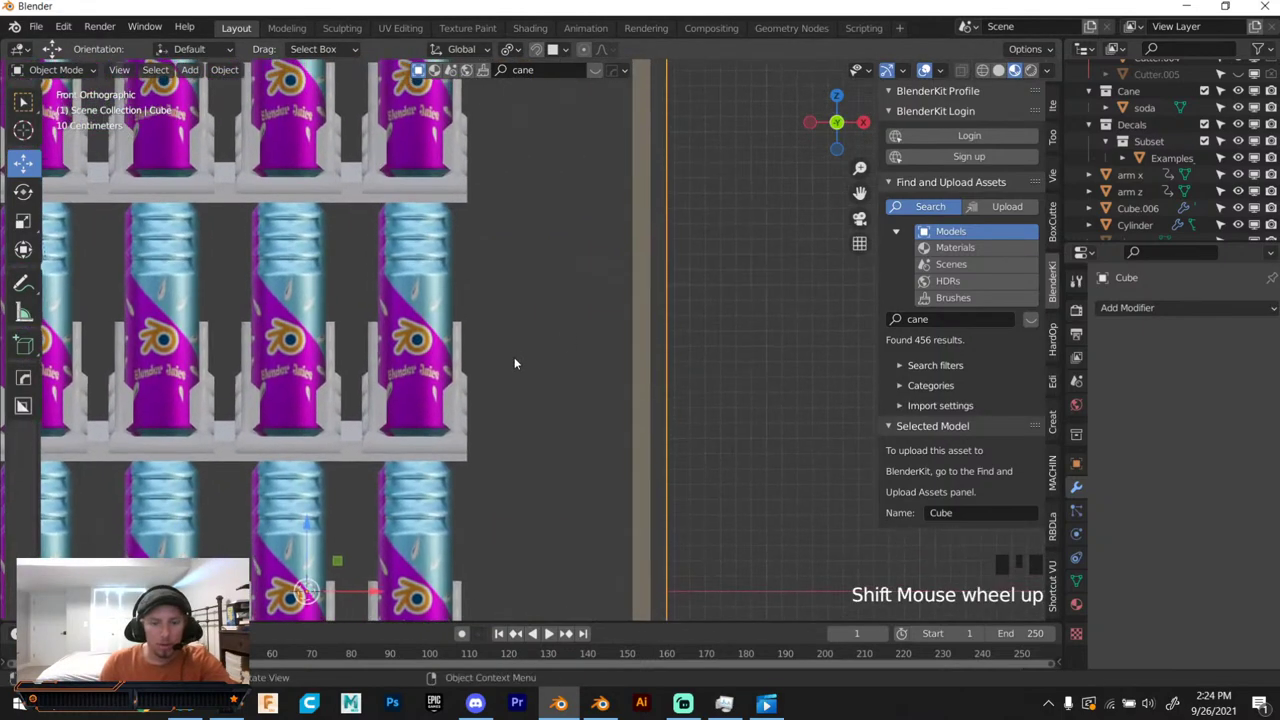
Insert a screw decal from the library and copy it to the front frame's corners.
{"action": "key", "text": "d"}
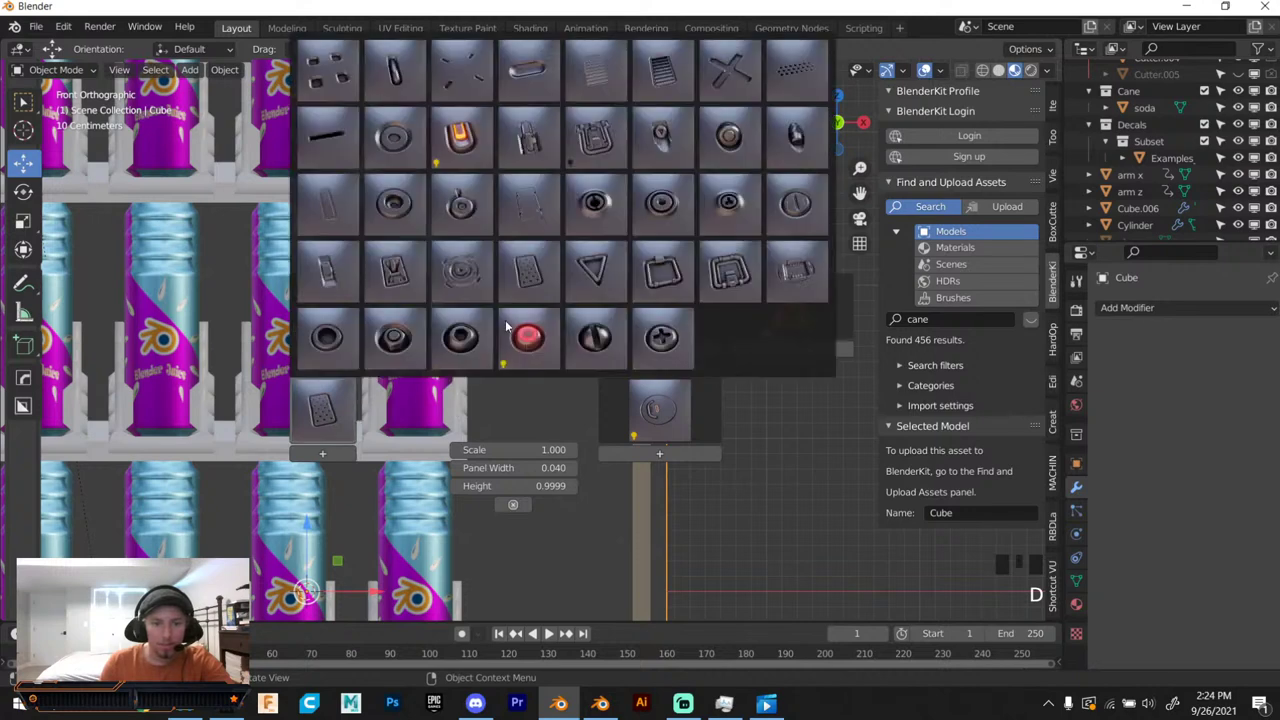
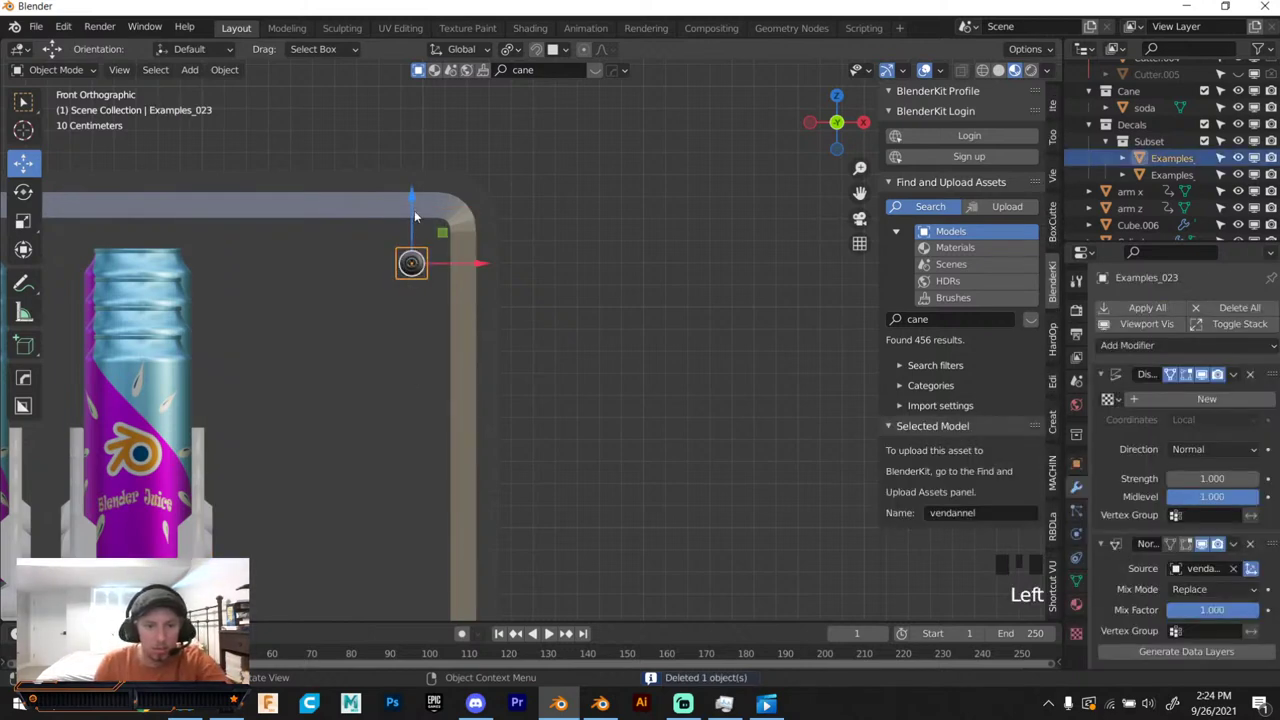
{"action": "left_click", "coordinate": [420, 202]}
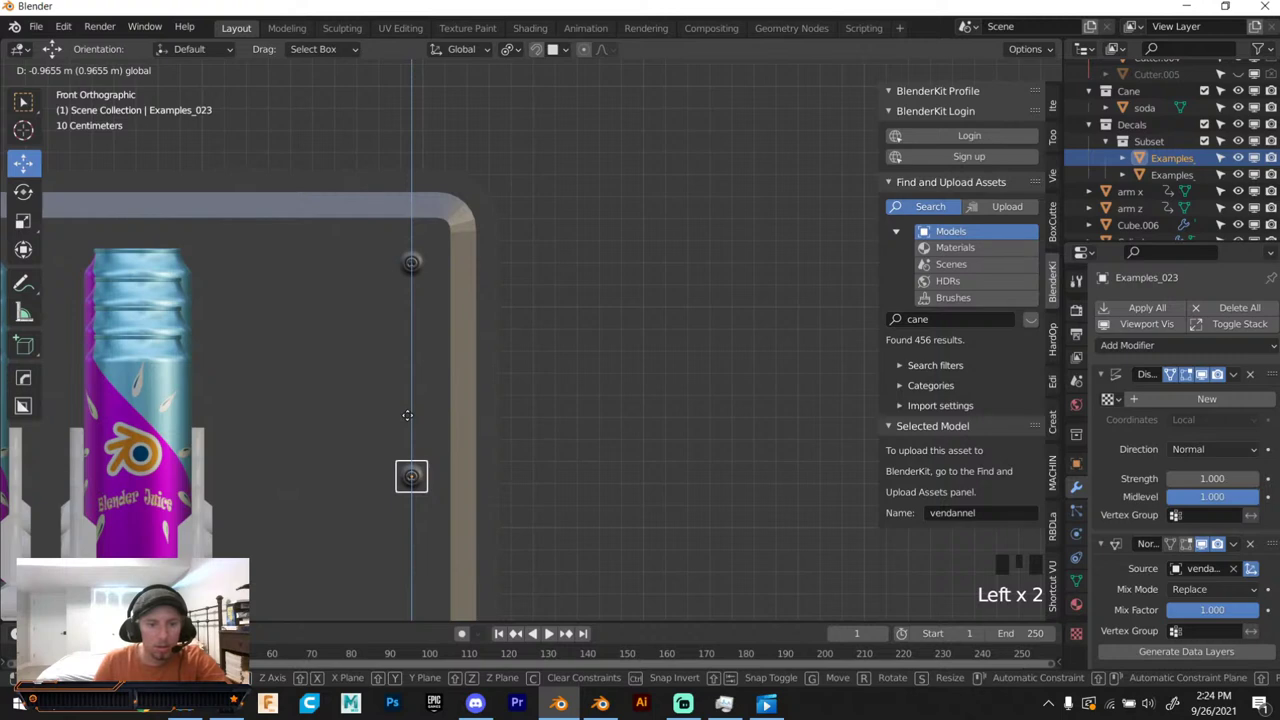
{"action": "left_click", "coordinate": [415, 272]}
{"action": "key", "text": "ctrl+c"}
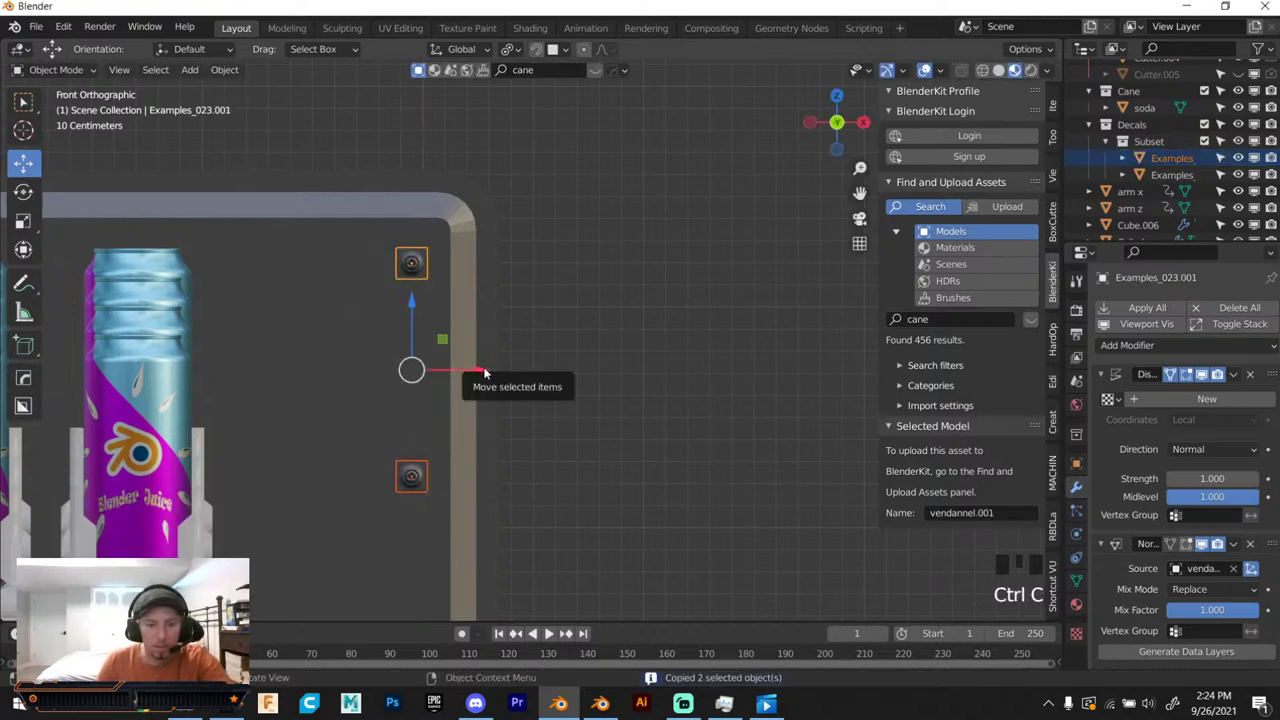
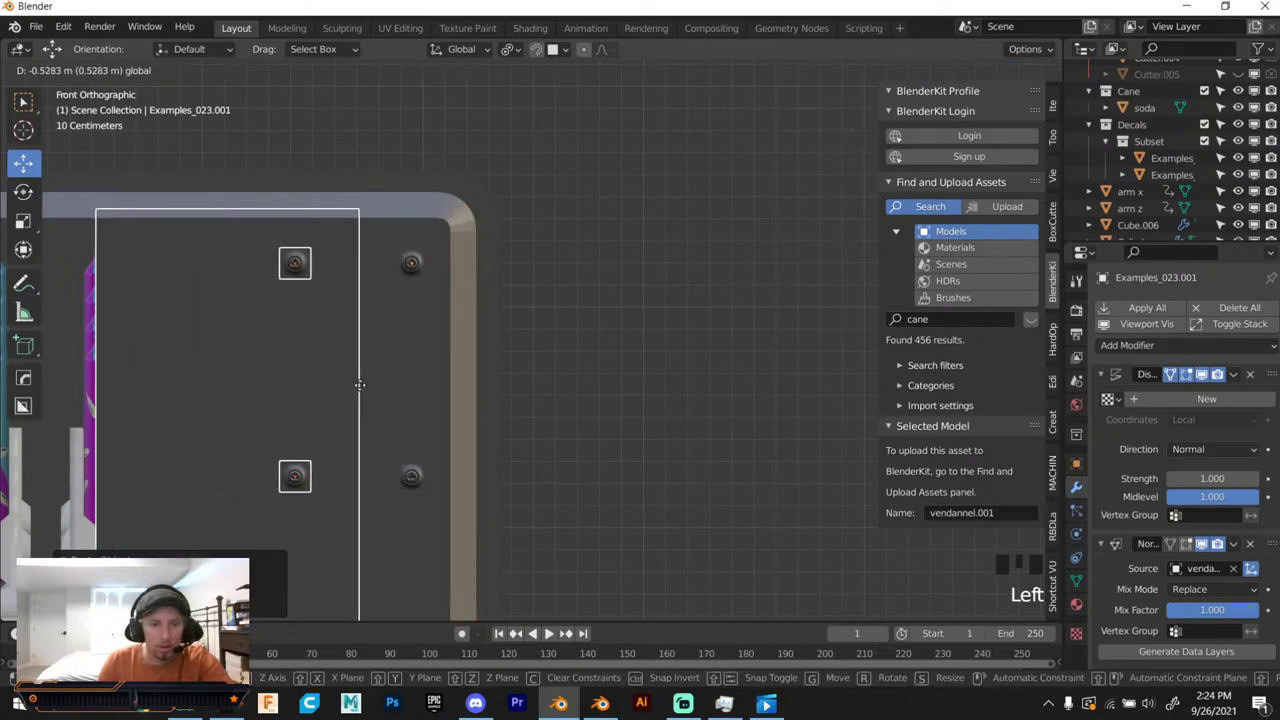
{"action": "left_click", "coordinate": [134, 349]}
{"action": "key", "text": "Delete"}
Work around the frame adjusting and removing screw-decal copies at the corners.
{"action": "scroll", "scroll_direction": "down", "scroll_amount": 3}
{"action": "left_click_drag", "start_coordinate": [349, 335], "coordinate": [425, 332]}
{"action": "scroll", "scroll_direction": "down", "scroll_amount": 3}
{"action": "middle_click", "coordinate": [429, 332]}
{"action": "scroll", "scroll_direction": "up", "scroll_amount": 3}
{"action": "left_click", "coordinate": [489, 297]}
{"action": "left_click", "coordinate": [461, 319]}
{"action": "key", "text": "Delete"}
{"action": "middle_click", "coordinate": [486, 310]}
{"action": "scroll", "scroll_direction": "up", "scroll_amount": 3}
{"action": "left_click_drag", "start_coordinate": [477, 306], "coordinate": [432, 370]}
{"action": "scroll", "scroll_direction": "up", "scroll_amount": 3}
{"action": "scroll", "scroll_direction": "down", "scroll_amount": 3}
{"action": "scroll", "scroll_direction": "up", "scroll_amount": 3}
{"action": "left_click", "coordinate": [371, 126]}
{"action": "left_click", "coordinate": [379, 420]}
{"action": "left_click", "coordinate": [431, 270]}
{"action": "left_click", "coordinate": [358, 439]}
{"action": "left_click", "coordinate": [590, 422]}
{"action": "left_click", "coordinate": [374, 420]}
{"action": "scroll", "scroll_direction": "down", "scroll_amount": 3}
{"action": "left_click", "coordinate": [528, 290]}
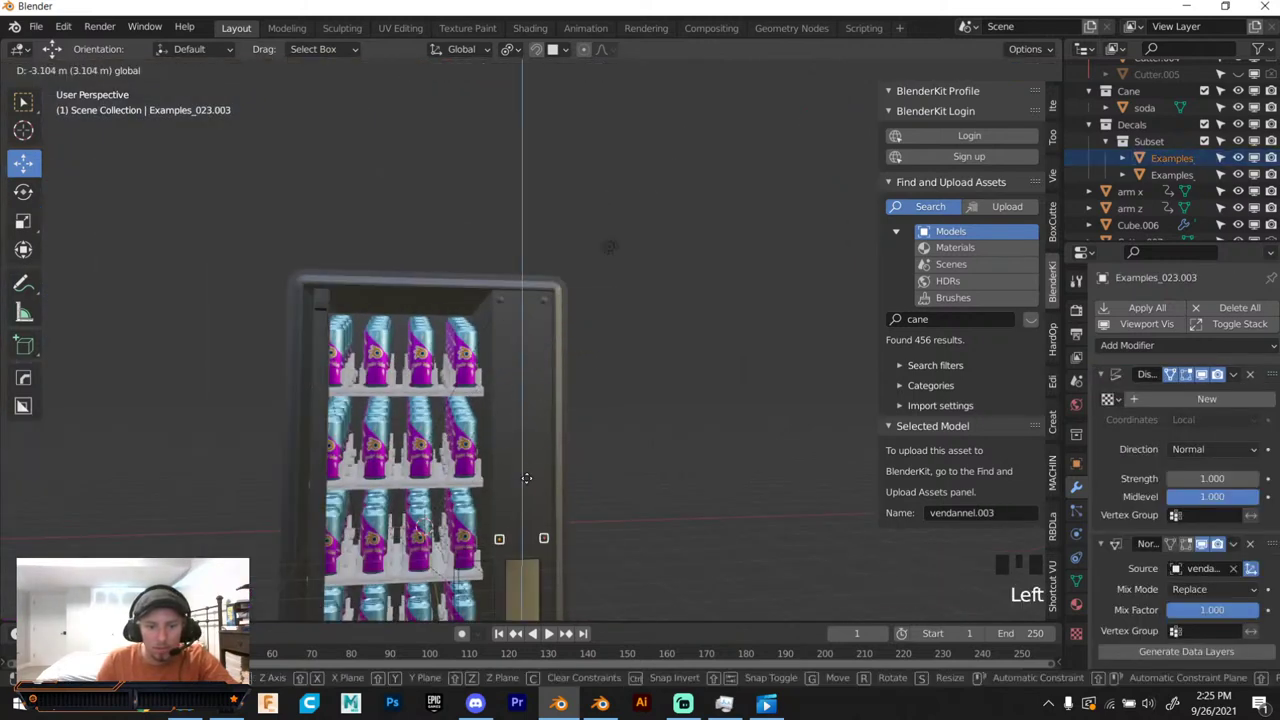
{"action": "left_click", "coordinate": [725, 461]}
Orbit around the machine to check the screws and switch to the side view.
{"action": "scroll", "scroll_direction": "up", "scroll_amount": 3}
{"action": "left_click_drag", "start_coordinate": [580, 452], "coordinate": [543, 290]}
{"action": "scroll", "scroll_direction": "up", "scroll_amount": 3}
{"action": "scroll", "scroll_direction": "down", "scroll_amount": 3}
{"action": "left_click_drag", "start_coordinate": [540, 307], "coordinate": [473, 196]}
{"action": "scroll", "scroll_direction": "down", "scroll_amount": 3}
{"action": "left_click_drag", "start_coordinate": [454, 276], "coordinate": [450, 250]}
{"action": "scroll", "scroll_direction": "up", "scroll_amount": 3}
{"action": "scroll", "scroll_direction": "down", "scroll_amount": 3}
{"action": "scroll", "scroll_direction": "up", "scroll_amount": 3}
{"action": "left_click_drag", "start_coordinate": [430, 426], "coordinate": [521, 260]}
{"action": "scroll", "scroll_direction": "up", "scroll_amount": 3}
{"action": "left_click_drag", "start_coordinate": [520, 271], "coordinate": [550, 629]}
{"action": "left_click", "coordinate": [550, 629]}
{"action": "scroll", "scroll_direction": "up", "scroll_amount": 3}
{"action": "left_click_drag", "start_coordinate": [550, 629], "coordinate": [550, 629]}
{"action": "key", "text": "d"}
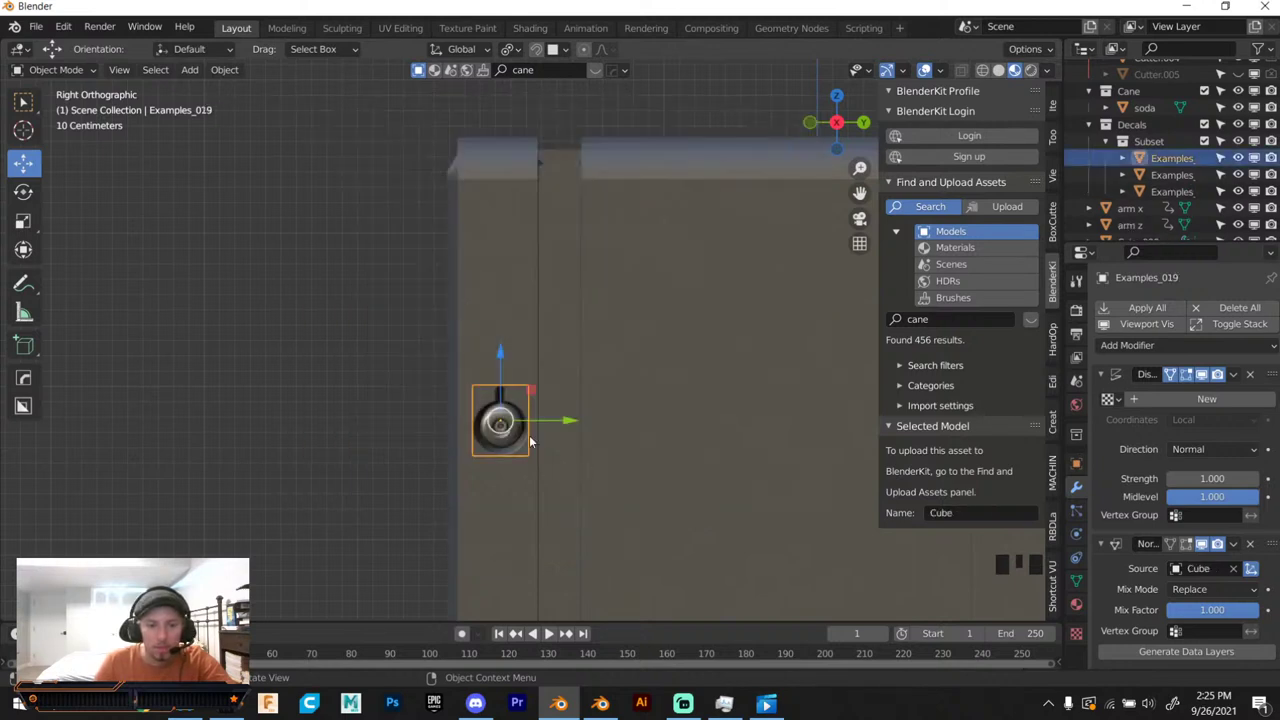
Scale the screw decal on the machine's side down to about half size.
{"action": "scroll", "scroll_direction": "up", "scroll_amount": 3}
{"action": "left_click", "coordinate": [551, 629]}
{"action": "middle_click", "coordinate": [551, 629]}
{"action": "scroll", "scroll_direction": "down", "scroll_amount": 3}
{"action": "left_click", "coordinate": [550, 629]}
{"action": "key", "text": "s"}
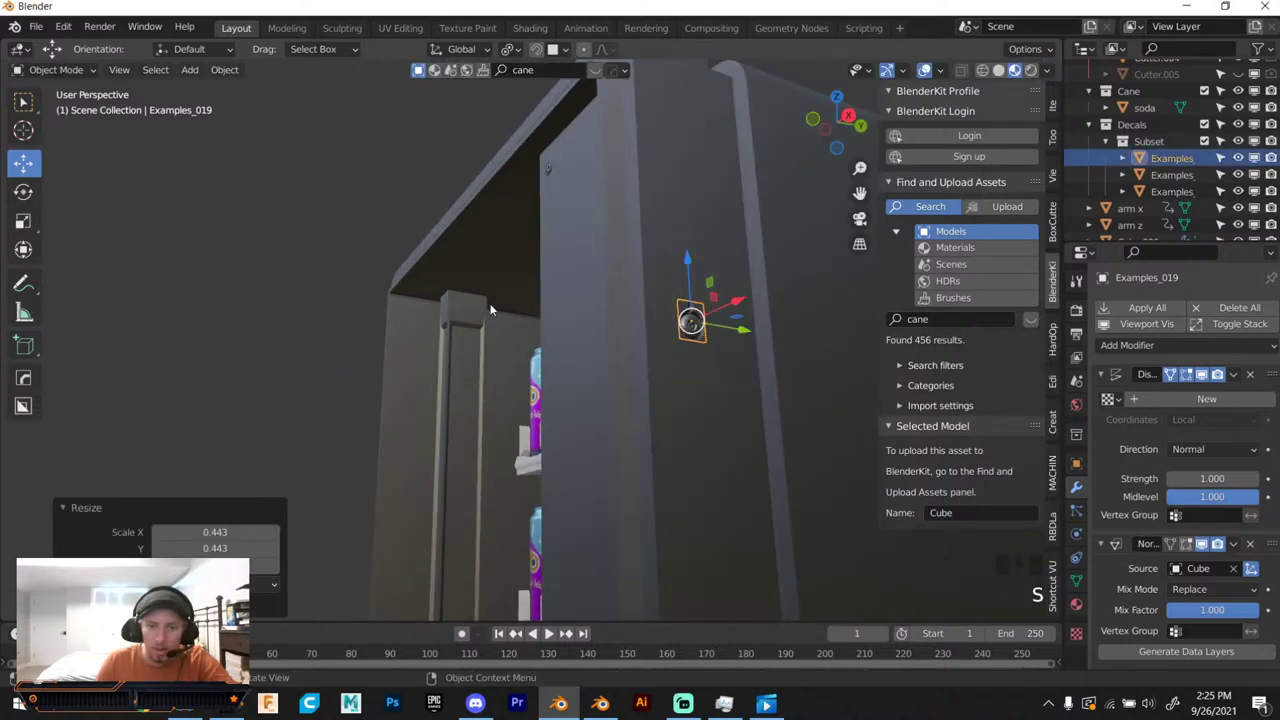
{"action": "left_click", "coordinate": [550, 629]}
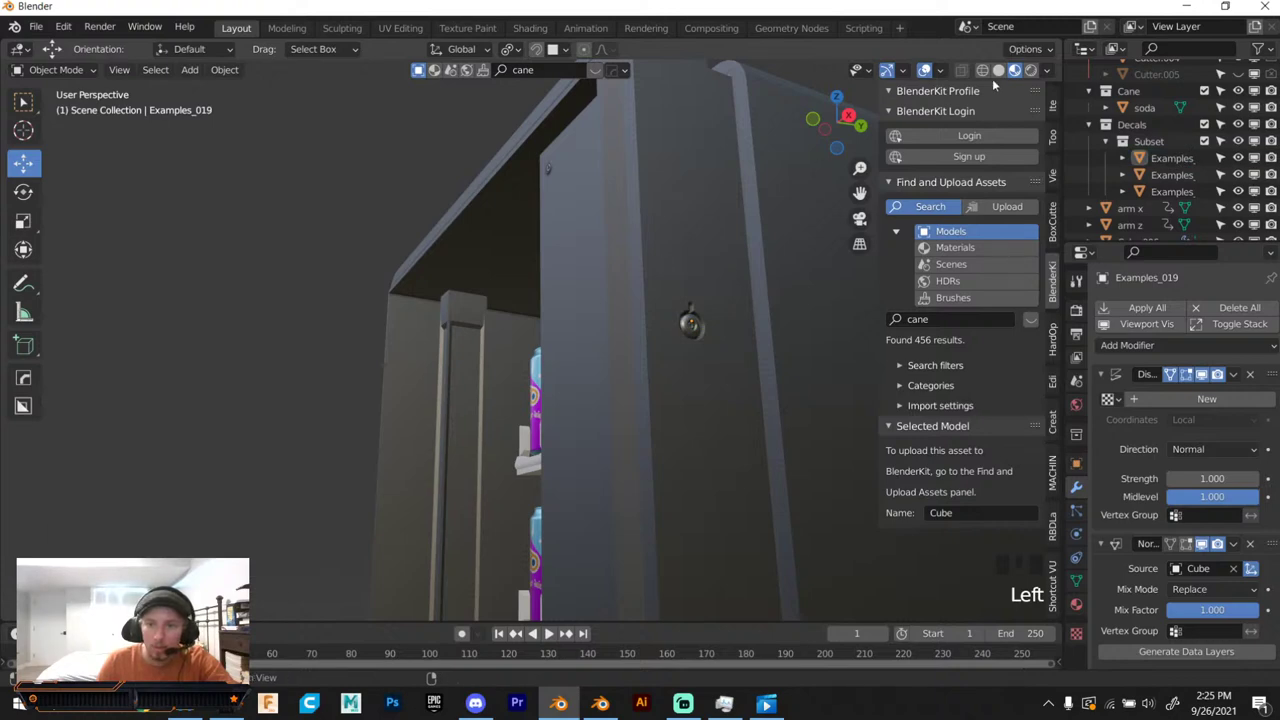
{"action": "left_click", "coordinate": [550, 629]}
{"action": "left_click", "coordinate": [550, 629]}
Add a speaker-grille decal near the bottom of the side and scale it up larger.
{"action": "left_click_drag", "start_coordinate": [670, 215], "coordinate": [726, 279]}
{"action": "scroll", "scroll_direction": "down", "scroll_amount": 3}
{"action": "left_click_drag", "start_coordinate": [709, 338], "coordinate": [798, 255]}
{"action": "left_click", "coordinate": [798, 255]}
{"action": "scroll", "scroll_direction": "down", "scroll_amount": 3}
{"action": "left_click", "coordinate": [589, 532]}
{"action": "key", "text": "s"}
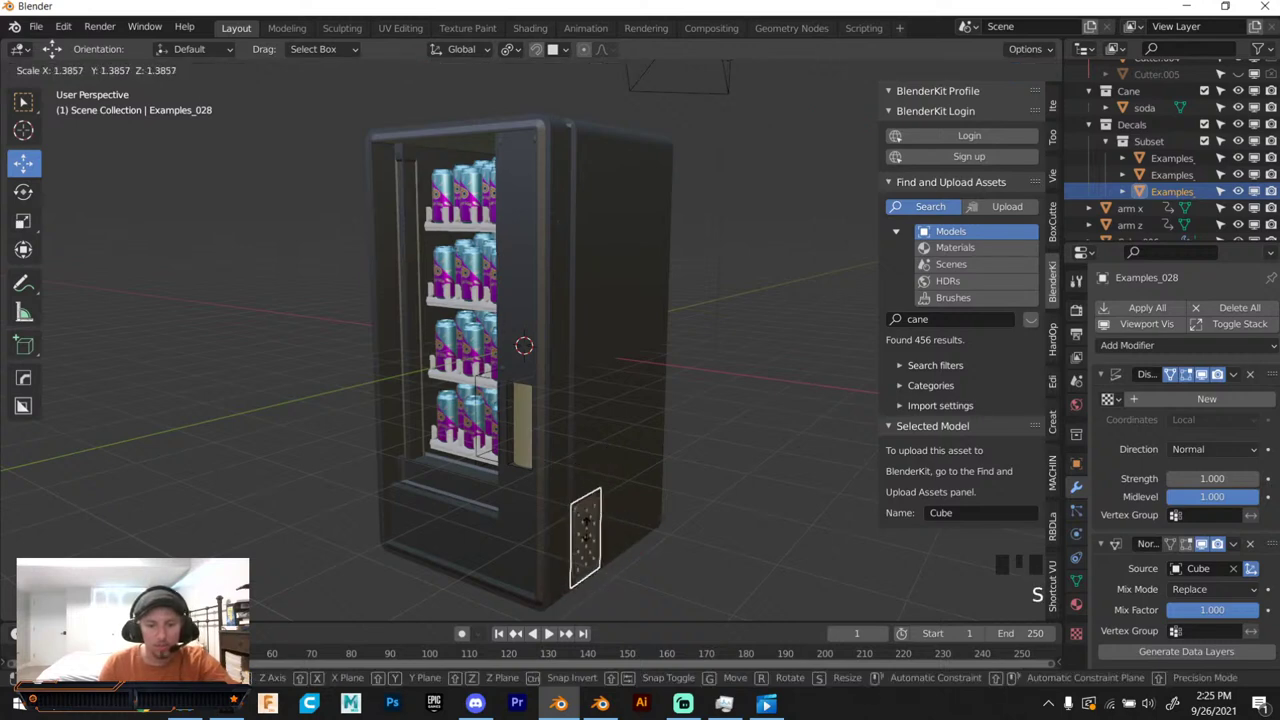
{"action": "key", "text": "s"}
{"action": "left_click", "coordinate": [737, 363]}
{"action": "left_click_drag", "start_coordinate": [578, 413], "coordinate": [840, 119]}
{"action": "left_click", "coordinate": [840, 119]}
{"action": "scroll", "scroll_direction": "up", "scroll_amount": 3}
{"action": "left_click_drag", "start_coordinate": [460, 273], "coordinate": [542, 337]}
Insert an emissive button-panel decal and pick the machine body for a MESHmachine plug.
{"action": "key", "text": "d"}
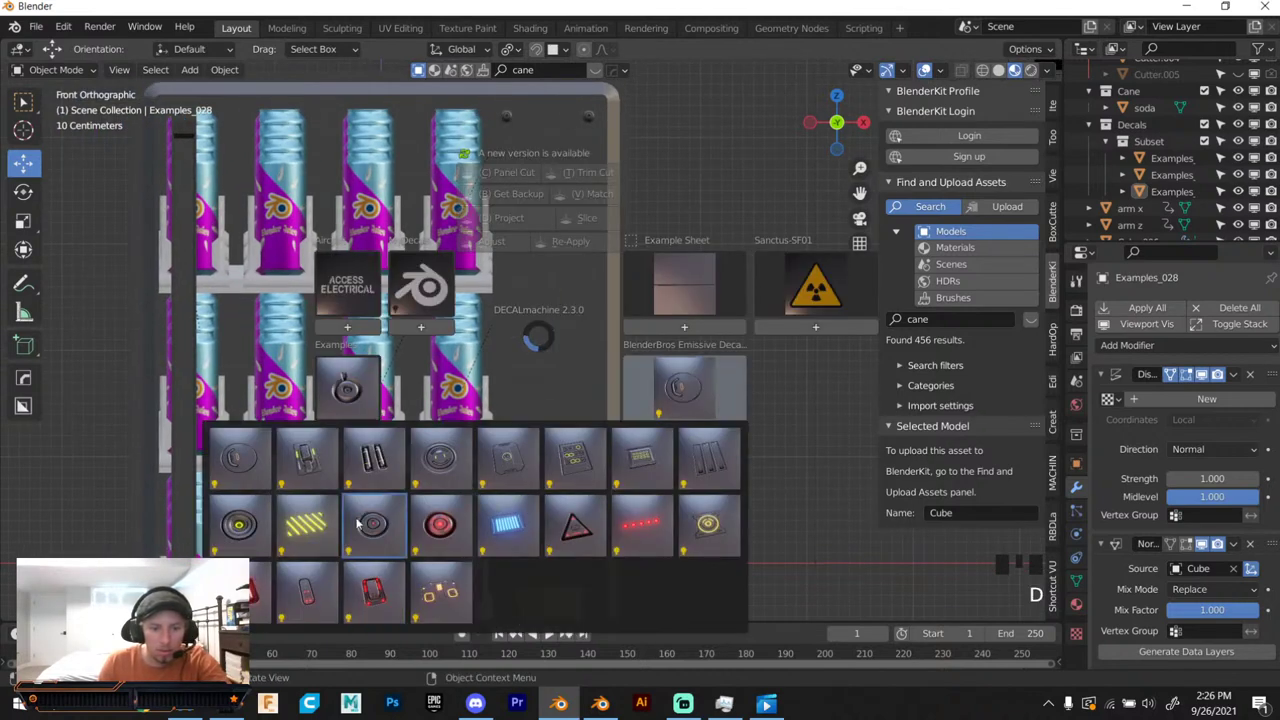
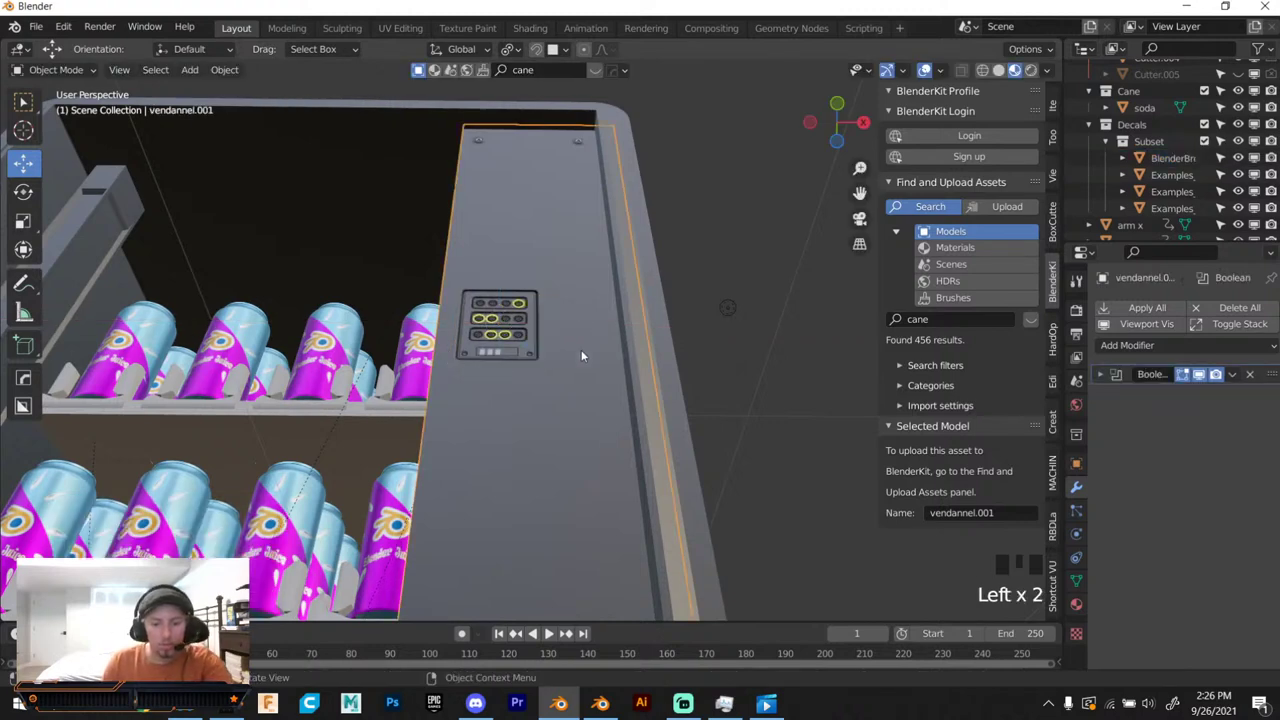
{"action": "key", "text": "y"}
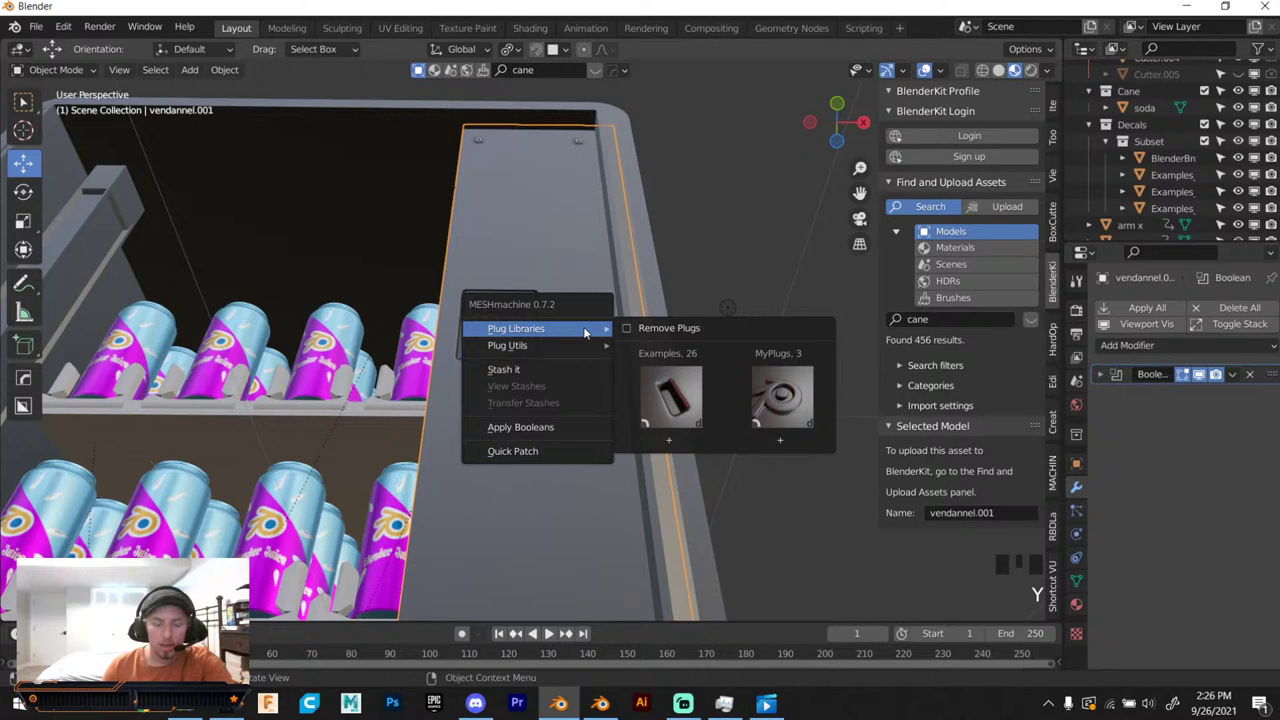
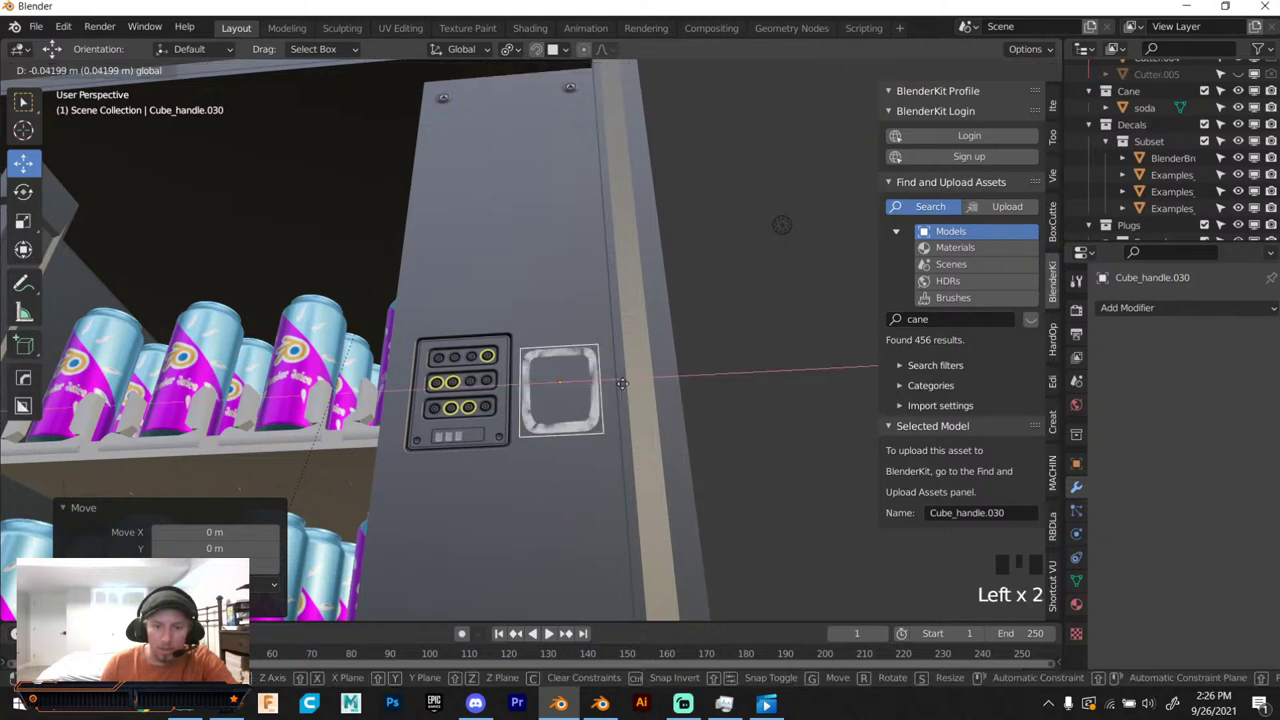
{"action": "left_click", "coordinate": [477, 253]}
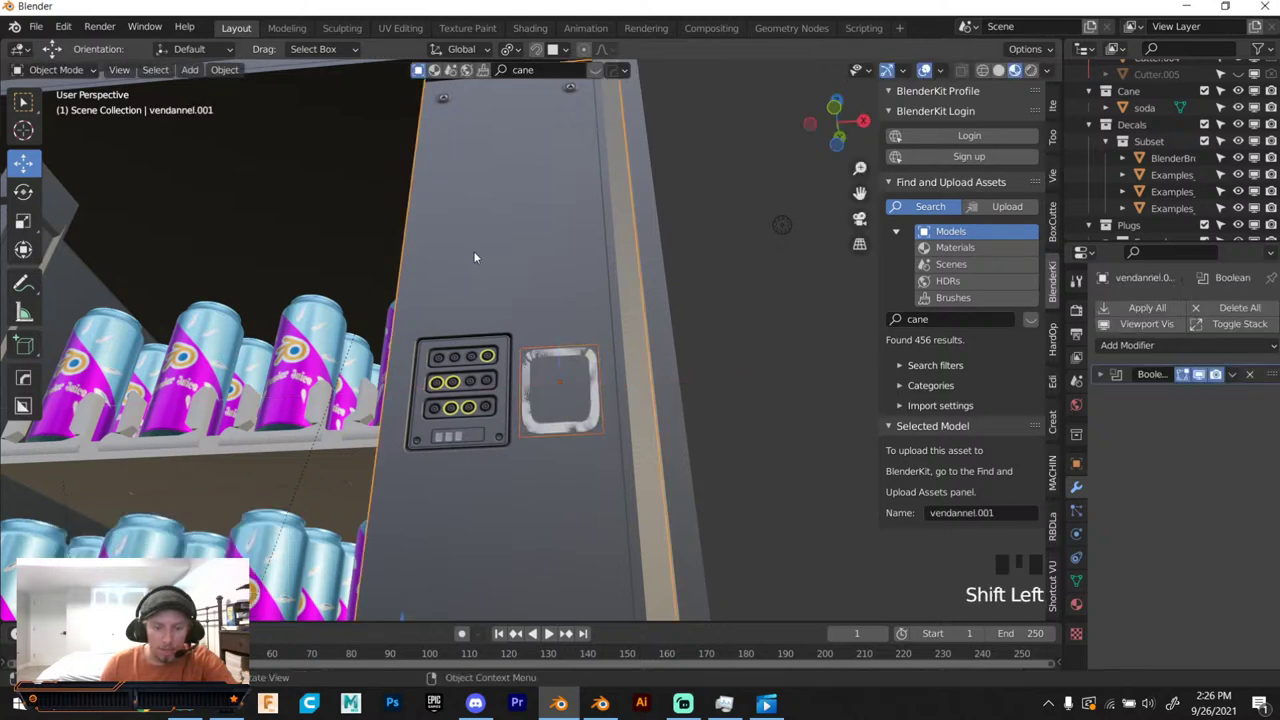
{"action": "key", "text": "y"}
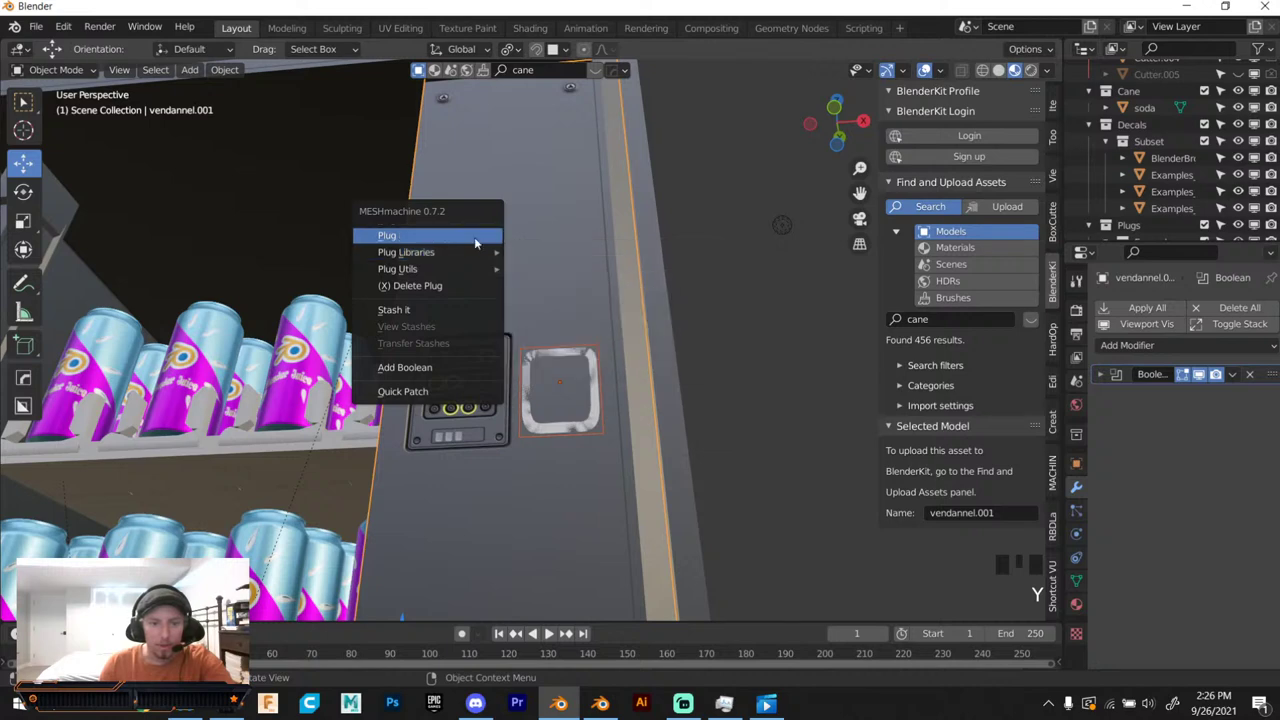
Position the rounded coin-slot plug beside the button panel and run Plug on the panel.
{"action": "key", "text": "ctrl+z"}
{"action": "left_click", "coordinate": [588, 355]}
{"action": "left_click", "coordinate": [588, 343]}
{"action": "left_click", "coordinate": [569, 416]}
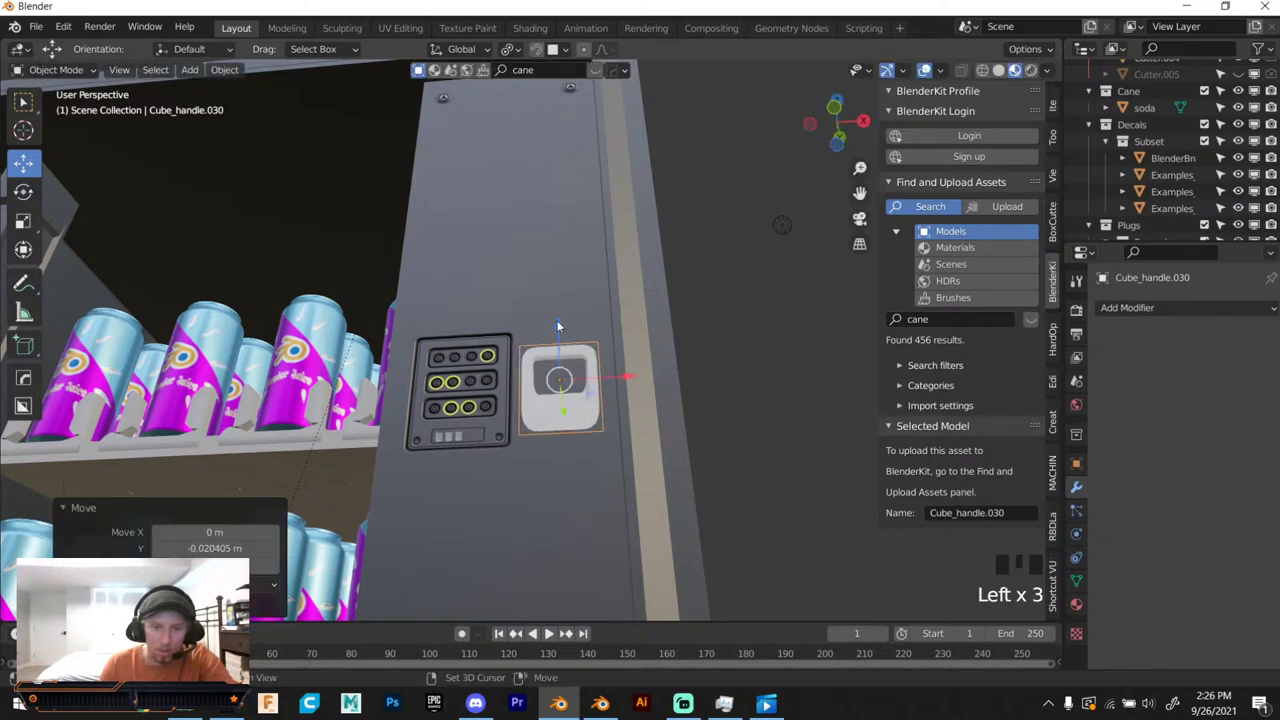
{"action": "left_click", "coordinate": [559, 306]}
{"action": "key", "text": "y"}
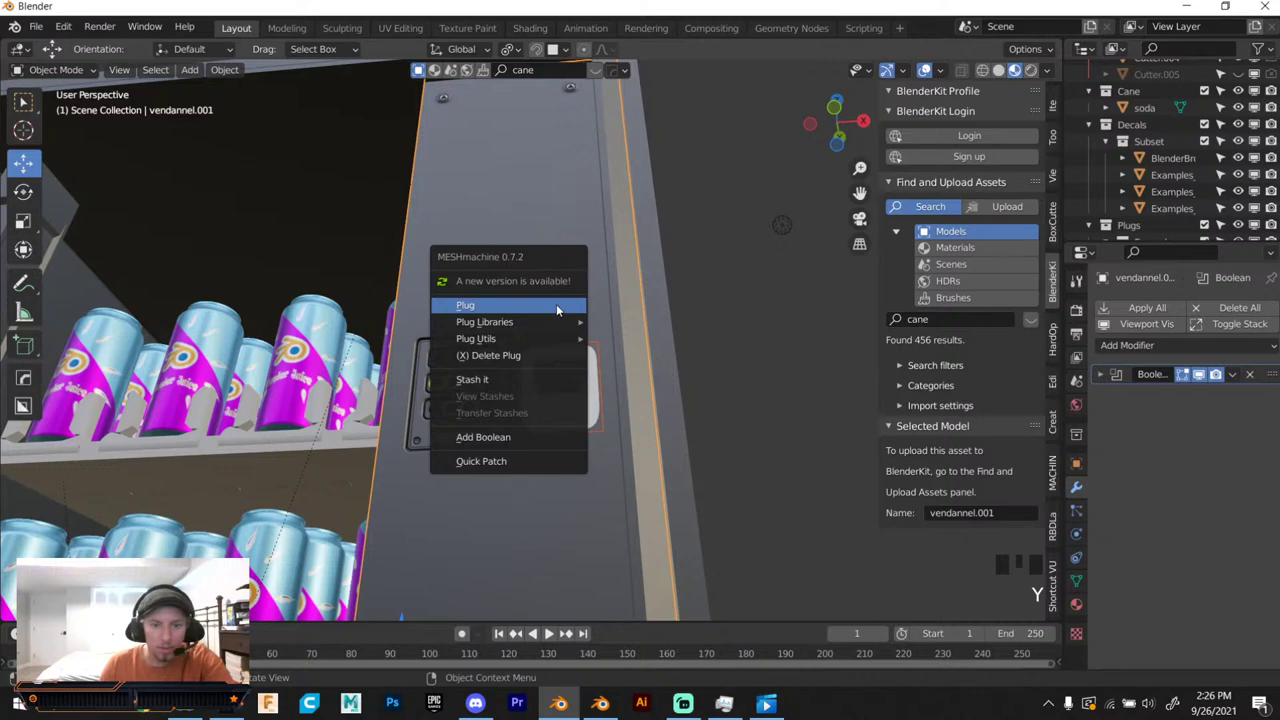
Orbit around the control panel to inspect the plug and slot piece.
{"action": "left_click_drag", "start_coordinate": [534, 360], "coordinate": [536, 358]}
{"action": "key", "text": "ctrl+z"}
{"action": "left_click_drag", "start_coordinate": [536, 363], "coordinate": [532, 455]}
{"action": "scroll", "scroll_direction": "up", "scroll_amount": 3}
{"action": "left_click_drag", "start_coordinate": [535, 422], "coordinate": [472, 338]}
{"action": "scroll", "scroll_direction": "down", "scroll_amount": 3}
{"action": "left_click_drag", "start_coordinate": [496, 332], "coordinate": [542, 328]}
{"action": "scroll", "scroll_direction": "up", "scroll_amount": 3}
{"action": "left_click_drag", "start_coordinate": [518, 303], "coordinate": [525, 443]}
{"action": "scroll", "scroll_direction": "down", "scroll_amount": 3}
{"action": "left_click", "coordinate": [556, 203]}
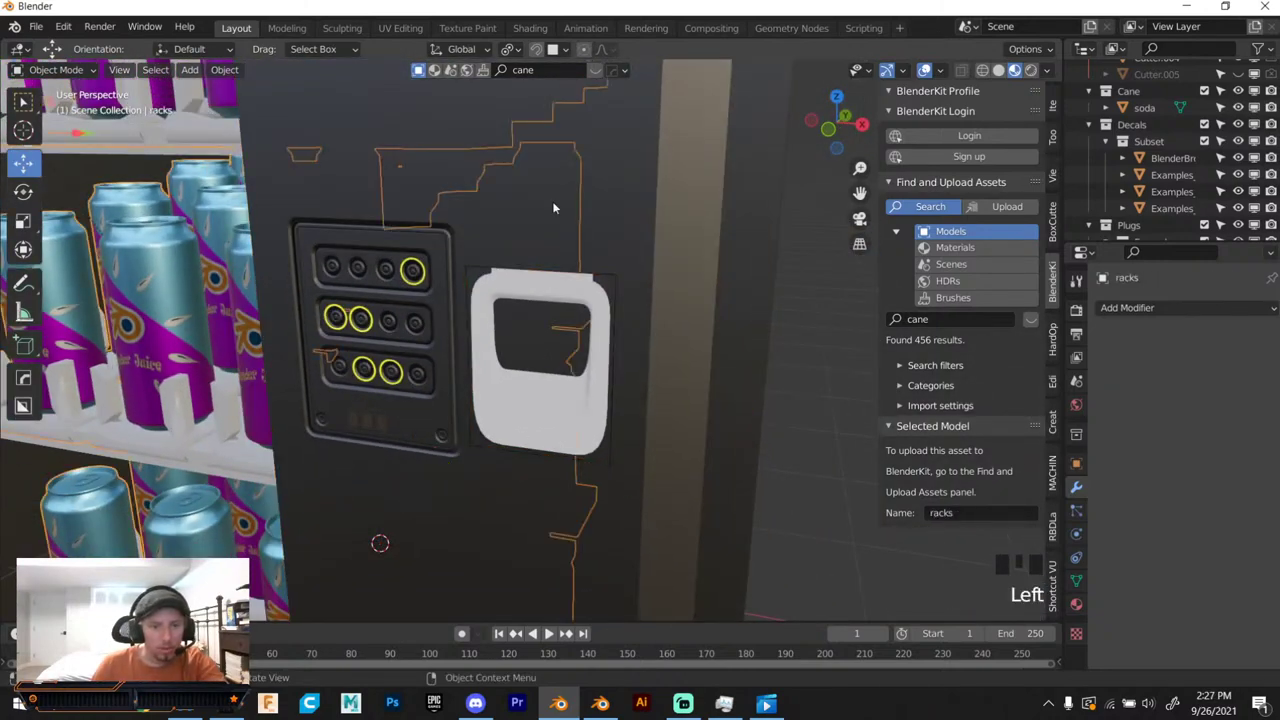
Select the shelf cutter and enter Edit Mode on the machine body to knife-cut the front panel.
{"action": "left_click", "coordinate": [436, 81]}
{"action": "left_click", "coordinate": [434, 147]}
{"action": "double_click", "coordinate": [434, 147]}
{"action": "left_click", "coordinate": [434, 147]}
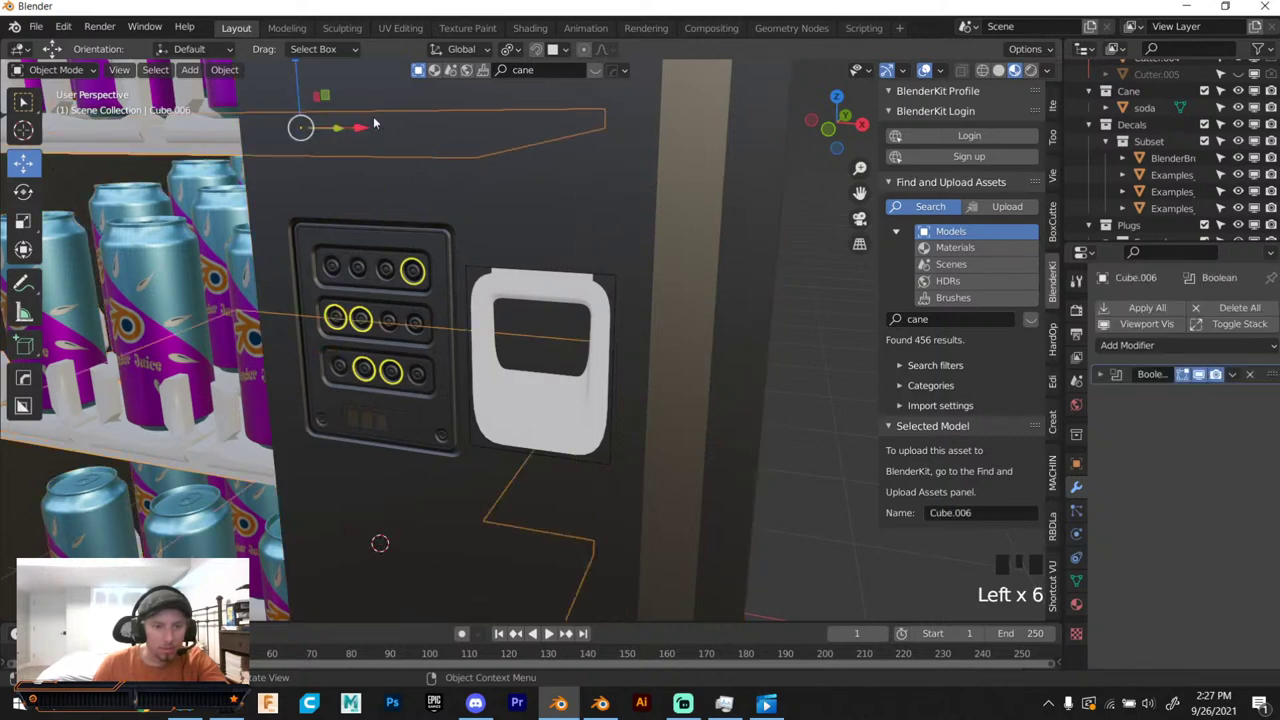
{"action": "left_click", "coordinate": [289, 198]}
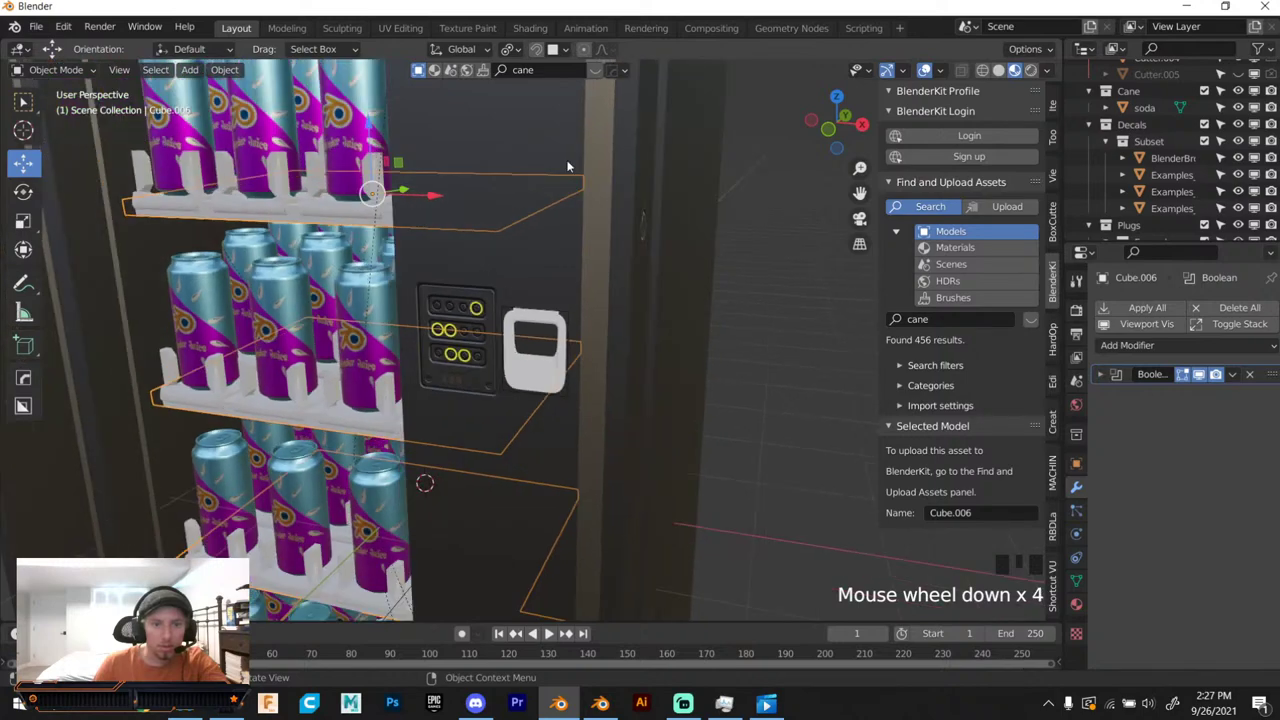
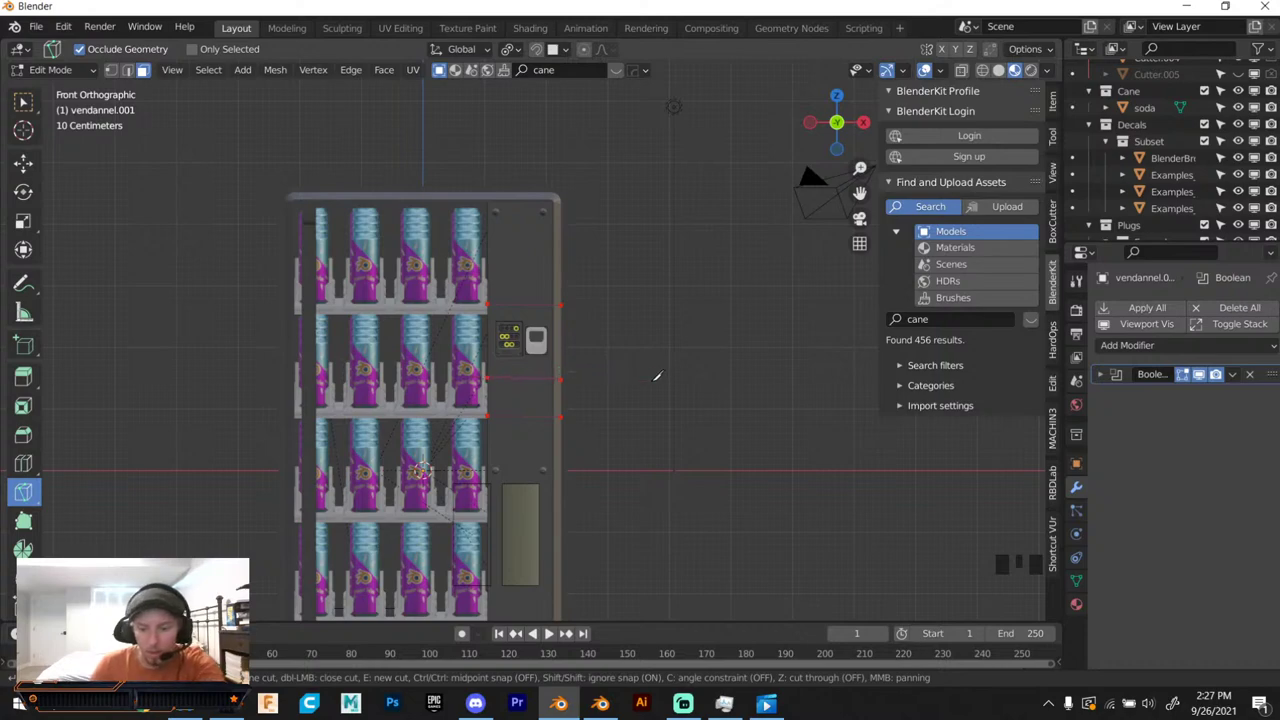
Plug the white handle piece into the machine's side panel with MESHmachine Plug.
{"action": "key", "text": "Tab"}
{"action": "scroll", "scroll_direction": "up", "scroll_amount": 3}
{"action": "left_click", "coordinate": [514, 240]}
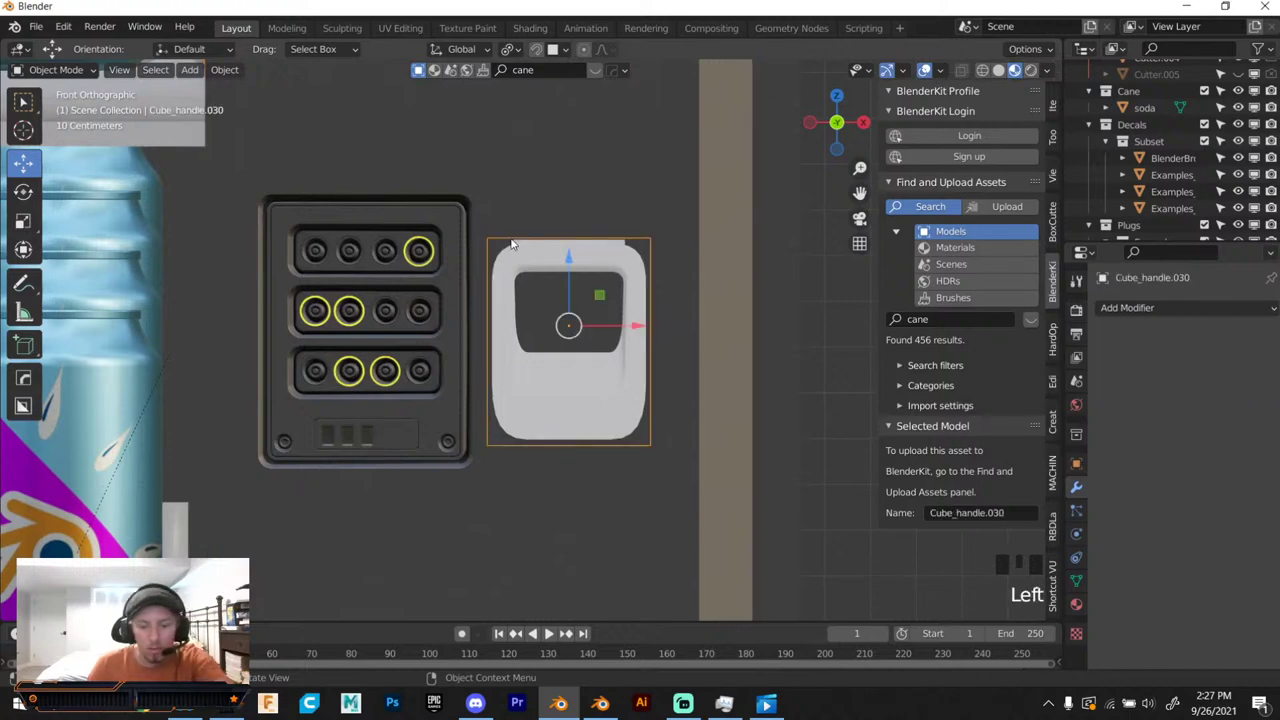
{"action": "key", "text": "y"}
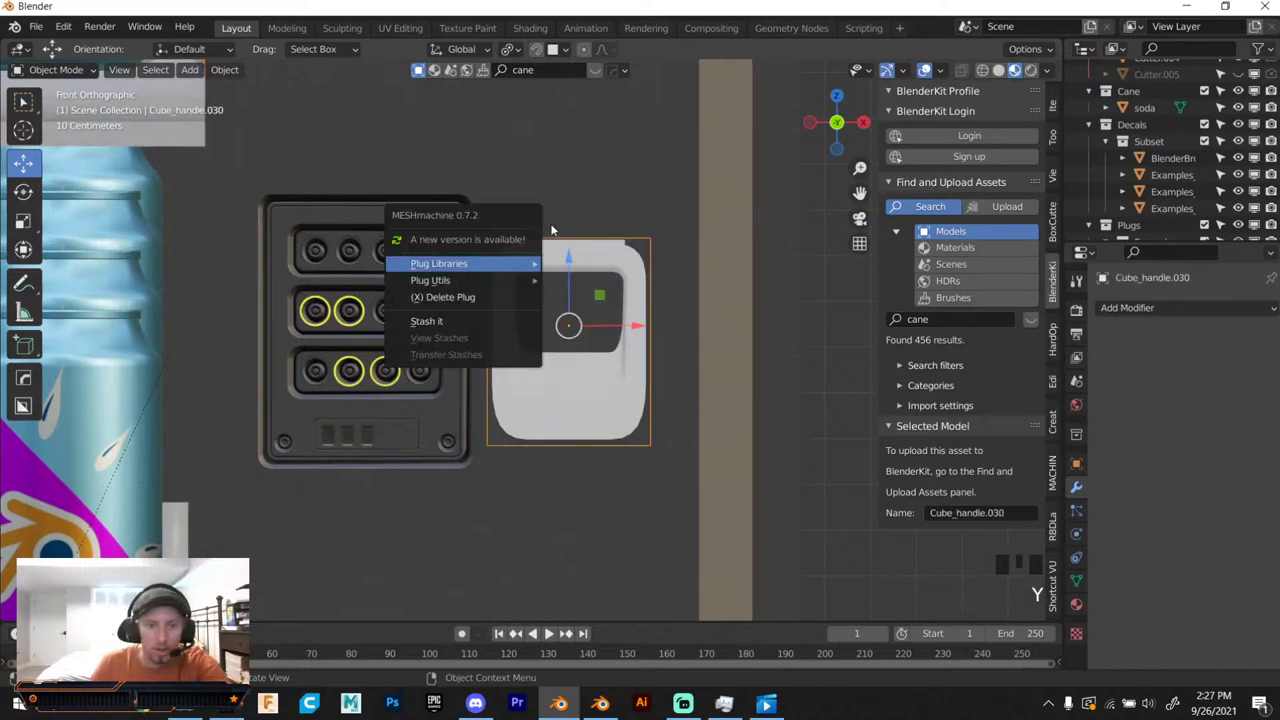
{"action": "left_click", "coordinate": [558, 183]}
{"action": "key", "text": "y"}
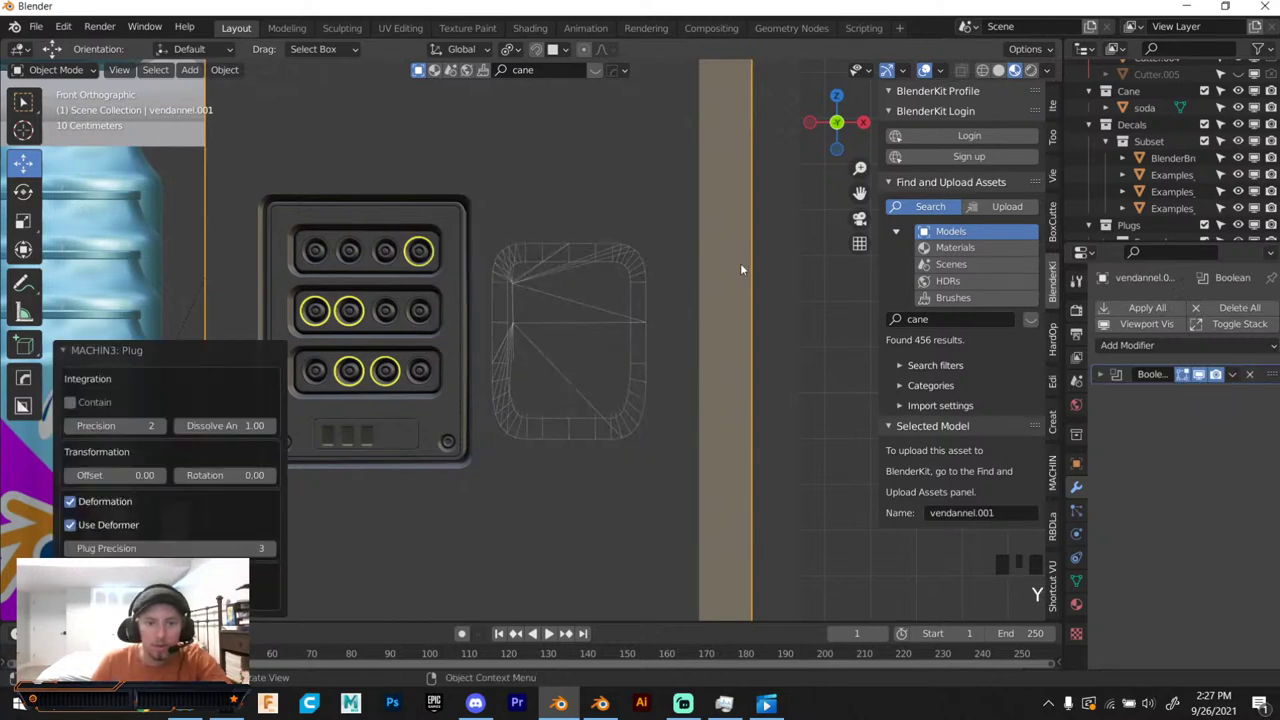
Undo the plug and scale the handle up slightly.
{"action": "left_click_drag", "start_coordinate": [669, 266], "coordinate": [668, 219]}
{"action": "scroll", "scroll_direction": "up", "scroll_amount": 3}
{"action": "key", "text": "ctrl+z"}
{"action": "left_click_drag", "start_coordinate": [649, 252], "coordinate": [646, 227]}
{"action": "key", "text": "s"}
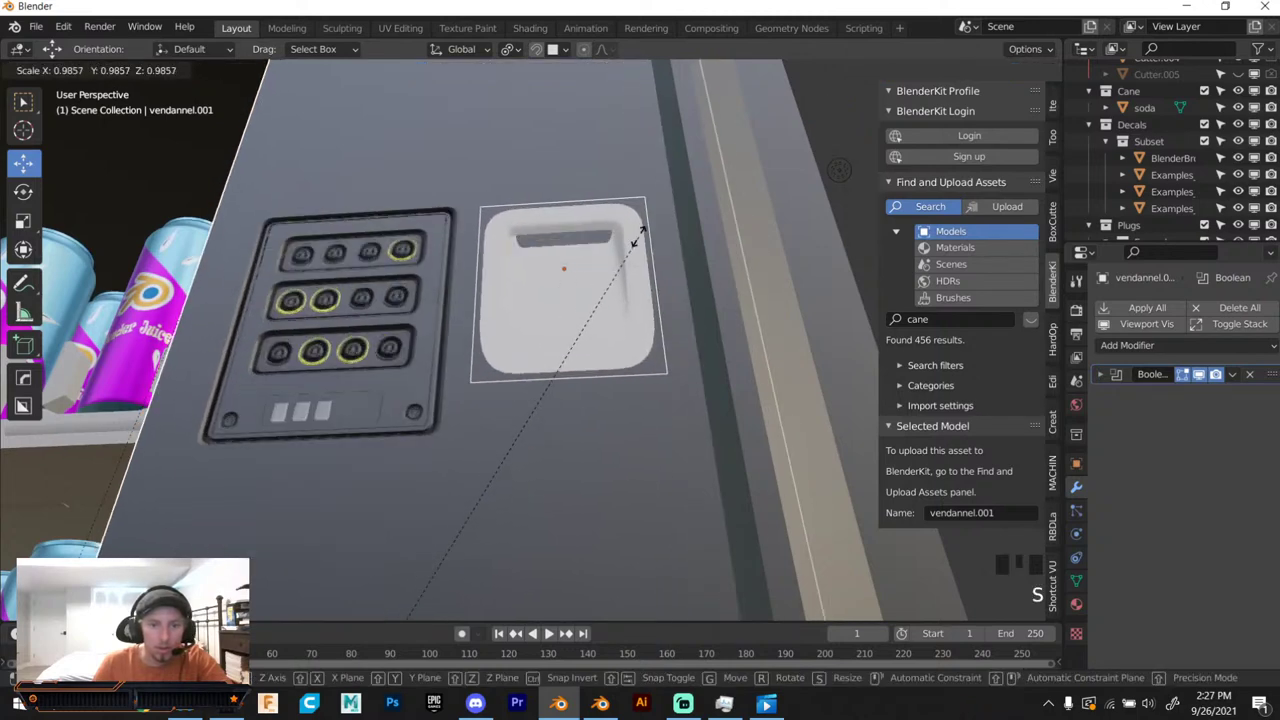
{"action": "left_click", "coordinate": [652, 198]}
{"action": "key", "text": "s"}
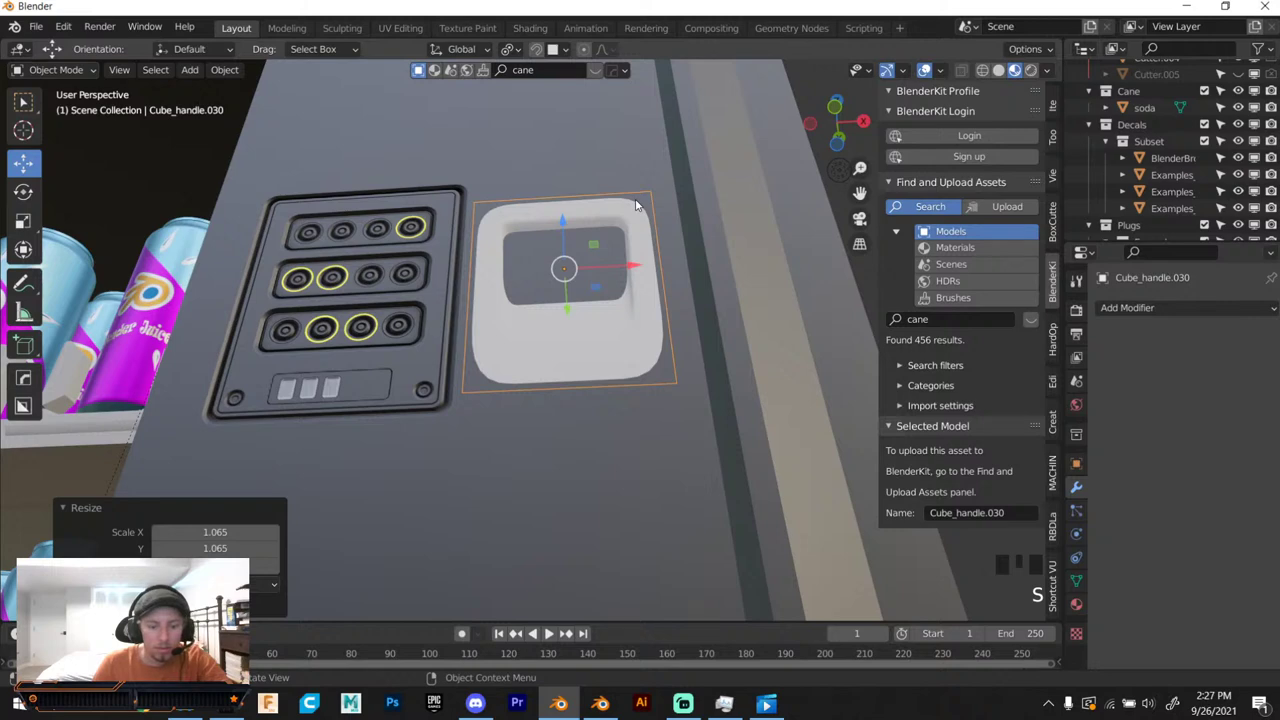
Re-plug the enlarged handle into the side panel beside the control panel.
{"action": "key", "text": "ctrl+y"}
{"action": "key", "text": "y"}
{"action": "left_click", "coordinate": [621, 128]}
{"action": "key", "text": "y"}
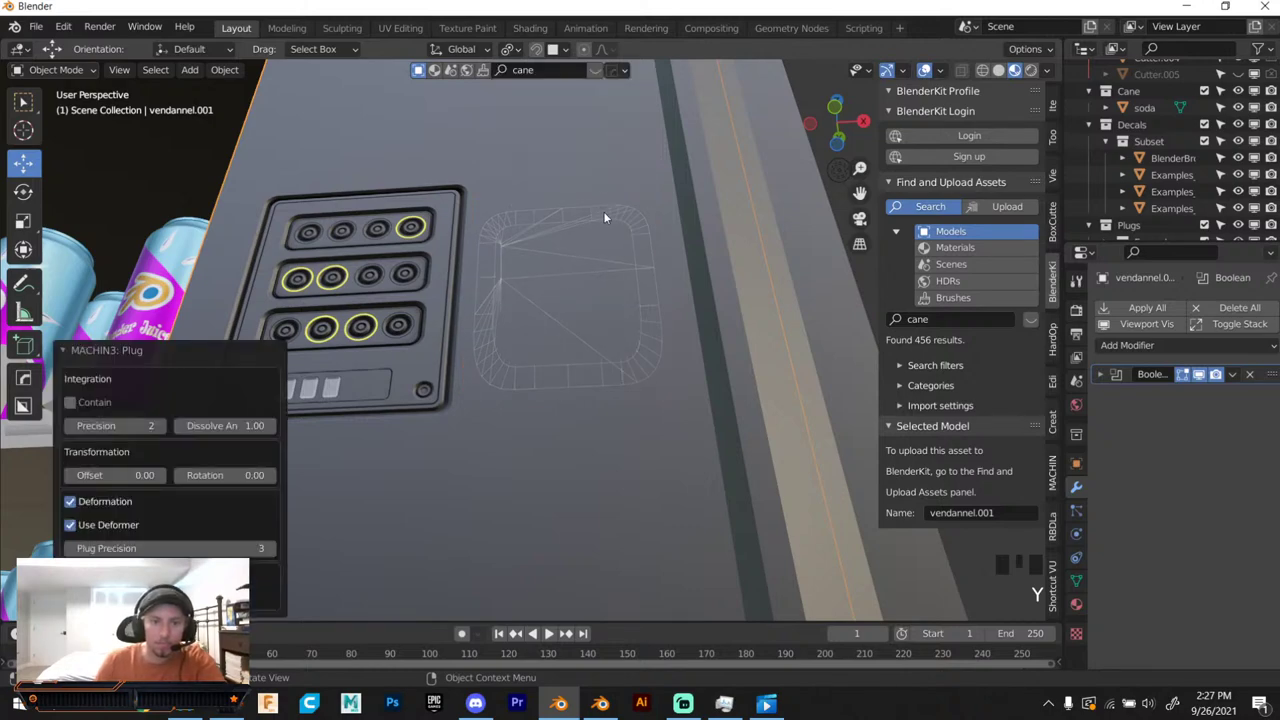
{"action": "left_click_drag", "start_coordinate": [601, 268], "coordinate": [607, 282]}
{"action": "key", "text": "ctrl+z"}
{"action": "scroll", "scroll_direction": "down", "scroll_amount": 3}
{"action": "left_click", "coordinate": [526, 193]}
{"action": "left_click", "coordinate": [526, 193]}
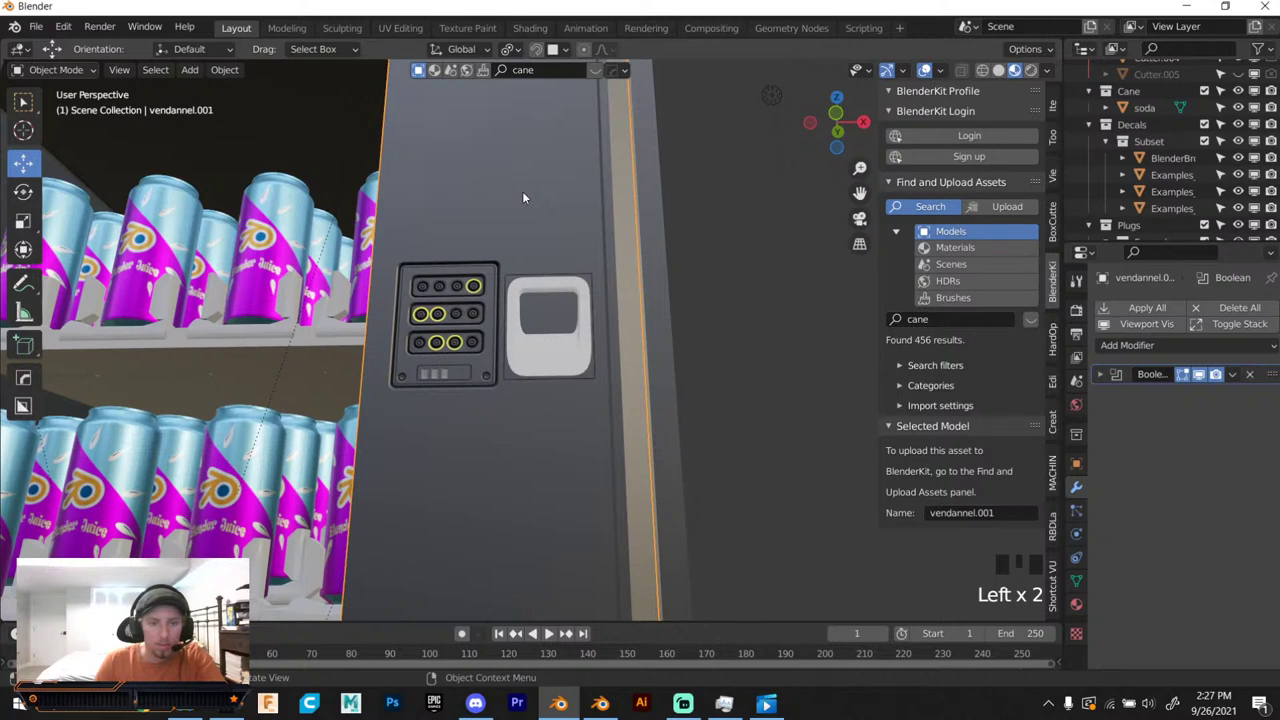
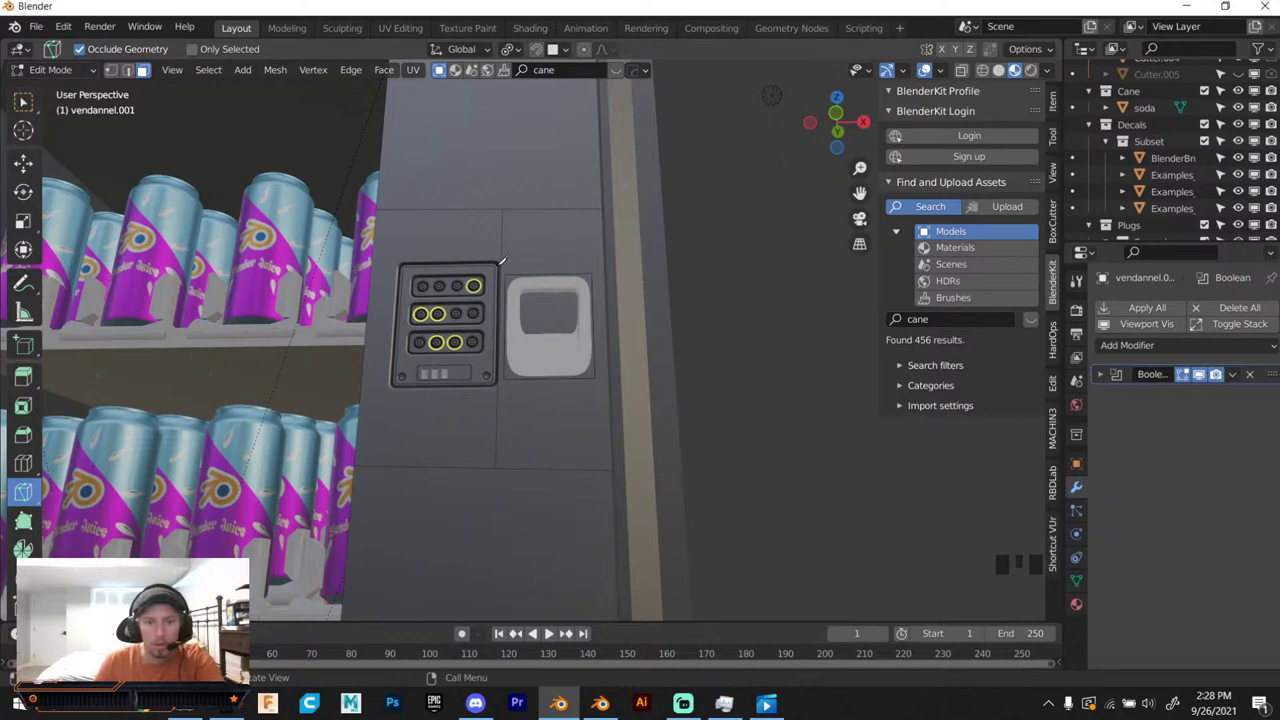
Delete the plugged handle objects, leaving only the control panel on that side.
{"action": "key", "text": "Tab"}
{"action": "left_click", "coordinate": [551, 270]}
{"action": "left_click", "coordinate": [551, 267]}
{"action": "left_click", "coordinate": [551, 272]}
{"action": "left_click", "coordinate": [555, 216]}
{"action": "key", "text": "y"}
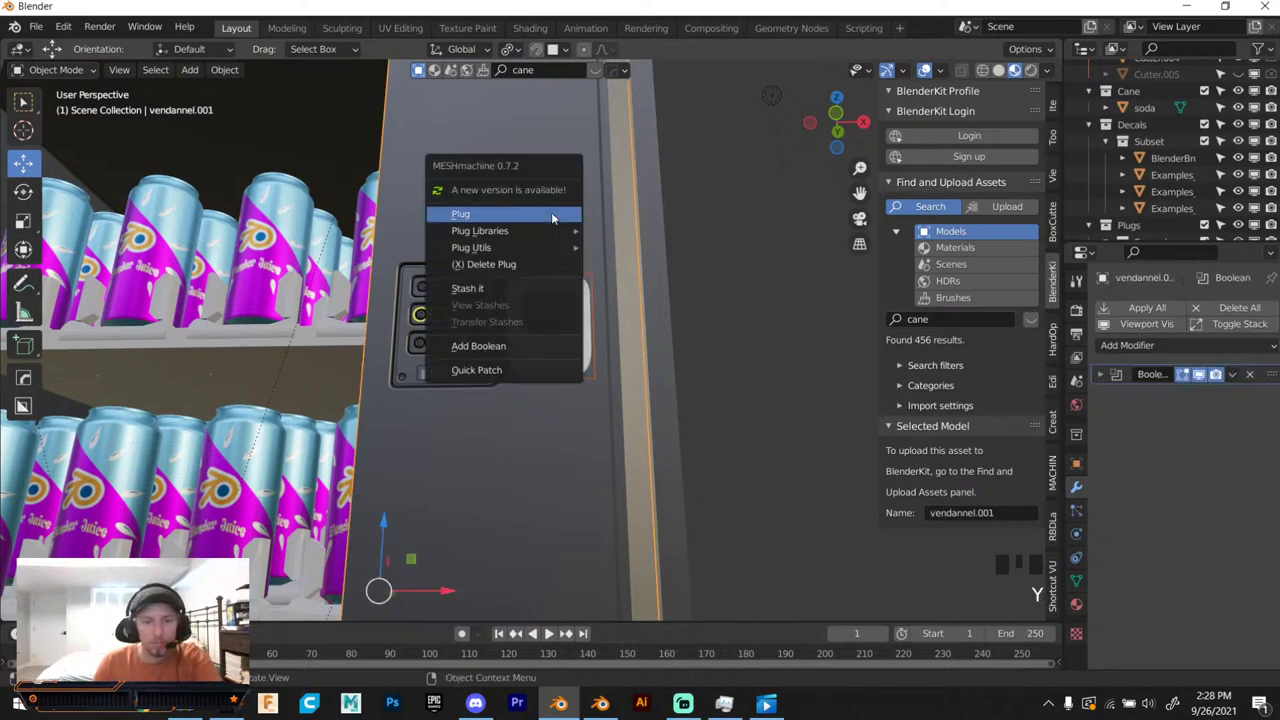
{"action": "key", "text": "ctrl+z"}
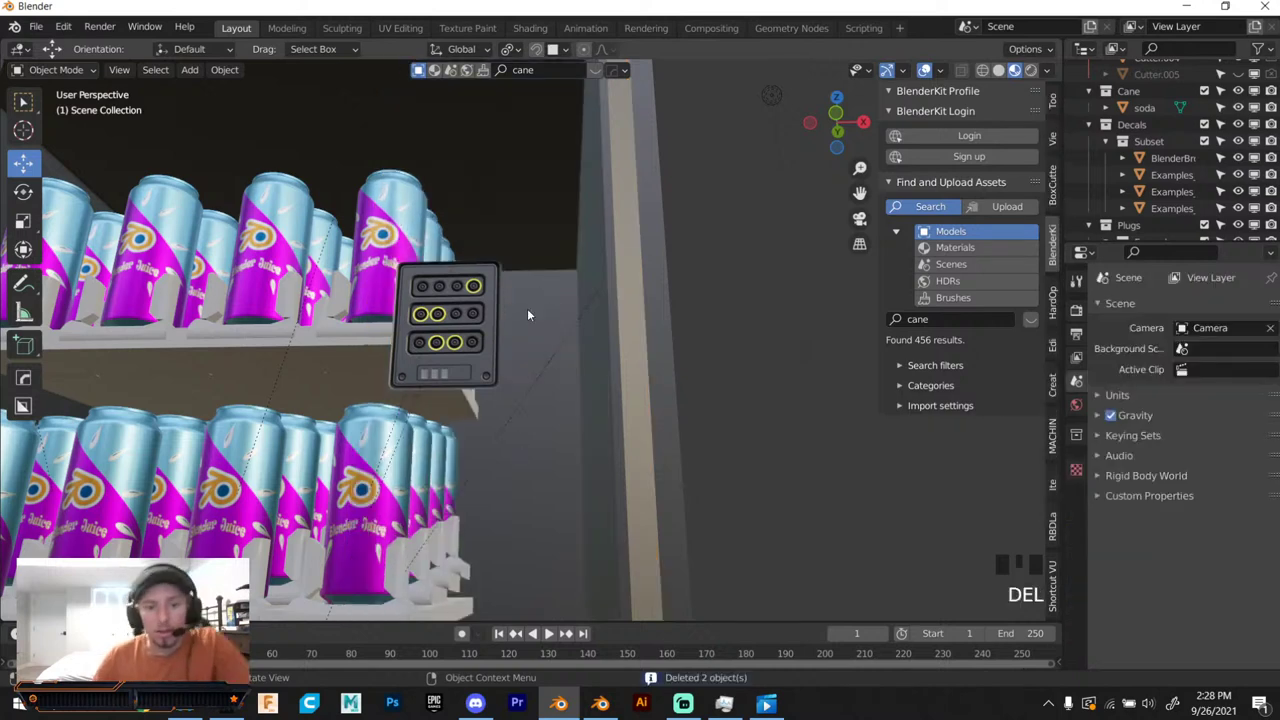
{"action": "key", "text": "ctrl+z"}
{"action": "left_click", "coordinate": [534, 274]}
{"action": "key", "text": "Delete"}
{"action": "scroll", "scroll_direction": "down", "scroll_amount": 3}
{"action": "left_click_drag", "start_coordinate": [533, 260], "coordinate": [540, 194]}
{"action": "scroll", "scroll_direction": "down", "scroll_amount": 3}
{"action": "left_click_drag", "start_coordinate": [511, 359], "coordinate": [503, 365]}
{"action": "scroll", "scroll_direction": "up", "scroll_amount": 3}
{"action": "left_click", "coordinate": [486, 351]}
{"action": "key", "text": "s"}
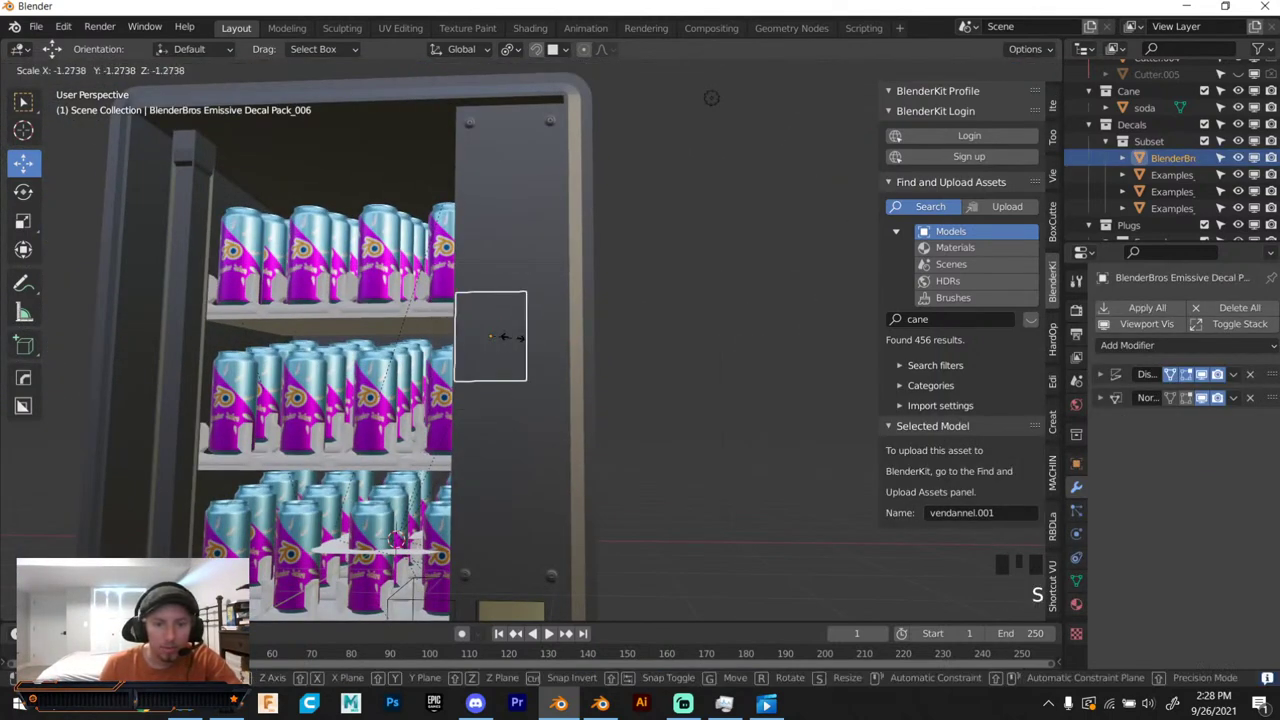
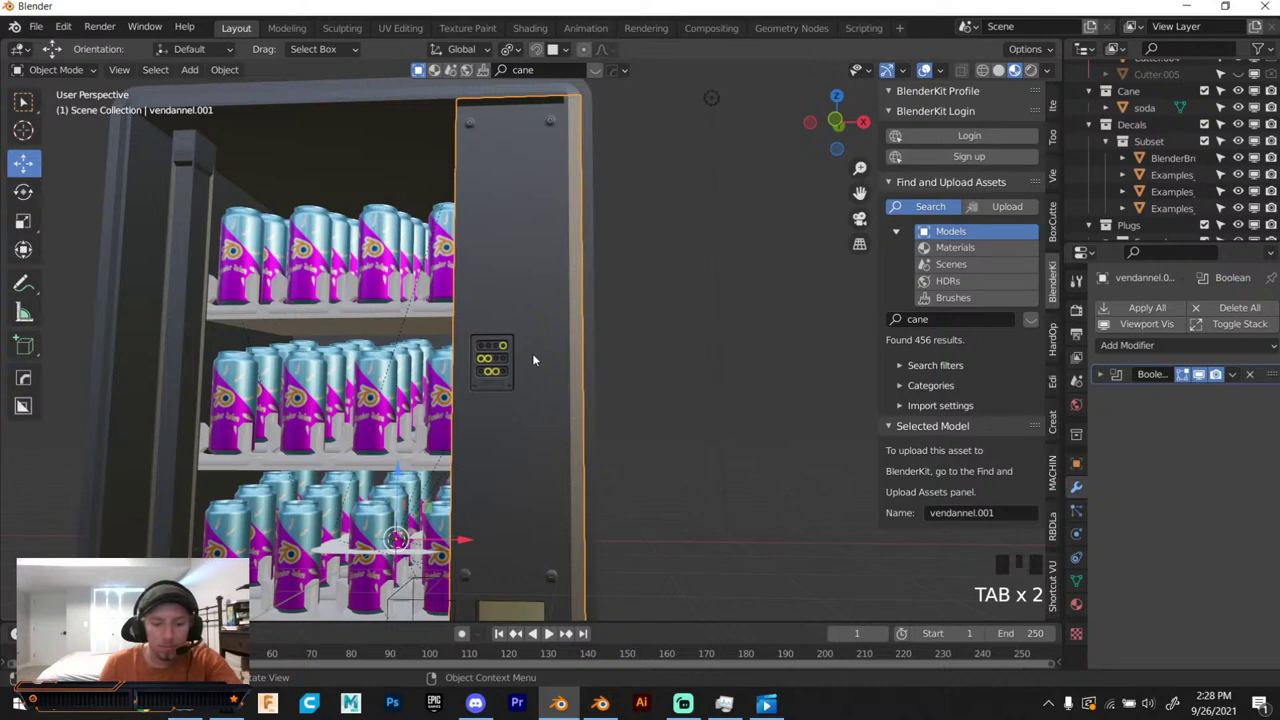
Add a rounded slot plane, shrink it, and plug it into the panel right of the buttons.
{"action": "key", "text": "y"}
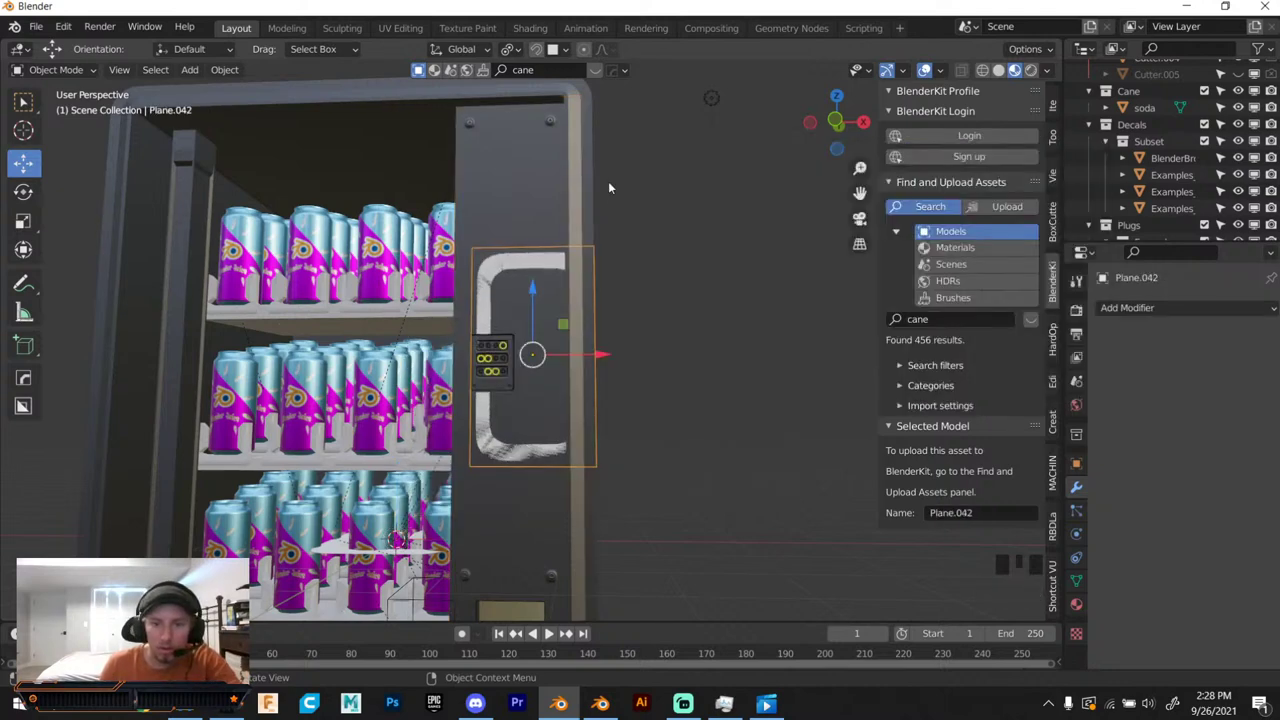
{"action": "key", "text": "s"}
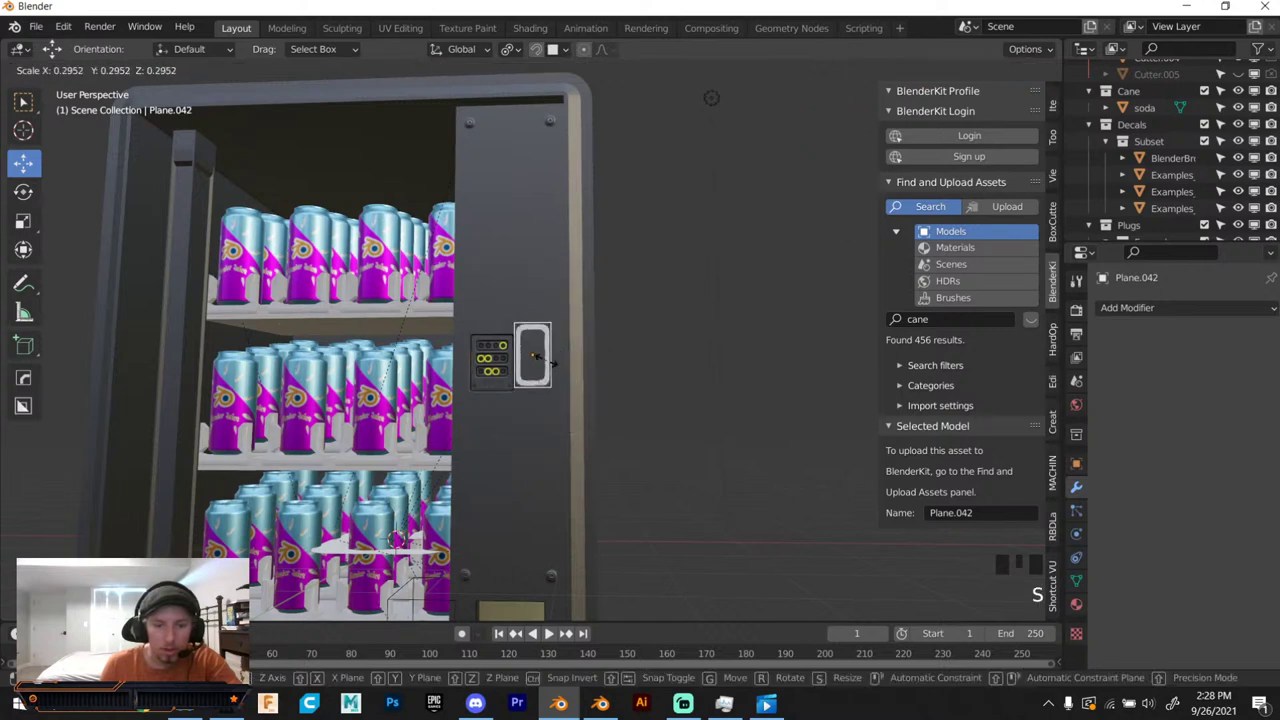
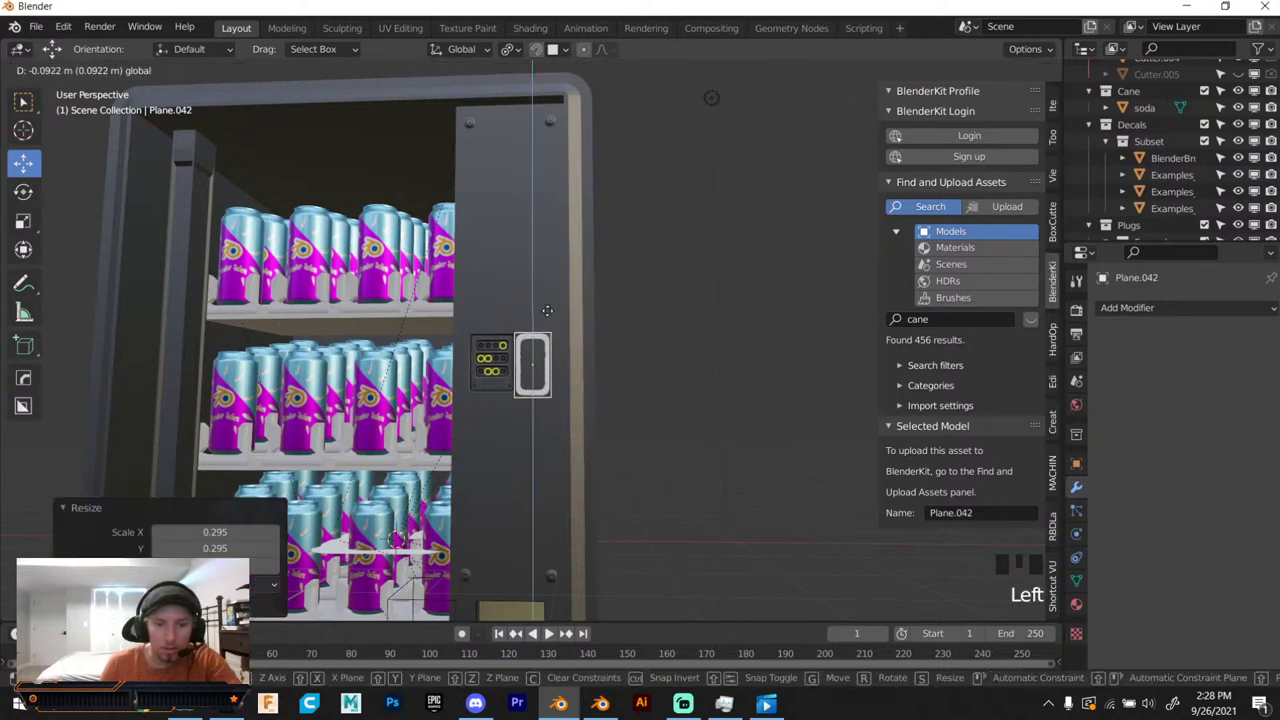
{"action": "left_click", "coordinate": [567, 336]}
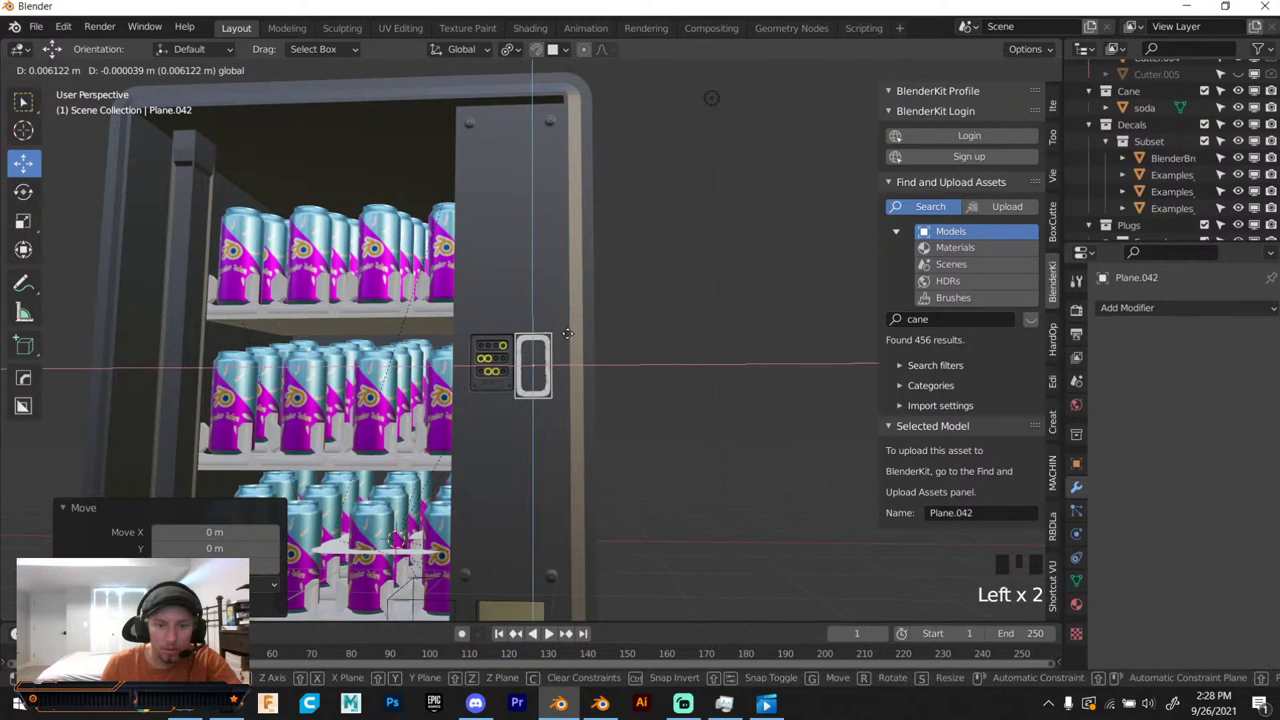
{"action": "key", "text": "s"}
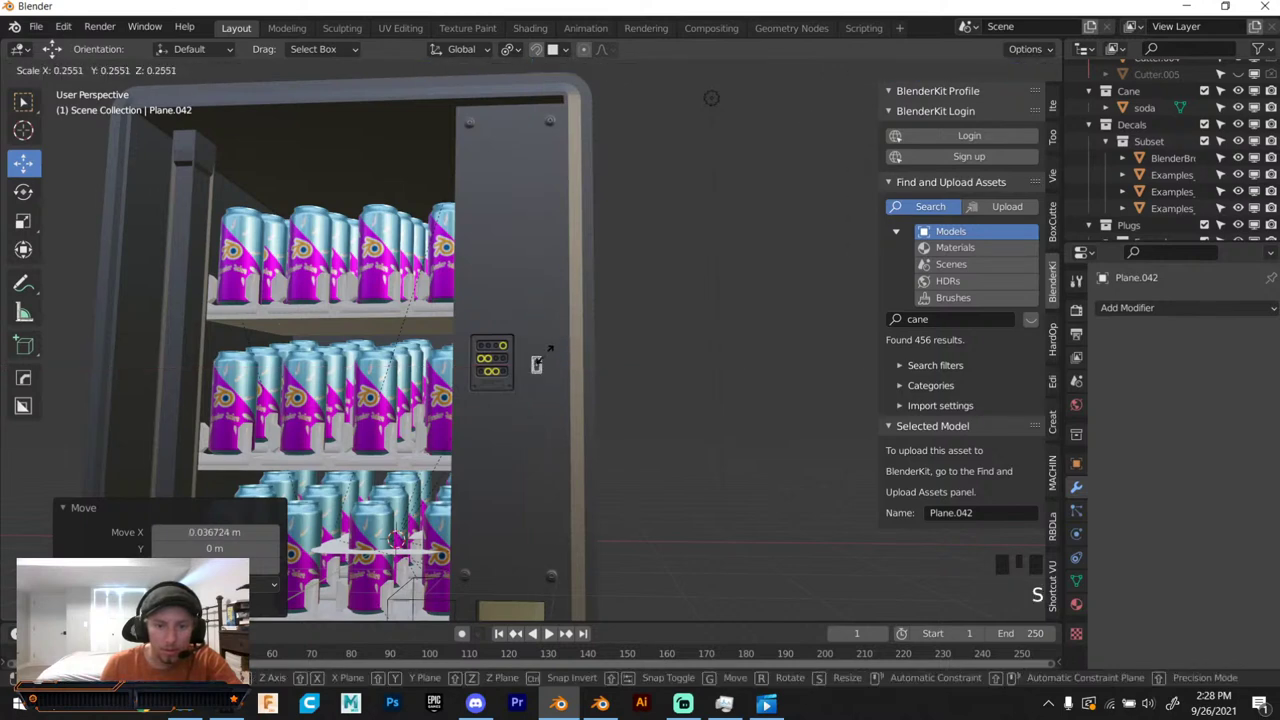
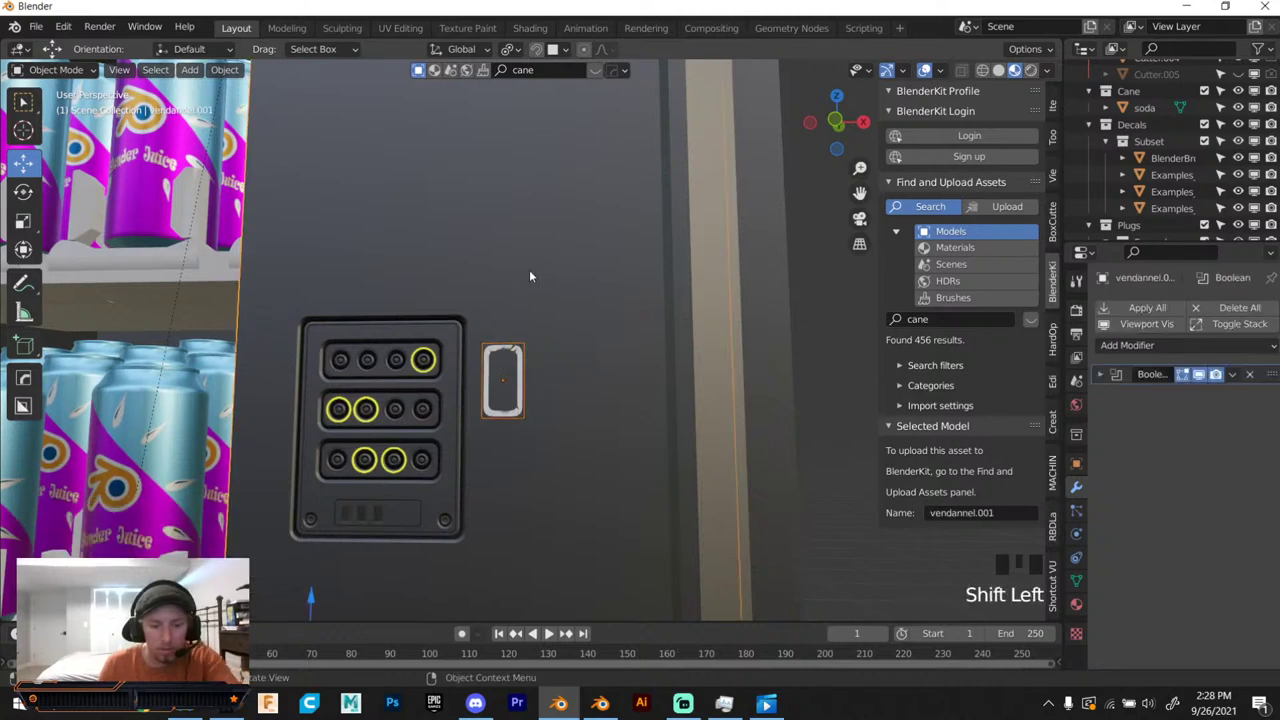
{"action": "key", "text": "y"}
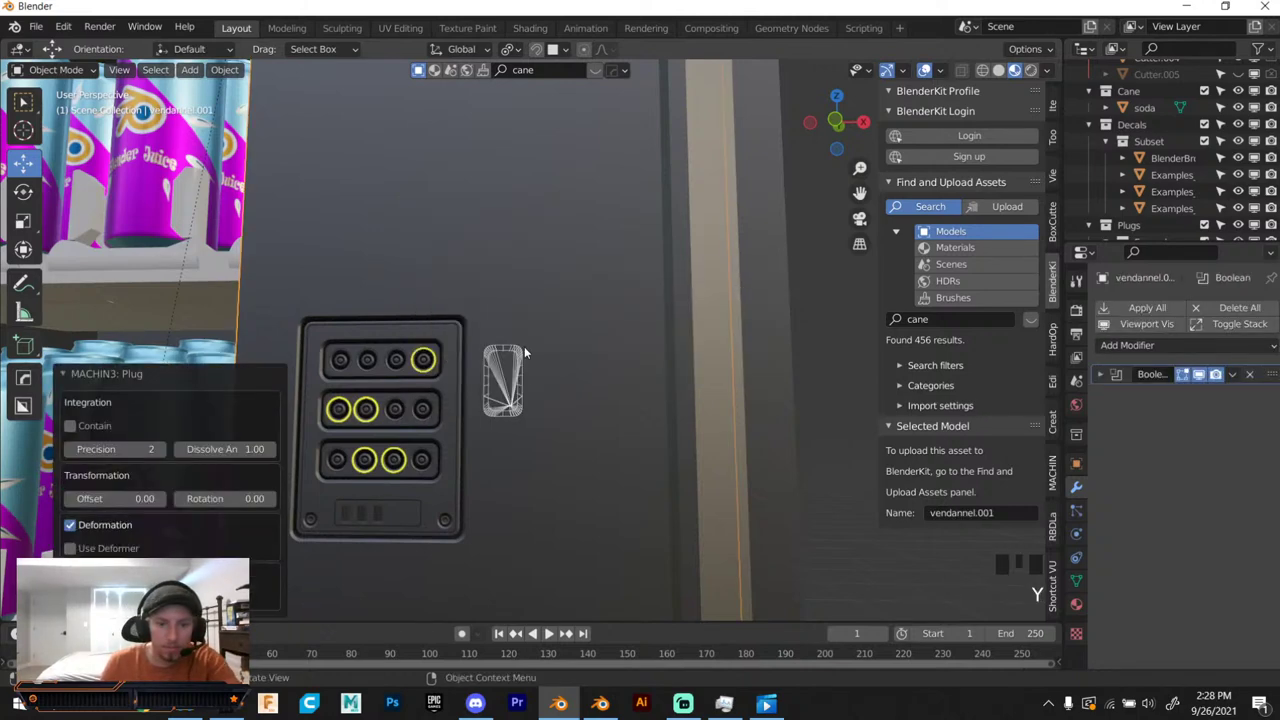
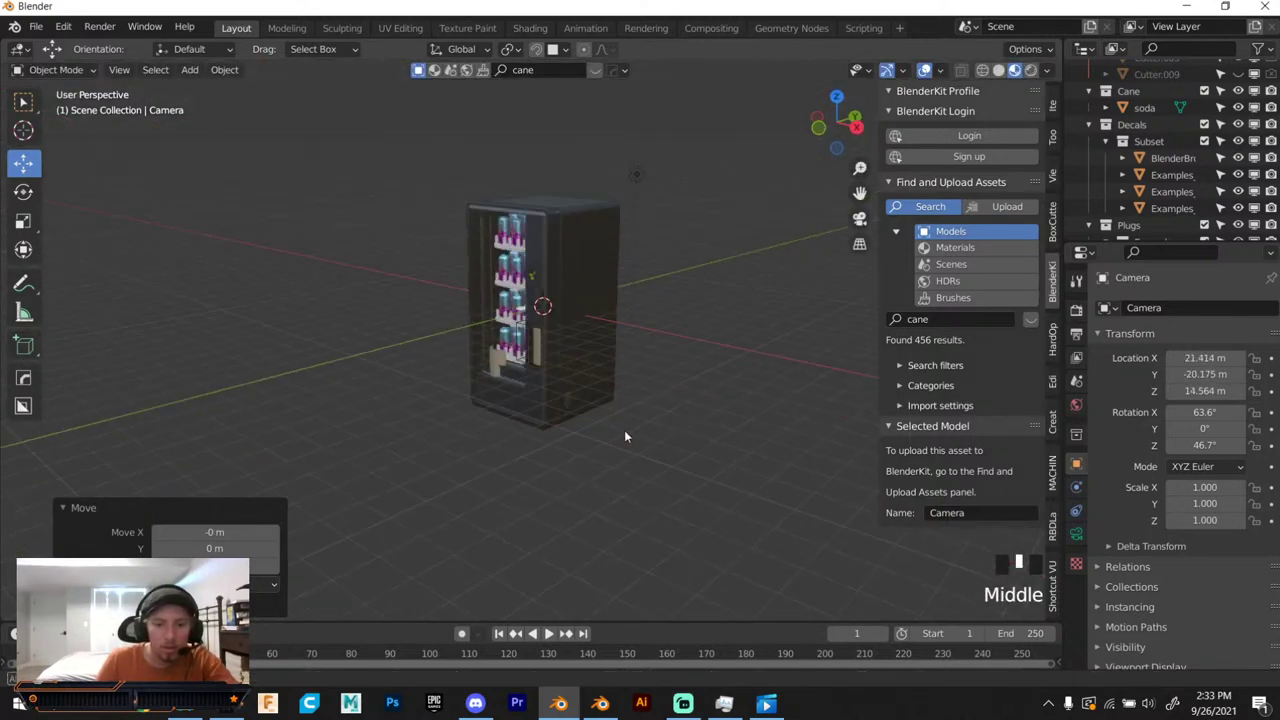
Switch to looking through the scene camera at the vending machine.
{"action": "scroll", "scroll_direction": "up", "scroll_amount": 3}
{"action": "left_click_drag", "start_coordinate": [607, 407], "coordinate": [529, 442]}
{"action": "scroll", "scroll_direction": "up", "scroll_amount": 3}
{"action": "left_click_drag", "start_coordinate": [529, 442], "coordinate": [542, 438]}
{"action": "scroll", "scroll_direction": "up", "scroll_amount": 3}
{"action": "key", "text": "ctrl+alt+KP_0"}
{"action": "scroll", "scroll_direction": "down", "scroll_amount": 3}
Move the camera until the machine sits front-on and centred in frame.
{"action": "key", "text": "g"}
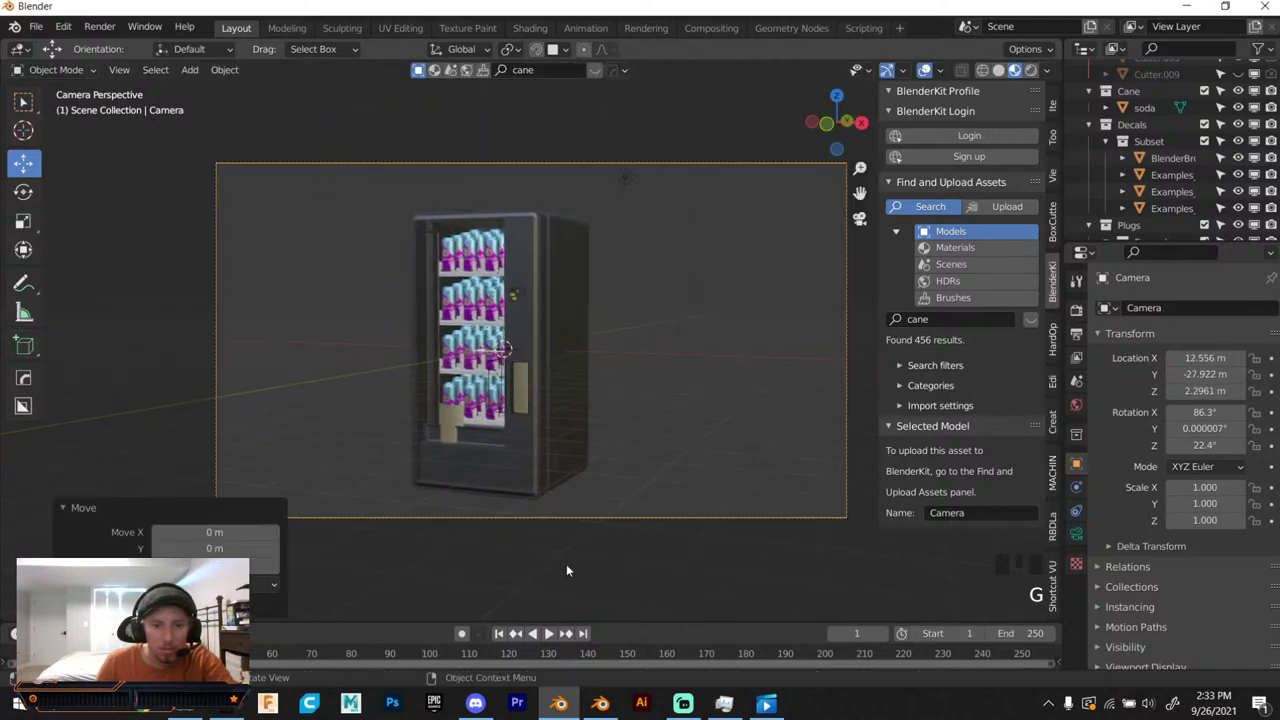
{"action": "key", "text": "g"}
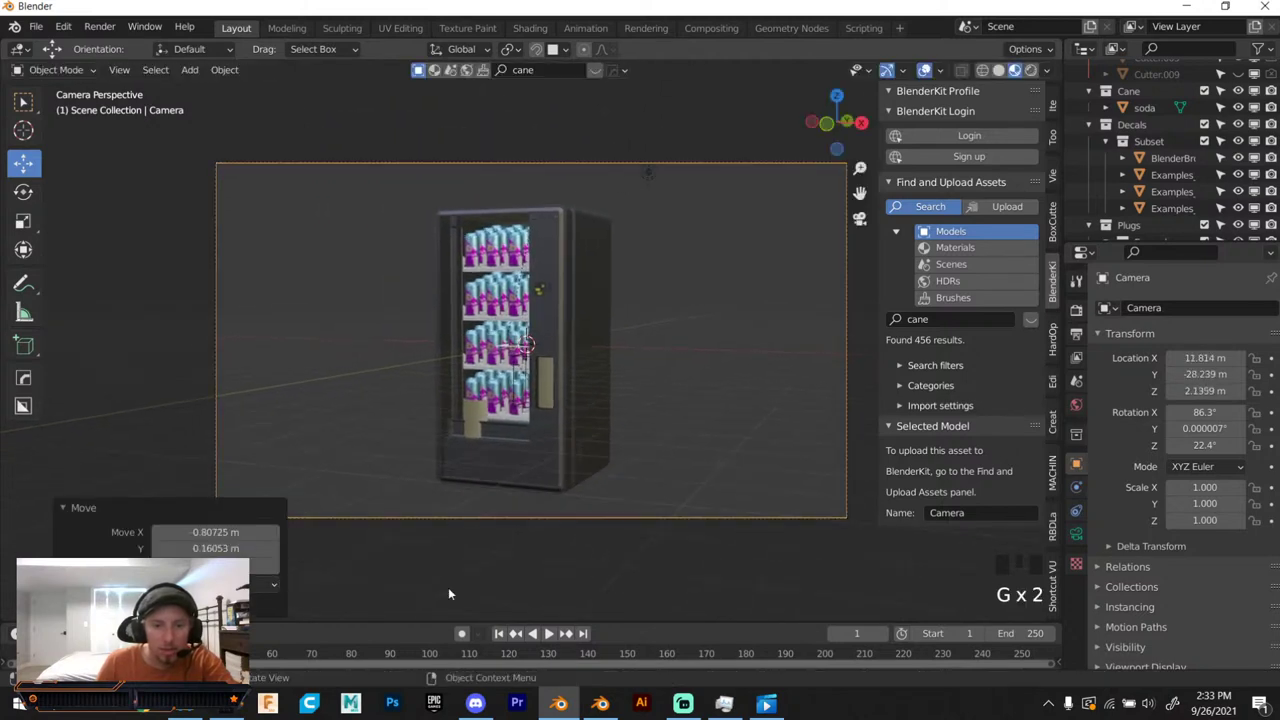
{"action": "scroll", "scroll_direction": "up", "scroll_amount": 3}
{"action": "scroll", "scroll_direction": "up", "scroll_amount": 3}
{"action": "left_click_drag", "start_coordinate": [560, 191], "coordinate": [578, 287]}
{"action": "scroll", "scroll_direction": "up", "scroll_amount": 3}
{"action": "left_click_drag", "start_coordinate": [527, 268], "coordinate": [460, 282]}
{"action": "scroll", "scroll_direction": "up", "scroll_amount": 3}
{"action": "left_click", "coordinate": [845, 125]}
{"action": "scroll", "scroll_direction": "up", "scroll_amount": 3}
{"action": "left_click_drag", "start_coordinate": [440, 207], "coordinate": [539, 456]}
{"action": "scroll", "scroll_direction": "up", "scroll_amount": 3}
Shrink the Blender-logo decal and set it high on the panel.
{"action": "key", "text": "d"}
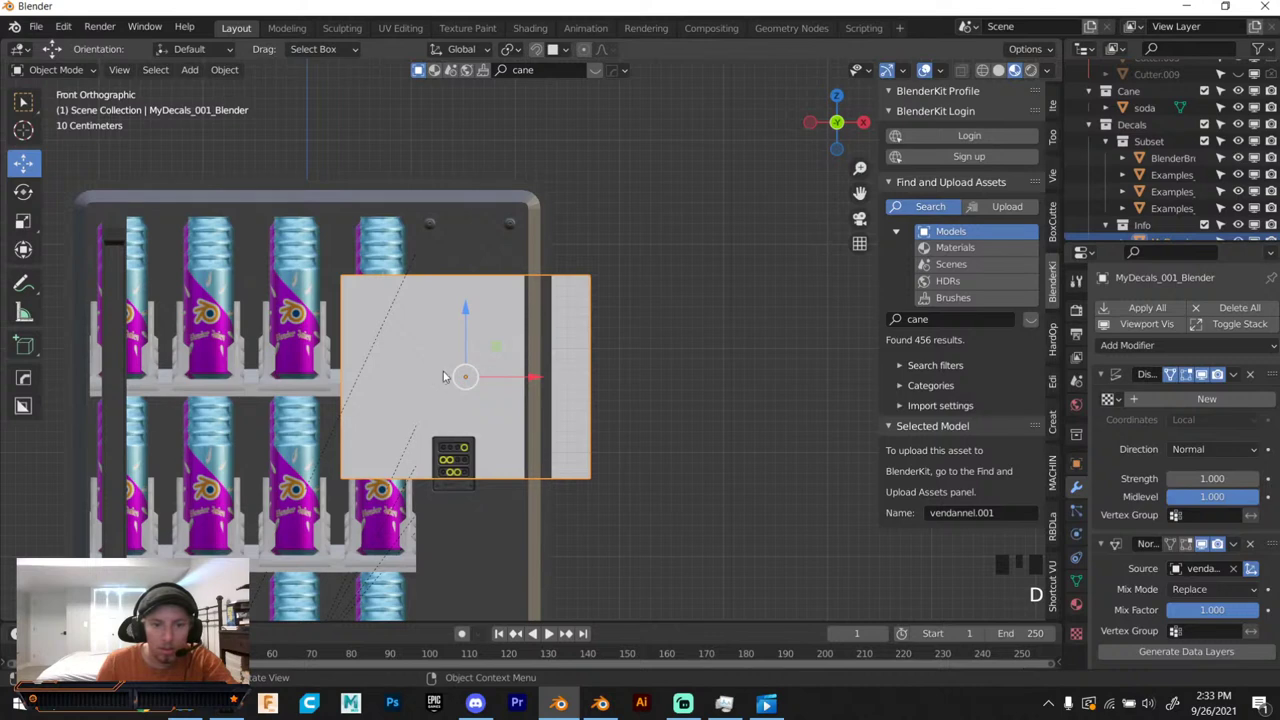
{"action": "key", "text": "s"}
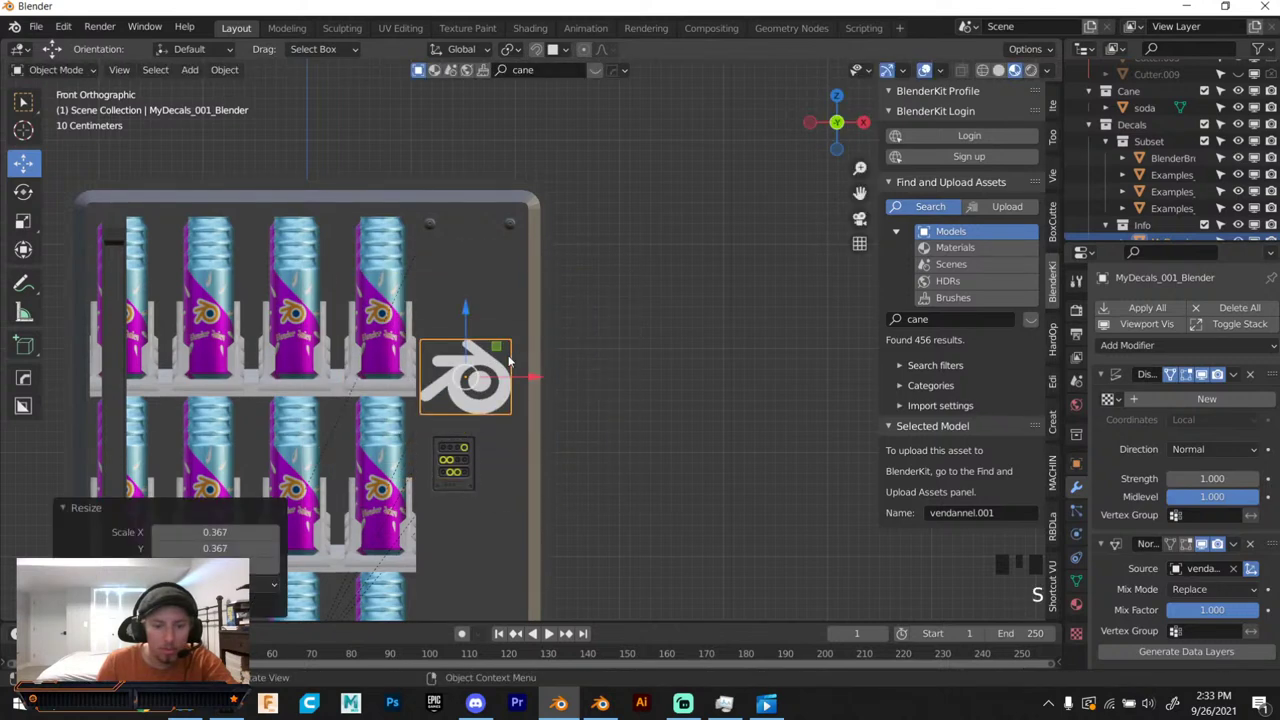
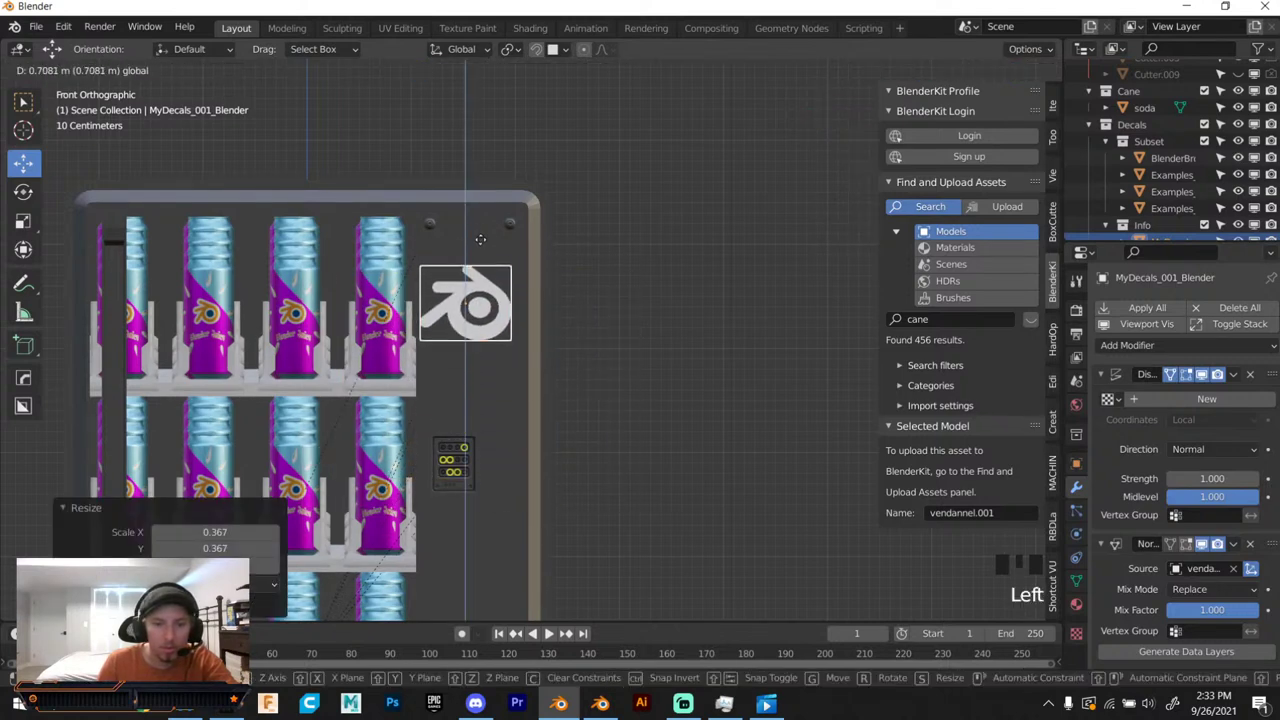
{"action": "left_click", "coordinate": [663, 229]}
Add a second Blender-logo decal from the MyDecals library onto the machine's side.
{"action": "left_click_drag", "start_coordinate": [602, 322], "coordinate": [523, 323]}
{"action": "scroll", "scroll_direction": "down", "scroll_amount": 3}
{"action": "left_click_drag", "start_coordinate": [514, 320], "coordinate": [444, 331]}
{"action": "scroll", "scroll_direction": "up", "scroll_amount": 3}
{"action": "scroll", "scroll_direction": "up", "scroll_amount": 3}
{"action": "left_click", "coordinate": [847, 126]}
Raise the side logo decal higher along Y and return to a perspective view.
{"action": "key", "text": "d"}
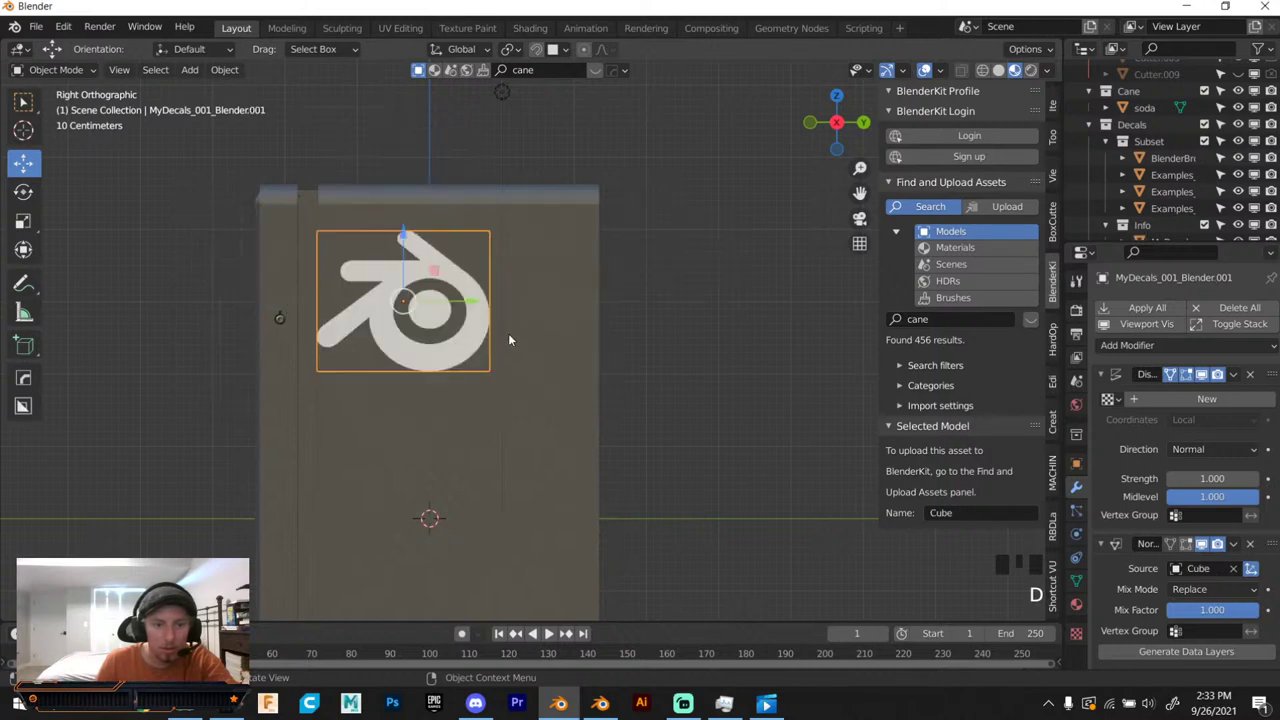
{"action": "left_click", "coordinate": [437, 269]}
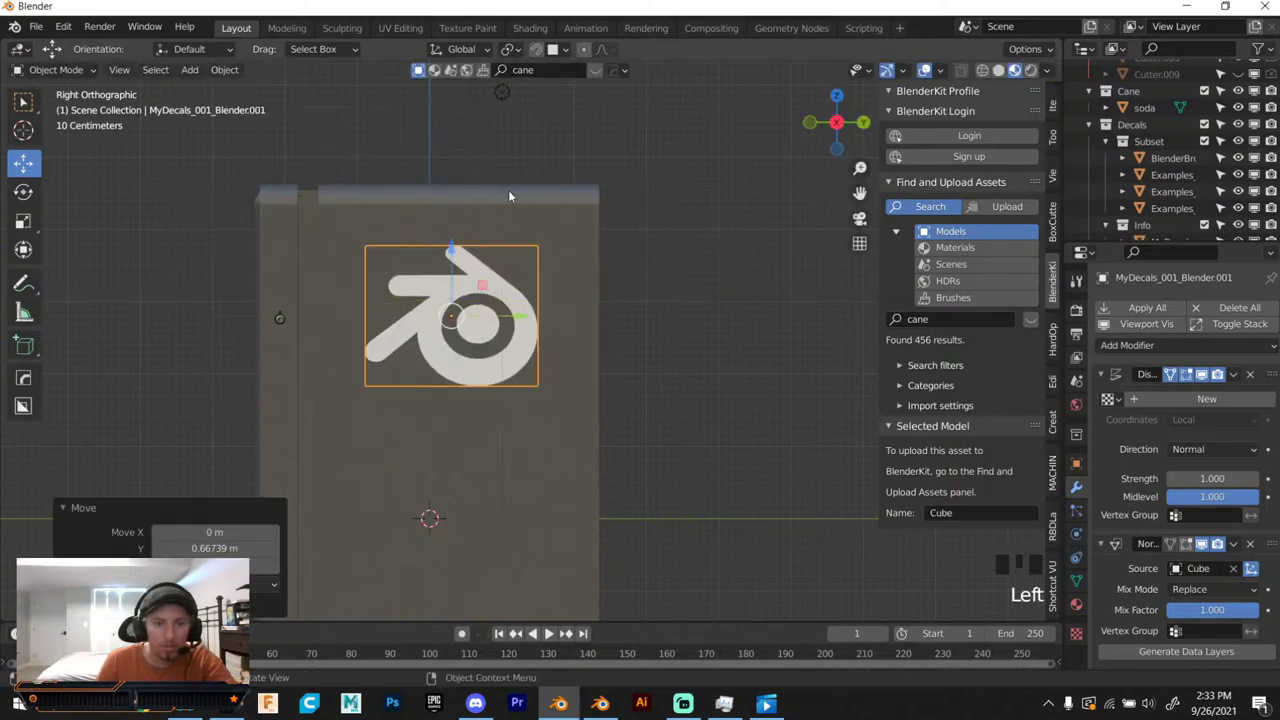
{"action": "left_click", "coordinate": [518, 140]}
{"action": "left_click_drag", "start_coordinate": [506, 189], "coordinate": [623, 193]}
{"action": "scroll", "scroll_direction": "down", "scroll_amount": 3}
{"action": "left_click_drag", "start_coordinate": [532, 263], "coordinate": [504, 299]}
{"action": "scroll", "scroll_direction": "up", "scroll_amount": 3}
{"action": "left_click_drag", "start_coordinate": [488, 367], "coordinate": [452, 470]}
{"action": "left_click", "coordinate": [452, 470]}
{"action": "left_click_drag", "start_coordinate": [451, 467], "coordinate": [449, 465]}
Delete a stray cube from the scene and select the dispensing arm.
{"action": "key", "text": "Delete"}
{"action": "scroll", "scroll_direction": "down", "scroll_amount": 3}
{"action": "left_click_drag", "start_coordinate": [449, 466], "coordinate": [449, 472]}
{"action": "scroll", "scroll_direction": "up", "scroll_amount": 3}
{"action": "left_click_drag", "start_coordinate": [458, 470], "coordinate": [623, 310]}
{"action": "left_click", "coordinate": [623, 310]}
{"action": "left_click_drag", "start_coordinate": [523, 395], "coordinate": [450, 470]}
{"action": "left_click", "coordinate": [450, 470]}
{"action": "left_click", "coordinate": [599, 199]}
{"action": "left_click_drag", "start_coordinate": [563, 318], "coordinate": [517, 434]}
{"action": "scroll", "scroll_direction": "up", "scroll_amount": 3}
{"action": "left_click", "coordinate": [495, 506]}
{"action": "left_click", "coordinate": [540, 498]}
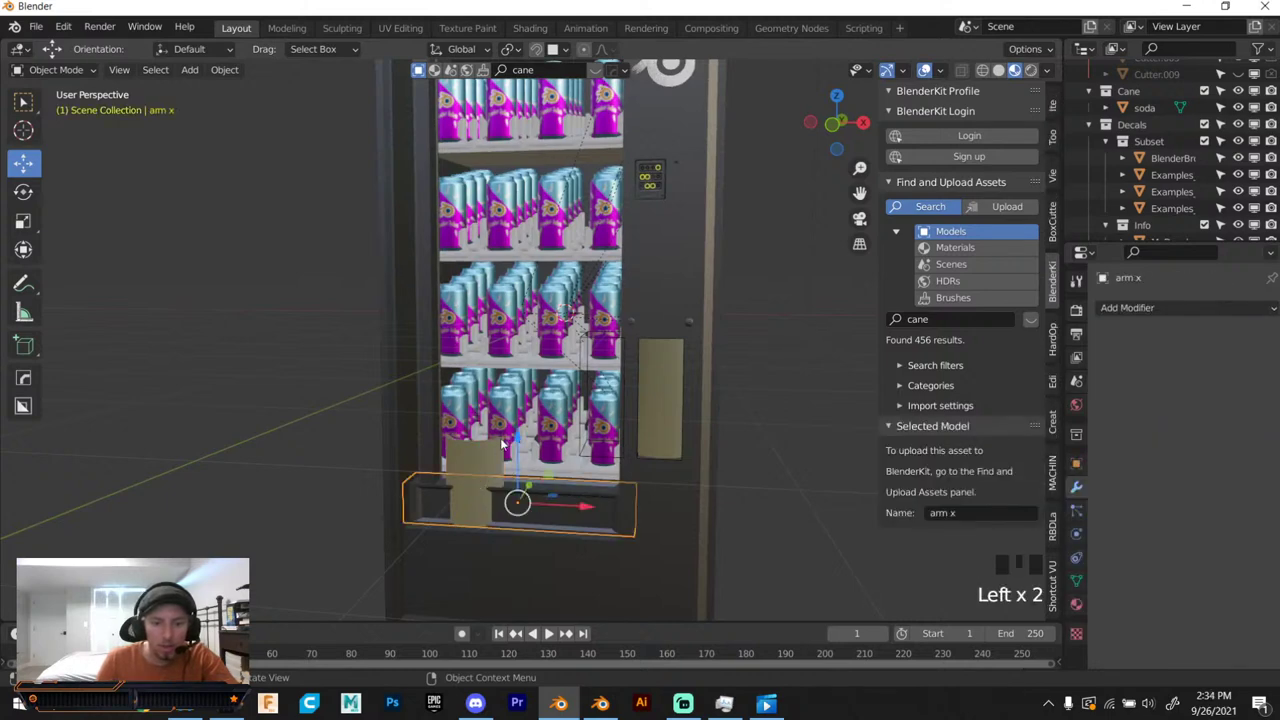
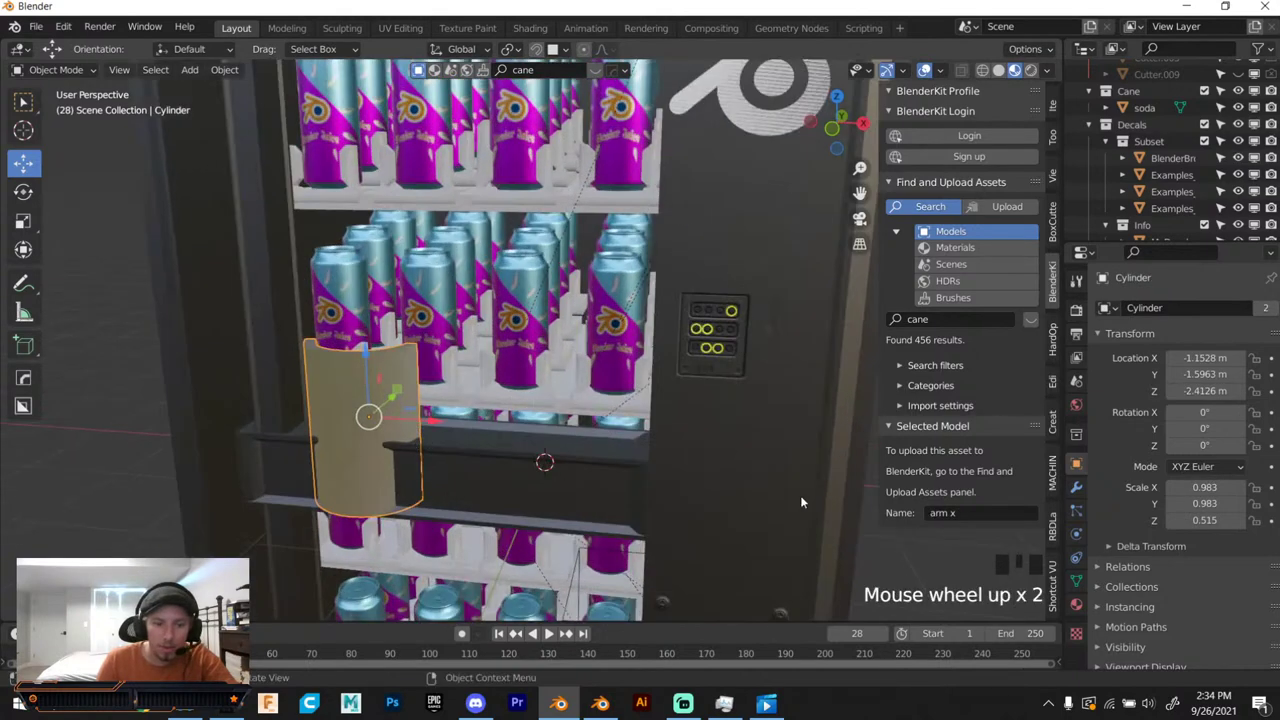
Select the dispensing arm for keyframing its location at frame 28.
{"action": "left_click", "coordinate": [487, 495]}
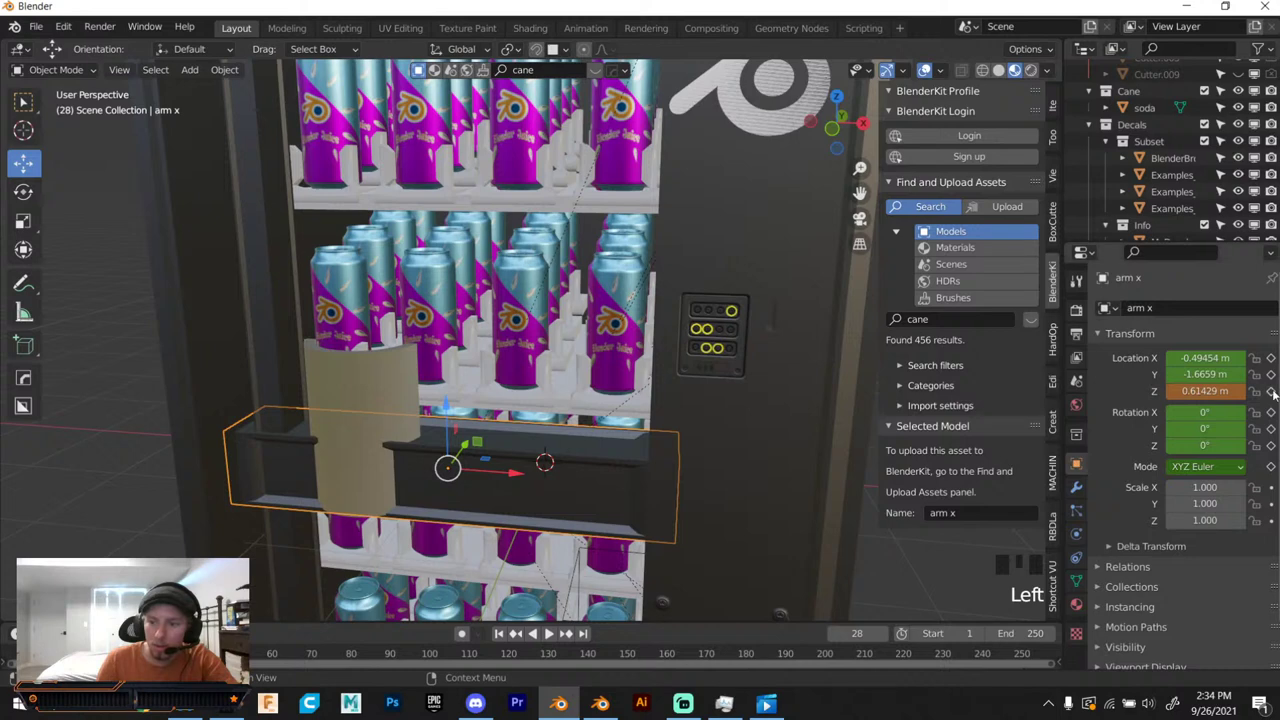
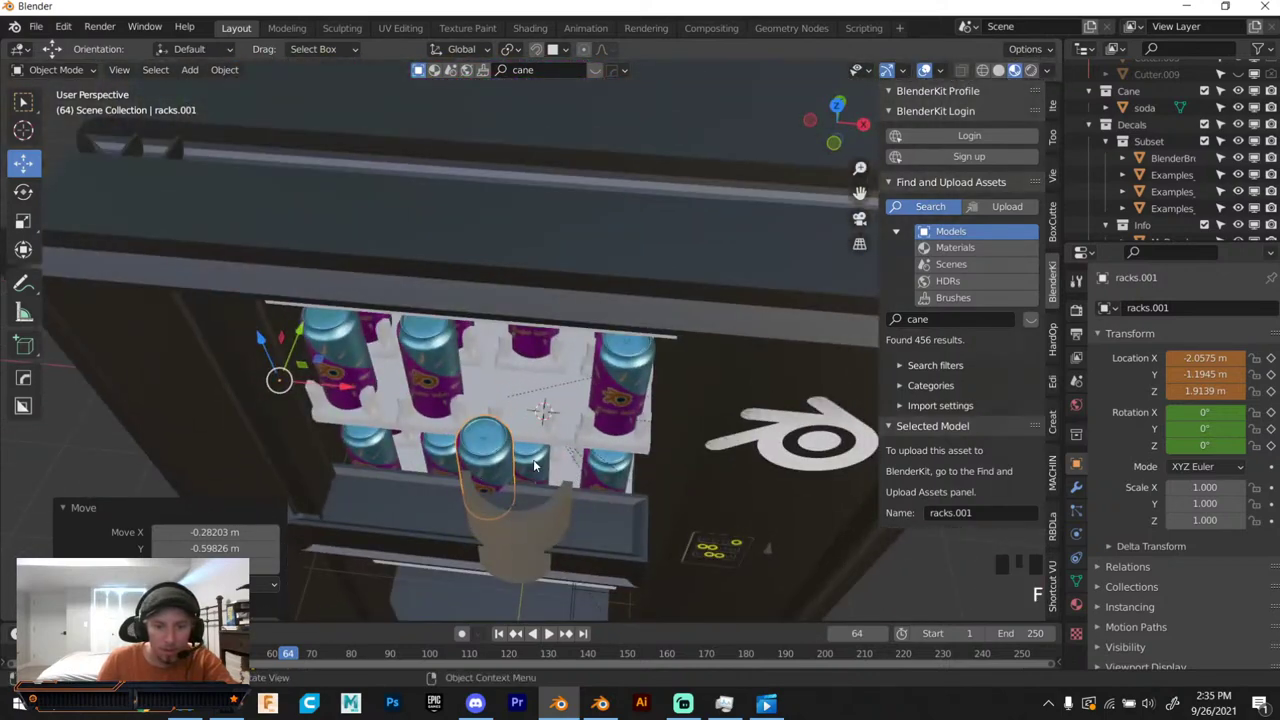
Slide the can forward along Y toward the dispensing tray.
{"action": "key", "text": "g"}
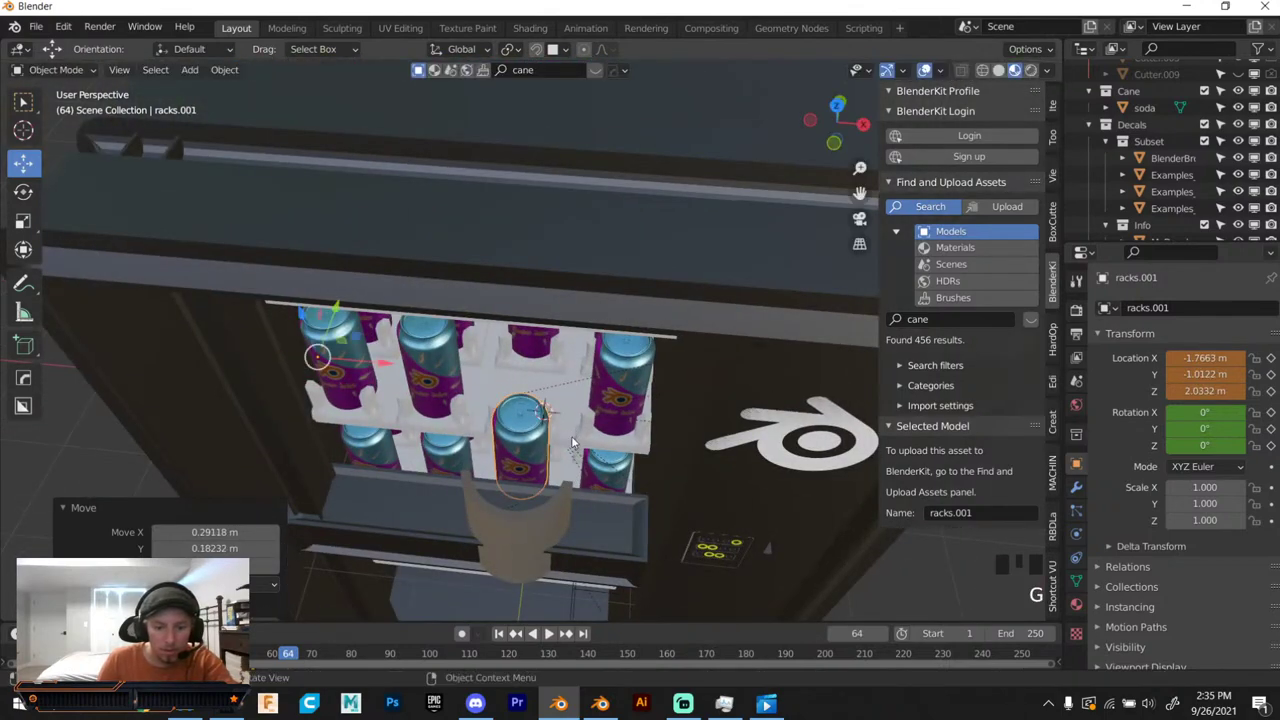
{"action": "key", "text": "g"}
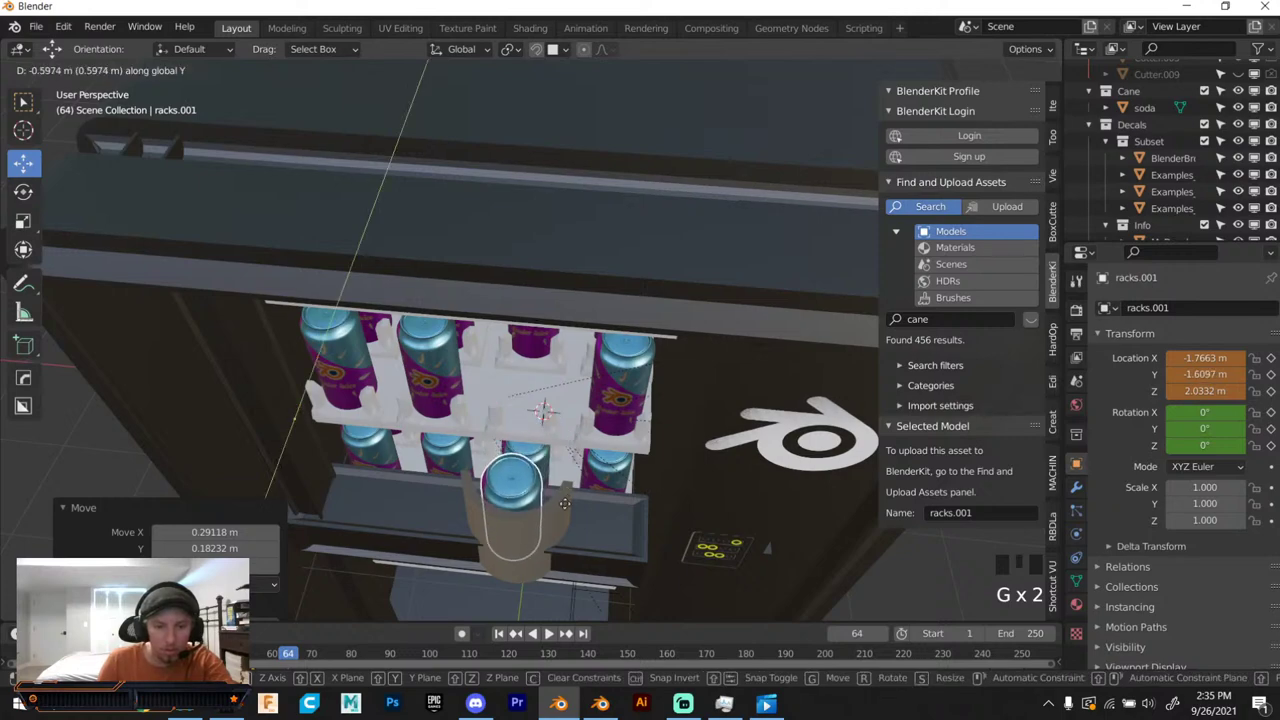
{"action": "key", "text": "g"}
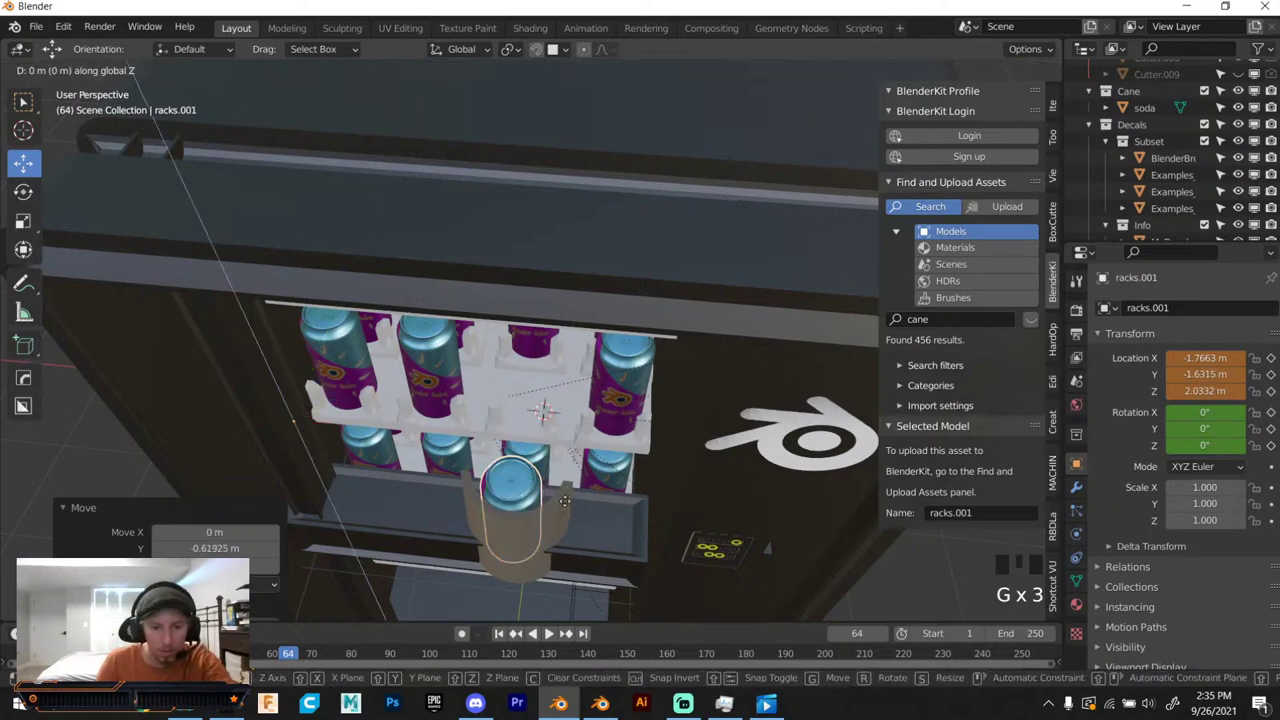
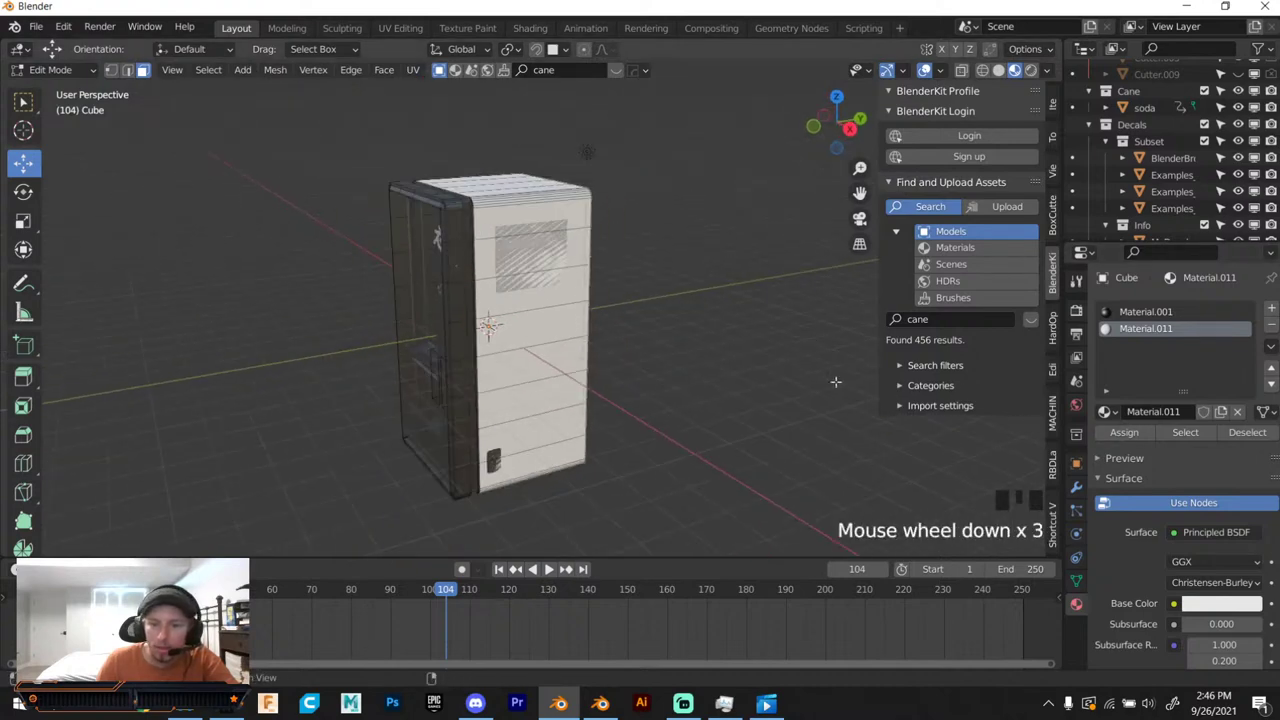
Scroll the Material Properties to add a third slot beside Material.001 and Material.011.
{"action": "scroll", "scroll_direction": "down", "scroll_amount": 3}
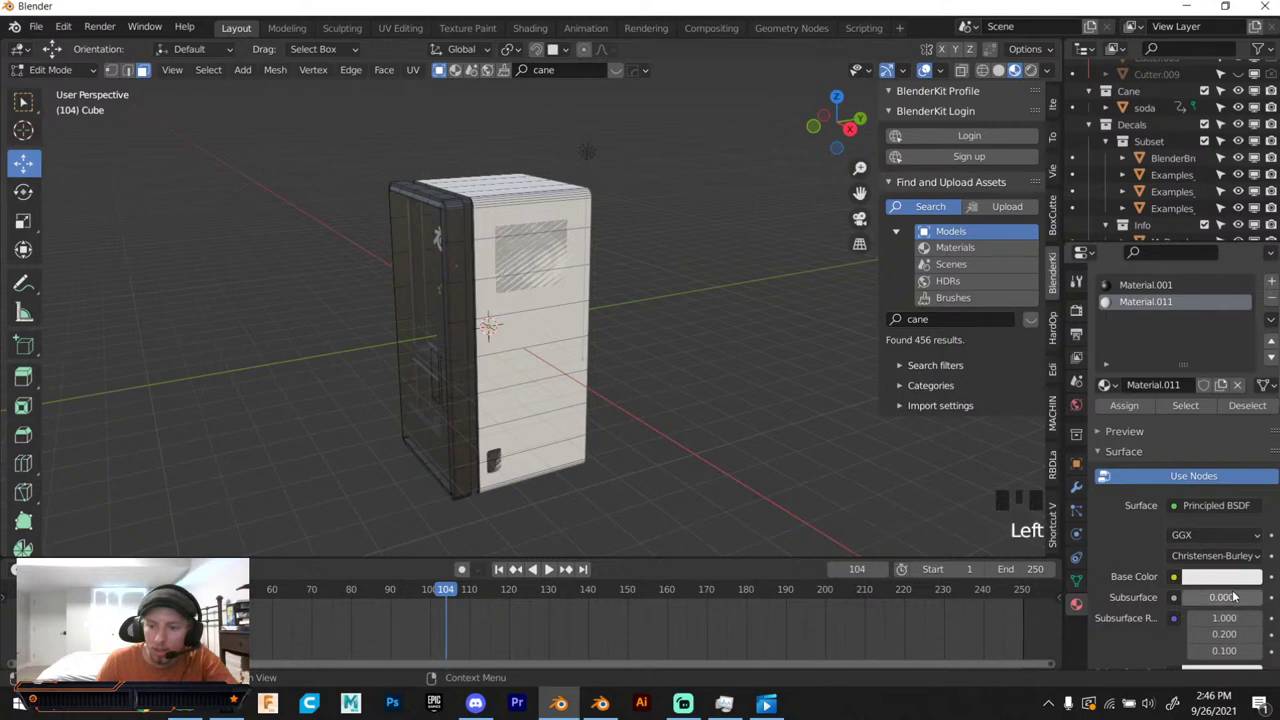
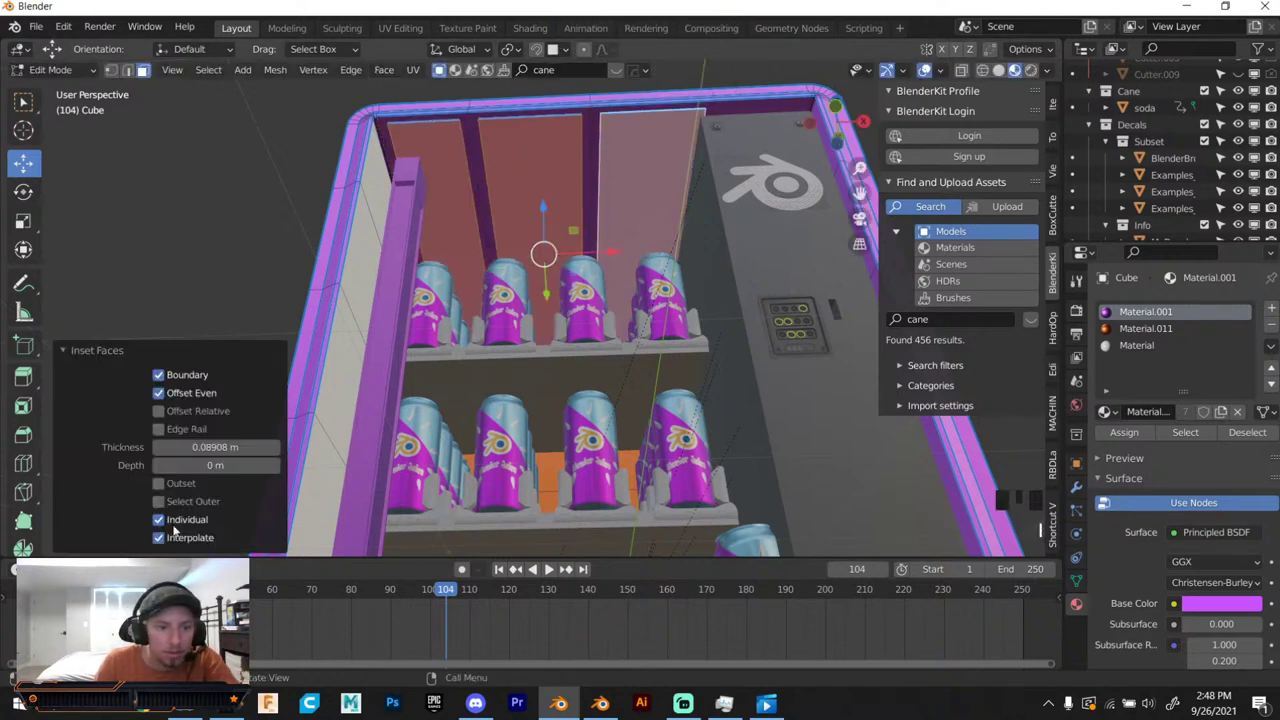
Inset the inner back wall faces as one region with Individual unticked.
{"action": "left_click", "coordinate": [180, 521]}
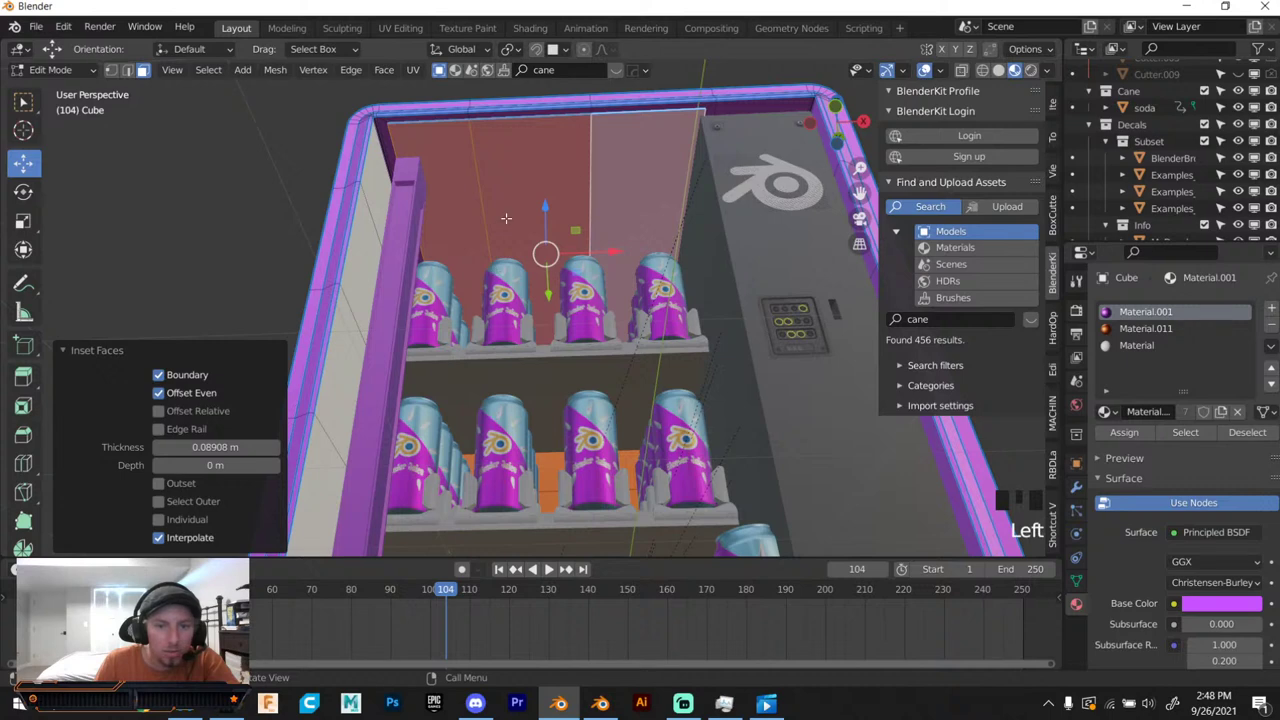
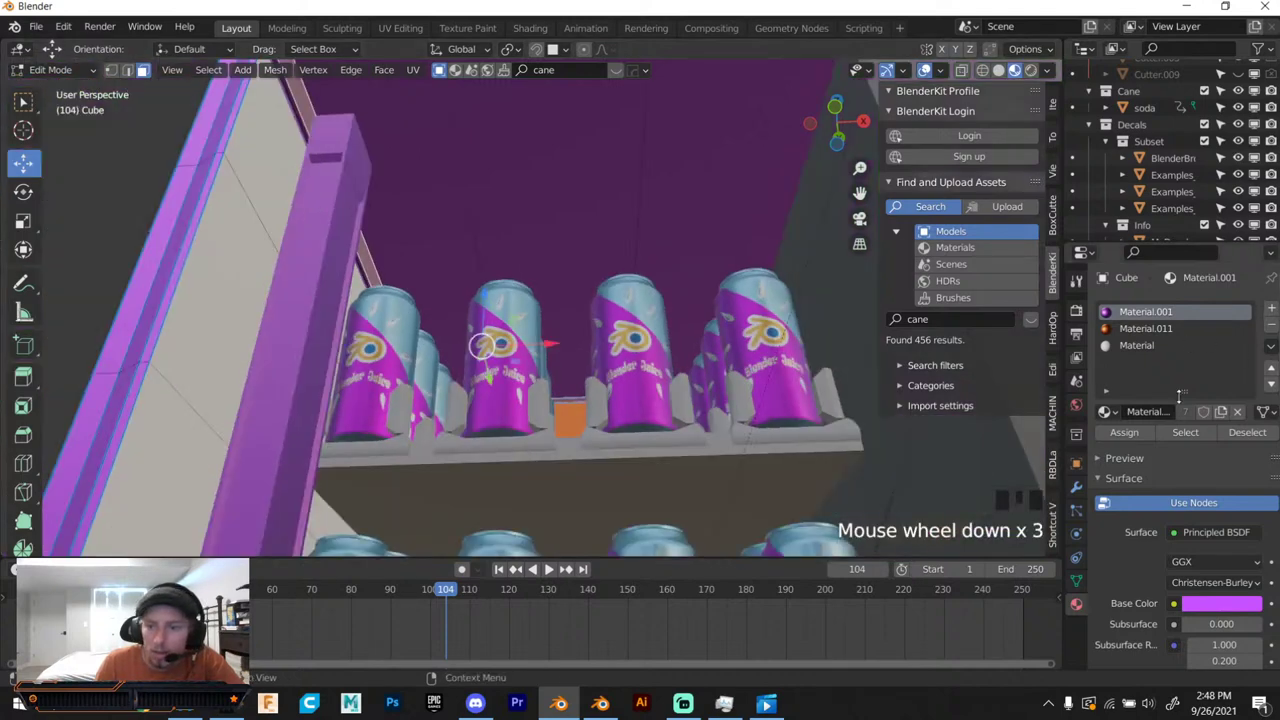
Browse the Shader Editor's Add > Shader menu while preparing the new Material.013 slot.
{"action": "left_click_drag", "start_coordinate": [1274, 316], "coordinate": [1198, 532]}
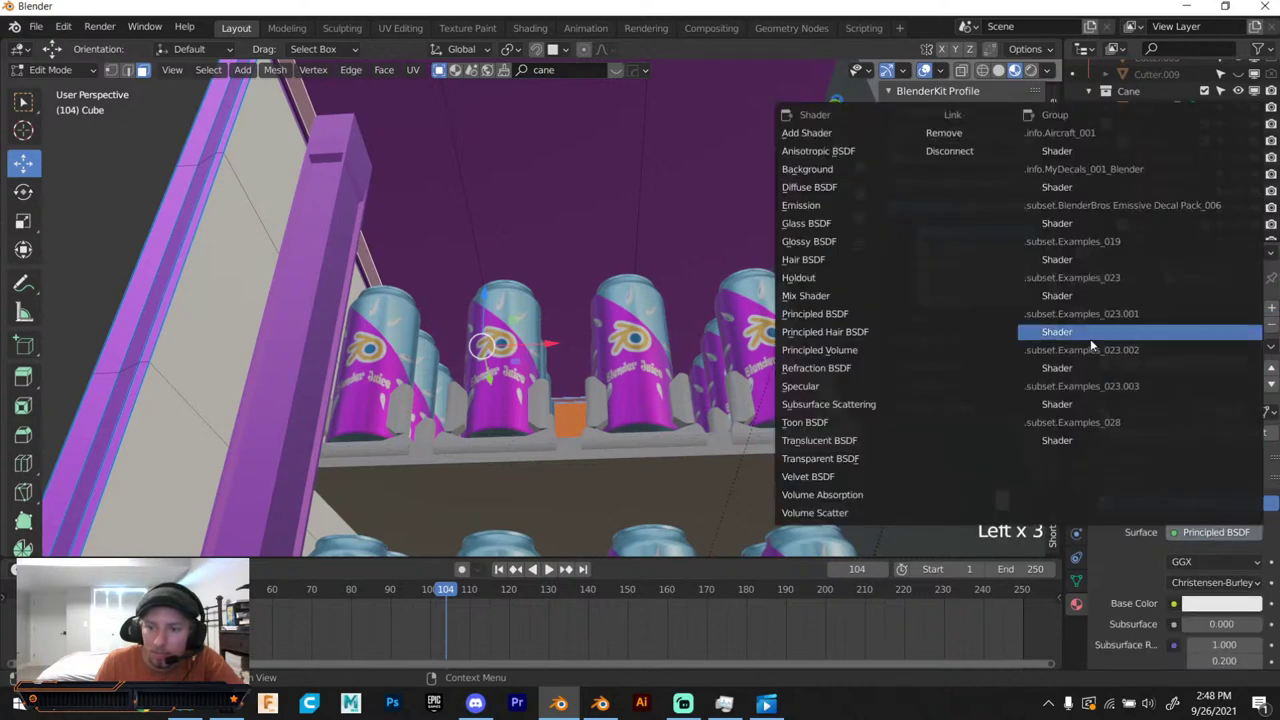
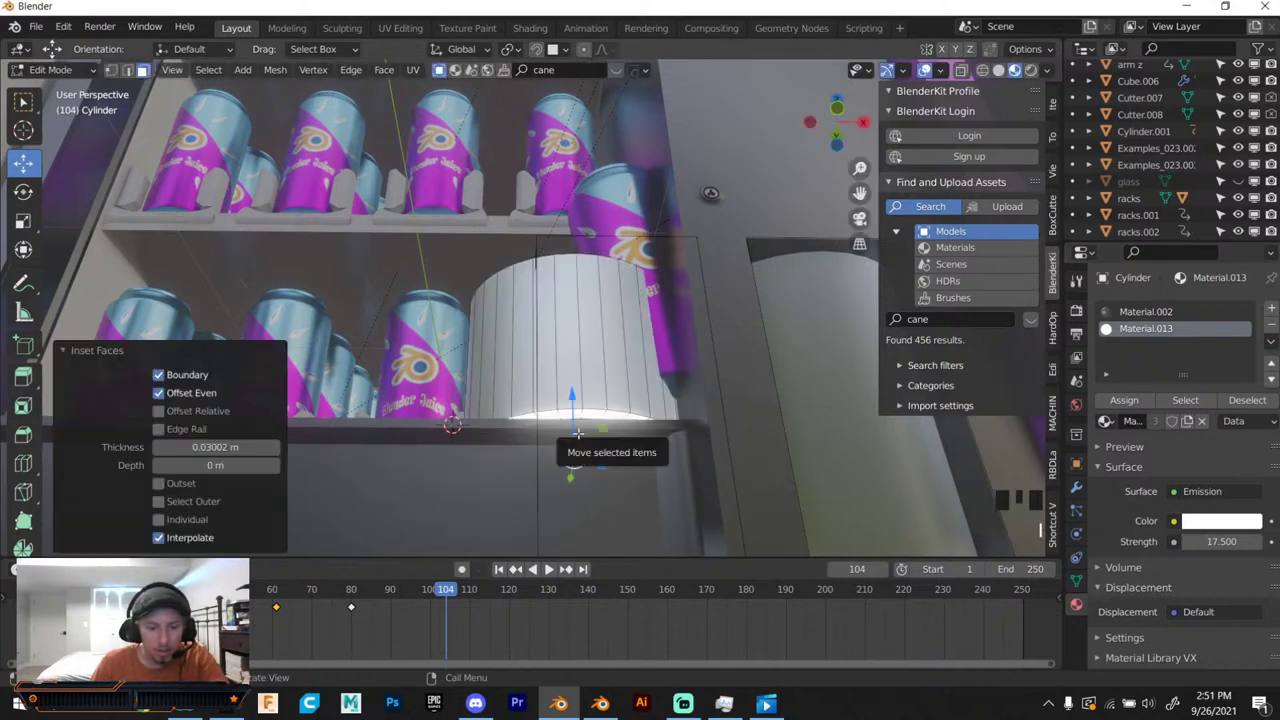
Extrude the inset bottom faces of the light cylinder downward as the glowing fixture.
{"action": "key", "text": "e"}
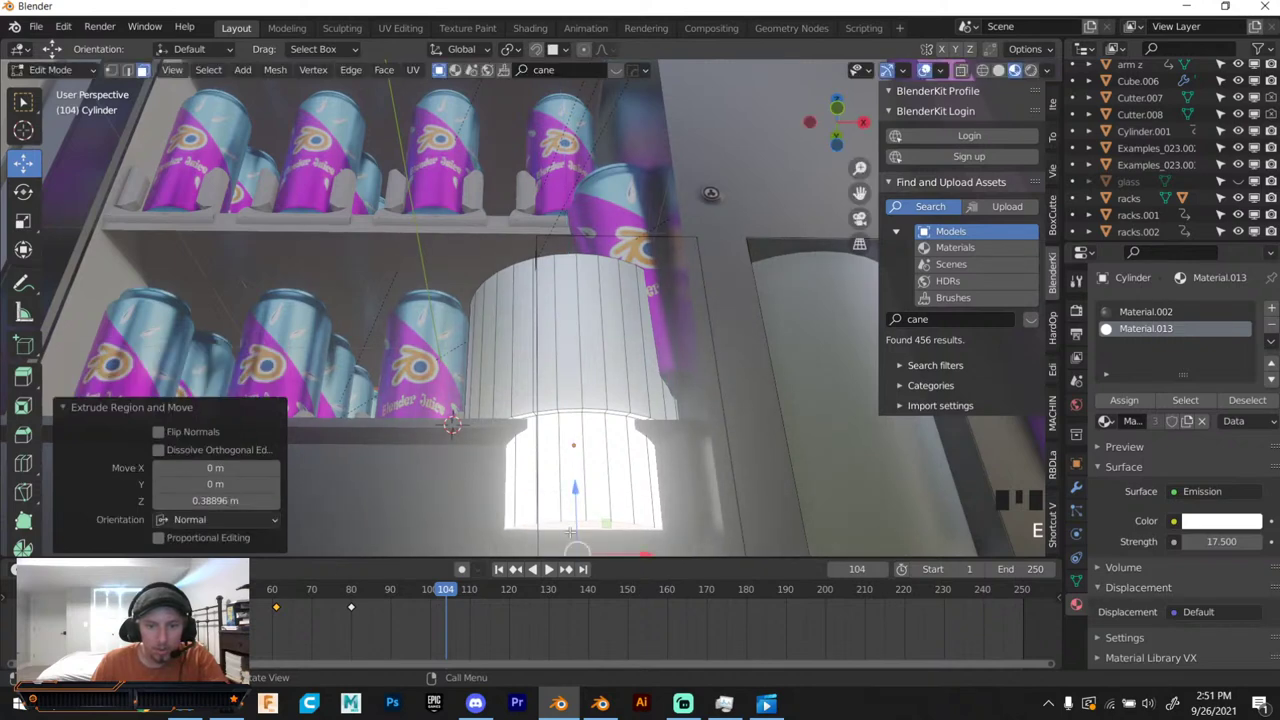